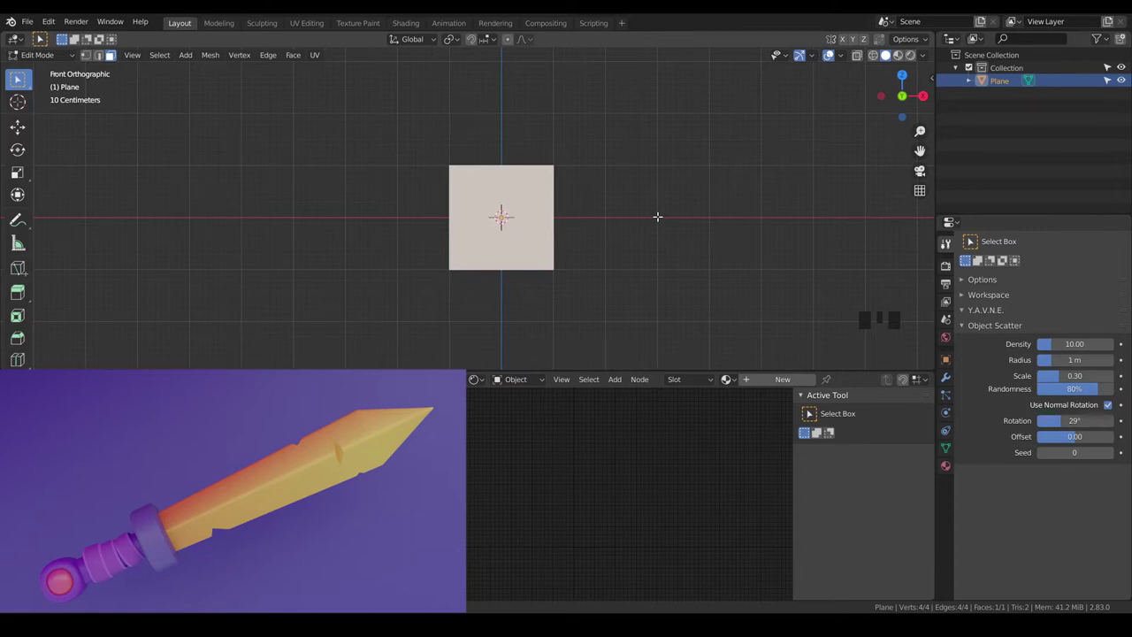
Squeeze the plane into a narrow strip, raise it 1 m above the origin, and pull its top edge upward into a tall blade
{"action": "key", "text": "s"}
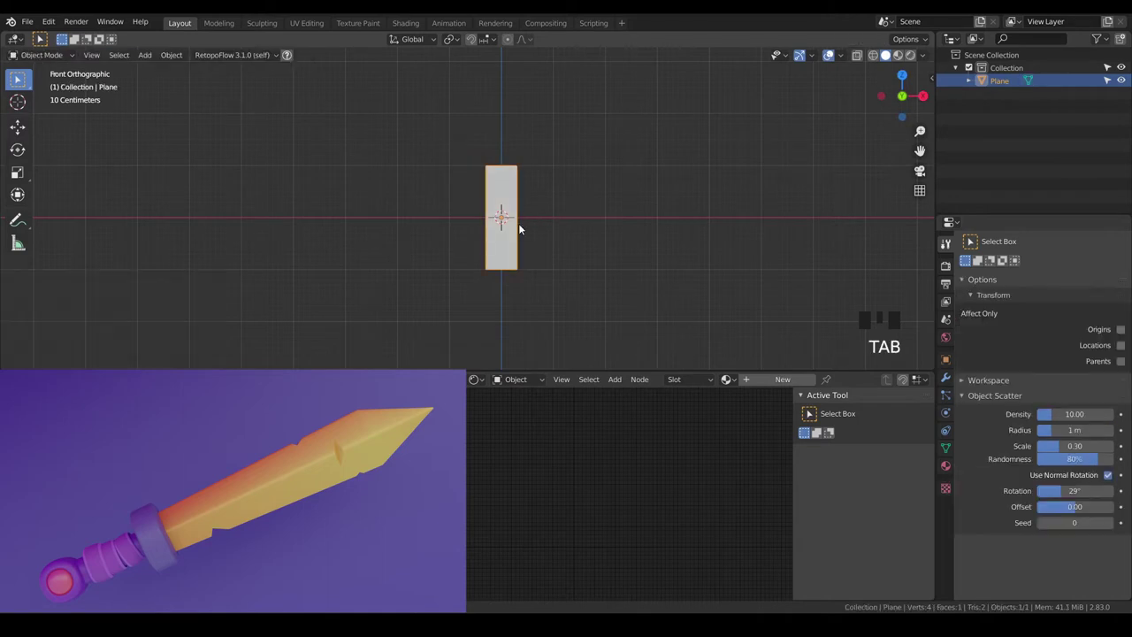
{"action": "key", "text": "g"}
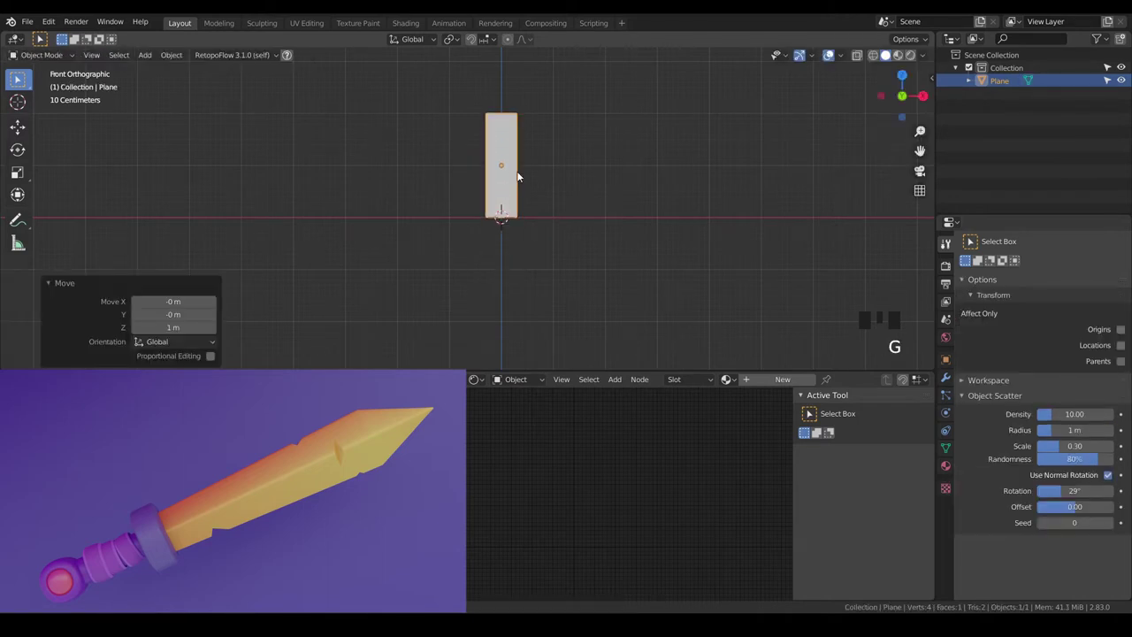
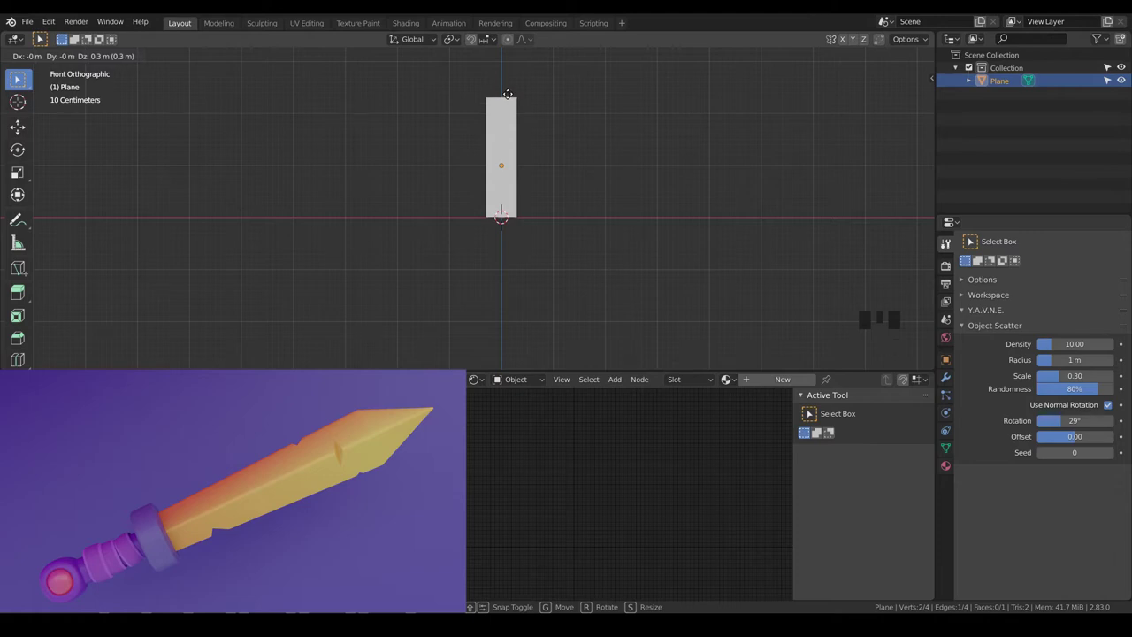
{"action": "key", "text": "a"}
{"action": "key", "text": "a"}
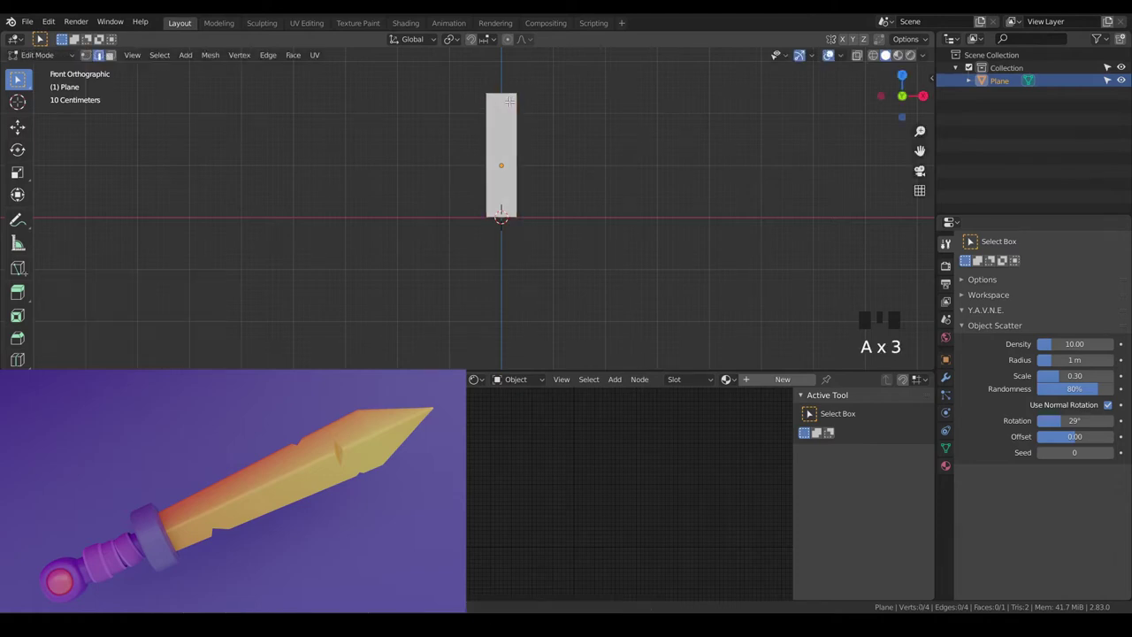
{"action": "key", "text": "Tab"}
{"action": "scroll", "scroll_direction": "up", "scroll_amount": 3}
{"action": "scroll", "scroll_direction": "down", "scroll_amount": 3}
Add a cube below the blade and shrink it to 0.4 of its size
{"action": "key", "text": "a"}
{"action": "key", "text": "a"}
{"action": "key", "text": "shift+a"}
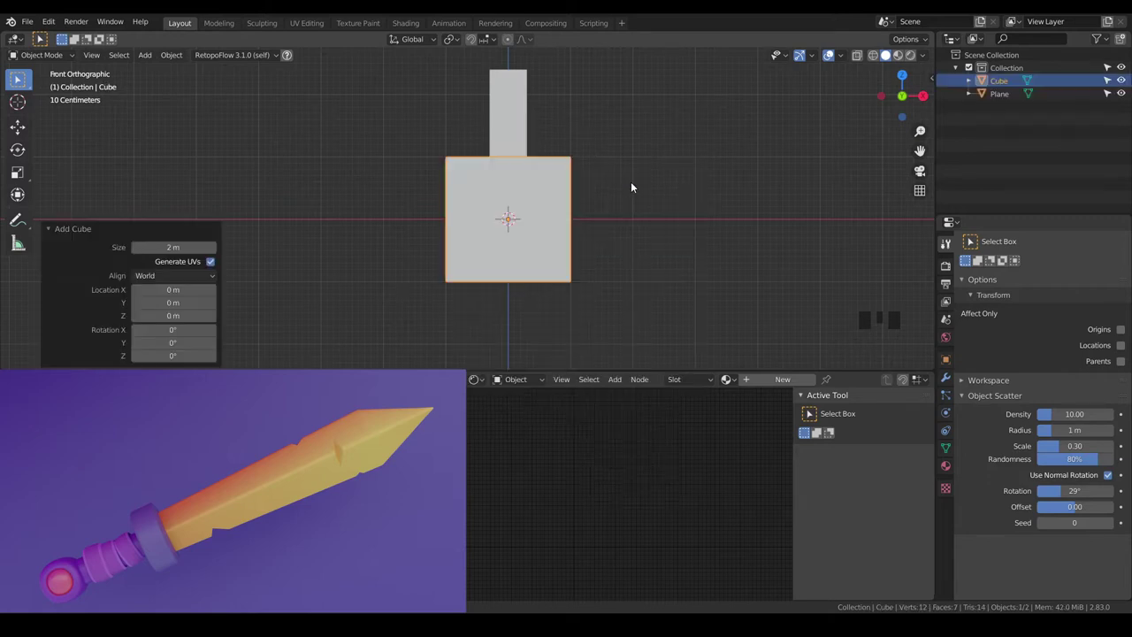
{"action": "key", "text": "Tab"}
{"action": "key", "text": "s"}
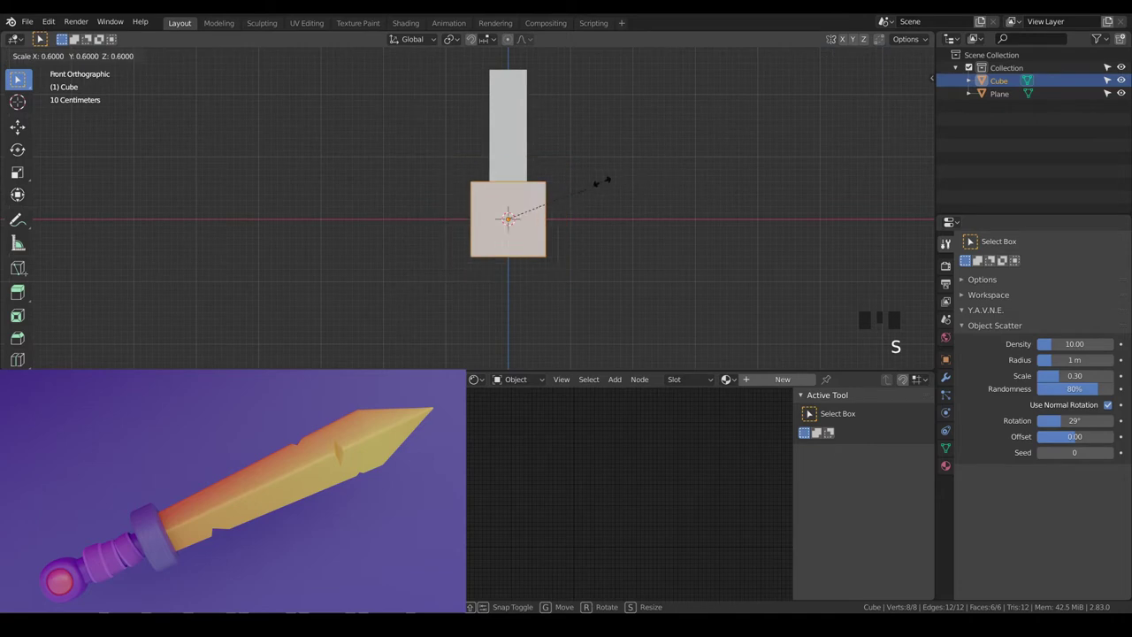
{"action": "scroll", "scroll_direction": "up", "scroll_amount": 3}
{"action": "key", "text": "g"}
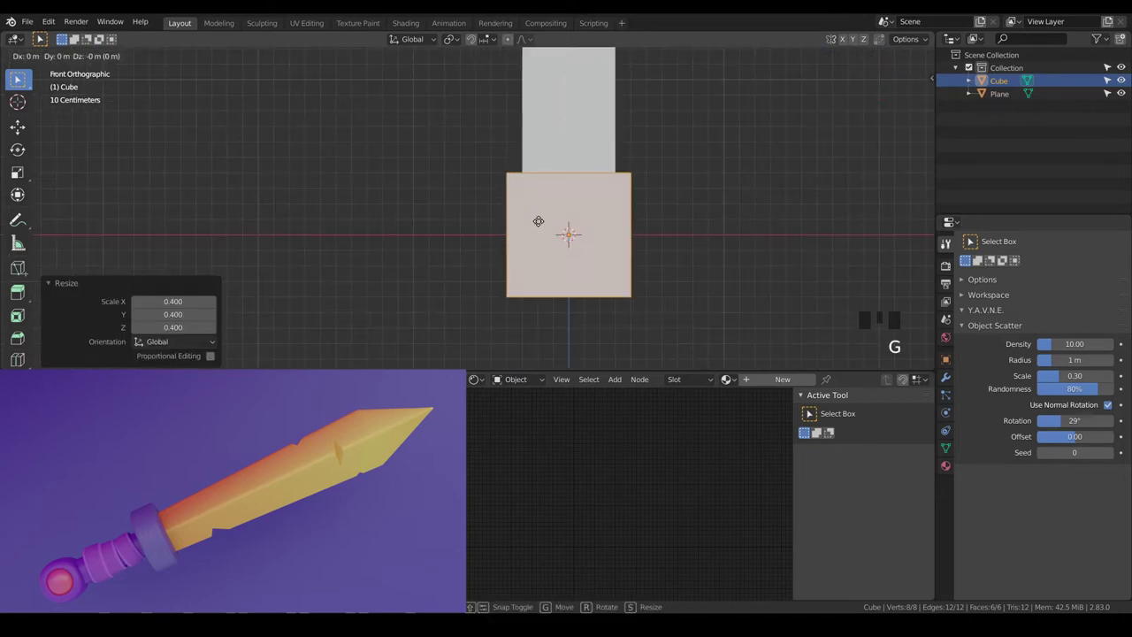
{"action": "scroll", "scroll_direction": "down", "scroll_amount": 3}
Flatten the cube into a thin crossguard by raising its bottom face in Edit Mode
{"action": "key", "text": "a"}
{"action": "key", "text": "a"}
{"action": "key", "text": "z"}
{"action": "key", "text": "b"}
{"action": "key", "text": "g"}
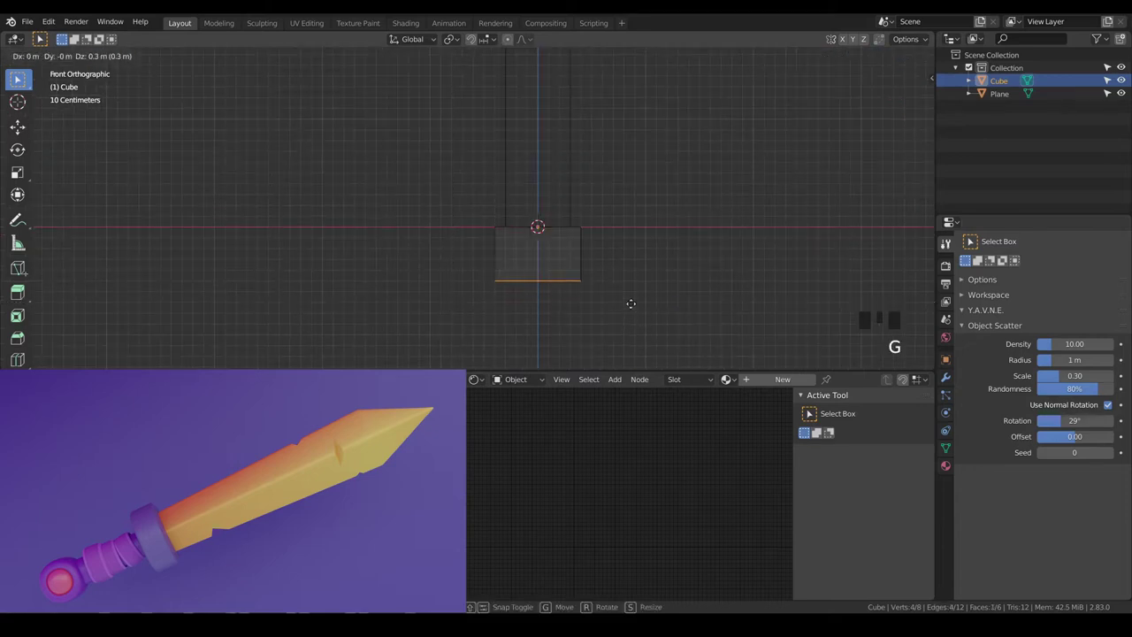
{"action": "scroll", "scroll_direction": "down", "scroll_amount": 3}
{"action": "key", "text": "a"}
{"action": "key", "text": "a"}
{"action": "key", "text": "z"}
{"action": "key", "text": "Tab"}
{"action": "key", "text": "a"}
{"action": "key", "text": "a"}
Duplicate a second cube below the crossguard for the handle and rotate it a quarter turn
{"action": "scroll", "scroll_direction": "up", "scroll_amount": 3}
{"action": "left_click_drag", "start_coordinate": [595, 259], "coordinate": [579, 206]}
{"action": "scroll", "scroll_direction": "down", "scroll_amount": 3}
{"action": "scroll", "scroll_direction": "down", "scroll_amount": 3}
{"action": "left_click_drag", "start_coordinate": [577, 203], "coordinate": [541, 230]}
{"action": "scroll", "scroll_direction": "up", "scroll_amount": 3}
{"action": "left_click", "coordinate": [531, 210]}
{"action": "key", "text": "shift+d"}
{"action": "key", "text": "g"}
{"action": "scroll", "scroll_direction": "up", "scroll_amount": 3}
{"action": "key", "text": "KP_2"}
{"action": "key", "text": "KP_3"}
{"action": "scroll", "scroll_direction": "down", "scroll_amount": 3}
{"action": "key", "text": "r"}
{"action": "key", "text": "KP_1"}
Lower the second cube along Z, scale it to 0.5, and move it up to sit just under the guard
{"action": "scroll", "scroll_direction": "up", "scroll_amount": 3}
{"action": "key", "text": "g"}
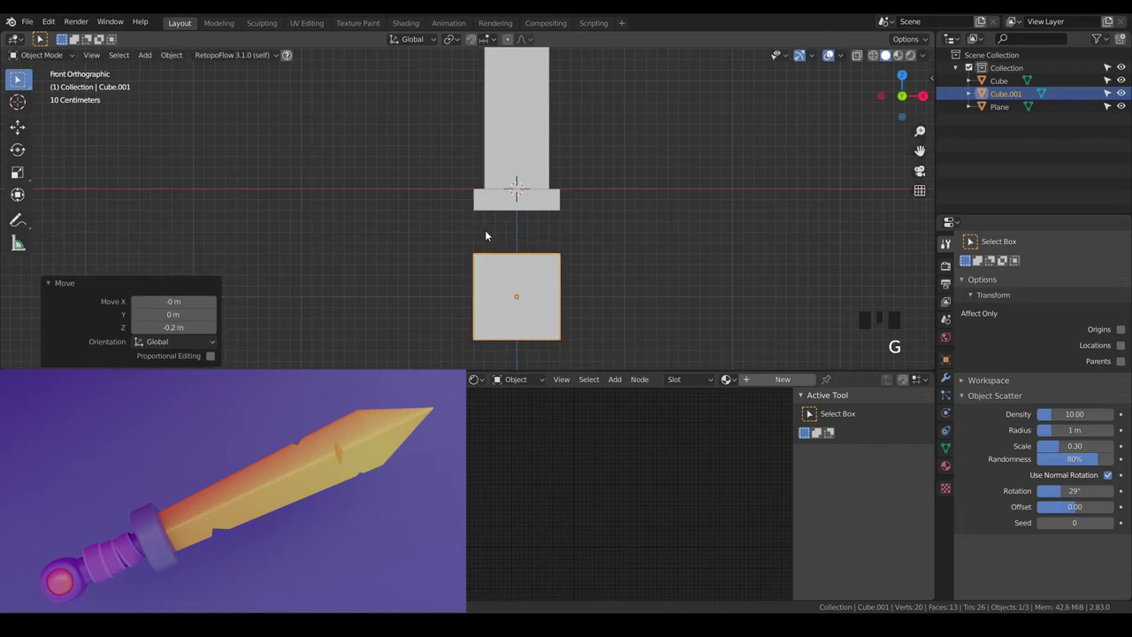
{"action": "key", "text": "s"}
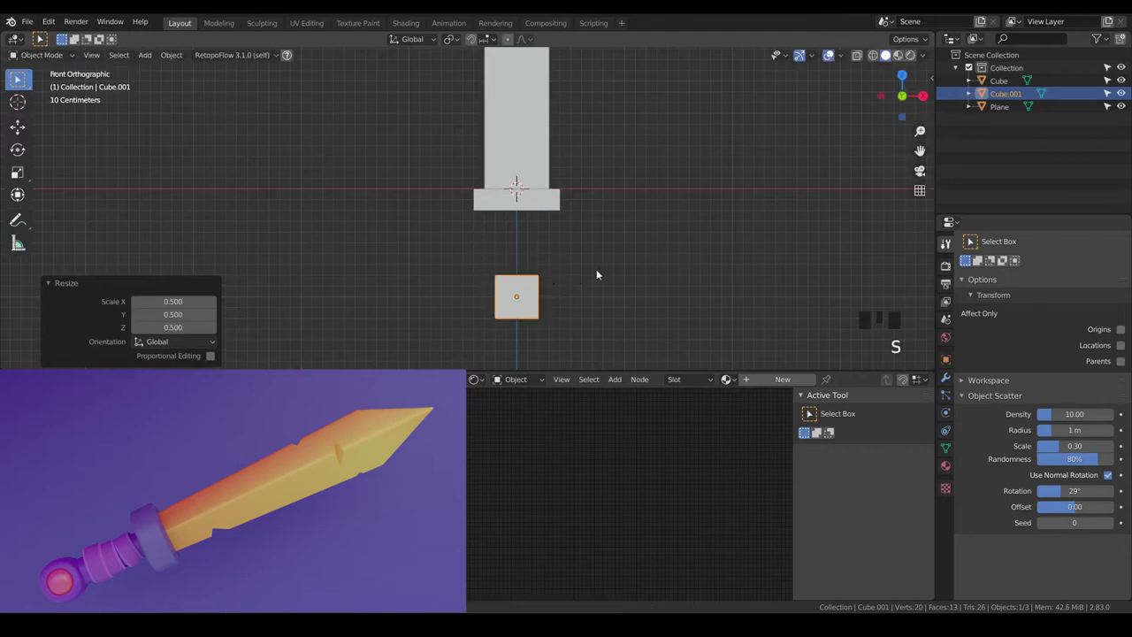
{"action": "scroll", "scroll_direction": "down", "scroll_amount": 3}
{"action": "key", "text": "g"}
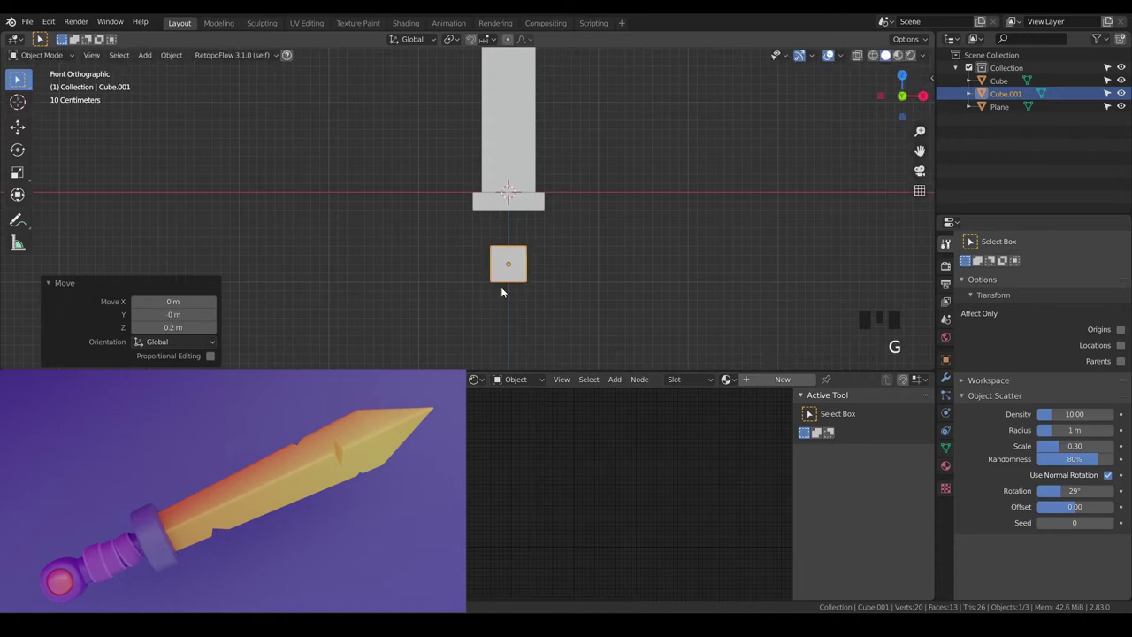
{"action": "scroll", "scroll_direction": "up", "scroll_amount": 3}
{"action": "scroll", "scroll_direction": "down", "scroll_amount": 3}
Fine-tune the small cube's size and height beneath the crossguard while checking it from several angles
{"action": "scroll", "scroll_direction": "up", "scroll_amount": 3}
{"action": "left_click_drag", "start_coordinate": [613, 286], "coordinate": [570, 208]}
{"action": "scroll", "scroll_direction": "up", "scroll_amount": 3}
{"action": "key", "text": "s"}
{"action": "scroll", "scroll_direction": "down", "scroll_amount": 3}
{"action": "scroll", "scroll_direction": "up", "scroll_amount": 3}
{"action": "key", "text": "g"}
{"action": "scroll", "scroll_direction": "down", "scroll_amount": 3}
{"action": "scroll", "scroll_direction": "down", "scroll_amount": 3}
Duplicate the crossguard and shrink the copy to 0.3 of its size for the grip
{"action": "left_click", "coordinate": [564, 128]}
{"action": "key", "text": "shift+d"}
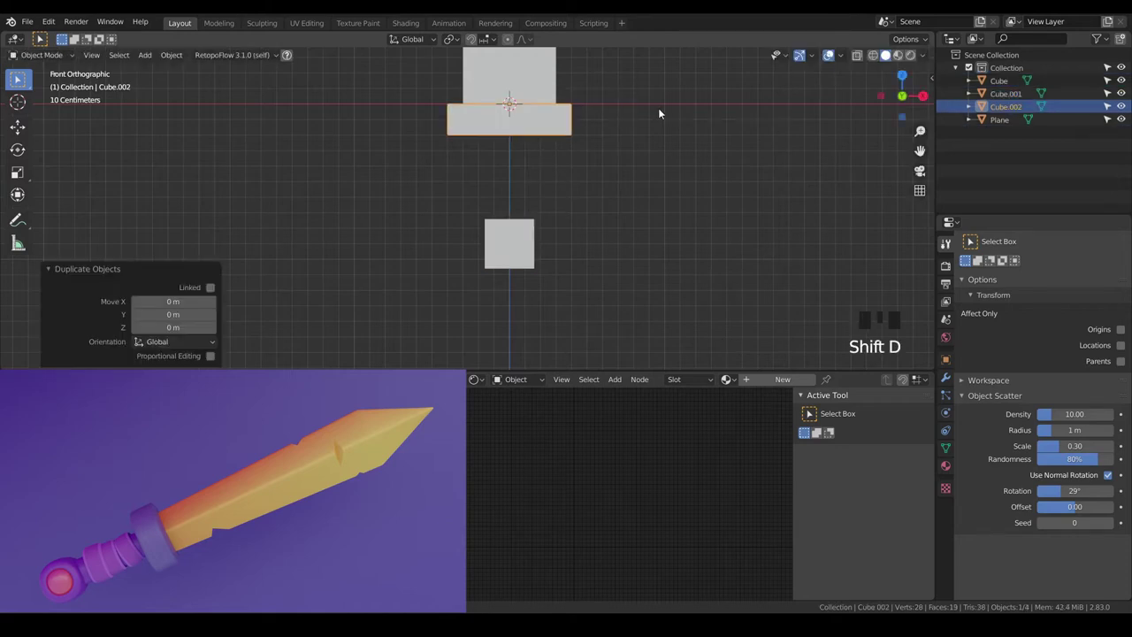
{"action": "key", "text": "g"}
{"action": "key", "text": "Tab"}
{"action": "key", "text": "a"}
{"action": "key", "text": "s"}
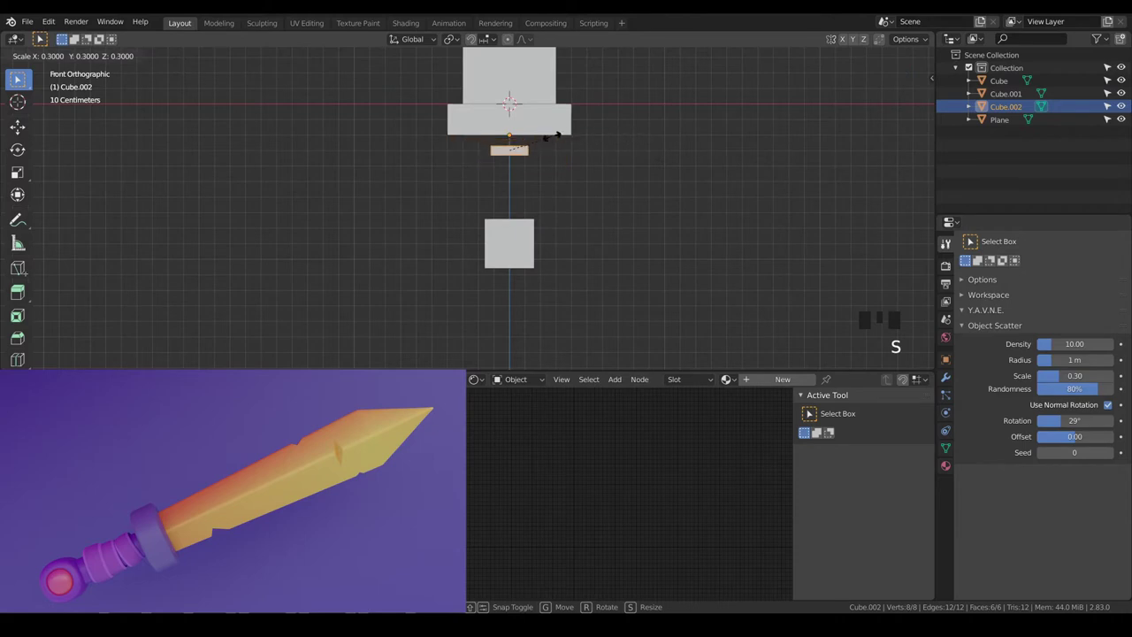
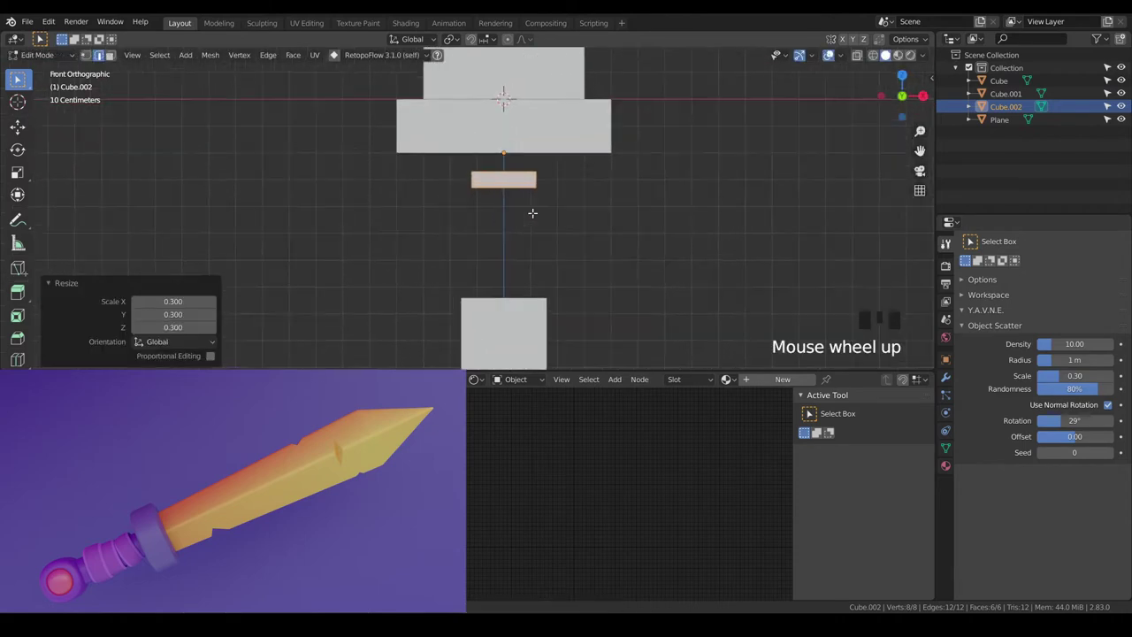
Pull the copy's bottom edge down in Edit Mode to stretch it into a long grip below the guard
{"action": "key", "text": "a"}
{"action": "key", "text": "a"}
{"action": "key", "text": "z"}
{"action": "key", "text": "b"}
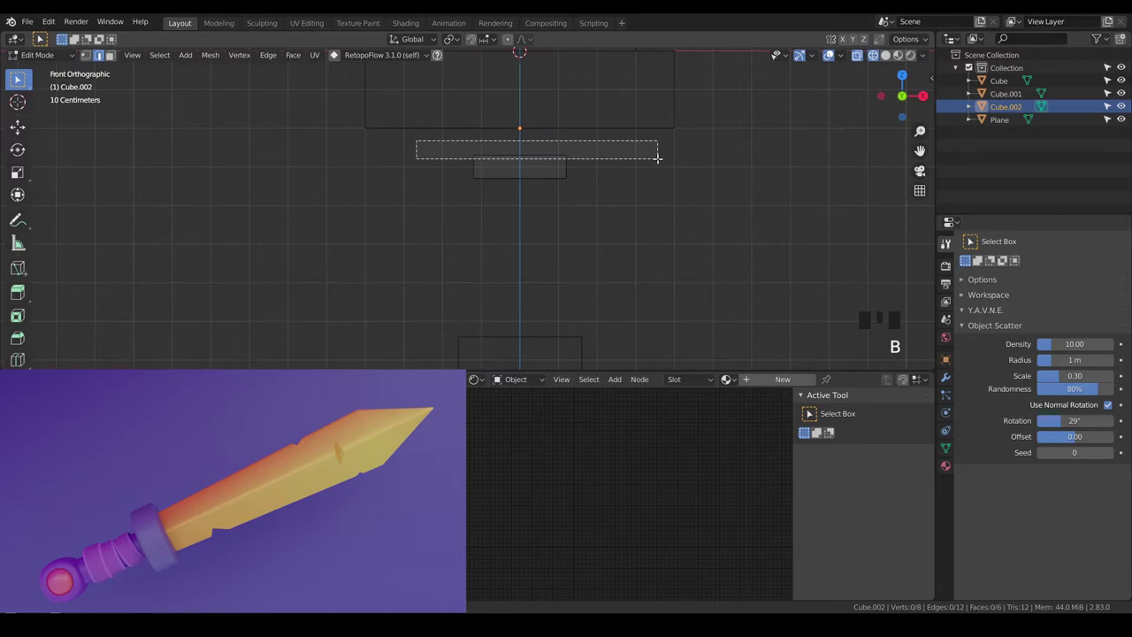
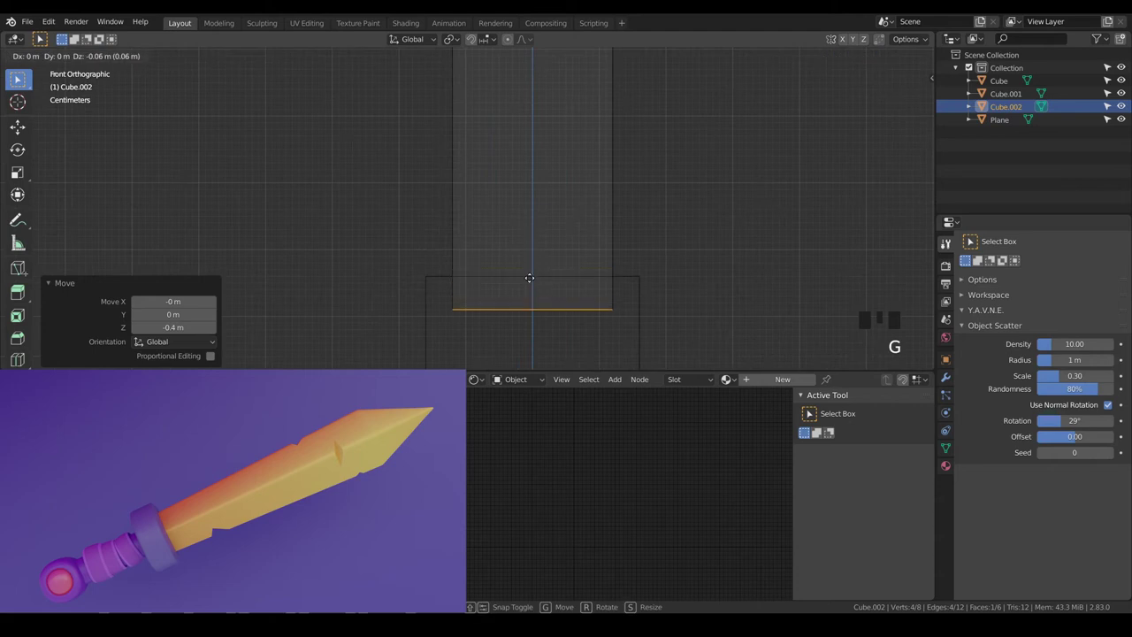
{"action": "scroll", "scroll_direction": "down", "scroll_amount": 3}
{"action": "key", "text": "a"}
{"action": "key", "text": "a"}
{"action": "key", "text": "z"}
{"action": "key", "text": "Tab"}
{"action": "key", "text": "a"}
{"action": "key", "text": "a"}
{"action": "left_click_drag", "start_coordinate": [596, 264], "coordinate": [484, 239]}
{"action": "left_click", "coordinate": [485, 239]}
{"action": "key", "text": "Tab"}
Reshape the bottom Cube.001 block into a small pommel, adjusting its vertices in Right Ortho view
{"action": "scroll", "scroll_direction": "up", "scroll_amount": 3}
{"action": "key", "text": "a"}
{"action": "key", "text": "KP_1"}
{"action": "key", "text": "KP_1"}
{"action": "key", "text": "KP_3"}
{"action": "scroll", "scroll_direction": "up", "scroll_amount": 3}
{"action": "key", "text": "a"}
{"action": "key", "text": "a"}
{"action": "key", "text": "z"}
{"action": "key", "text": "b"}
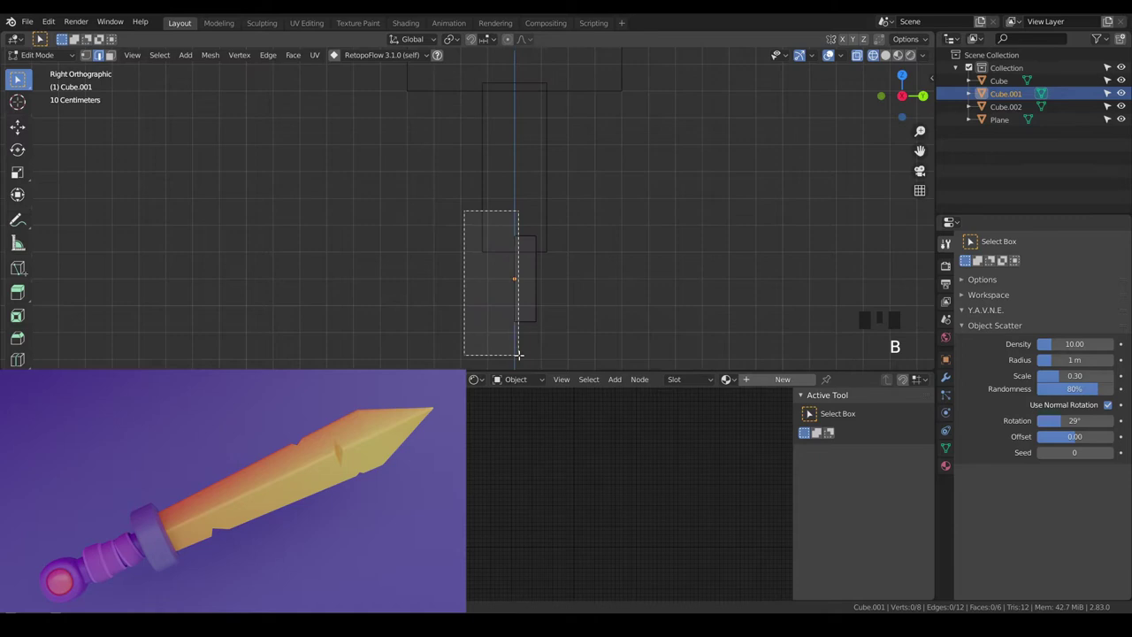
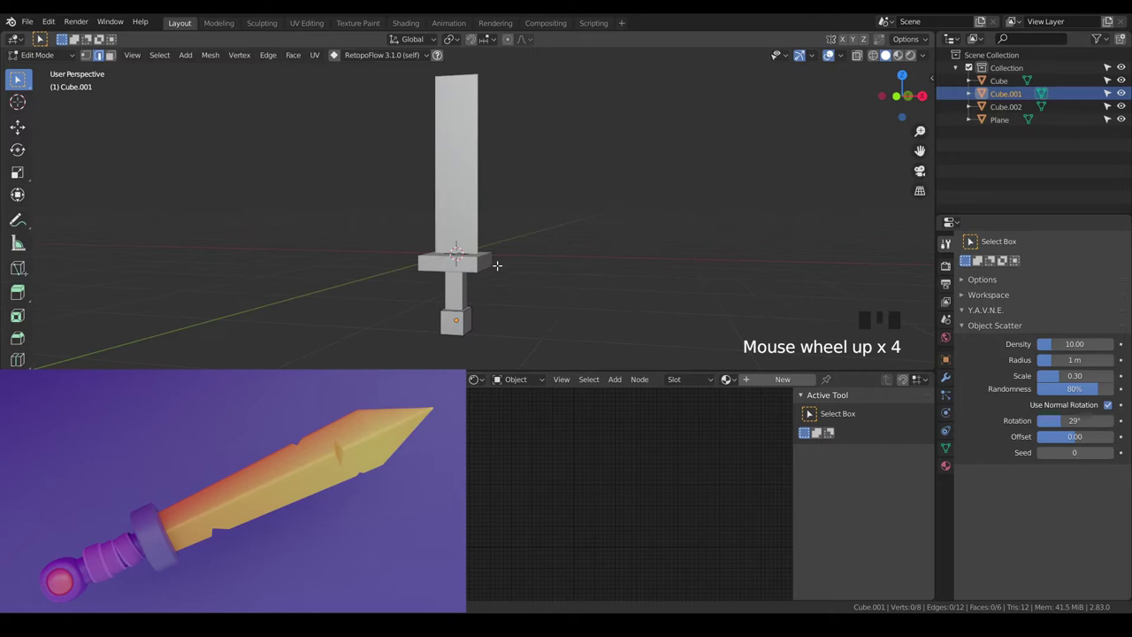
Add loop cuts across the blade plane with Ctrl+R to give it extra edges for shaping
{"action": "key", "text": "Tab"}
{"action": "left_click", "coordinate": [480, 241]}
{"action": "key", "text": "KP_1"}
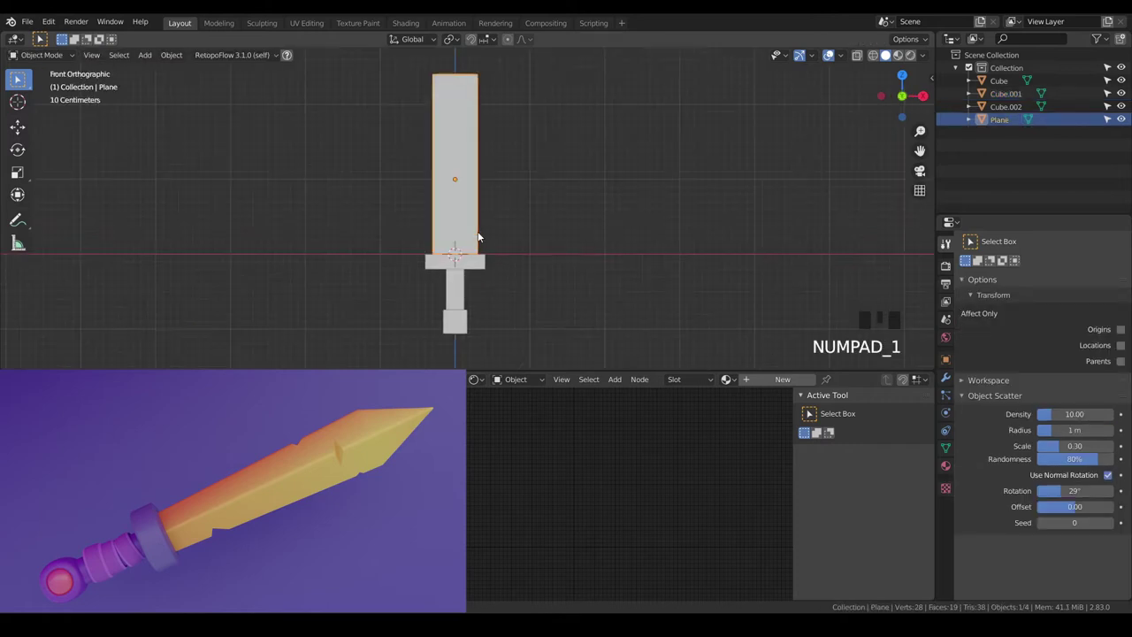
{"action": "left_click_drag", "start_coordinate": [529, 220], "coordinate": [479, 179]}
{"action": "key", "text": "Tab"}
{"action": "key", "text": "a"}
{"action": "key", "text": "a"}
{"action": "key", "text": "ctrl+r"}
{"action": "key", "text": "a"}
{"action": "key", "text": "a"}
{"action": "key", "text": "ctrl+r"}
{"action": "key", "text": "g"}
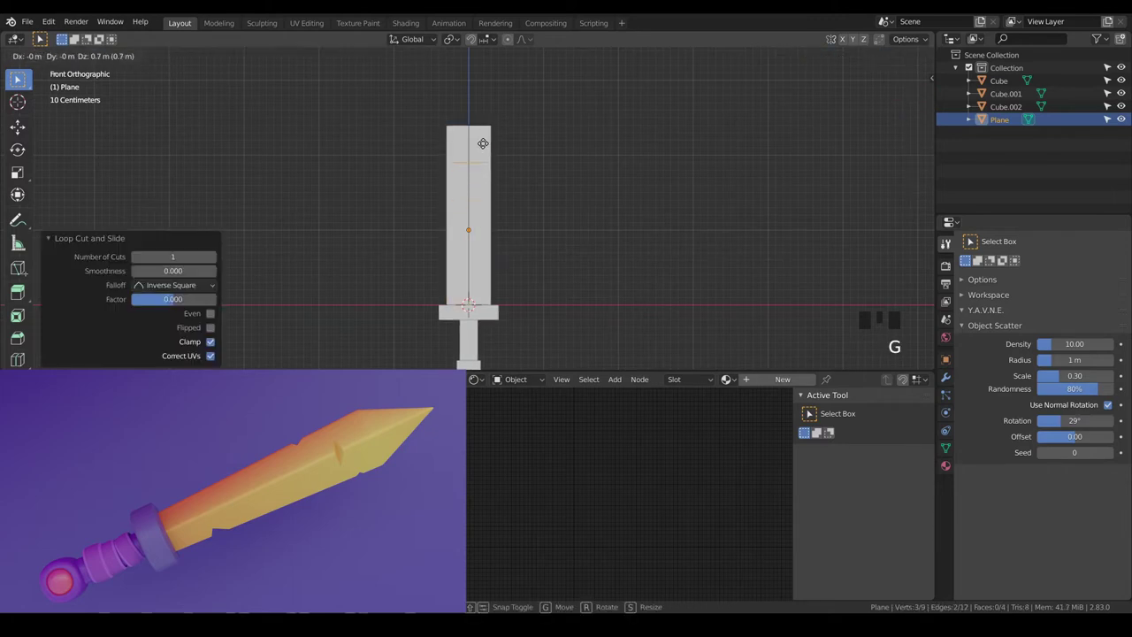
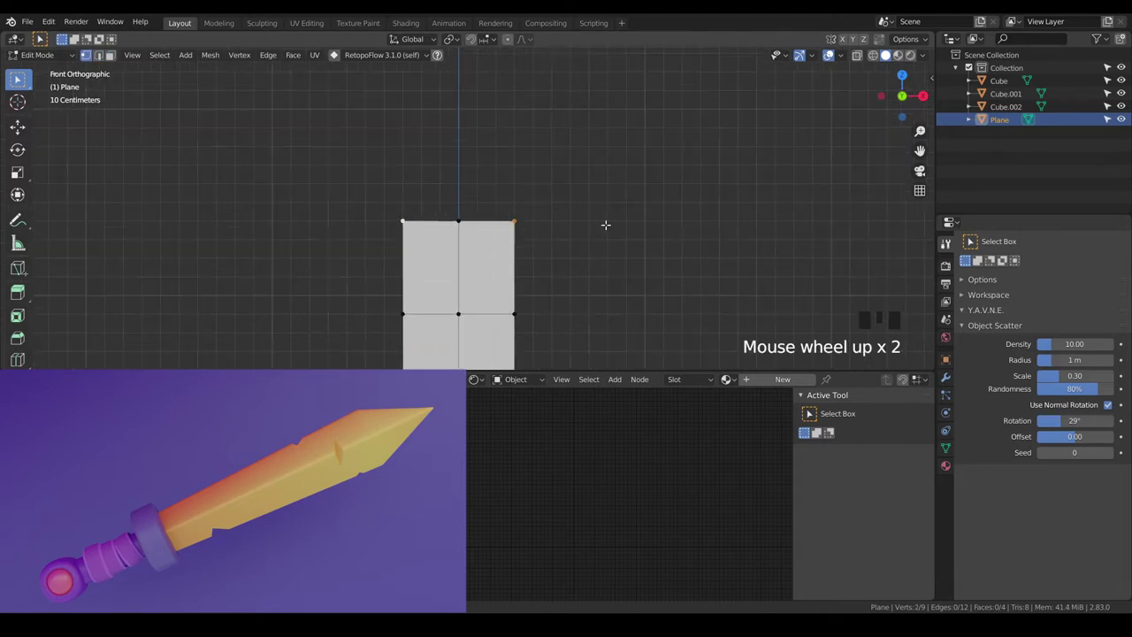
Scale the blade's top vertices together along X to form a pointed tip, checked from the side
{"action": "key", "text": "s"}
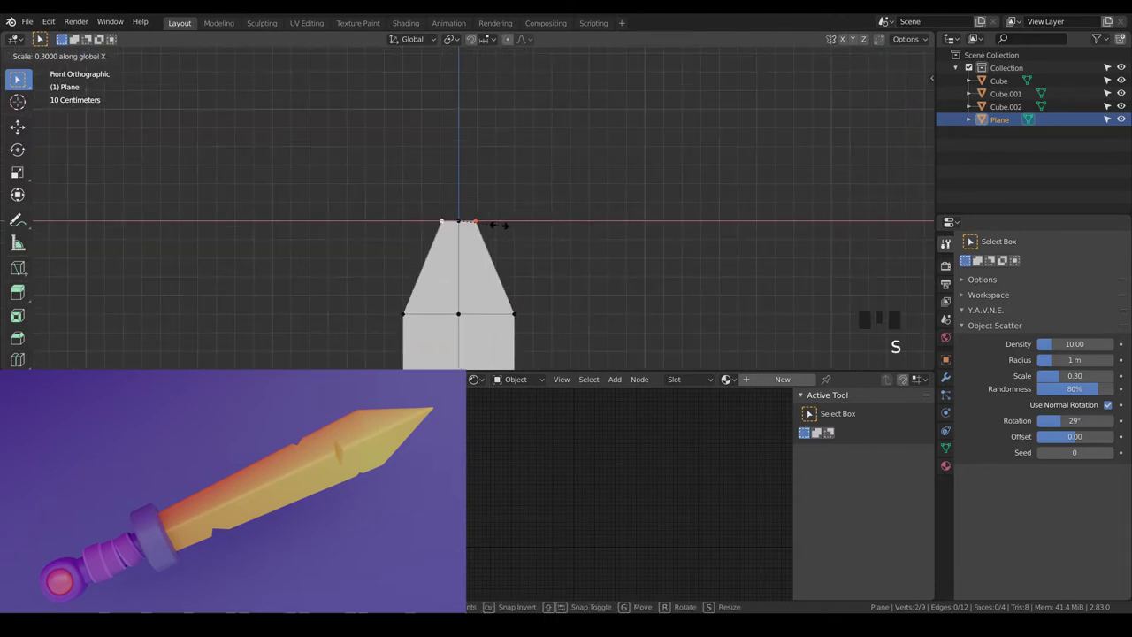
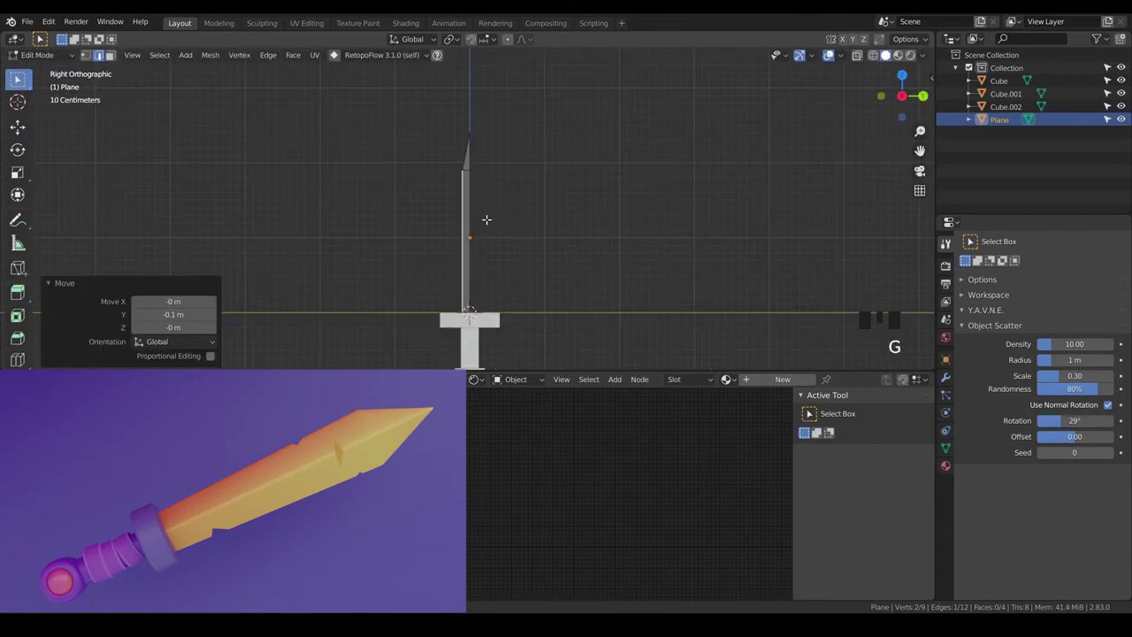
{"action": "key", "text": "a"}
{"action": "key", "text": "a"}
{"action": "key", "text": "Tab"}
{"action": "key", "text": "KP_1"}
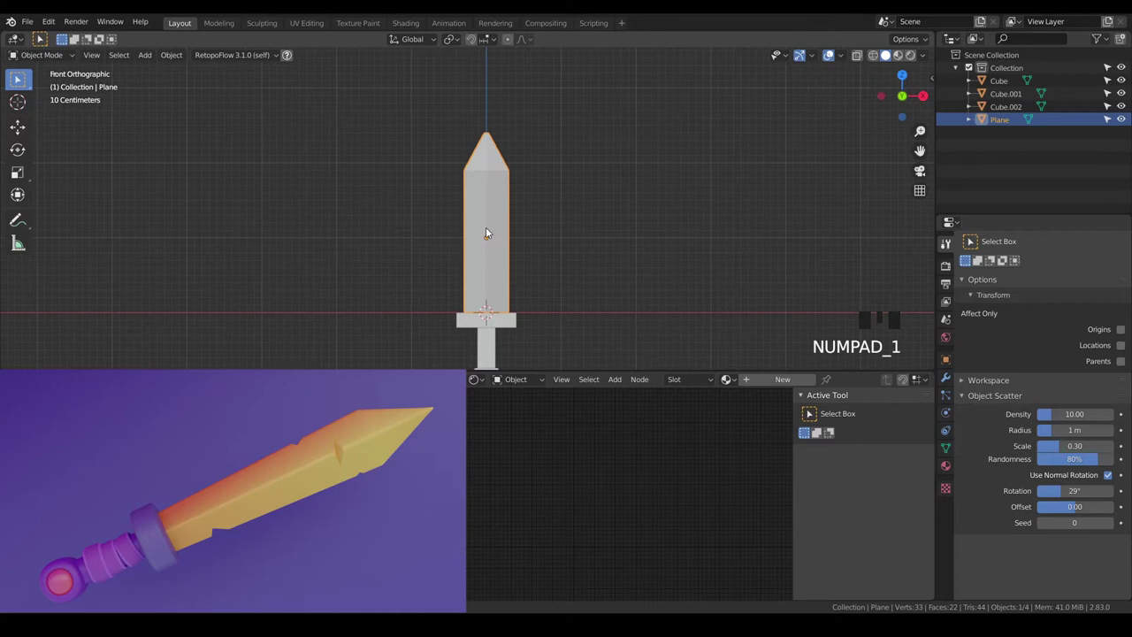
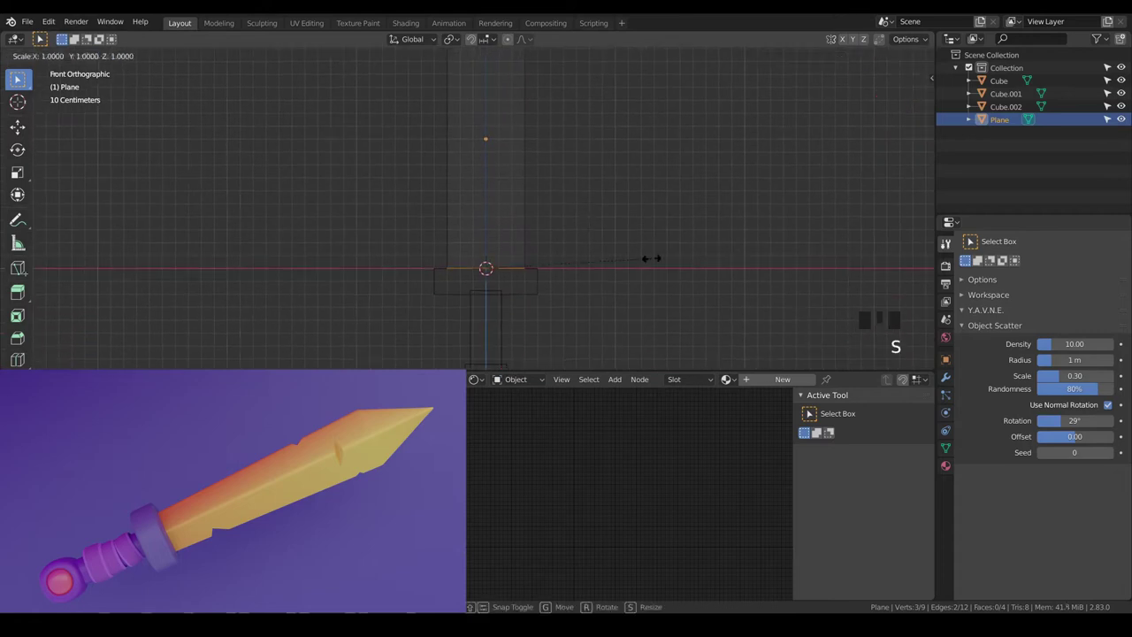
Taper the blade's outline slightly and return to Object Mode with the blocky sword complete
{"action": "scroll", "scroll_direction": "down", "scroll_amount": 3}
{"action": "key", "text": "a"}
{"action": "key", "text": "a"}
{"action": "key", "text": "z"}
{"action": "key", "text": "Tab"}
{"action": "key", "text": "a"}
{"action": "key", "text": "a"}
{"action": "scroll", "scroll_direction": "up", "scroll_amount": 3}
{"action": "left_click_drag", "start_coordinate": [617, 260], "coordinate": [621, 218]}
{"action": "scroll", "scroll_direction": "down", "scroll_amount": 3}
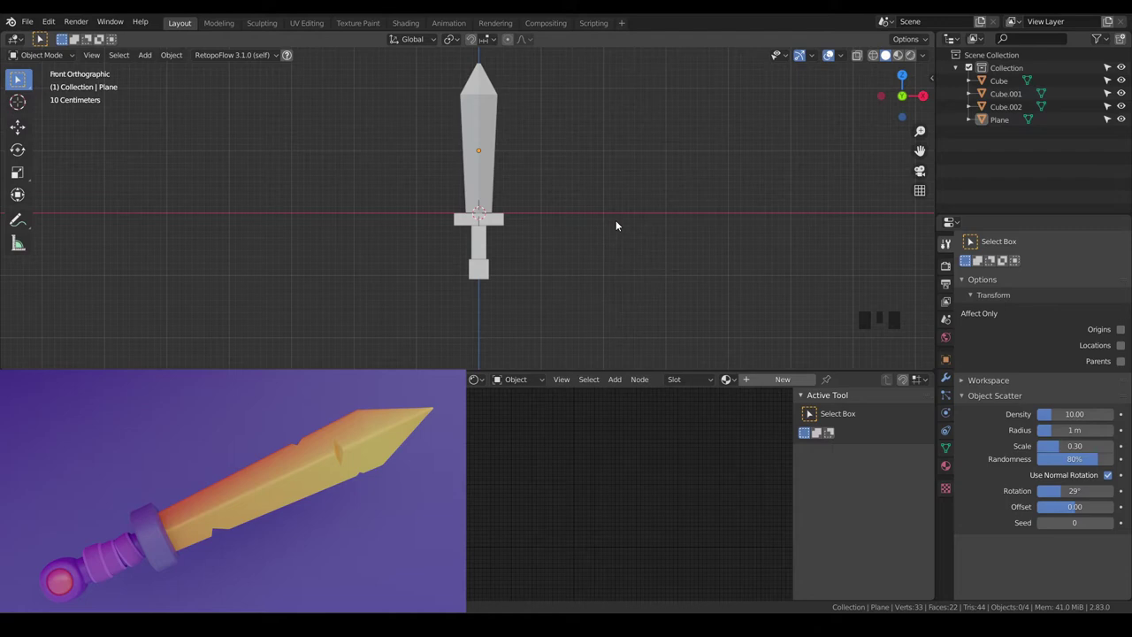
Add a Mirror modifier to the blade plane in Modifier Properties
{"action": "key", "text": "Tab"}
{"action": "left_click", "coordinate": [952, 375]}
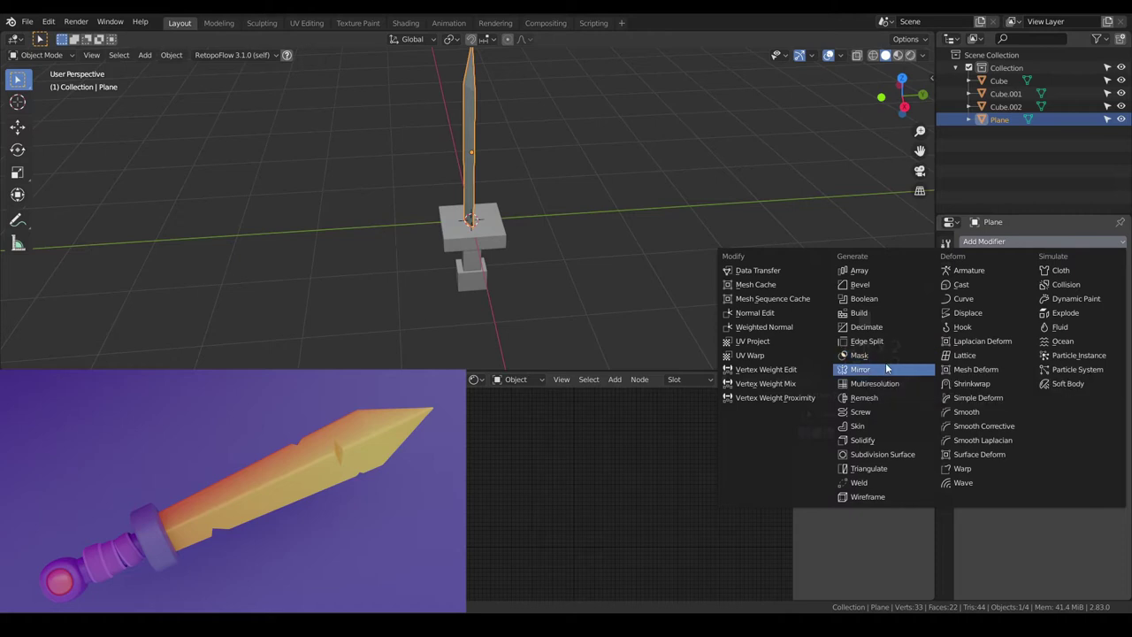
{"action": "left_click", "coordinate": [888, 367]}
{"action": "left_click", "coordinate": [973, 347]}
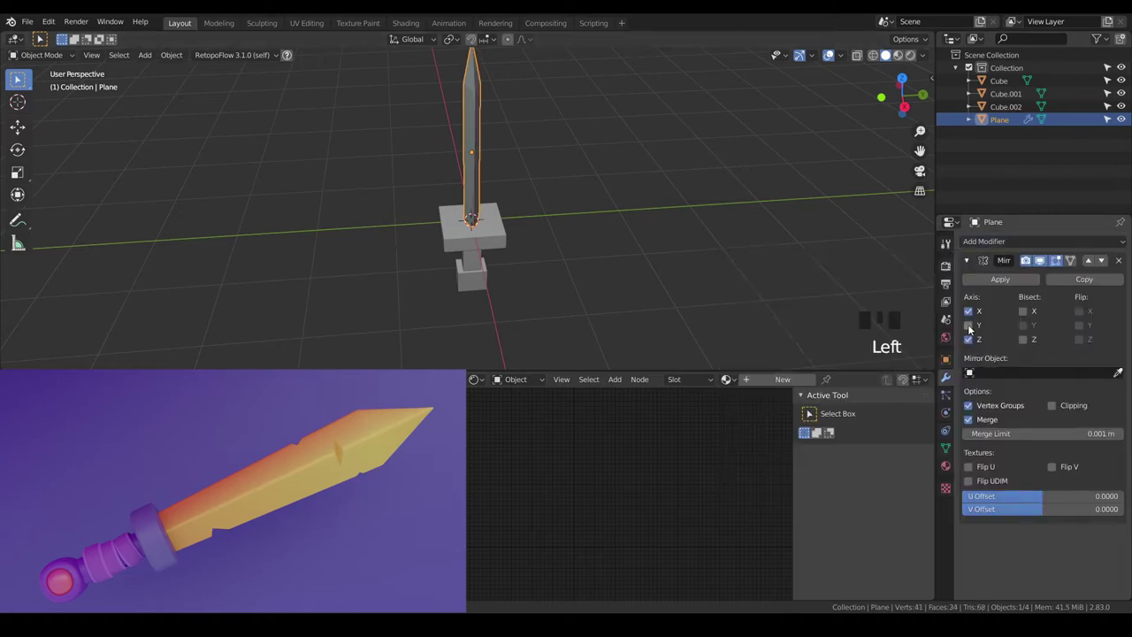
{"action": "left_click", "coordinate": [971, 312]}
{"action": "scroll", "scroll_direction": "down", "scroll_amount": 3}
{"action": "key", "text": "a"}
{"action": "key", "text": "a"}
{"action": "scroll", "scroll_direction": "up", "scroll_amount": 3}
{"action": "left_click_drag", "start_coordinate": [556, 278], "coordinate": [601, 258]}
{"action": "scroll", "scroll_direction": "up", "scroll_amount": 3}
{"action": "left_click", "coordinate": [966, 262]}
Give the crossguard cube a level-3 Subdivision Surface, rounding it into a disc, and enter Edit Mode on it
{"action": "left_click", "coordinate": [509, 232]}
{"action": "left_click_drag", "start_coordinate": [550, 232], "coordinate": [517, 282]}
{"action": "left_click_drag", "start_coordinate": [523, 300], "coordinate": [532, 263]}
{"action": "scroll", "scroll_direction": "up", "scroll_amount": 3}
{"action": "scroll", "scroll_direction": "up", "scroll_amount": 3}
{"action": "key", "text": "ctrl+3"}
{"action": "left_click_drag", "start_coordinate": [516, 257], "coordinate": [1075, 264]}
{"action": "left_click", "coordinate": [1075, 265]}
{"action": "key", "text": "Tab"}
Loop-cut and slide a new edge on the crossguard ring, then scale it along Z to thicken the disc
{"action": "key", "text": "a"}
{"action": "key", "text": "KP_1"}
{"action": "key", "text": "a"}
{"action": "scroll", "scroll_direction": "up", "scroll_amount": 3}
{"action": "key", "text": "ctrl+r"}
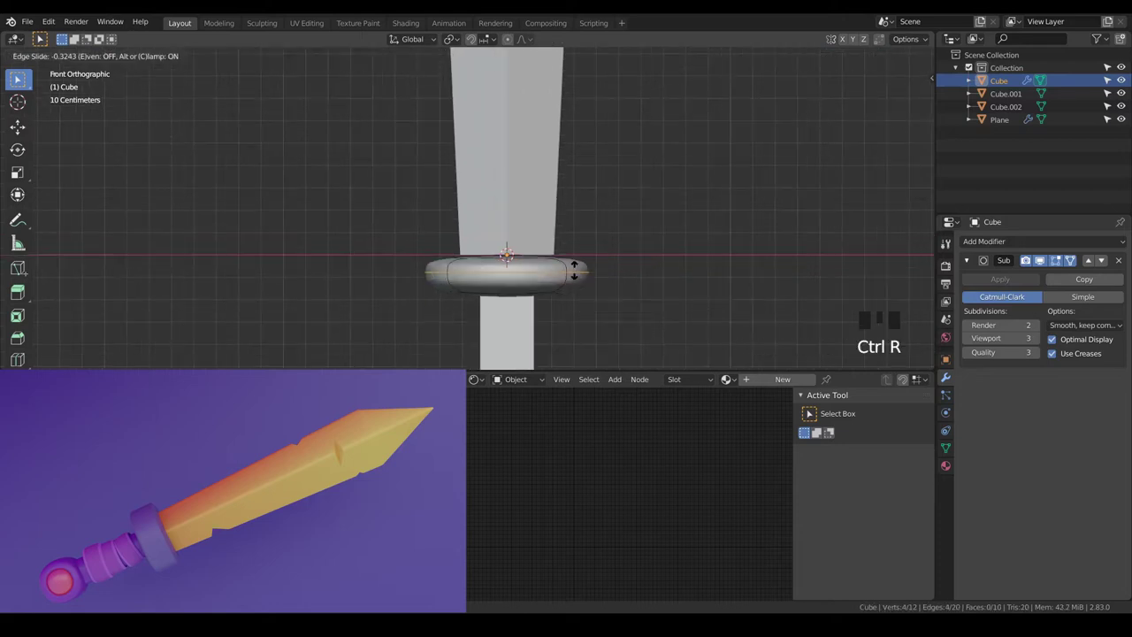
{"action": "key", "text": "a"}
{"action": "key", "text": "s"}
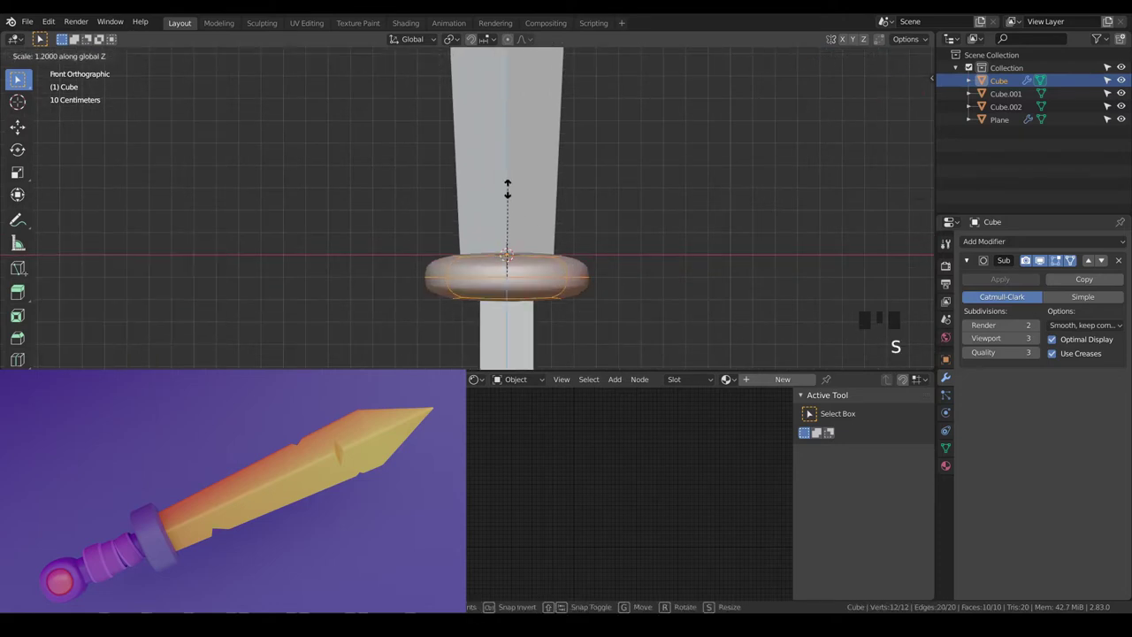
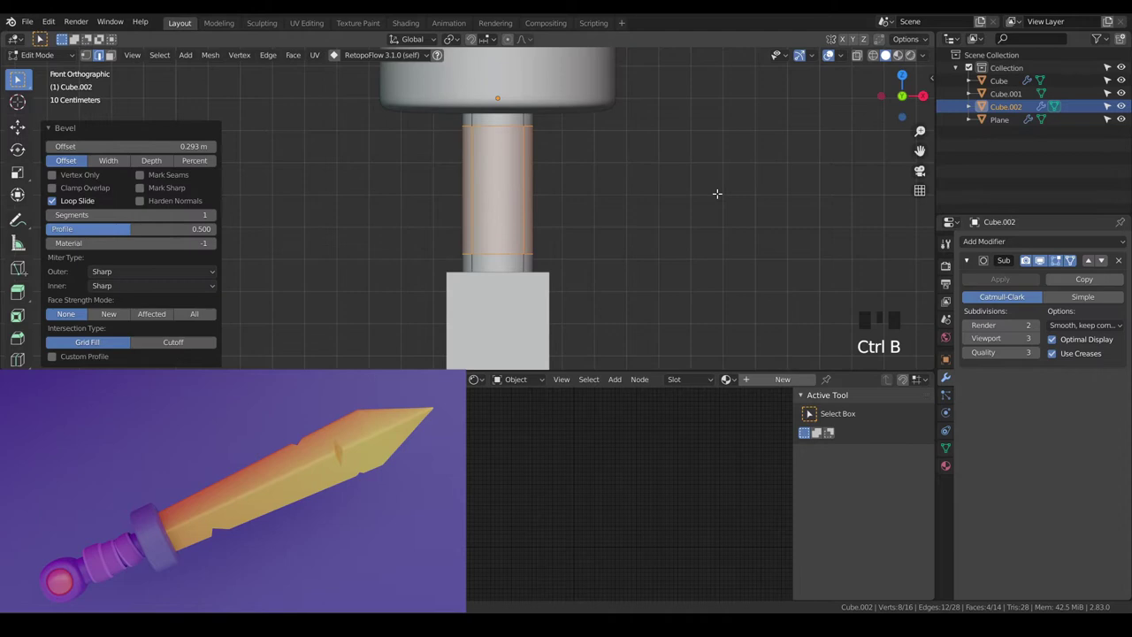
Leave the grip's Edit Mode and select the pommel cube below the grip for smoothing
{"action": "key", "text": "alt+s"}
{"action": "key", "text": "a"}
{"action": "key", "text": "a"}
{"action": "scroll", "scroll_direction": "down", "scroll_amount": 3}
{"action": "key", "text": "Tab"}
{"action": "left_click", "coordinate": [482, 292]}
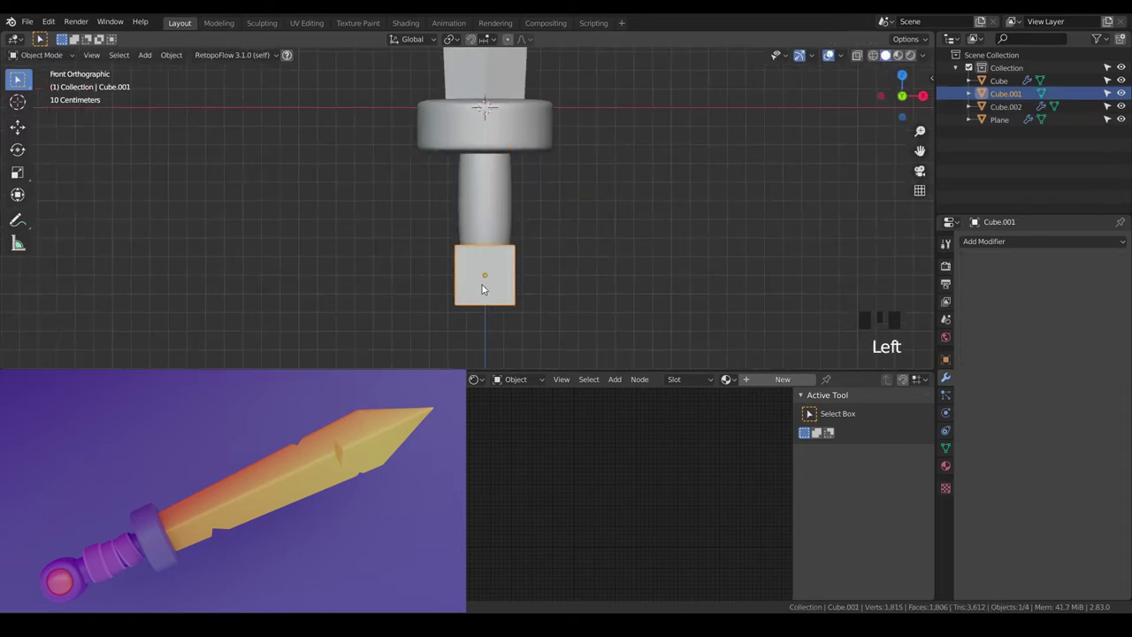
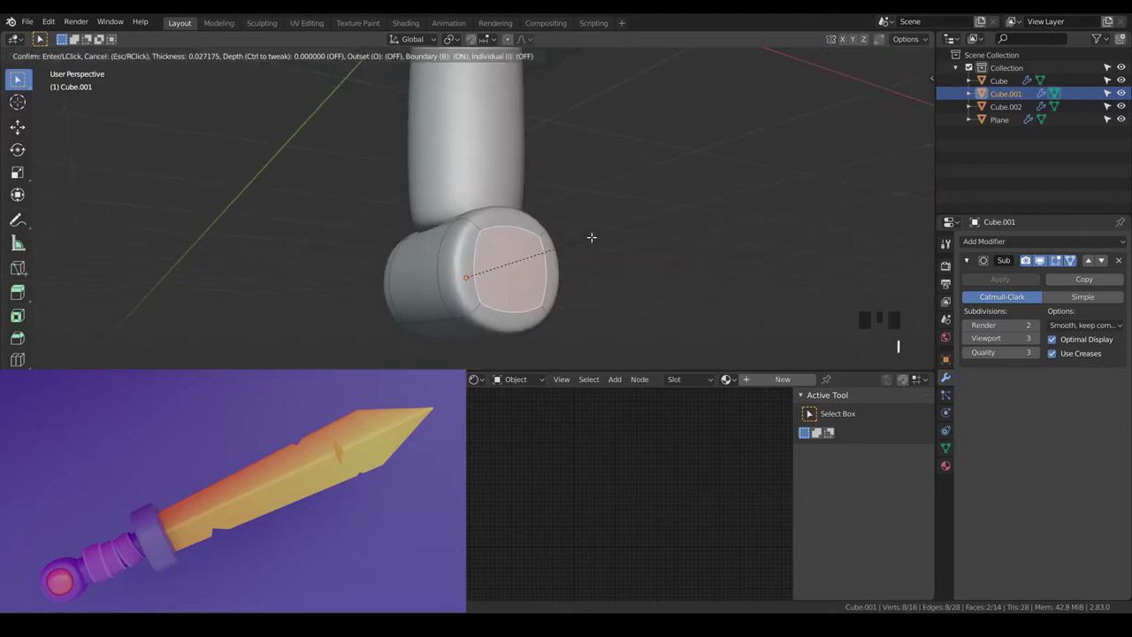
Inset the pommel's front face, inflate the whole mesh with Alt+S and lower it along Z
{"action": "key", "text": "KP_1"}
{"action": "key", "text": "a"}
{"action": "key", "text": "alt+s"}
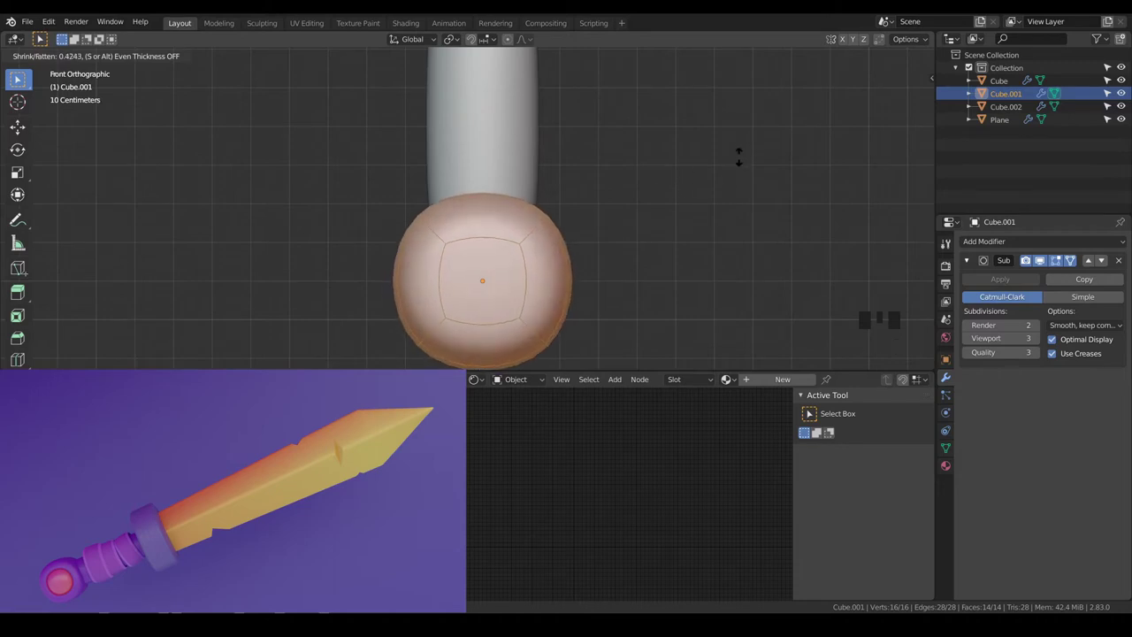
{"action": "scroll", "scroll_direction": "down", "scroll_amount": 3}
{"action": "scroll", "scroll_direction": "up", "scroll_amount": 3}
{"action": "key", "text": "g"}
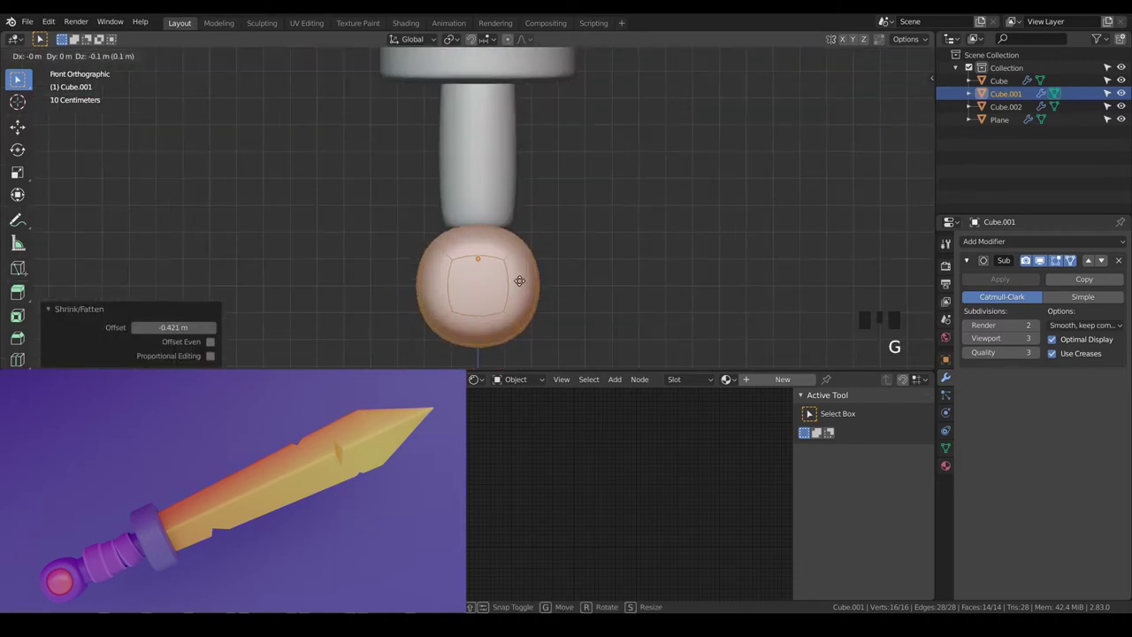
{"action": "key", "text": "a"}
{"action": "key", "text": "a"}
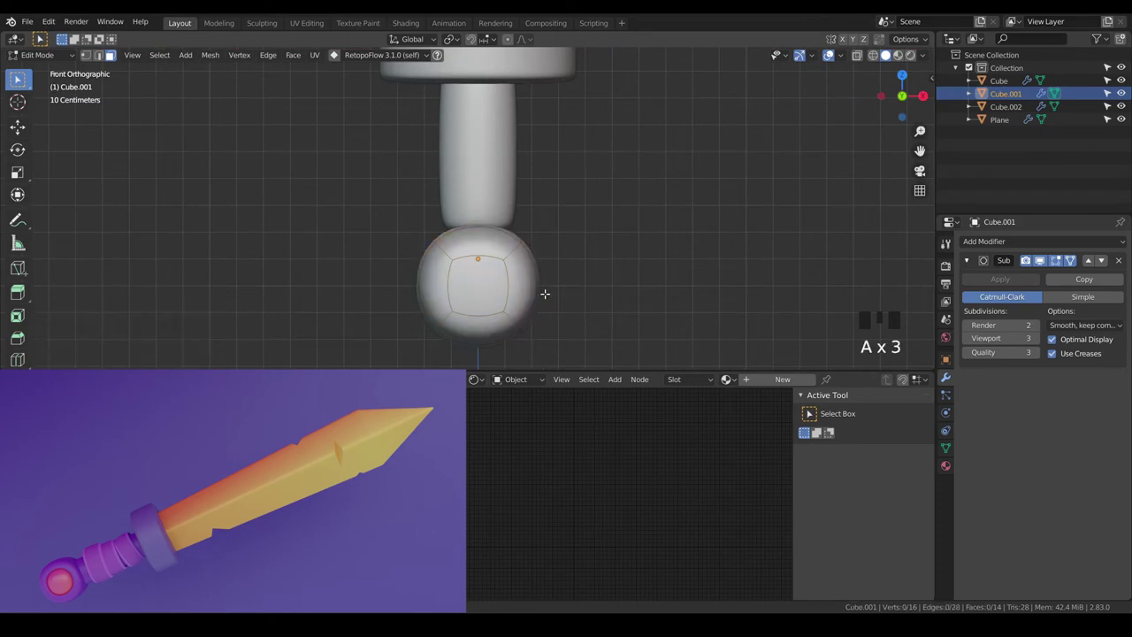
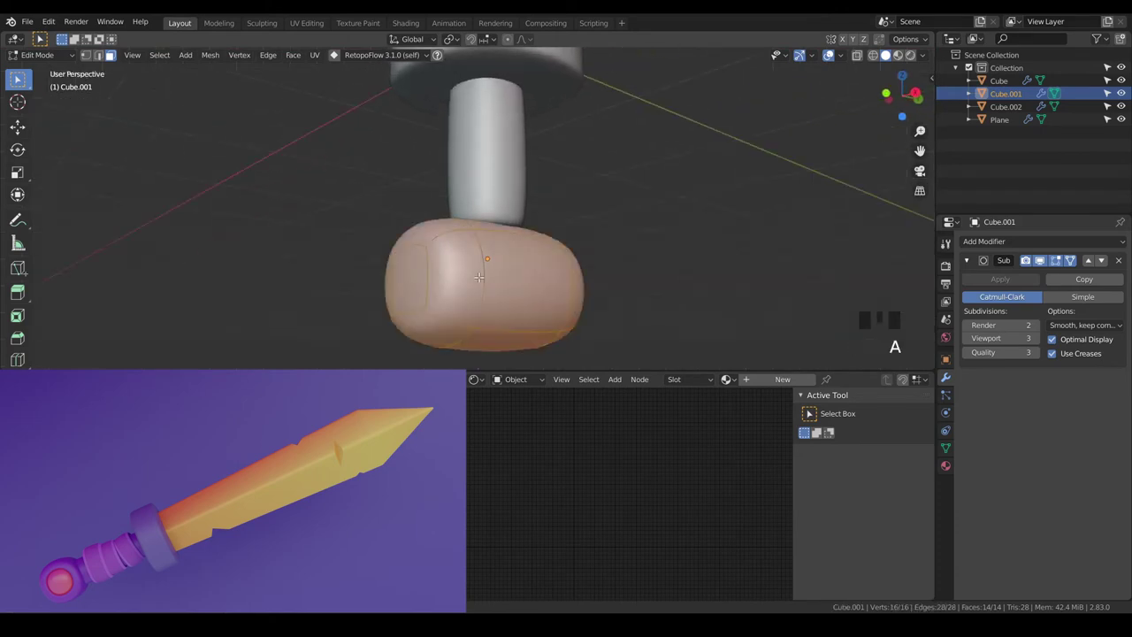
Narrow the pommel to 0.7 on X, then extrude the inset face and shrink it into a recessed socket
{"action": "key", "text": "KP_1"}
{"action": "key", "text": "KP_3"}
{"action": "key", "text": "s"}
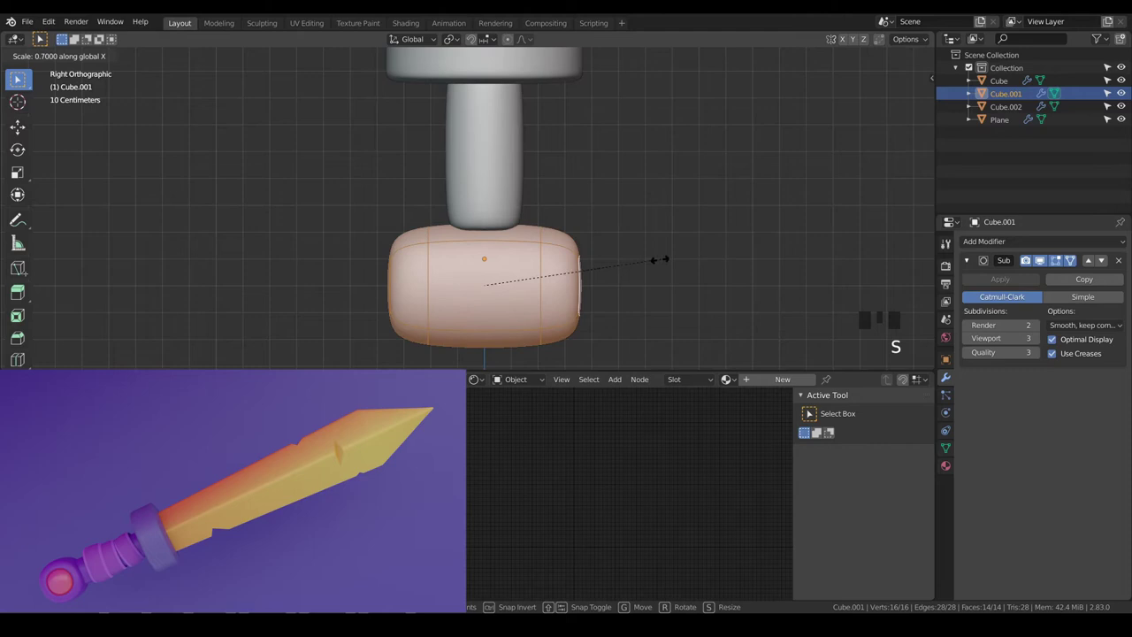
{"action": "key", "text": "s"}
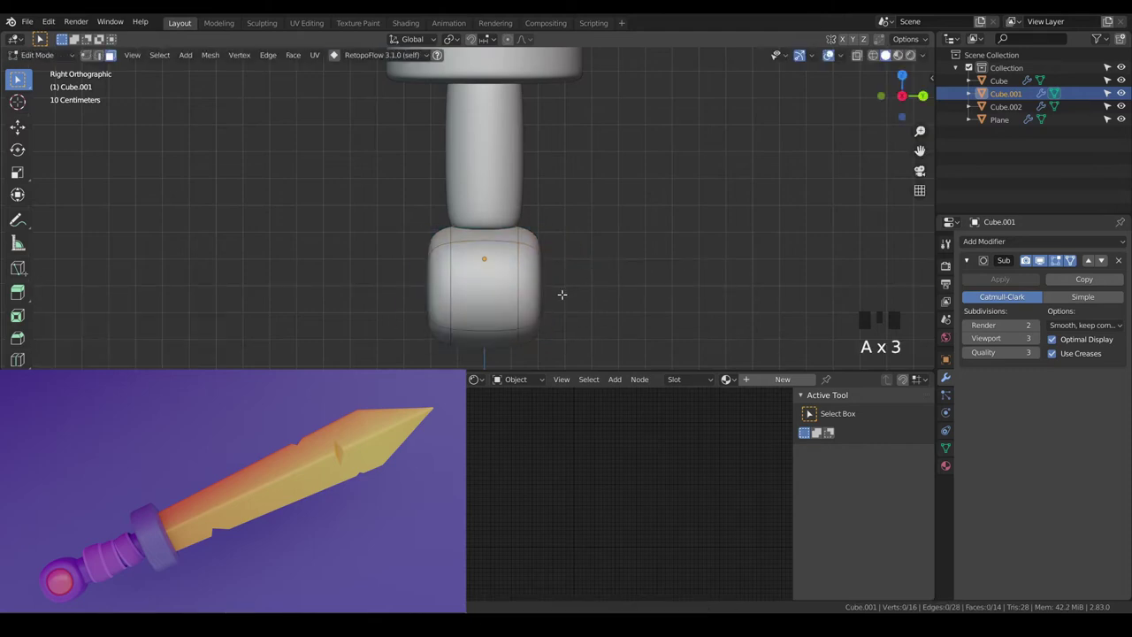
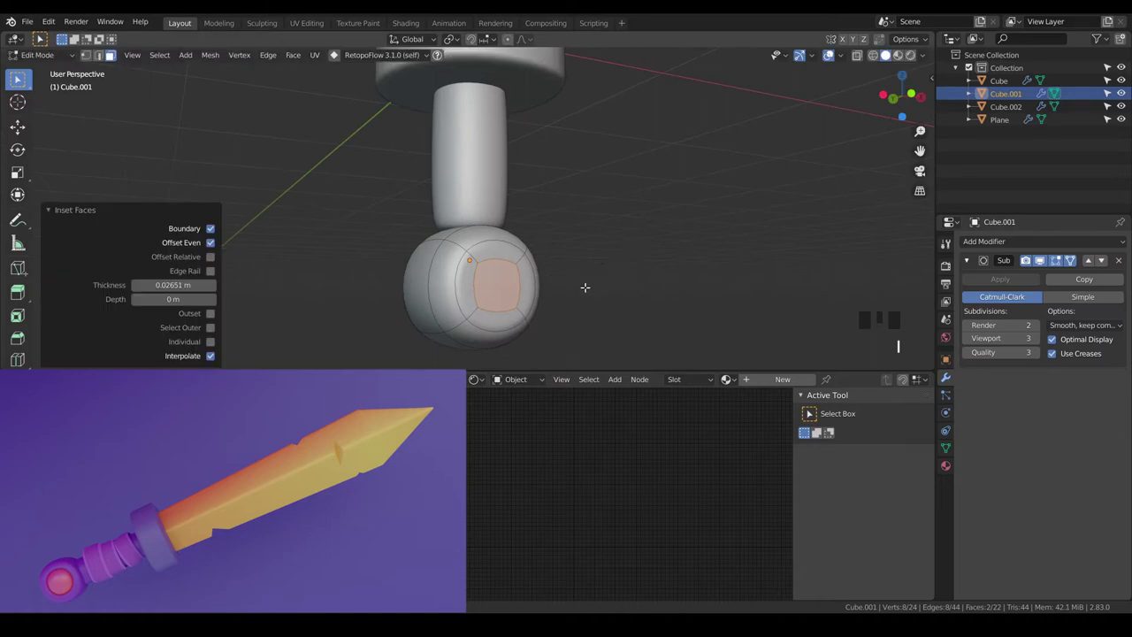
{"action": "key", "text": "alt+e"}
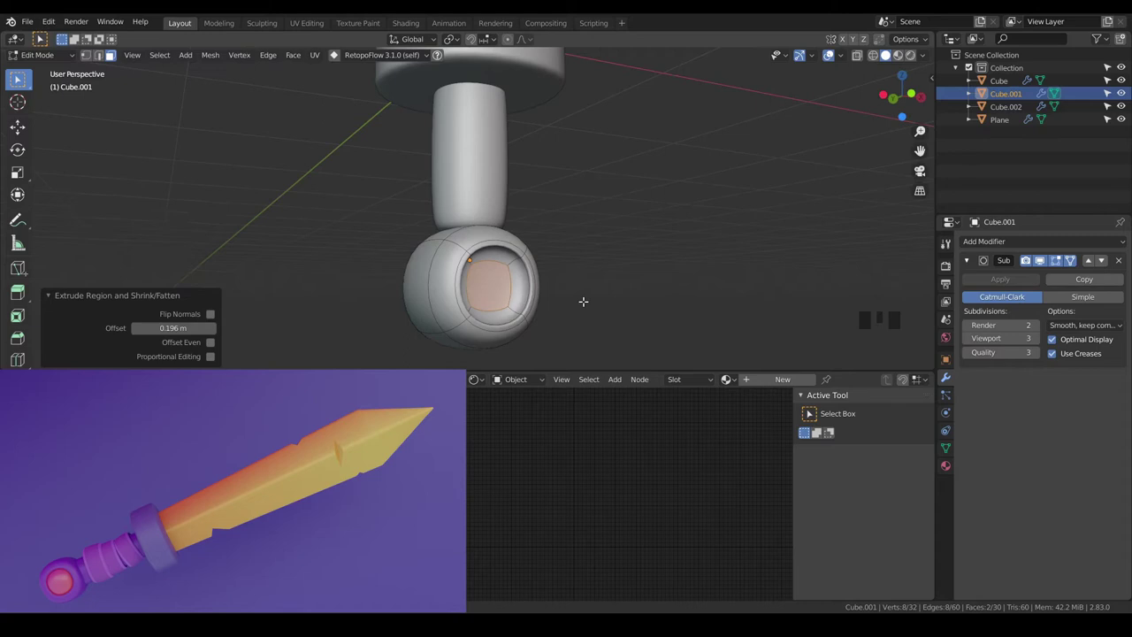
{"action": "key", "text": "s"}
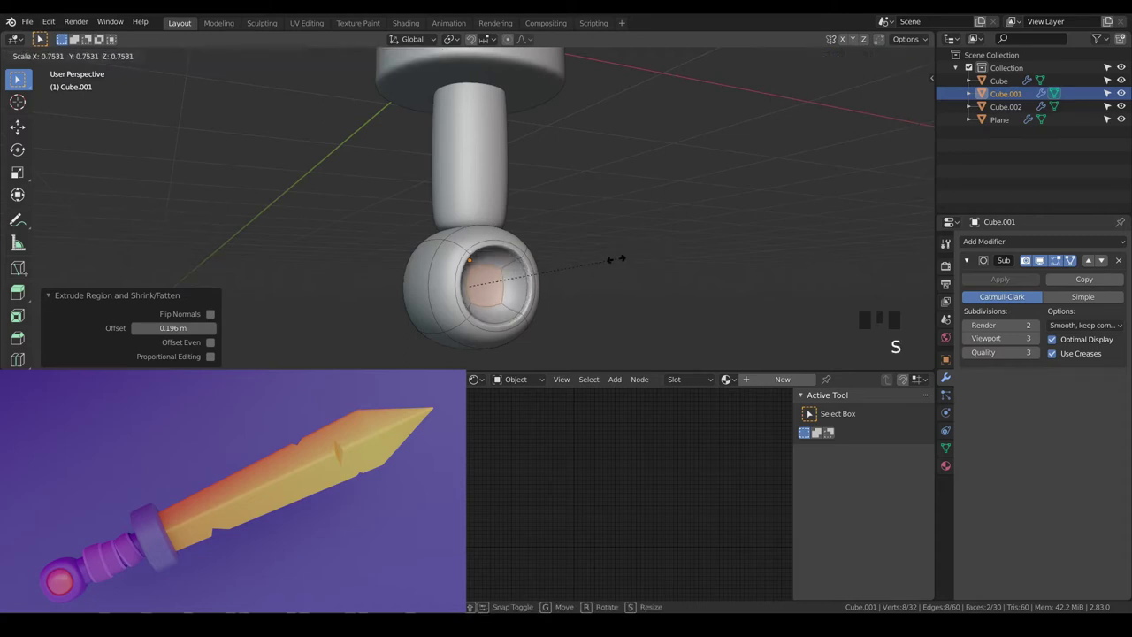
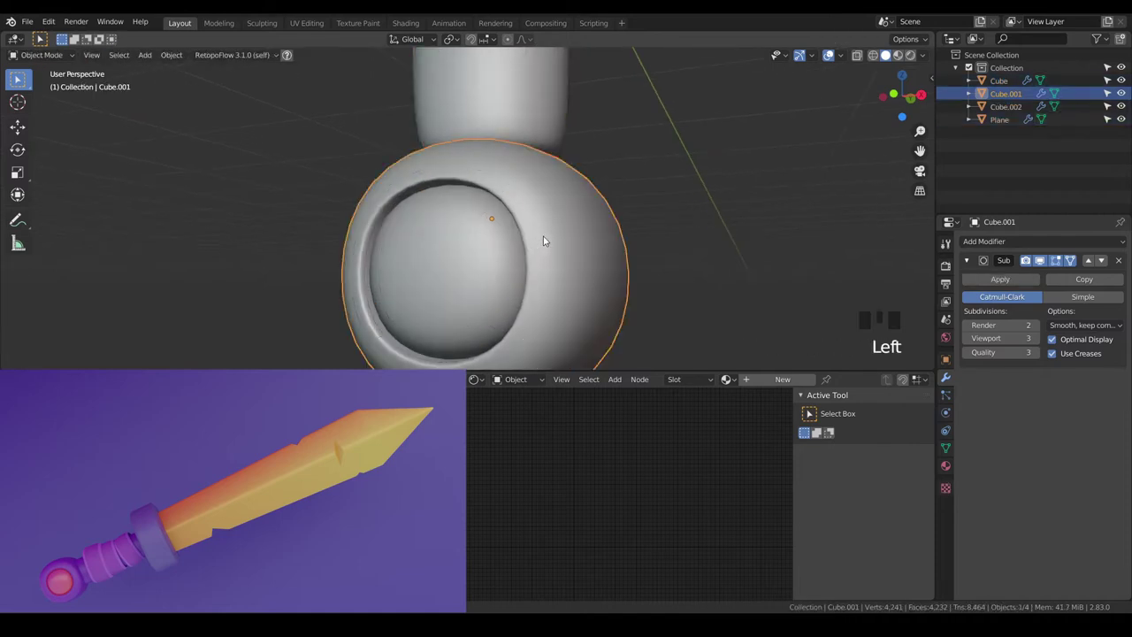
Add an edge loop around the socket rim, slide it toward the rim and dissolve stray edges
{"action": "key", "text": "Tab"}
{"action": "key", "text": "a"}
{"action": "key", "text": "a"}
{"action": "key", "text": "ctrl+r"}
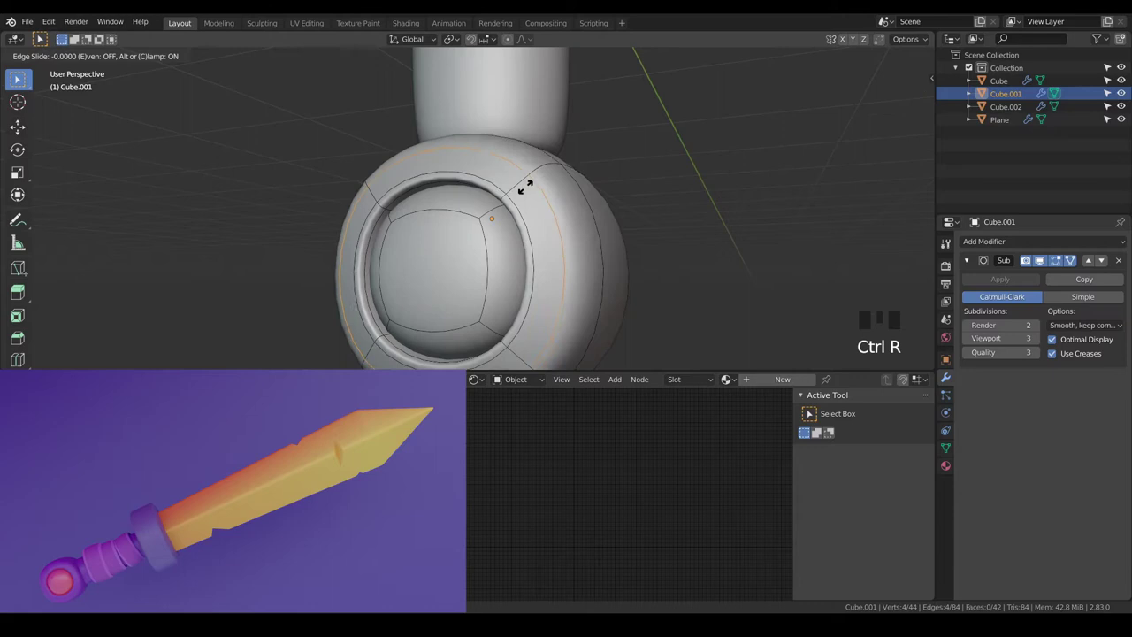
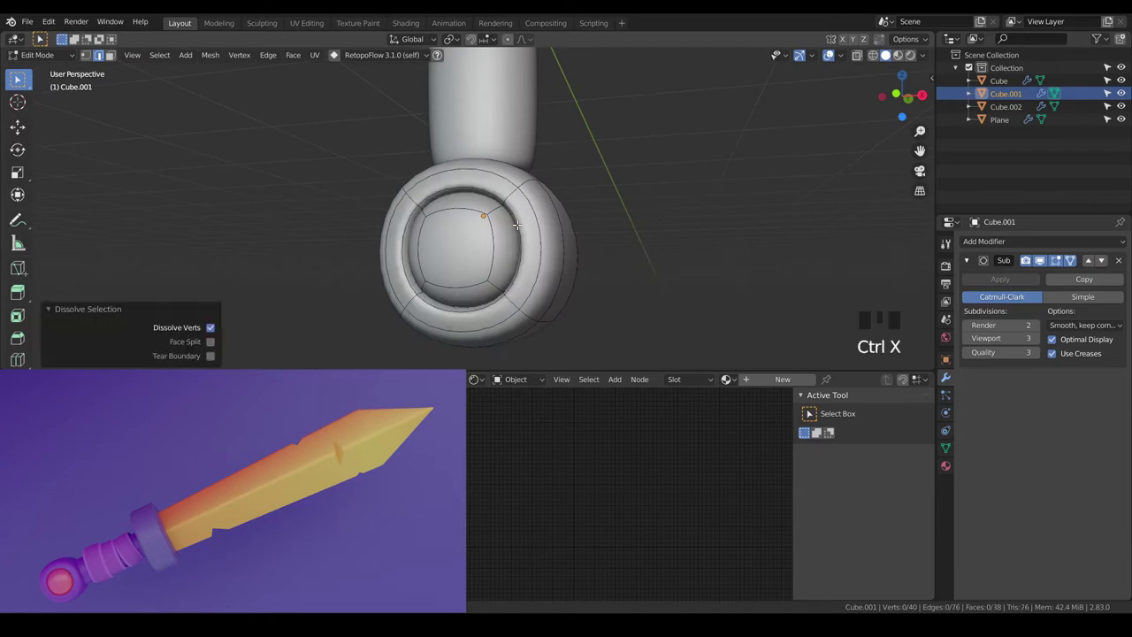
{"action": "scroll", "scroll_direction": "down", "scroll_amount": 3}
{"action": "key", "text": "a"}
{"action": "key", "text": "a"}
{"action": "key", "text": "Tab"}
{"action": "key", "text": "a"}
{"action": "key", "text": "a"}
Inspect the rounded pommel from several angles, then select it in Object Mode and move it slightly lower
{"action": "left_click_drag", "start_coordinate": [536, 214], "coordinate": [541, 229]}
{"action": "scroll", "scroll_direction": "up", "scroll_amount": 3}
{"action": "left_click_drag", "start_coordinate": [587, 154], "coordinate": [575, 249]}
{"action": "scroll", "scroll_direction": "down", "scroll_amount": 3}
{"action": "left_click_drag", "start_coordinate": [569, 205], "coordinate": [551, 245]}
{"action": "scroll", "scroll_direction": "down", "scroll_amount": 3}
{"action": "key", "text": "KP_1"}
{"action": "key", "text": "a"}
{"action": "key", "text": "a"}
{"action": "left_click_drag", "start_coordinate": [556, 272], "coordinate": [545, 197]}
{"action": "scroll", "scroll_direction": "up", "scroll_amount": 3}
{"action": "left_click", "coordinate": [525, 230]}
{"action": "scroll", "scroll_direction": "down", "scroll_amount": 3}
{"action": "key", "text": "g"}
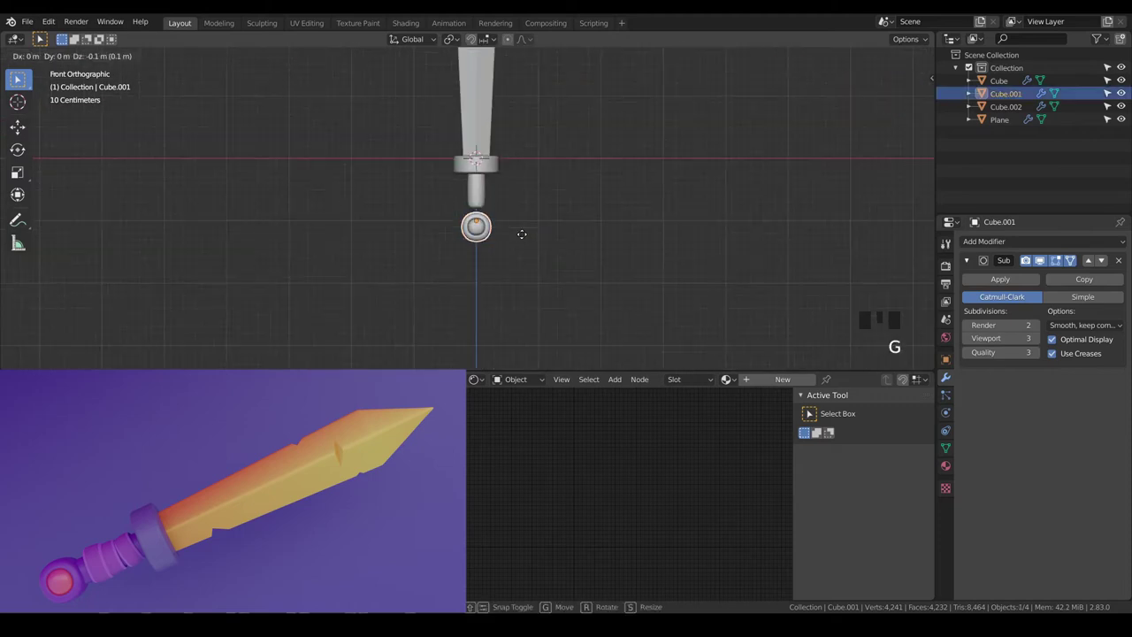
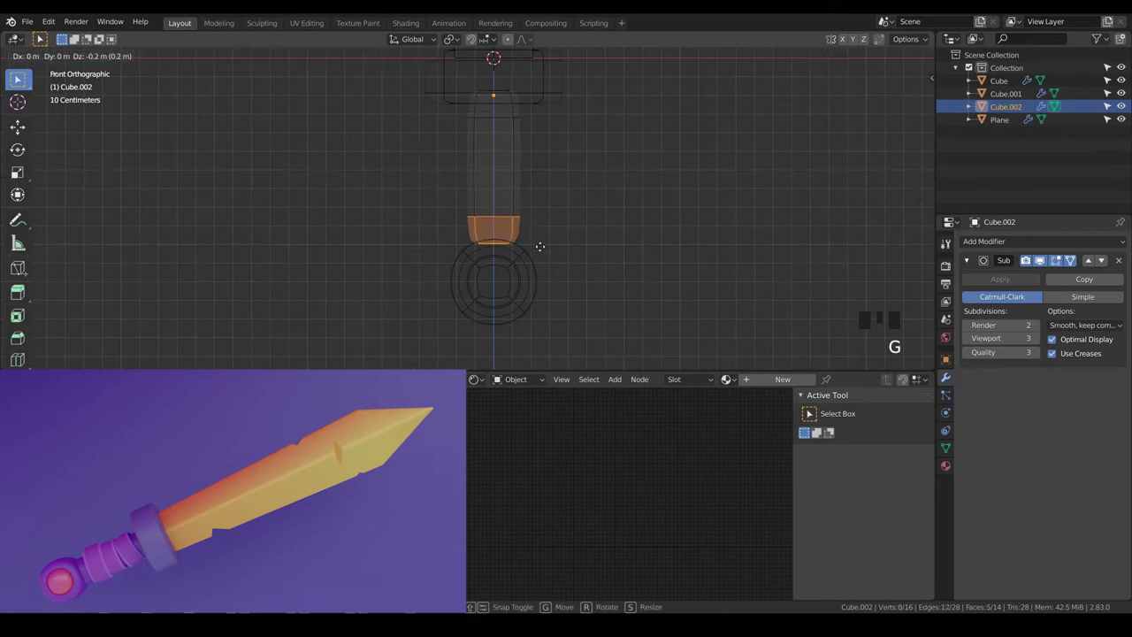
Lower the grip's bottom face 0.2 m to meet the pommel and slide a new edge loop near its base
{"action": "scroll", "scroll_direction": "up", "scroll_amount": 3}
{"action": "key", "text": "g"}
{"action": "scroll", "scroll_direction": "up", "scroll_amount": 3}
{"action": "key", "text": "a"}
{"action": "key", "text": "a"}
{"action": "key", "text": "ctrl+r"}
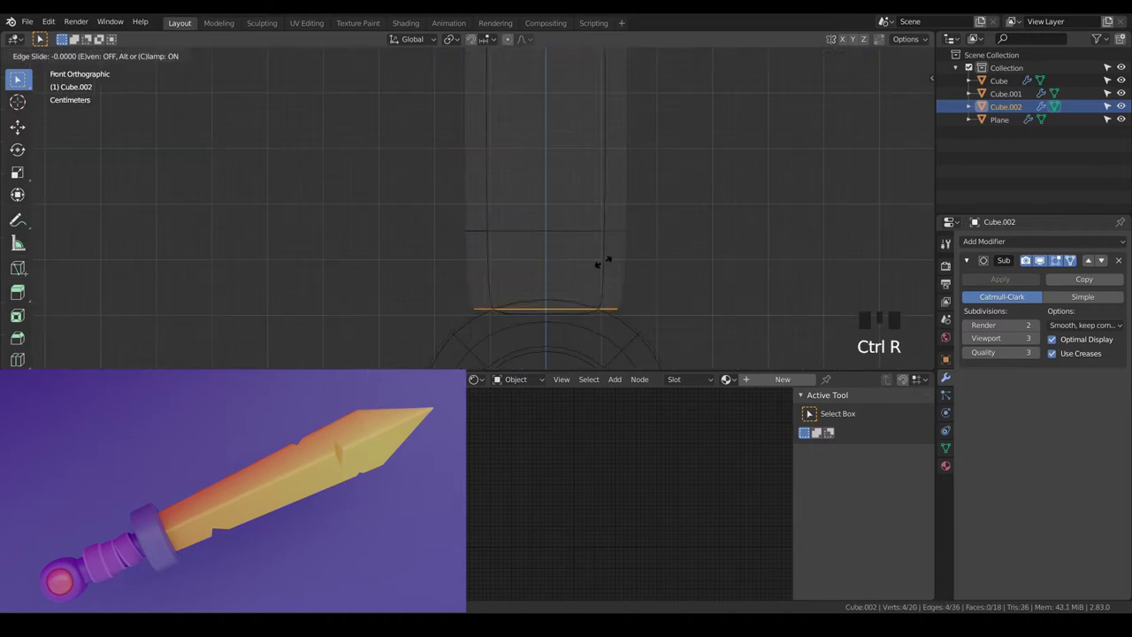
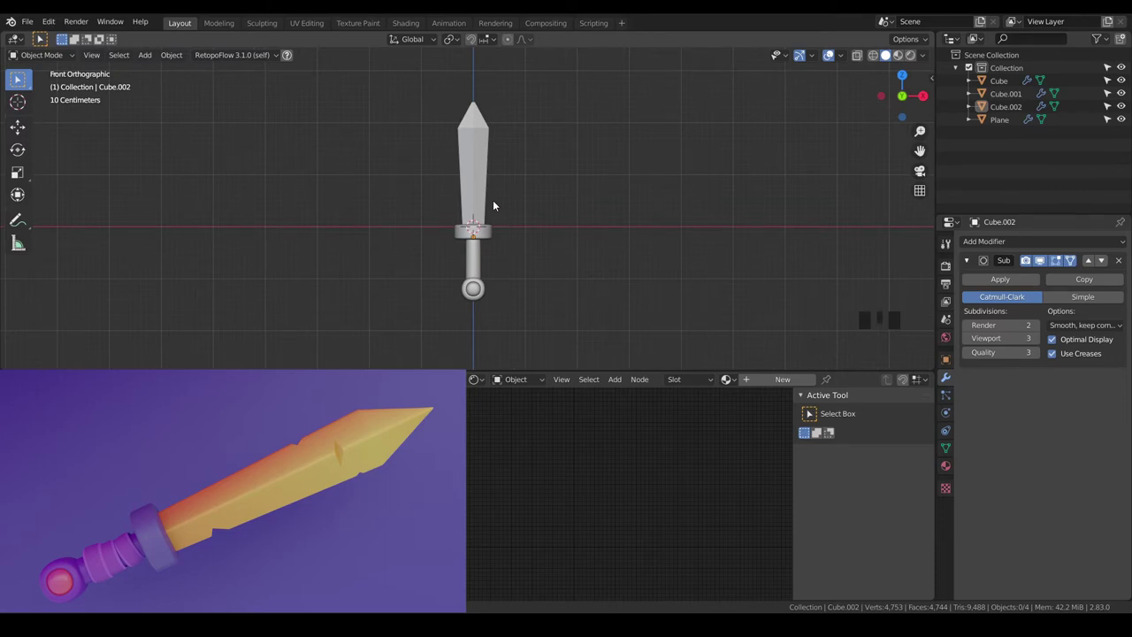
Select the blade plane and scale it up to 1.1, recentring the sword in view
{"action": "left_click", "coordinate": [487, 190]}
{"action": "key", "text": "s"}
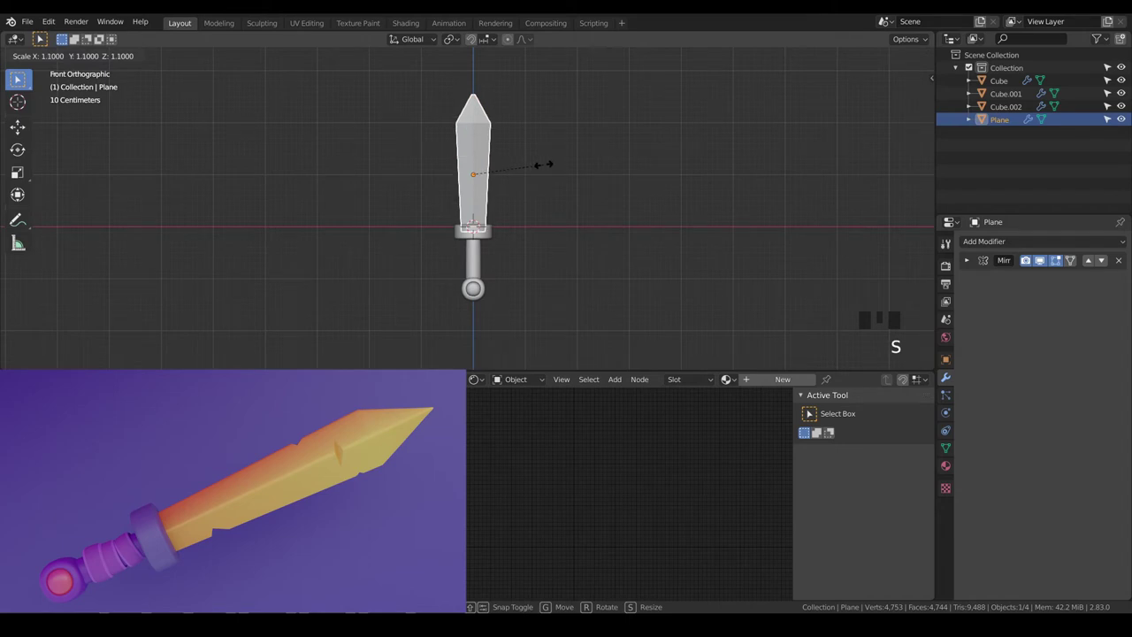
{"action": "scroll", "scroll_direction": "up", "scroll_amount": 3}
{"action": "key", "text": "g"}
{"action": "scroll", "scroll_direction": "down", "scroll_amount": 3}
{"action": "key", "text": "a"}
{"action": "key", "text": "a"}
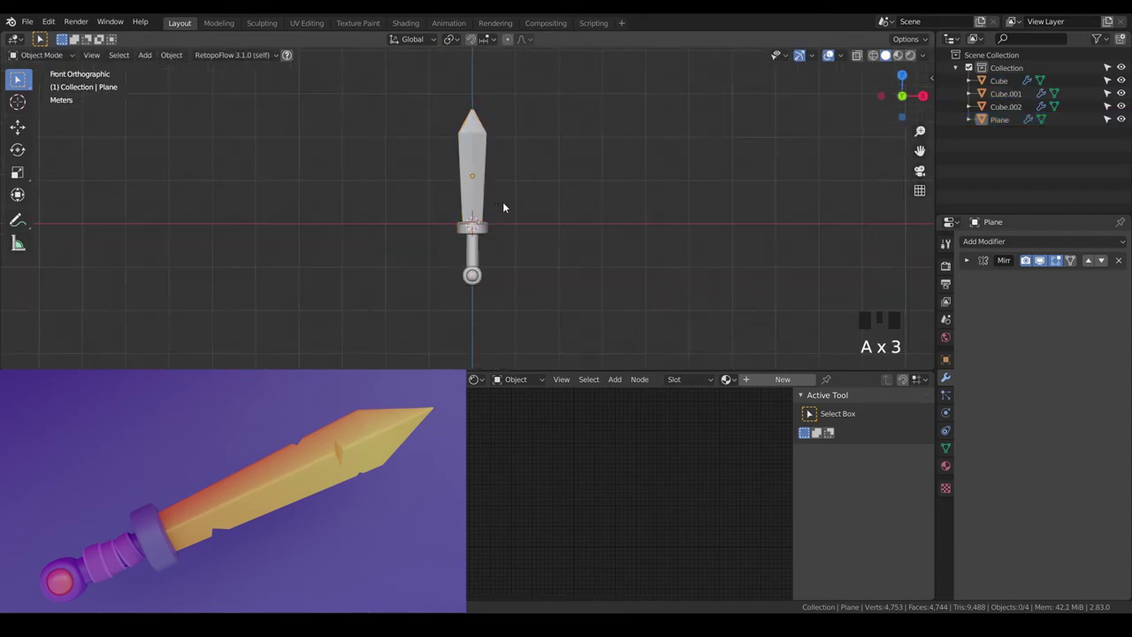
{"action": "left_click_drag", "start_coordinate": [510, 204], "coordinate": [515, 200]}
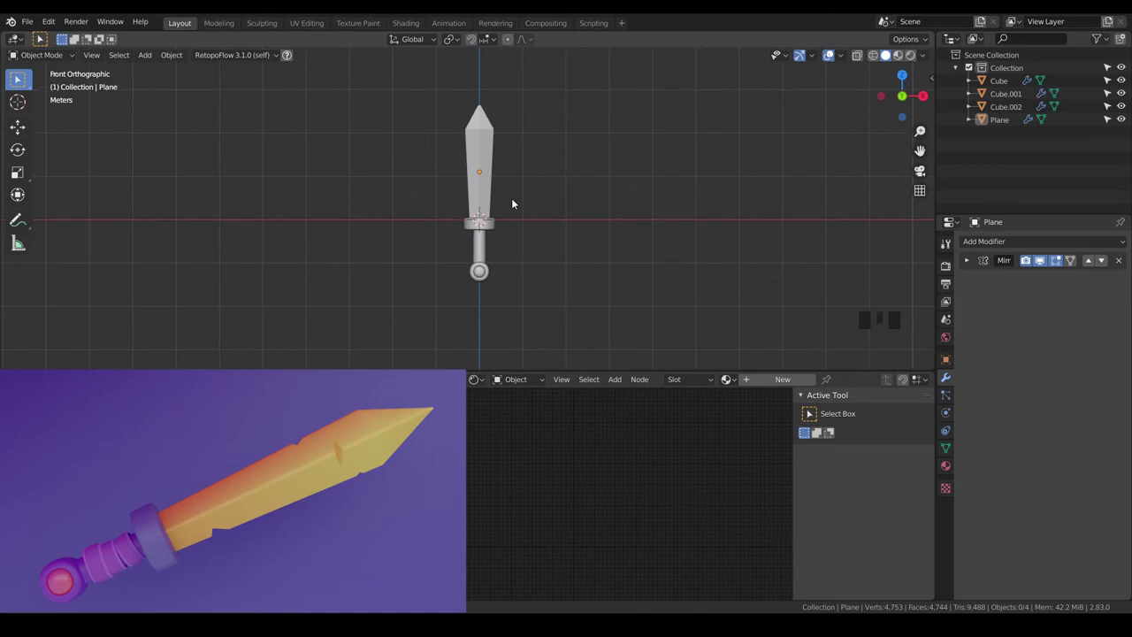
{"action": "left_click_drag", "start_coordinate": [525, 177], "coordinate": [486, 181]}
{"action": "left_click", "coordinate": [486, 181]}
In Edit Mode box-select the blade tip vertices and raise them 0.2 along Z
{"action": "key", "text": "Tab"}
{"action": "key", "text": "a"}
{"action": "key", "text": "a"}
{"action": "key", "text": "z"}
{"action": "key", "text": "b"}
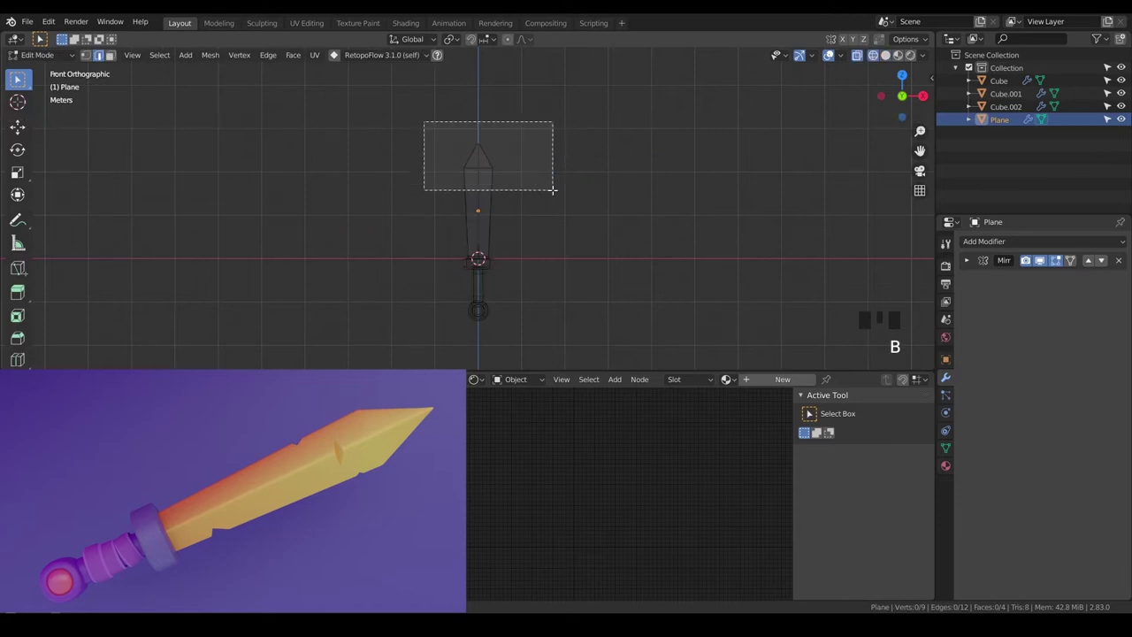
{"action": "key", "text": "g"}
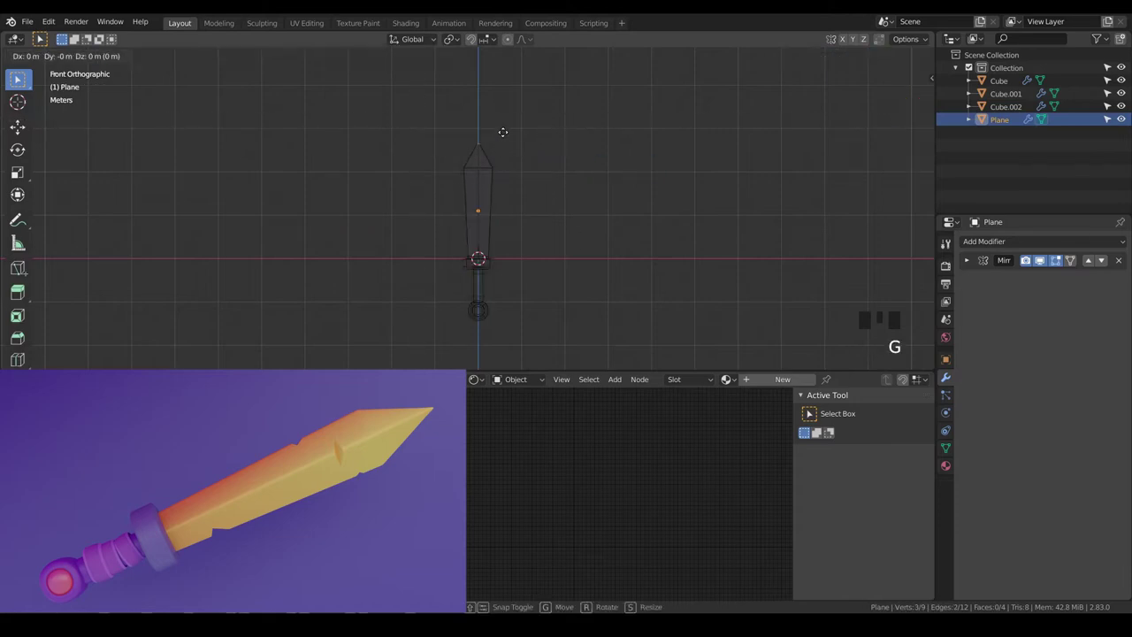
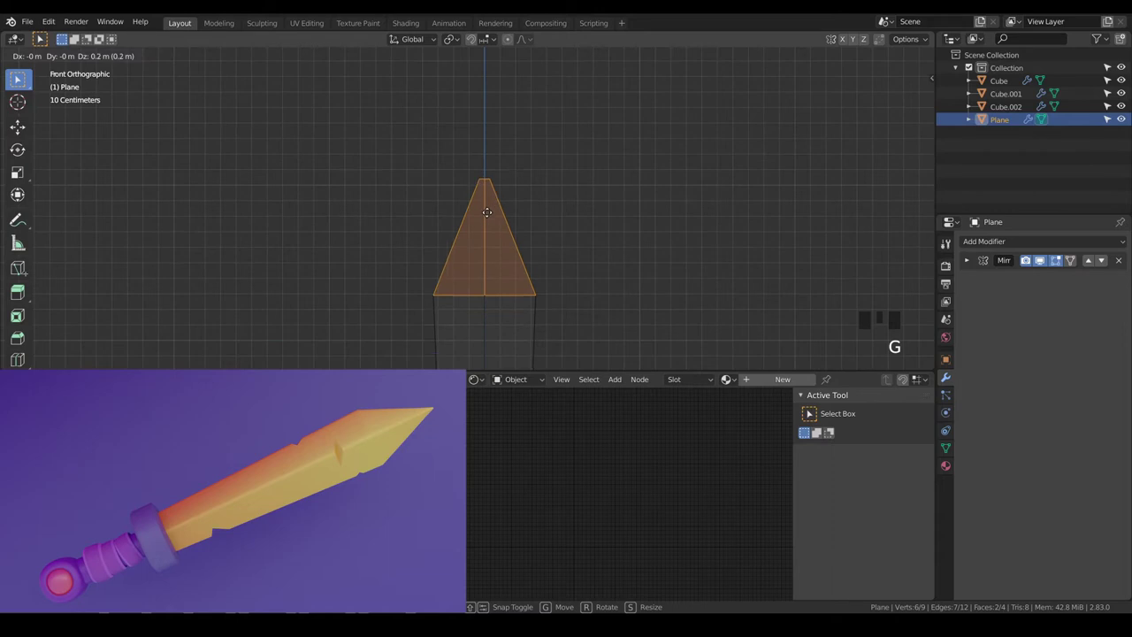
{"action": "scroll", "scroll_direction": "down", "scroll_amount": 3}
{"action": "key", "text": "a"}
{"action": "key", "text": "a"}
{"action": "key", "text": "Tab"}
Return to solid Object Mode, review the smoothed sword and select the grip again
{"action": "key", "text": "z"}
{"action": "scroll", "scroll_direction": "up", "scroll_amount": 3}
{"action": "left_click_drag", "start_coordinate": [606, 273], "coordinate": [610, 198]}
{"action": "key", "text": "a"}
{"action": "key", "text": "a"}
{"action": "scroll", "scroll_direction": "up", "scroll_amount": 3}
{"action": "scroll", "scroll_direction": "up", "scroll_amount": 3}
{"action": "left_click_drag", "start_coordinate": [585, 274], "coordinate": [480, 289]}
{"action": "scroll", "scroll_direction": "up", "scroll_amount": 3}
{"action": "left_click", "coordinate": [508, 276]}
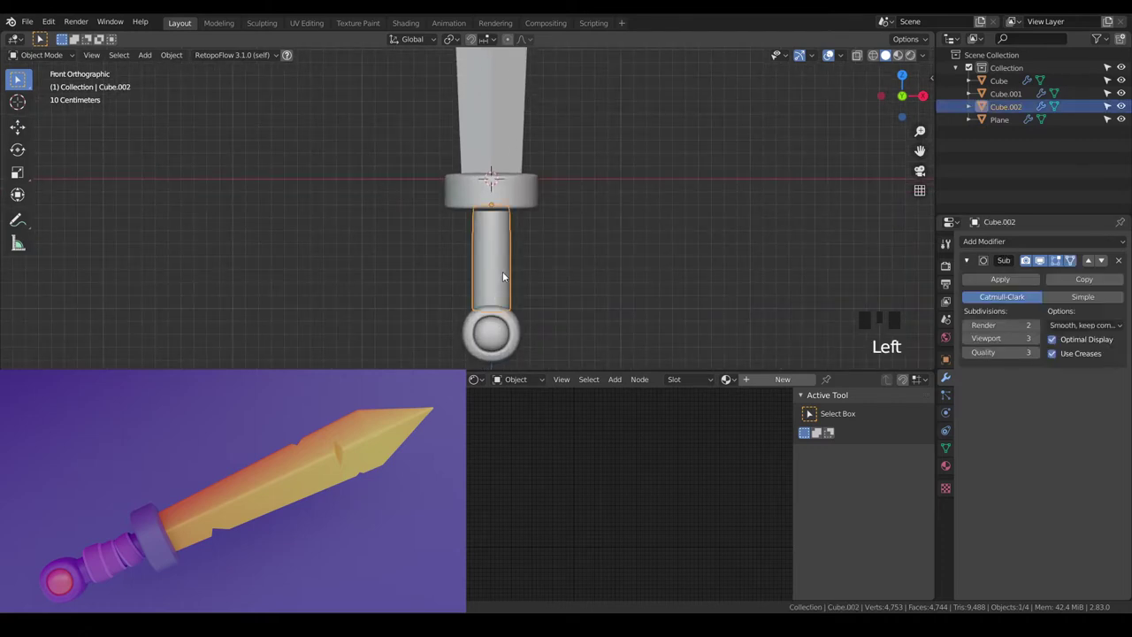
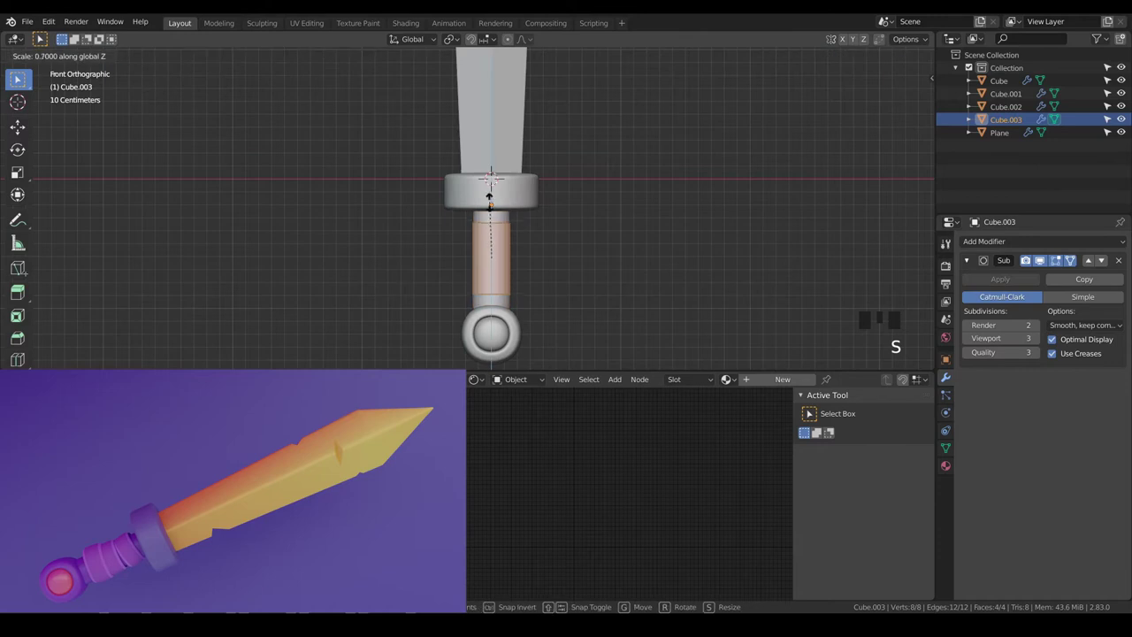
Squash the duplicated grip slice to 0.3 height on Z, forming a thin ring band around the handle
{"action": "scroll", "scroll_direction": "up", "scroll_amount": 3}
{"action": "key", "text": "alt+e"}
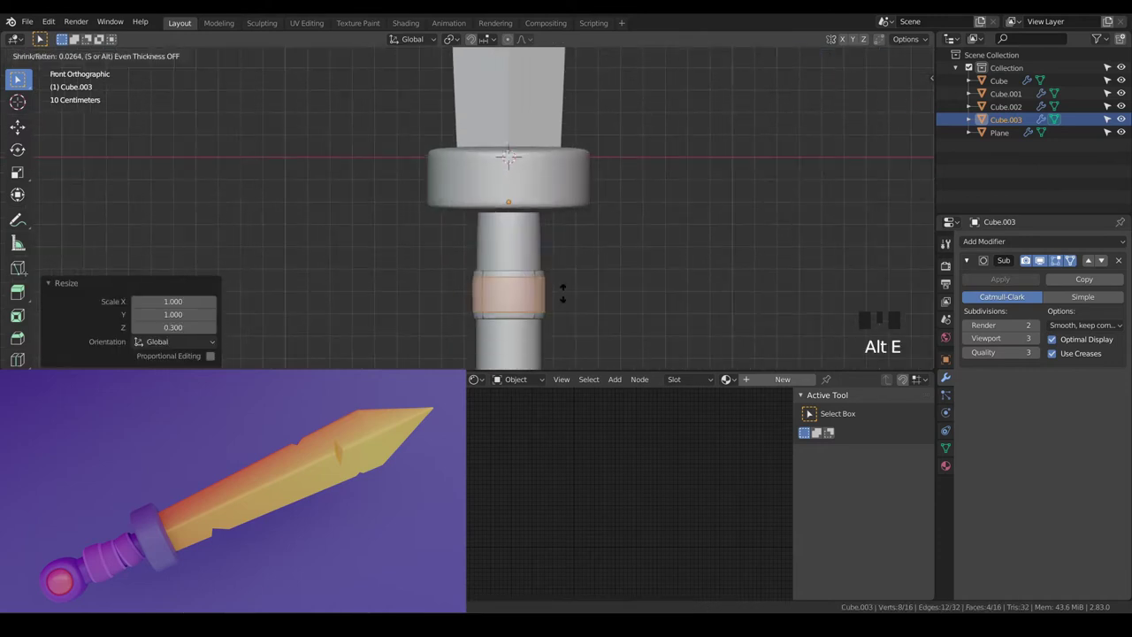
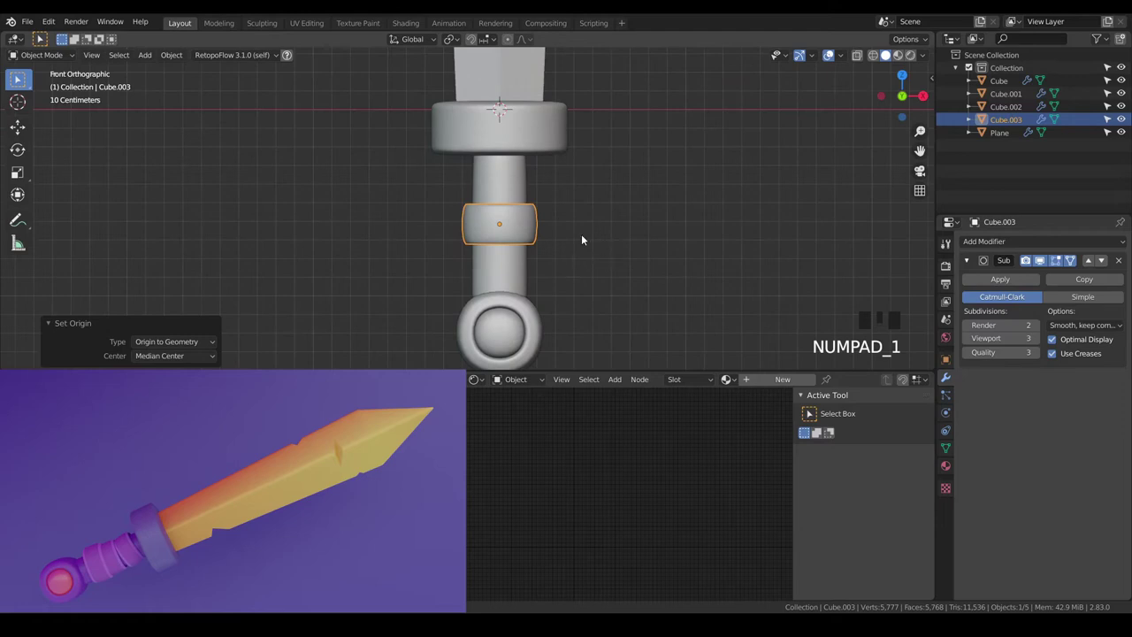
Duplicate the grip ring, move the copy along Z and tilt it about 10°
{"action": "key", "text": "shift+d"}
{"action": "scroll", "scroll_direction": "up", "scroll_amount": 3}
{"action": "key", "text": "g"}
{"action": "key", "text": "r"}
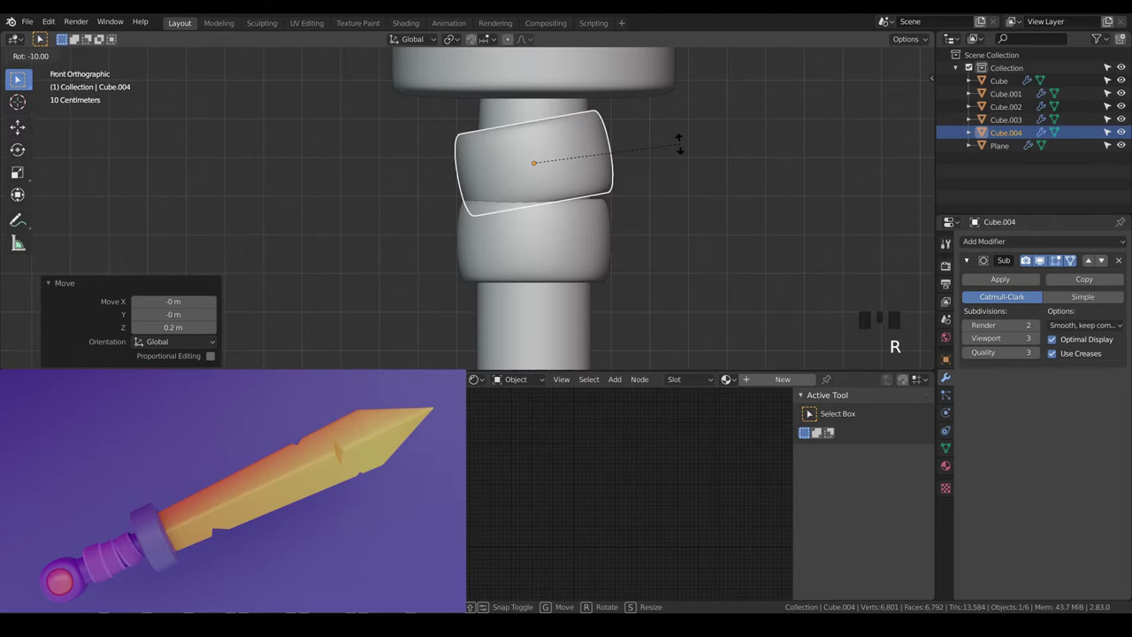
{"action": "key", "text": "g"}
{"action": "scroll", "scroll_direction": "up", "scroll_amount": 3}
{"action": "left_click_drag", "start_coordinate": [593, 193], "coordinate": [597, 247]}
{"action": "scroll", "scroll_direction": "up", "scroll_amount": 3}
Duplicate the ring again, move it further down the handle and tilt it
{"action": "key", "text": "s"}
{"action": "scroll", "scroll_direction": "down", "scroll_amount": 3}
{"action": "key", "text": "g"}
{"action": "scroll", "scroll_direction": "down", "scroll_amount": 3}
{"action": "left_click", "coordinate": [573, 304]}
{"action": "key", "text": "r"}
{"action": "scroll", "scroll_direction": "down", "scroll_amount": 3}
Add a third ring lower on the grip, tilted the opposite way, and move it into place
{"action": "key", "text": "shift+d"}
{"action": "key", "text": "g"}
{"action": "scroll", "scroll_direction": "up", "scroll_amount": 3}
{"action": "left_click_drag", "start_coordinate": [613, 337], "coordinate": [572, 253]}
{"action": "scroll", "scroll_direction": "up", "scroll_amount": 3}
{"action": "key", "text": "r"}
{"action": "key", "text": "r"}
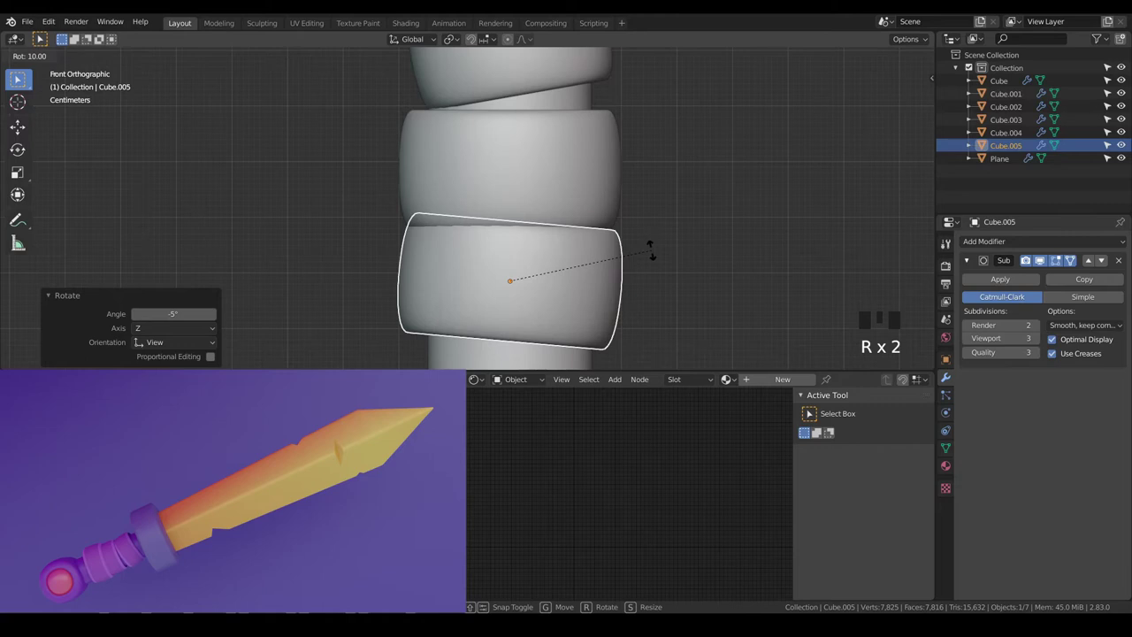
{"action": "scroll", "scroll_direction": "up", "scroll_amount": 3}
{"action": "key", "text": "g"}
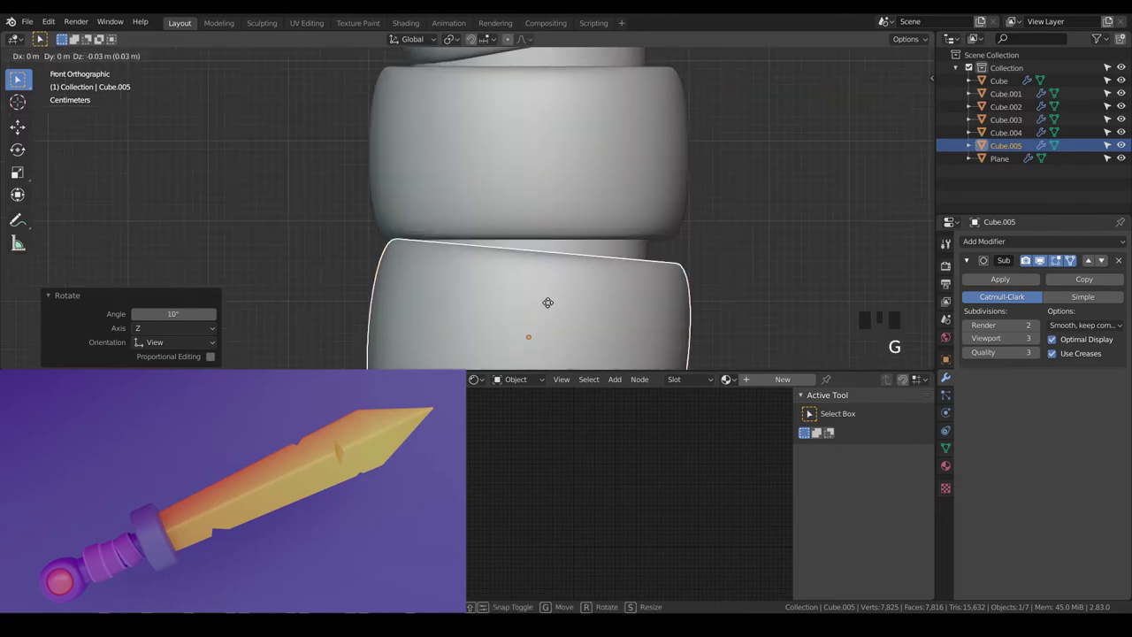
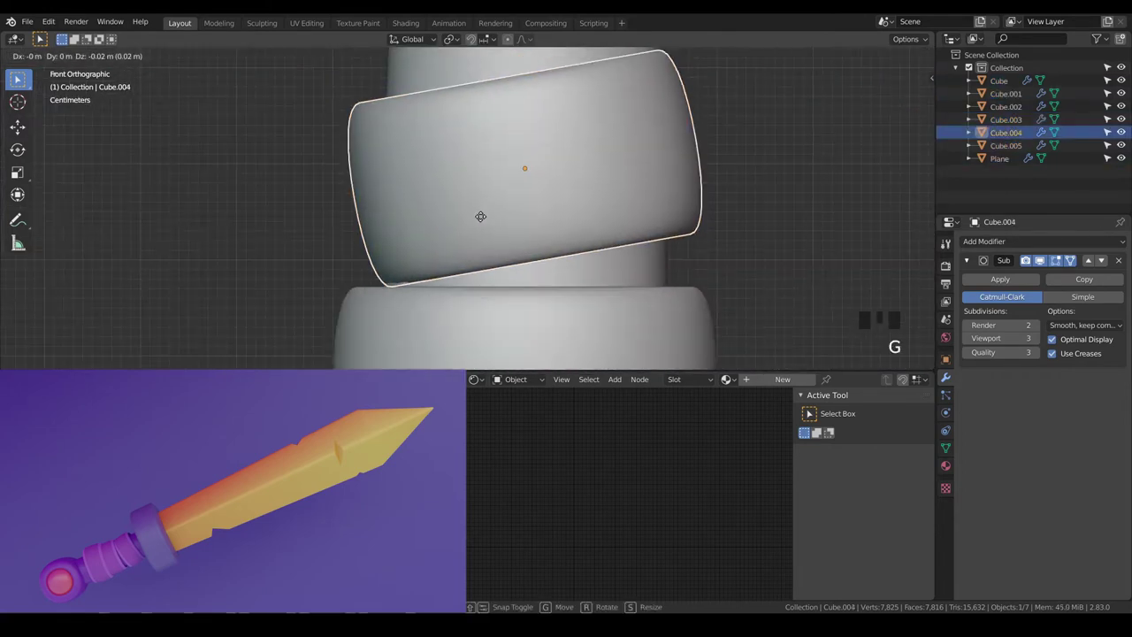
Nudge the lowest tilted ring down slightly to even out the wrapped stack
{"action": "scroll", "scroll_direction": "down", "scroll_amount": 3}
{"action": "key", "text": "a"}
{"action": "key", "text": "a"}
{"action": "left_click_drag", "start_coordinate": [517, 215], "coordinate": [528, 207]}
{"action": "scroll", "scroll_direction": "up", "scroll_amount": 3}
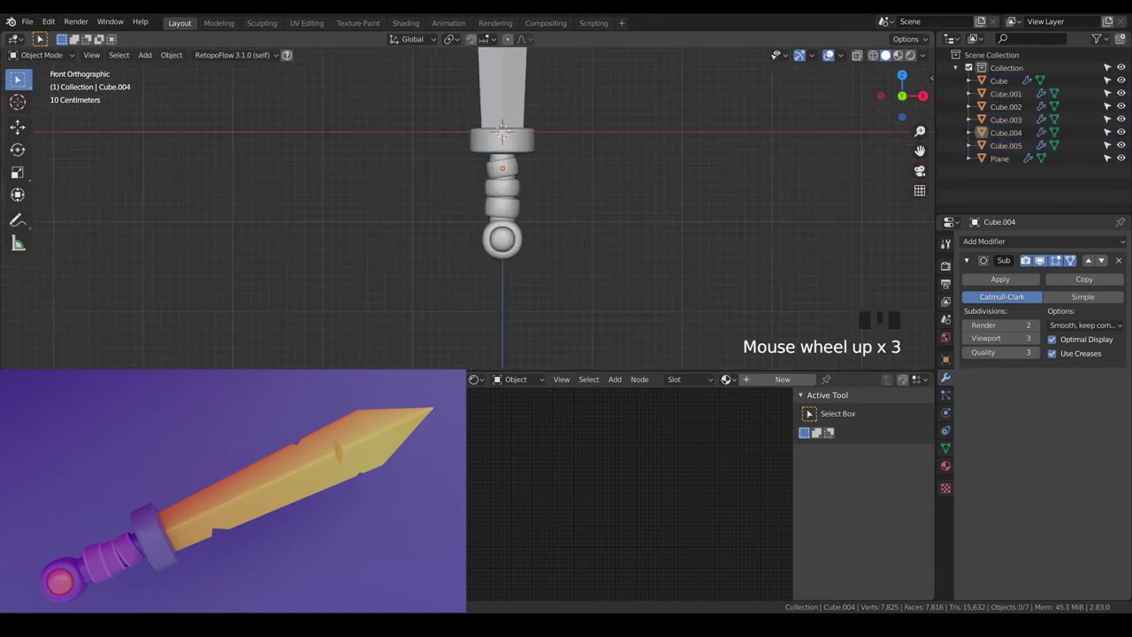
Thin the middle grip ring with Alt+S and scale its faces inward to hug the handle
{"action": "scroll", "scroll_direction": "down", "scroll_amount": 3}
{"action": "scroll", "scroll_direction": "up", "scroll_amount": 3}
{"action": "left_click", "coordinate": [631, 240]}
{"action": "left_click", "coordinate": [542, 214]}
{"action": "scroll", "scroll_direction": "up", "scroll_amount": 3}
{"action": "left_click_drag", "start_coordinate": [628, 211], "coordinate": [546, 261]}
{"action": "scroll", "scroll_direction": "up", "scroll_amount": 3}
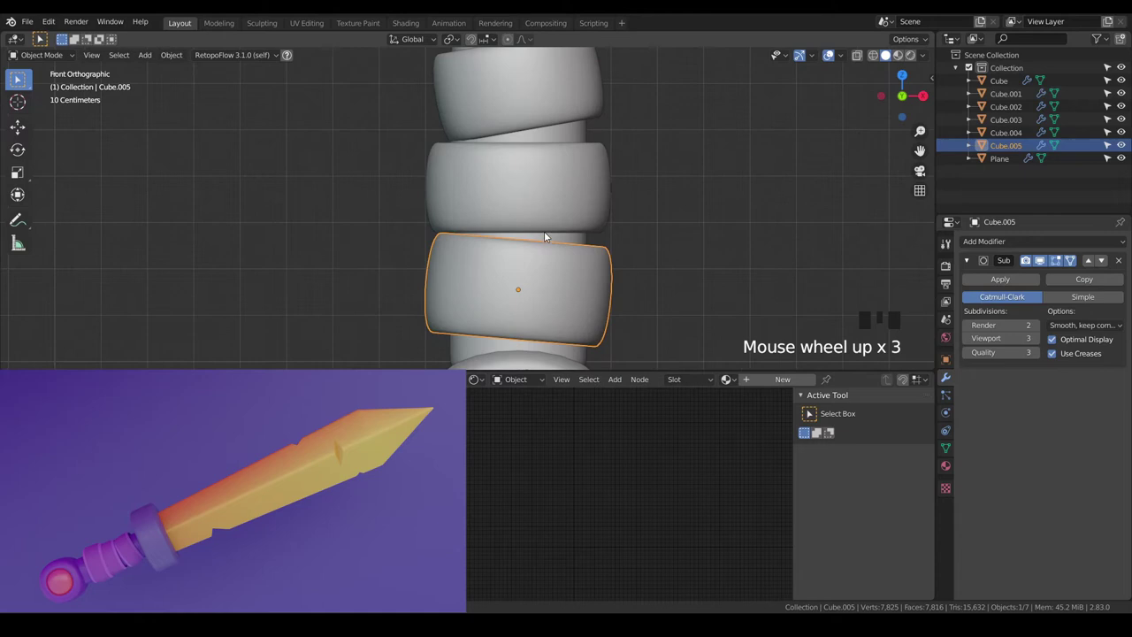
{"action": "left_click", "coordinate": [550, 212]}
{"action": "key", "text": "Tab"}
{"action": "key", "text": "a"}
{"action": "key", "text": "alt+s"}
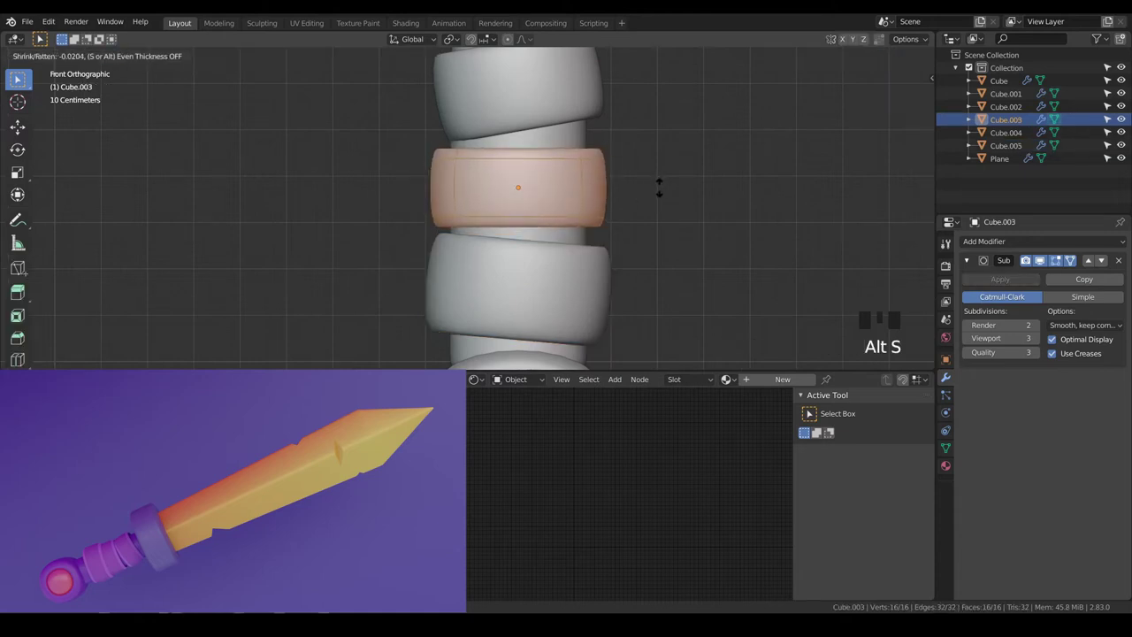
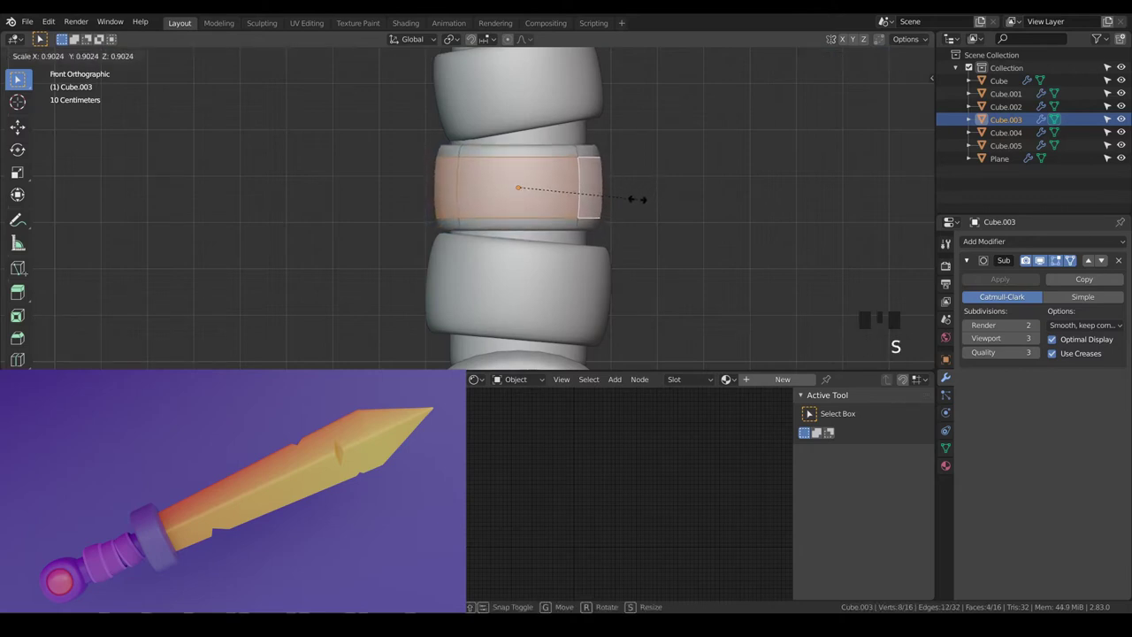
{"action": "key", "text": "Tab"}
Slide the middle ring down the handle and reposition the top tilted ring along Z
{"action": "scroll", "scroll_direction": "up", "scroll_amount": 3}
{"action": "key", "text": "g"}
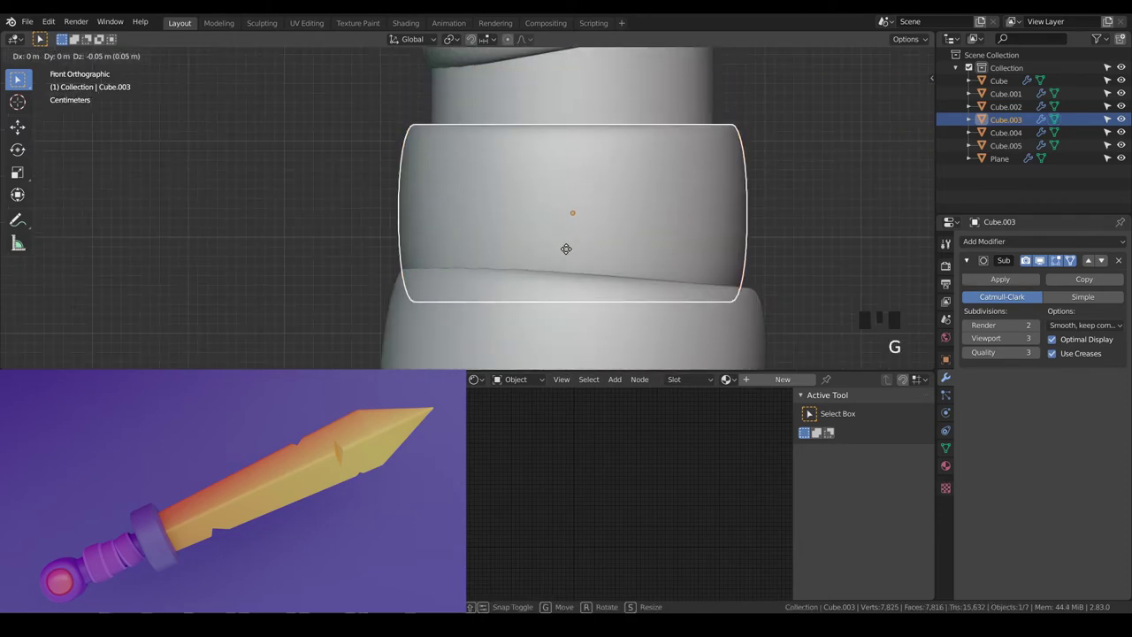
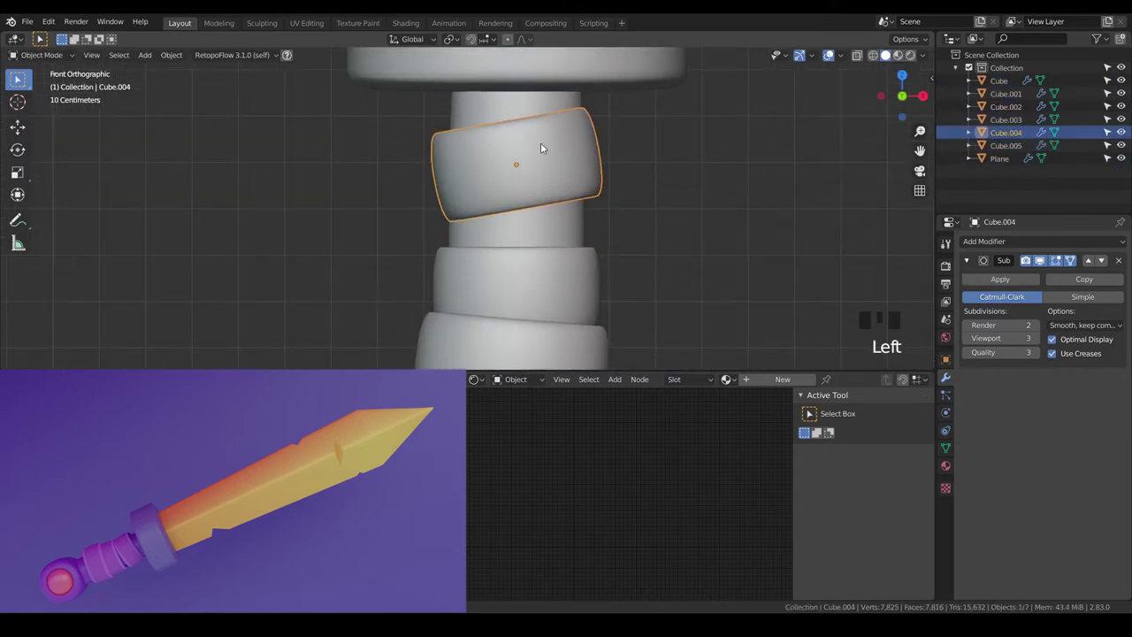
{"action": "key", "text": "g"}
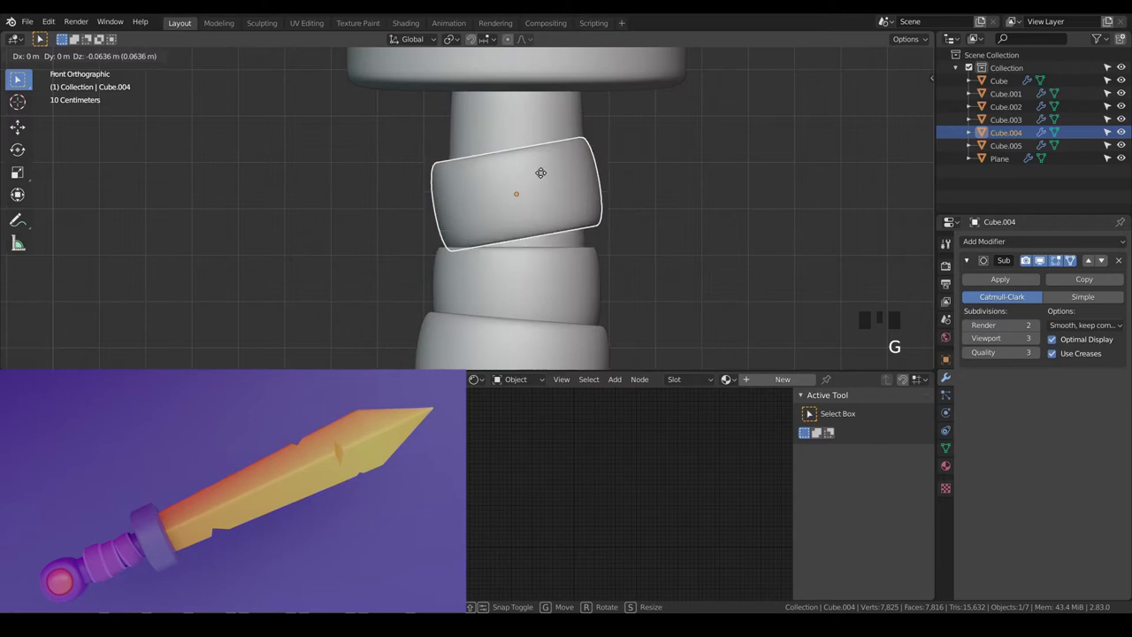
{"action": "scroll", "scroll_direction": "up", "scroll_amount": 3}
{"action": "key", "text": "g"}
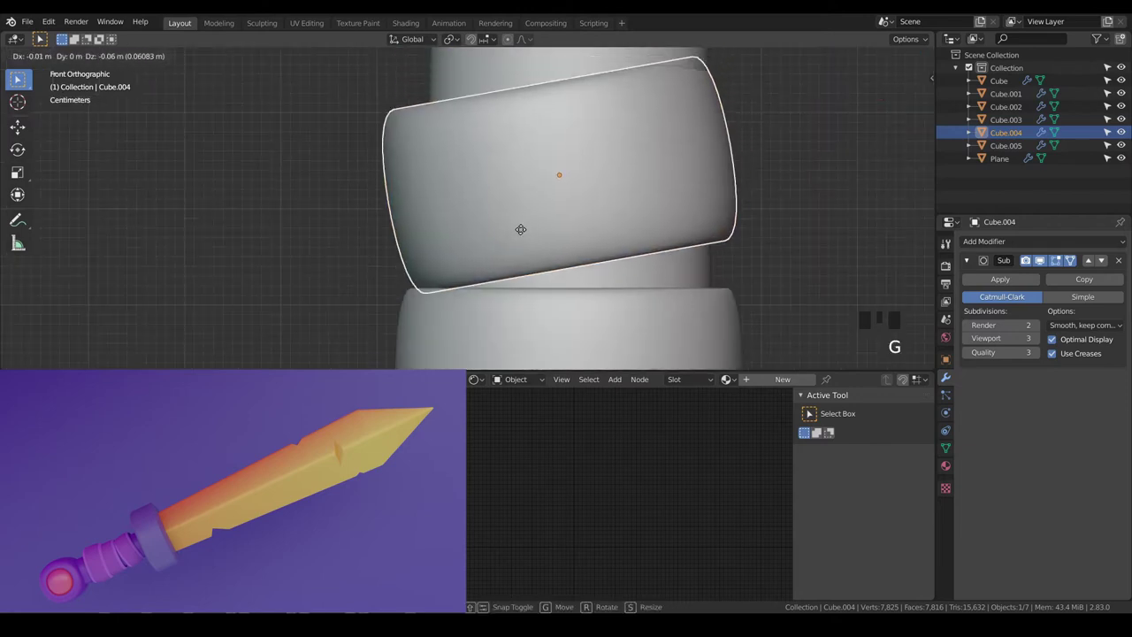
{"action": "scroll", "scroll_direction": "down", "scroll_amount": 3}
{"action": "scroll", "scroll_direction": "up", "scroll_amount": 3}
{"action": "key", "text": "g"}
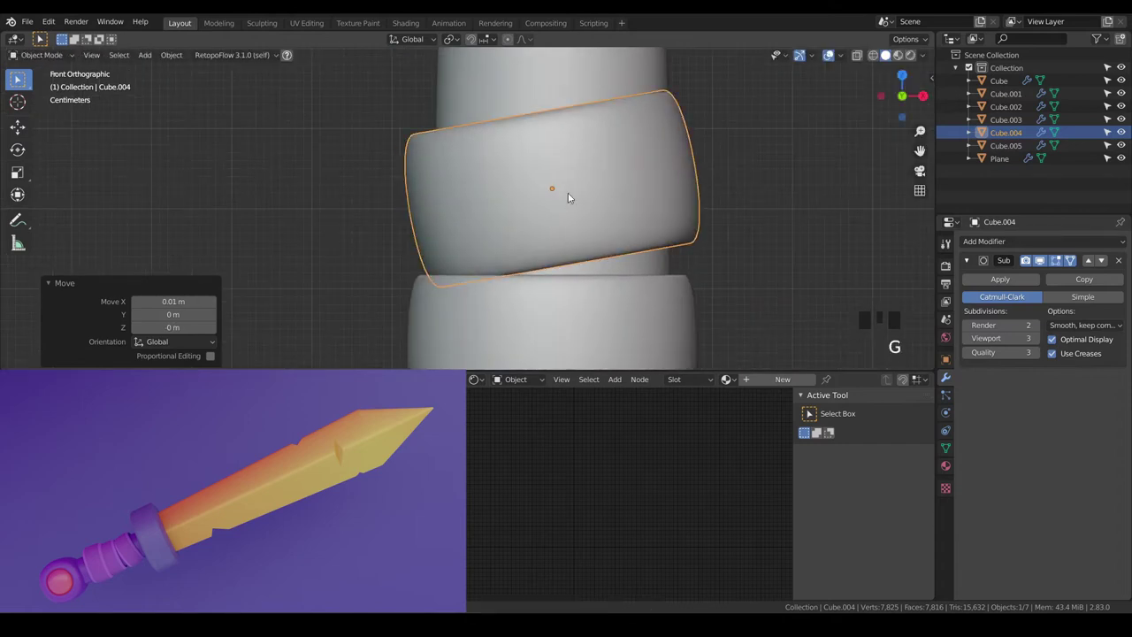
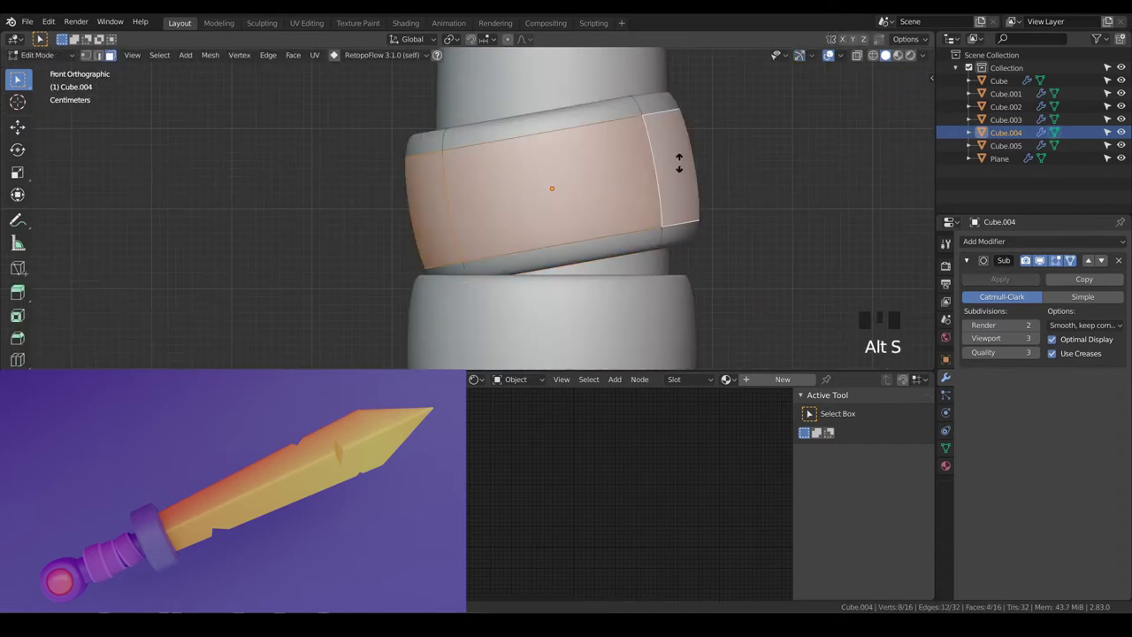
Adjust the tilted ring's mesh to match, finish the grip and select the blade again
{"action": "key", "text": "a"}
{"action": "key", "text": "a"}
{"action": "scroll", "scroll_direction": "down", "scroll_amount": 3}
{"action": "key", "text": "Tab"}
{"action": "key", "text": "a"}
{"action": "key", "text": "a"}
{"action": "scroll", "scroll_direction": "down", "scroll_amount": 3}
{"action": "scroll", "scroll_direction": "up", "scroll_amount": 3}
{"action": "scroll", "scroll_direction": "down", "scroll_amount": 3}
{"action": "scroll", "scroll_direction": "down", "scroll_amount": 3}
{"action": "scroll", "scroll_direction": "up", "scroll_amount": 3}
{"action": "scroll", "scroll_direction": "down", "scroll_amount": 3}
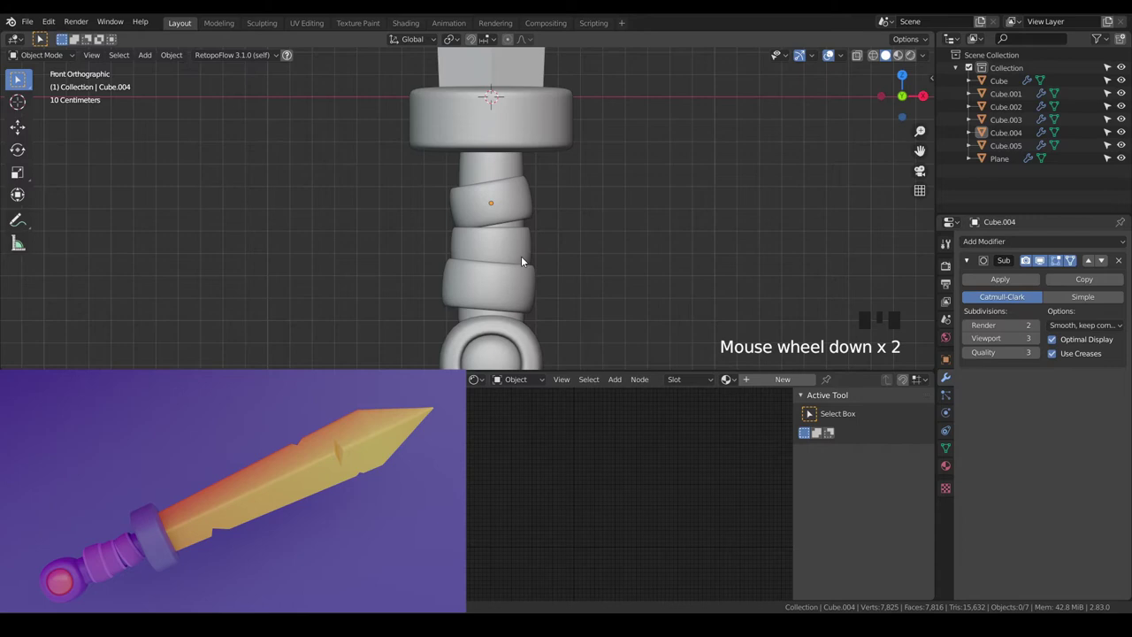
{"action": "left_click_drag", "start_coordinate": [569, 249], "coordinate": [570, 239]}
{"action": "scroll", "scroll_direction": "down", "scroll_amount": 3}
{"action": "left_click_drag", "start_coordinate": [571, 193], "coordinate": [481, 219]}
{"action": "left_click", "coordinate": [481, 219]}
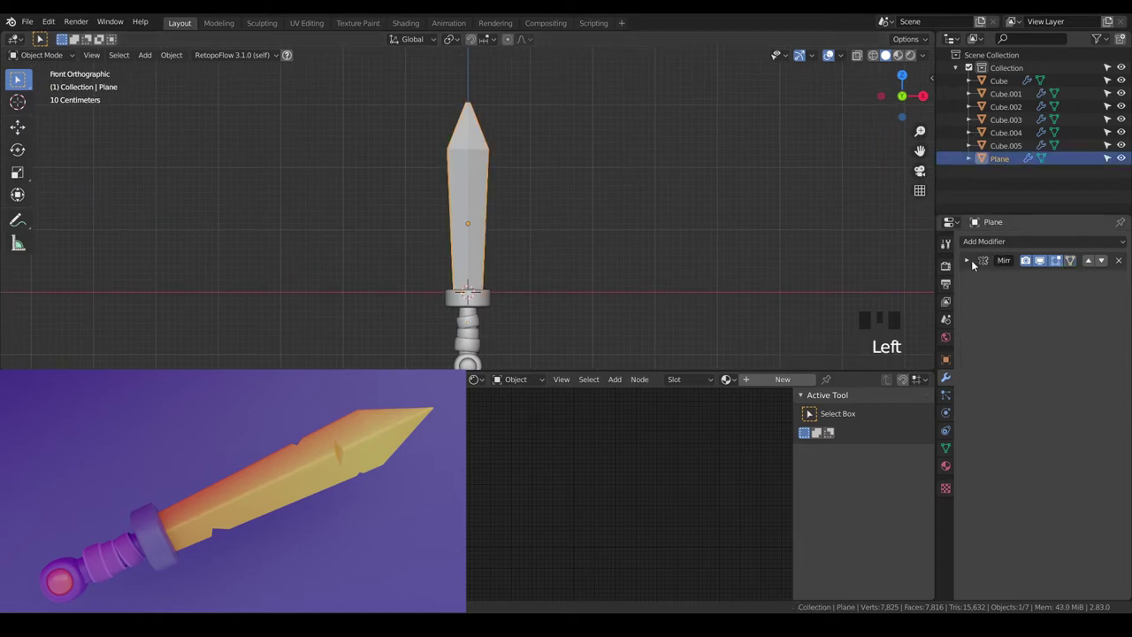
Orbit and zoom around the selected blade to inspect it from several angles
{"action": "left_click", "coordinate": [974, 261]}
{"action": "left_click_drag", "start_coordinate": [549, 276], "coordinate": [537, 242]}
{"action": "scroll", "scroll_direction": "up", "scroll_amount": 3}
{"action": "left_click_drag", "start_coordinate": [548, 185], "coordinate": [514, 287]}
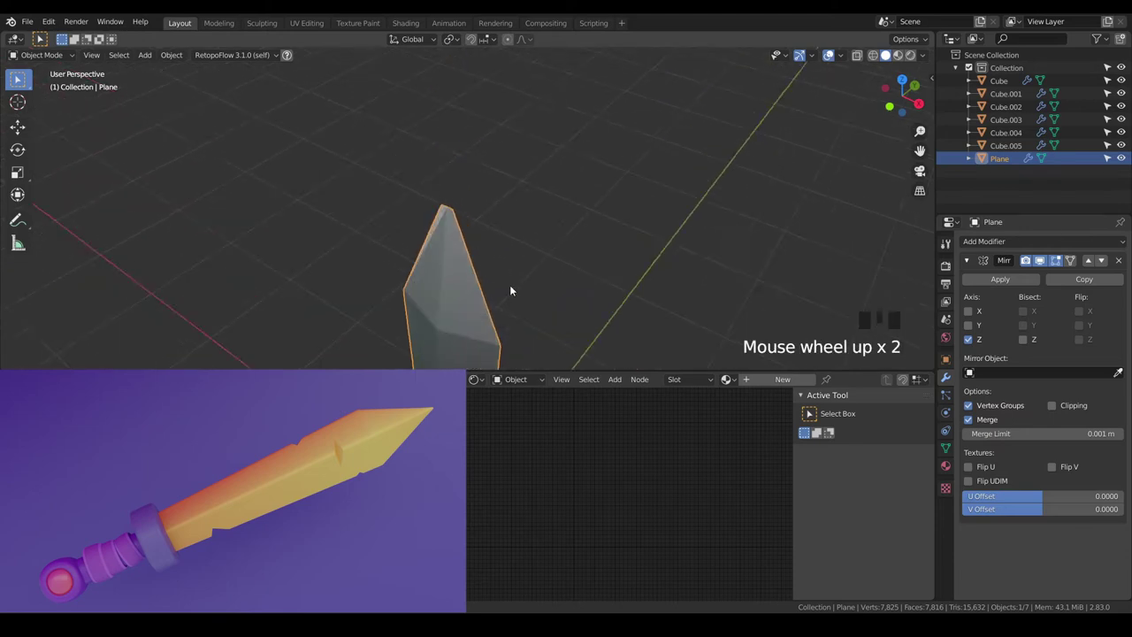
{"action": "scroll", "scroll_direction": "up", "scroll_amount": 3}
{"action": "scroll", "scroll_direction": "down", "scroll_amount": 3}
{"action": "scroll", "scroll_direction": "down", "scroll_amount": 3}
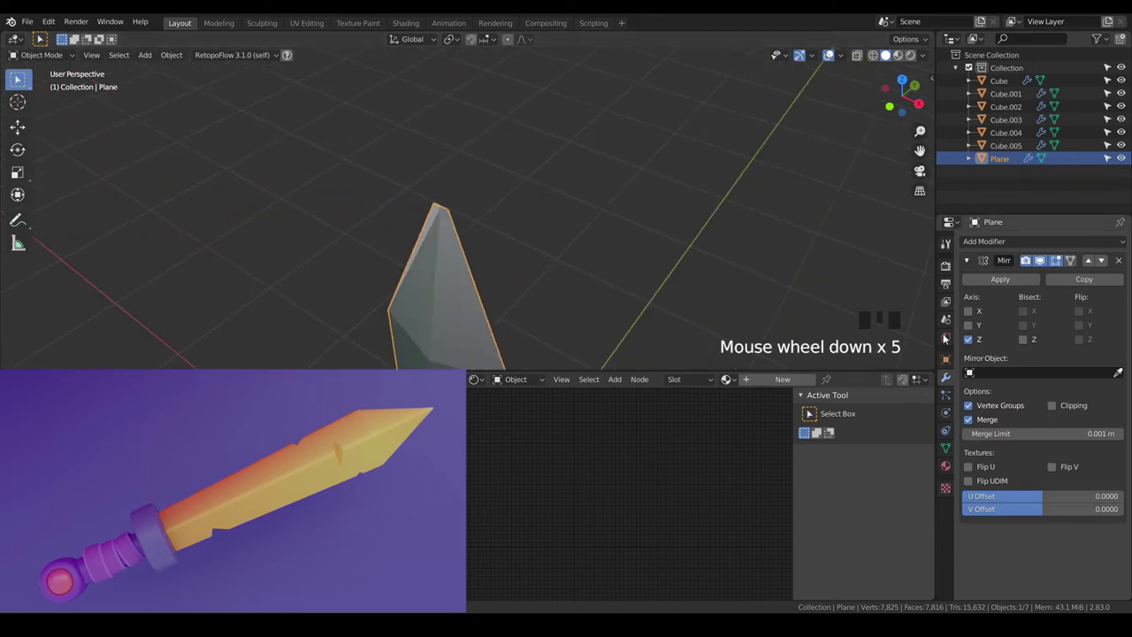
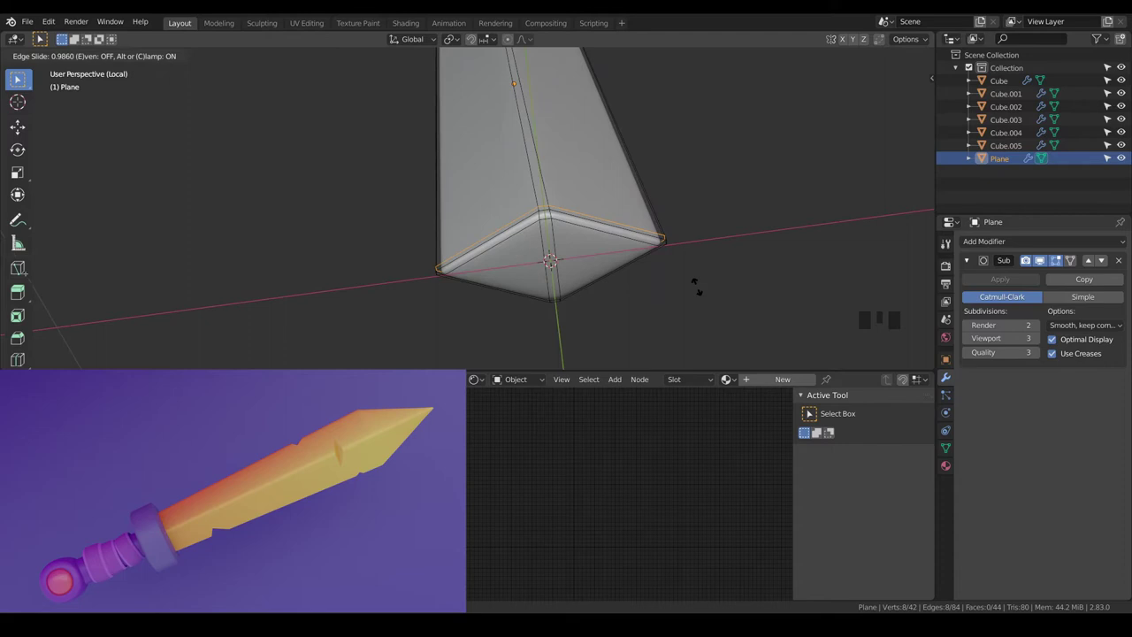
Loop-cut the blade with Ctrl+R and slide the new edge loop toward its shoulders
{"action": "scroll", "scroll_direction": "down", "scroll_amount": 3}
{"action": "key", "text": "a"}
{"action": "key", "text": "a"}
{"action": "key", "text": "Tab"}
{"action": "left_click_drag", "start_coordinate": [644, 194], "coordinate": [613, 245]}
{"action": "scroll", "scroll_direction": "up", "scroll_amount": 3}
{"action": "key", "text": "Tab"}
{"action": "key", "text": "a"}
{"action": "key", "text": "a"}
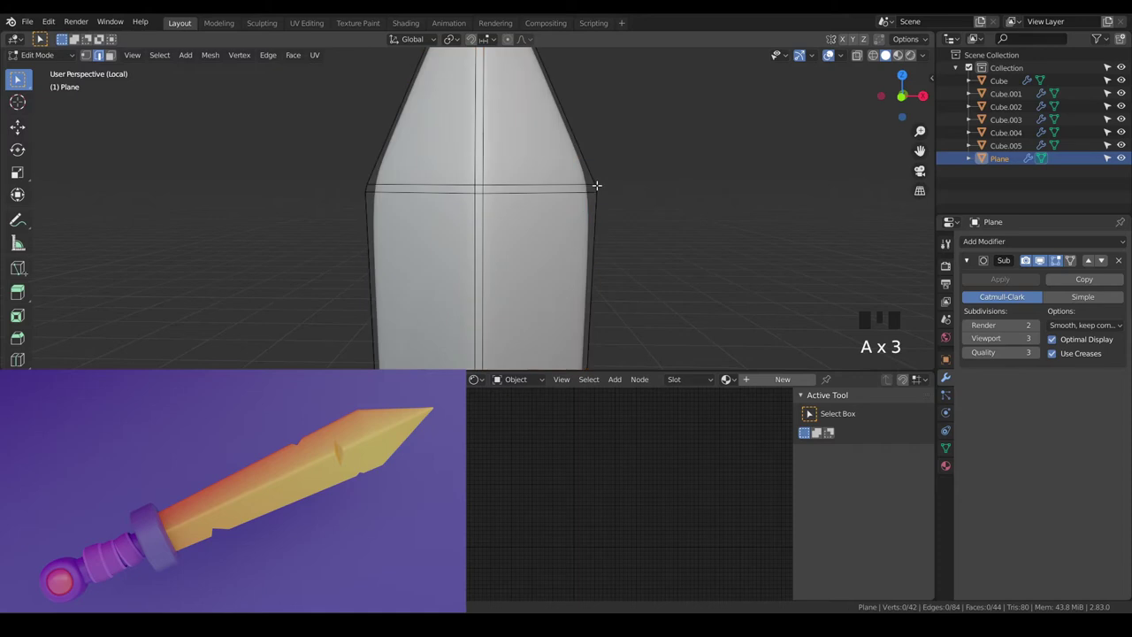
{"action": "key", "text": "ctrl+r"}
{"action": "key", "text": "a"}
{"action": "key", "text": "a"}
{"action": "key", "text": "Tab"}
Add a second edge loop close to the blade tip, undoing a misplaced cut
{"action": "left_click_drag", "start_coordinate": [612, 203], "coordinate": [517, 194]}
{"action": "key", "text": "ctrl+r"}
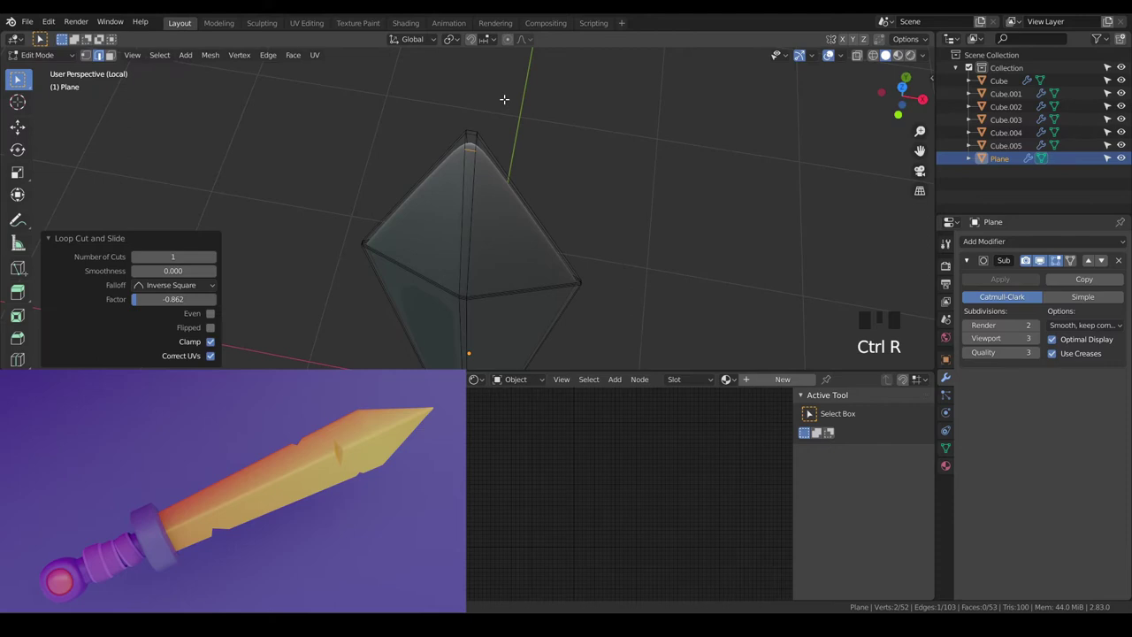
{"action": "key", "text": "ctrl+z"}
{"action": "key", "text": "a"}
{"action": "key", "text": "a"}
{"action": "scroll", "scroll_direction": "up", "scroll_amount": 3}
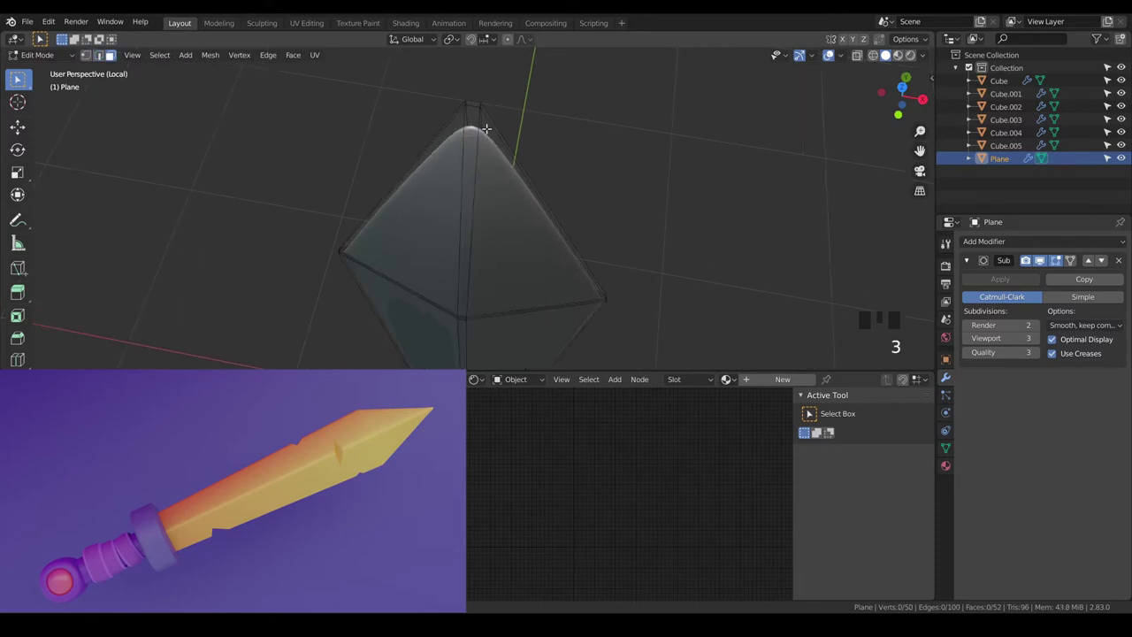
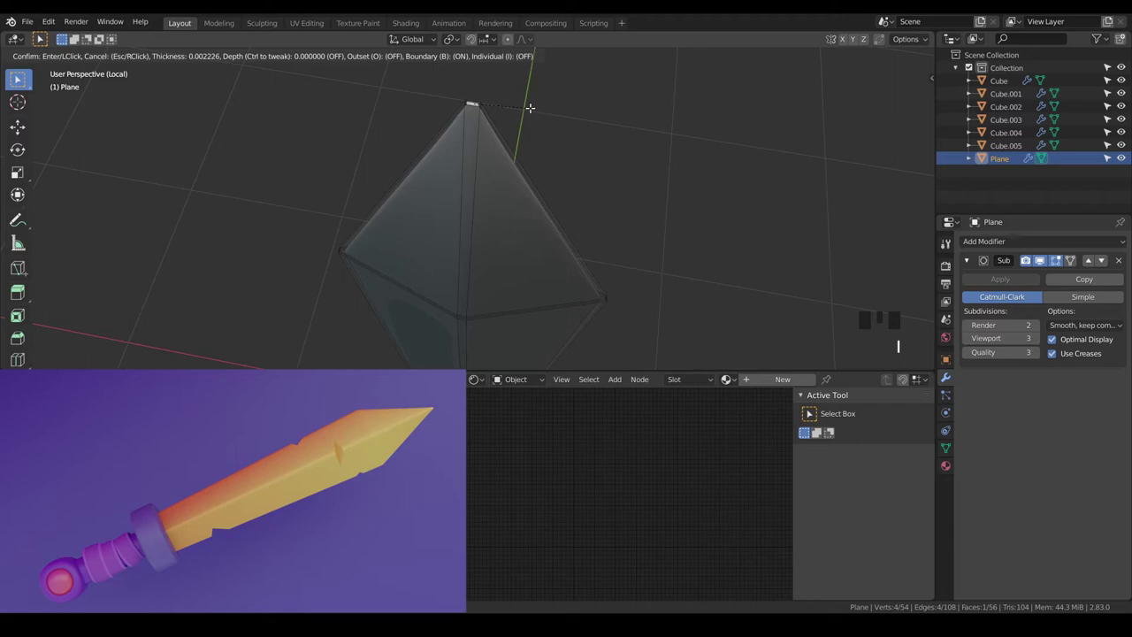
Inset the blade's tip face and return to Object Mode to review the whole sword
{"action": "key", "text": "a"}
{"action": "key", "text": "a"}
{"action": "key", "text": "Tab"}
{"action": "scroll", "scroll_direction": "down", "scroll_amount": 3}
{"action": "key", "text": "a"}
{"action": "key", "text": "a"}
{"action": "left_click_drag", "start_coordinate": [564, 288], "coordinate": [579, 173]}
{"action": "scroll", "scroll_direction": "down", "scroll_amount": 3}
{"action": "left_click_drag", "start_coordinate": [556, 237], "coordinate": [551, 204]}
{"action": "scroll", "scroll_direction": "up", "scroll_amount": 3}
{"action": "left_click_drag", "start_coordinate": [554, 218], "coordinate": [536, 248]}
{"action": "scroll", "scroll_direction": "down", "scroll_amount": 3}
Leave local view to the front view and scale the blade up to 1.1 relative to the hilt
{"action": "key", "text": "KP_Divide"}
{"action": "key", "text": "a"}
{"action": "key", "text": "a"}
{"action": "key", "text": "KP_1"}
{"action": "scroll", "scroll_direction": "down", "scroll_amount": 3}
{"action": "left_click_drag", "start_coordinate": [572, 260], "coordinate": [550, 224]}
{"action": "scroll", "scroll_direction": "up", "scroll_amount": 3}
{"action": "scroll", "scroll_direction": "up", "scroll_amount": 3}
{"action": "scroll", "scroll_direction": "down", "scroll_amount": 3}
{"action": "left_click", "coordinate": [495, 205]}
{"action": "scroll", "scroll_direction": "down", "scroll_amount": 3}
{"action": "key", "text": "s"}
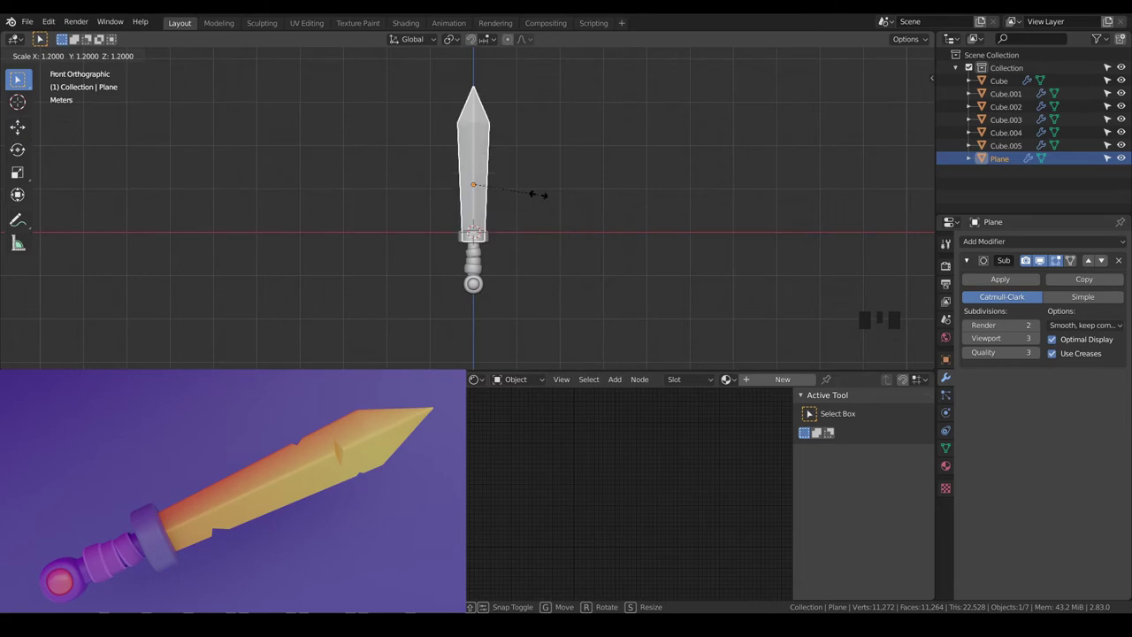
{"action": "scroll", "scroll_direction": "up", "scroll_amount": 3}
Raise the blade 0.1 m so it sits on the crossguard
{"action": "key", "text": "g"}
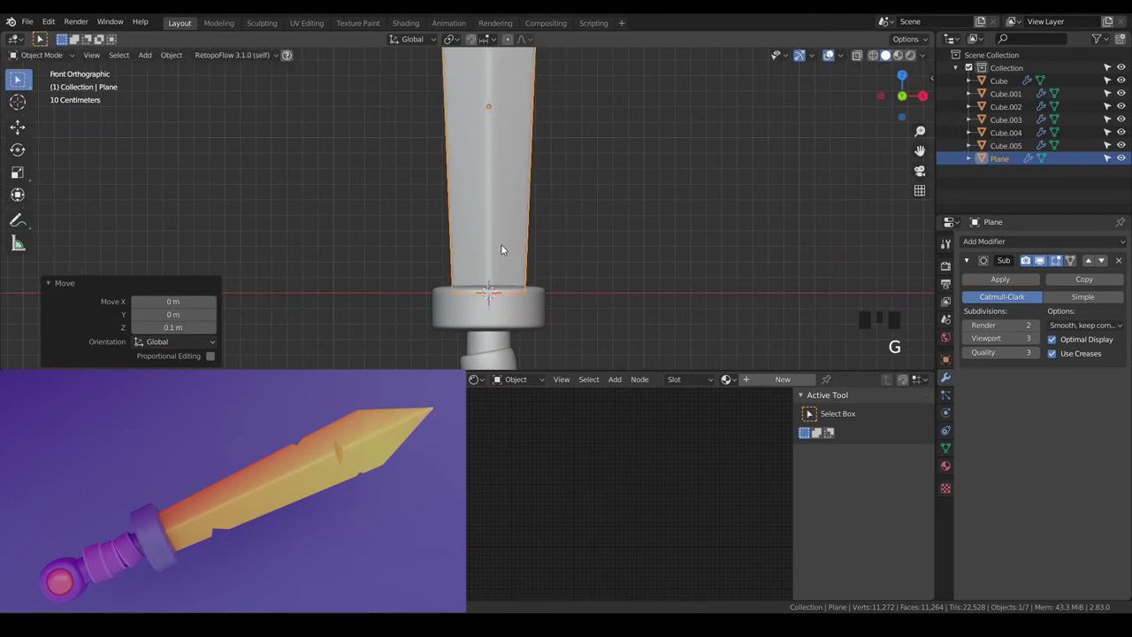
{"action": "scroll", "scroll_direction": "down", "scroll_amount": 3}
{"action": "key", "text": "a"}
{"action": "key", "text": "a"}
{"action": "left_click", "coordinate": [494, 209]}
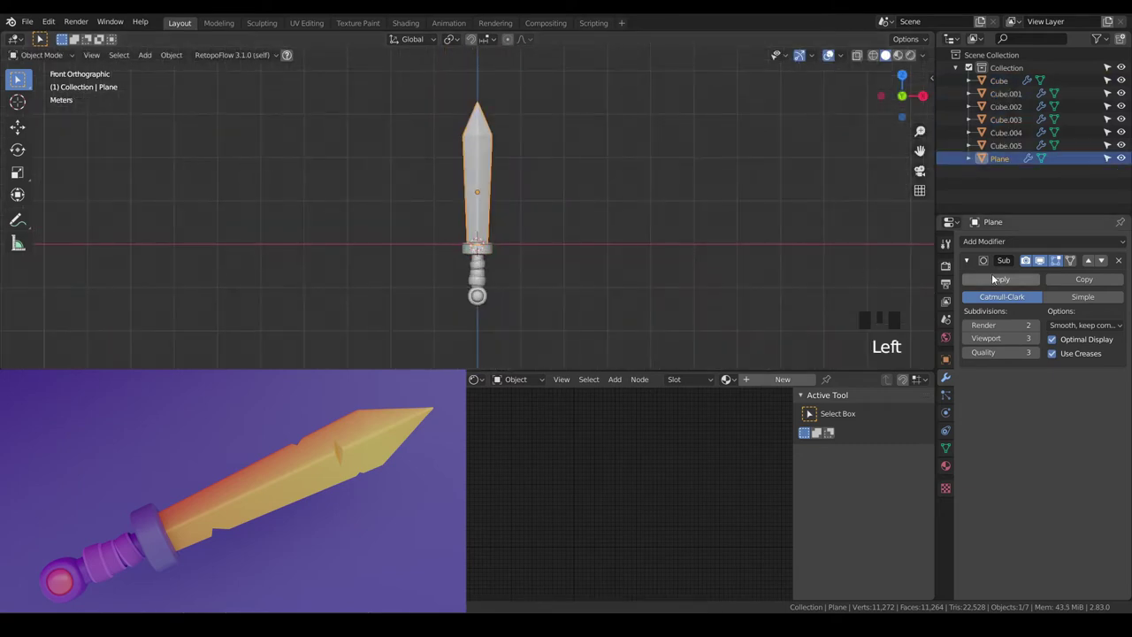
{"action": "left_click_drag", "start_coordinate": [995, 277], "coordinate": [576, 249]}
{"action": "scroll", "scroll_direction": "up", "scroll_amount": 3}
Add a cube, rotate it 30°, scale it by 0.5 and place a corner over the blade edge
{"action": "key", "text": "a"}
{"action": "key", "text": "a"}
{"action": "scroll", "scroll_direction": "down", "scroll_amount": 3}
{"action": "scroll", "scroll_direction": "up", "scroll_amount": 3}
{"action": "key", "text": "g"}
{"action": "key", "text": "r"}
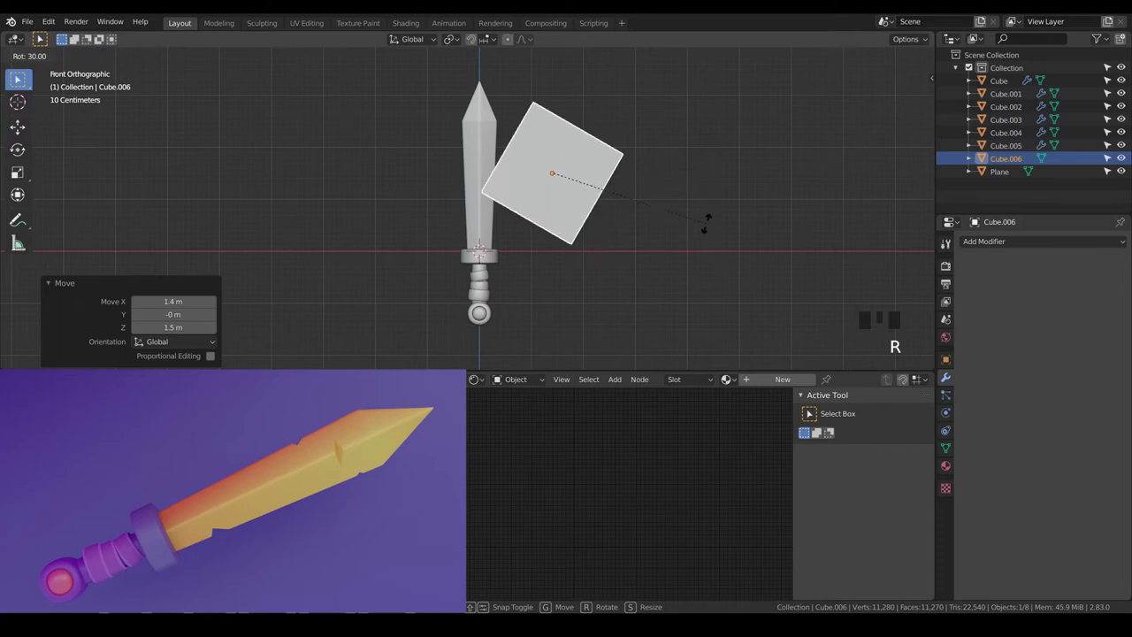
{"action": "scroll", "scroll_direction": "up", "scroll_amount": 3}
{"action": "key", "text": "s"}
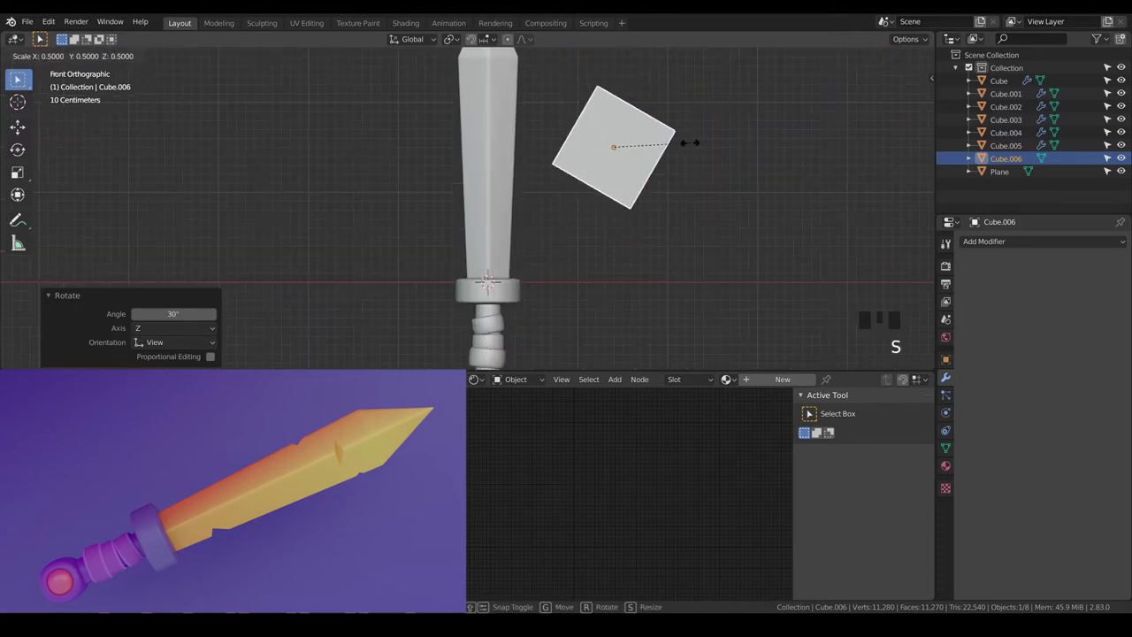
{"action": "key", "text": "g"}
{"action": "scroll", "scroll_direction": "up", "scroll_amount": 3}
{"action": "scroll", "scroll_direction": "up", "scroll_amount": 3}
{"action": "left_click_drag", "start_coordinate": [613, 247], "coordinate": [592, 215]}
{"action": "scroll", "scroll_direction": "up", "scroll_amount": 3}
{"action": "left_click_drag", "start_coordinate": [600, 215], "coordinate": [671, 184]}
{"action": "scroll", "scroll_direction": "up", "scroll_amount": 3}
{"action": "scroll", "scroll_direction": "down", "scroll_amount": 3}
Boolean-subtract the cube from the blade (Ctrl+numpad minus) and display the cutter as wireframe
{"action": "left_click", "coordinate": [531, 210]}
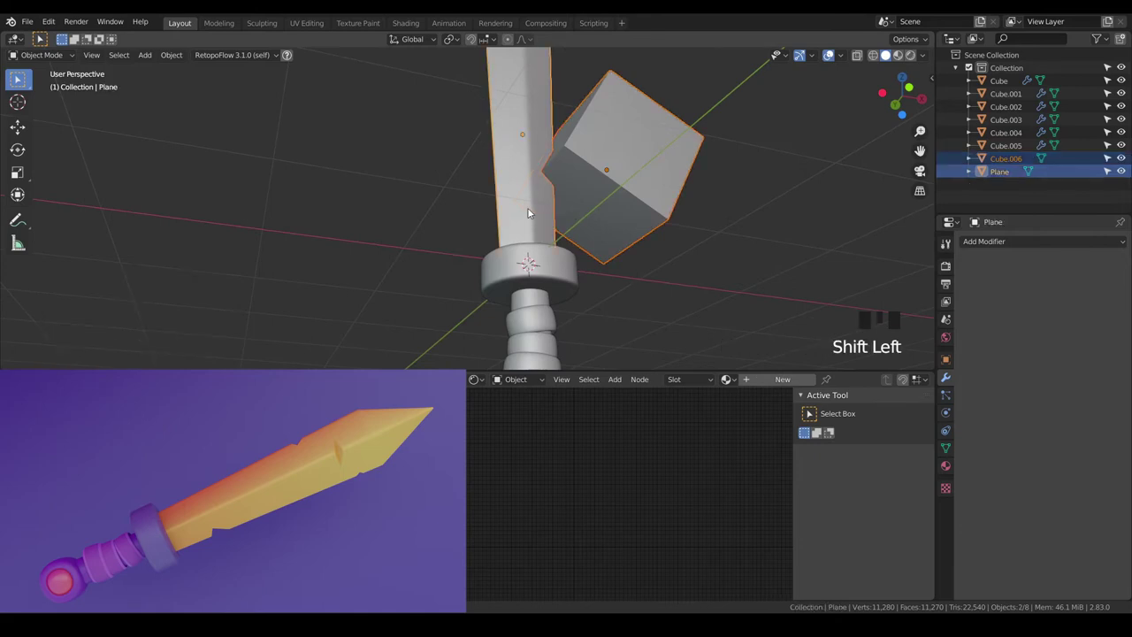
{"action": "key", "text": "ctrl+KP_Subtract"}
{"action": "key", "text": "a"}
{"action": "key", "text": "a"}
{"action": "left_click", "coordinate": [520, 212]}
{"action": "left_click_drag", "start_coordinate": [519, 210], "coordinate": [947, 450]}
{"action": "left_click", "coordinate": [947, 450]}
{"action": "left_click_drag", "start_coordinate": [986, 461], "coordinate": [982, 473]}
{"action": "key", "text": "a"}
{"action": "key", "text": "a"}
{"action": "left_click_drag", "start_coordinate": [635, 261], "coordinate": [618, 297]}
{"action": "scroll", "scroll_direction": "down", "scroll_amount": 3}
{"action": "key", "text": "KP_1"}
{"action": "scroll", "scroll_direction": "up", "scroll_amount": 3}
{"action": "left_click", "coordinate": [644, 265]}
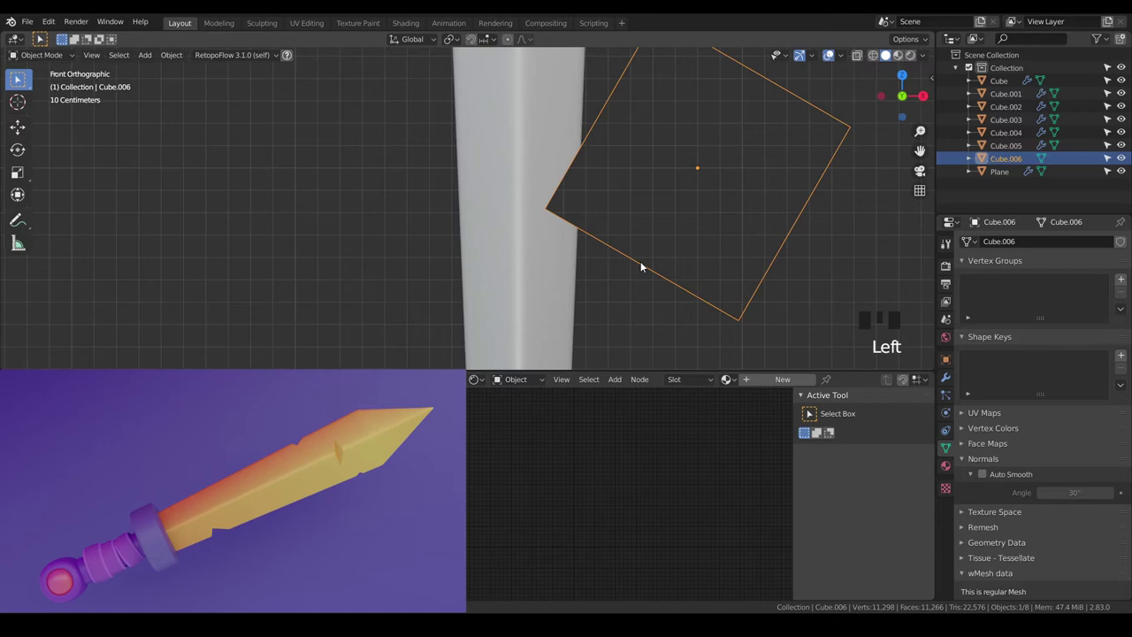
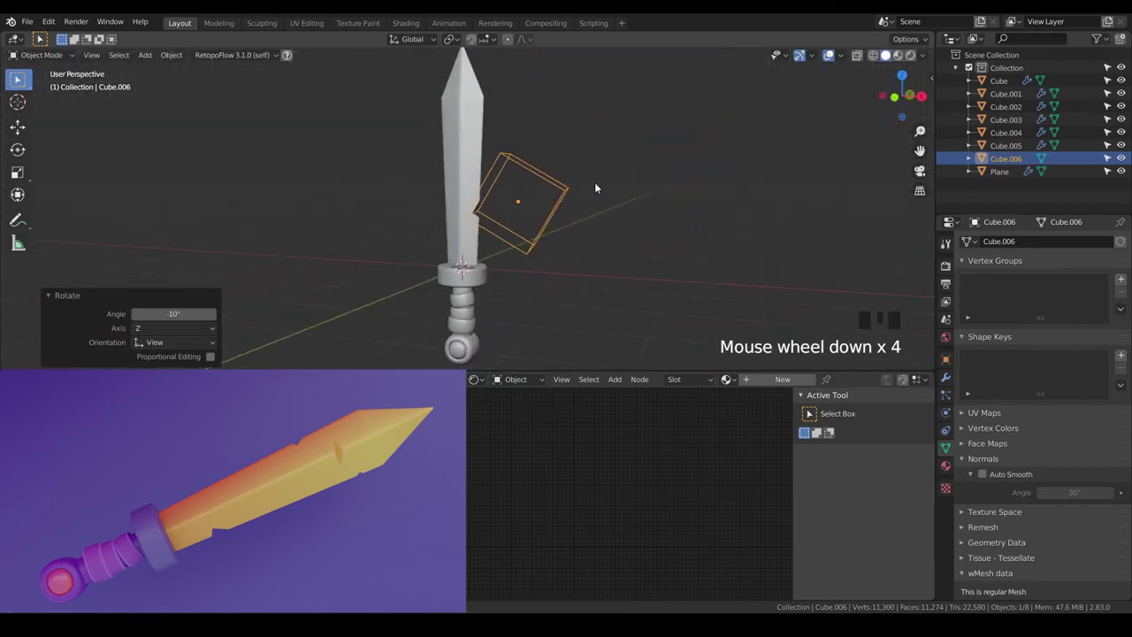
In front view scale the cutter 0.9, tilt it 10° and stretch it 1.5 along Z into a diamond notch
{"action": "key", "text": "KP_4"}
{"action": "key", "text": "KP_1"}
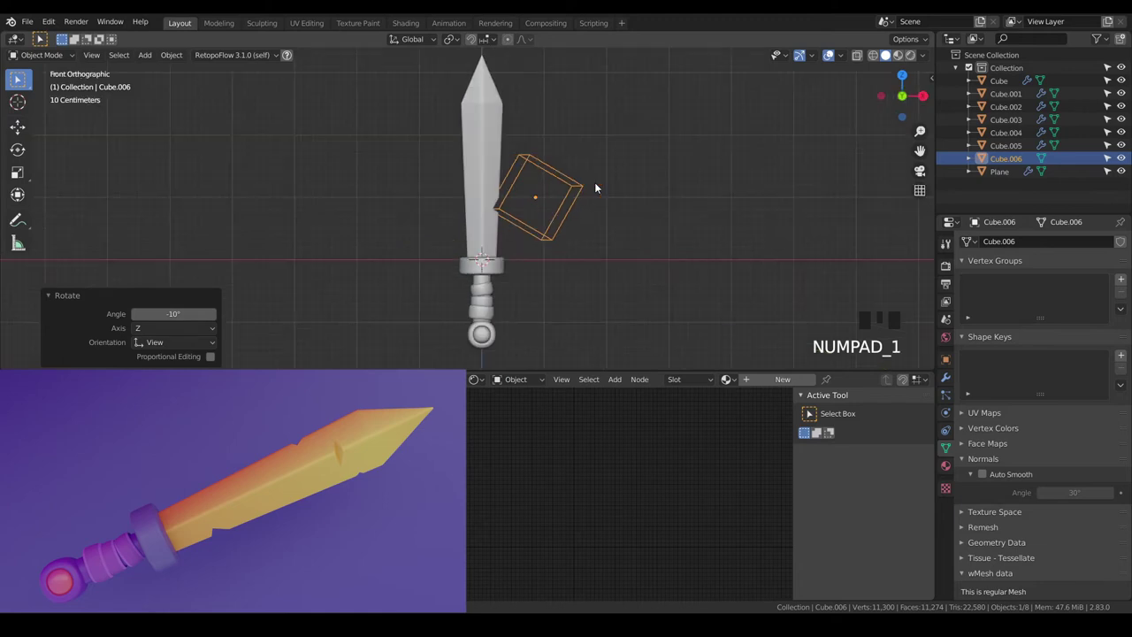
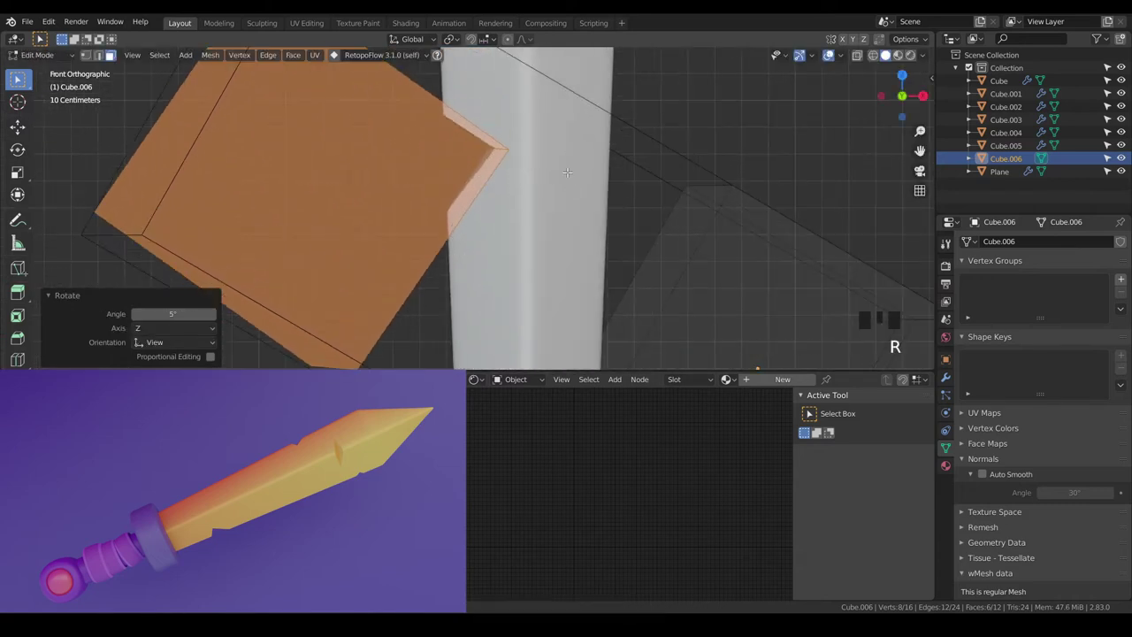
{"action": "key", "text": "s"}
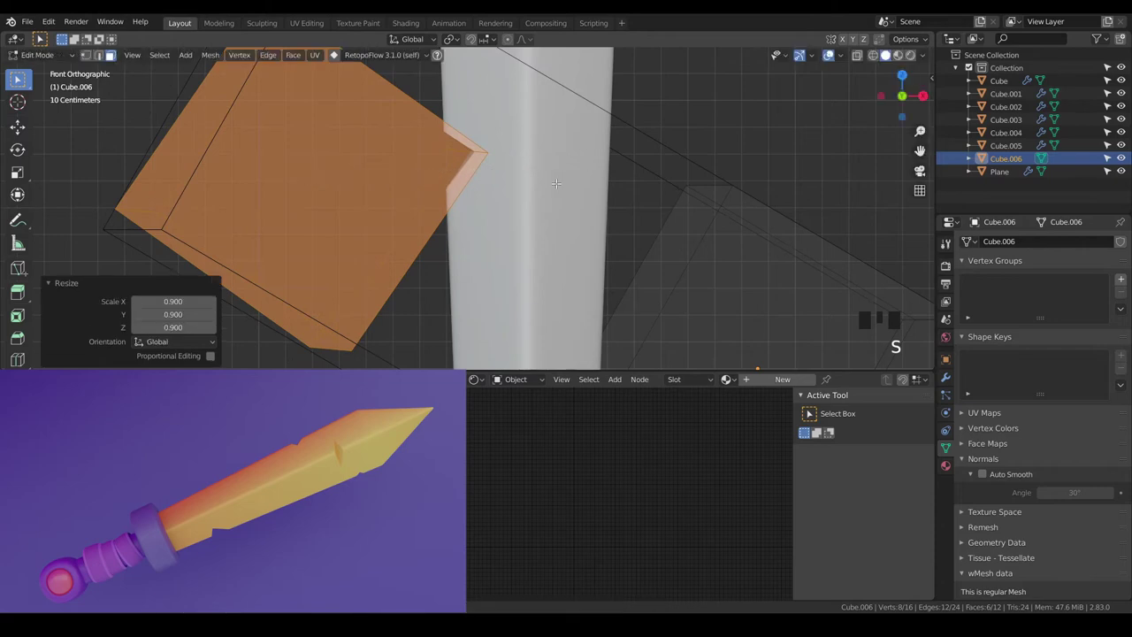
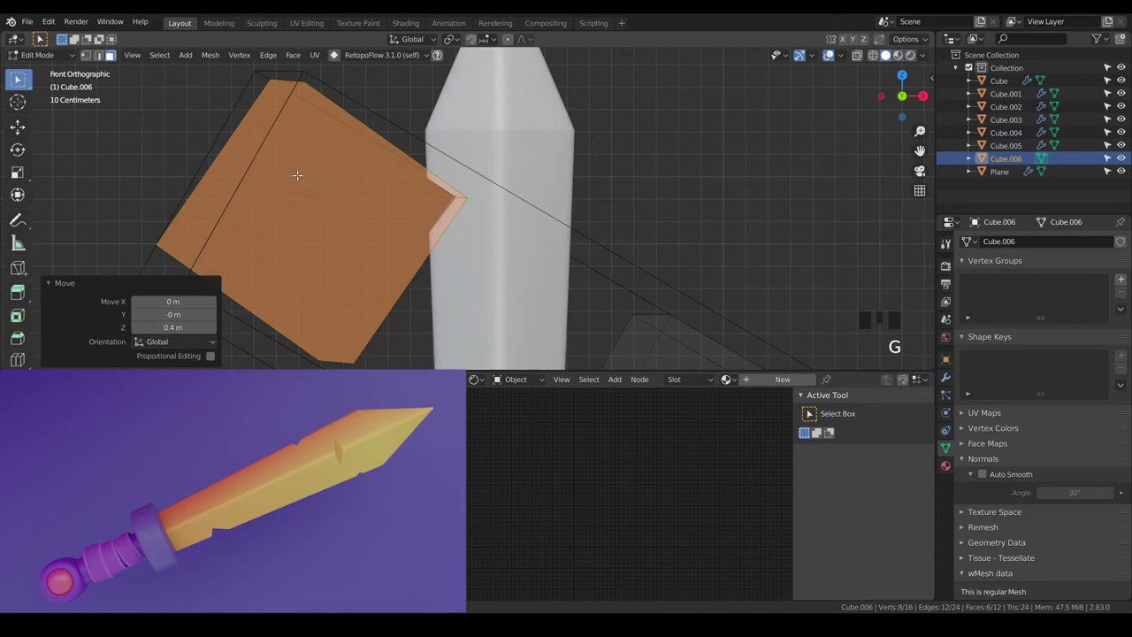
{"action": "key", "text": "r"}
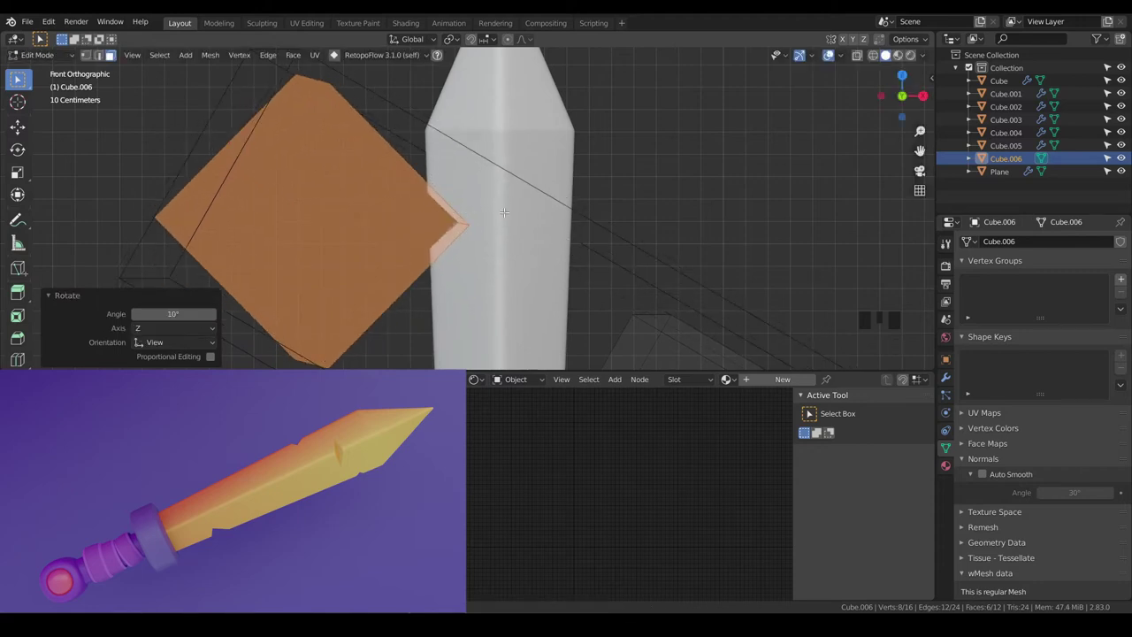
{"action": "scroll", "scroll_direction": "up", "scroll_amount": 3}
{"action": "key", "text": "s"}
{"action": "scroll", "scroll_direction": "down", "scroll_amount": 3}
{"action": "key", "text": "s"}
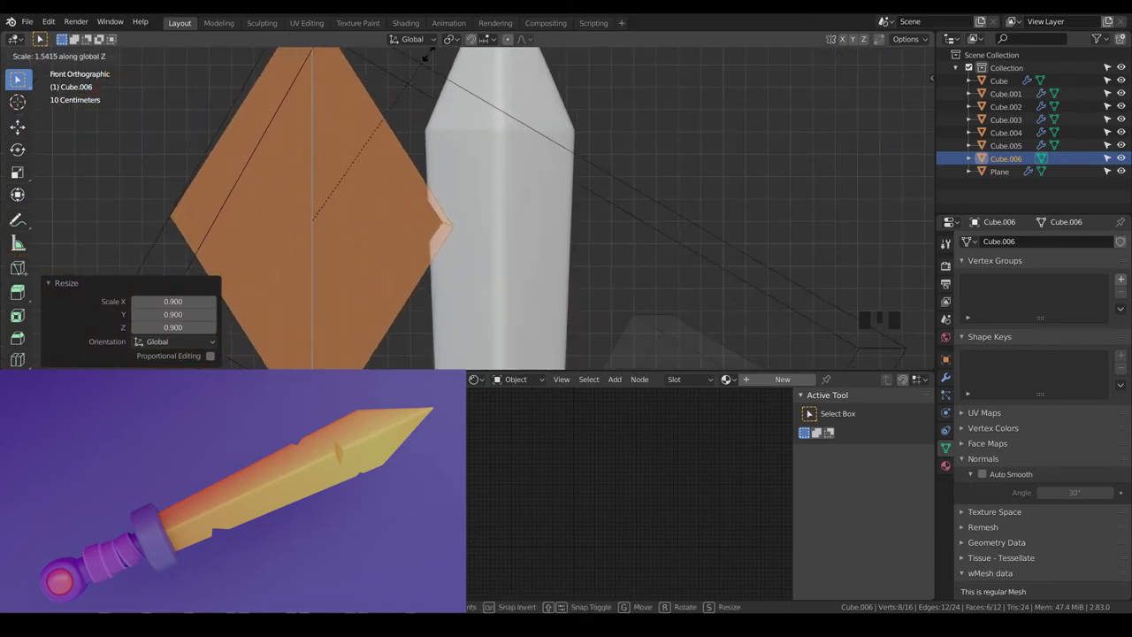
{"action": "key", "text": "r"}
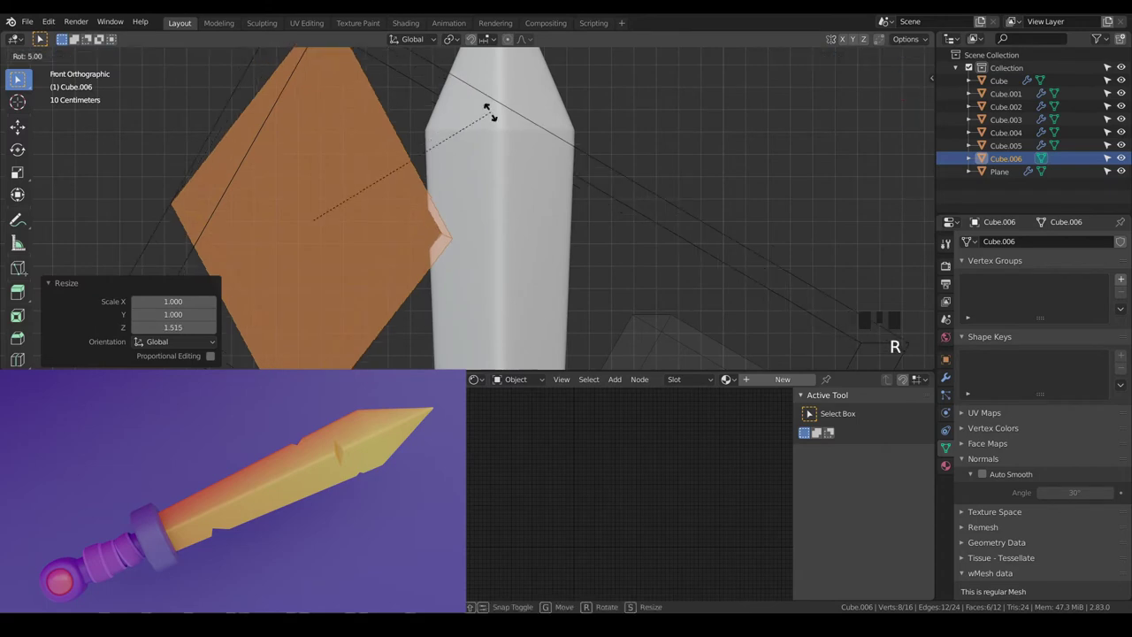
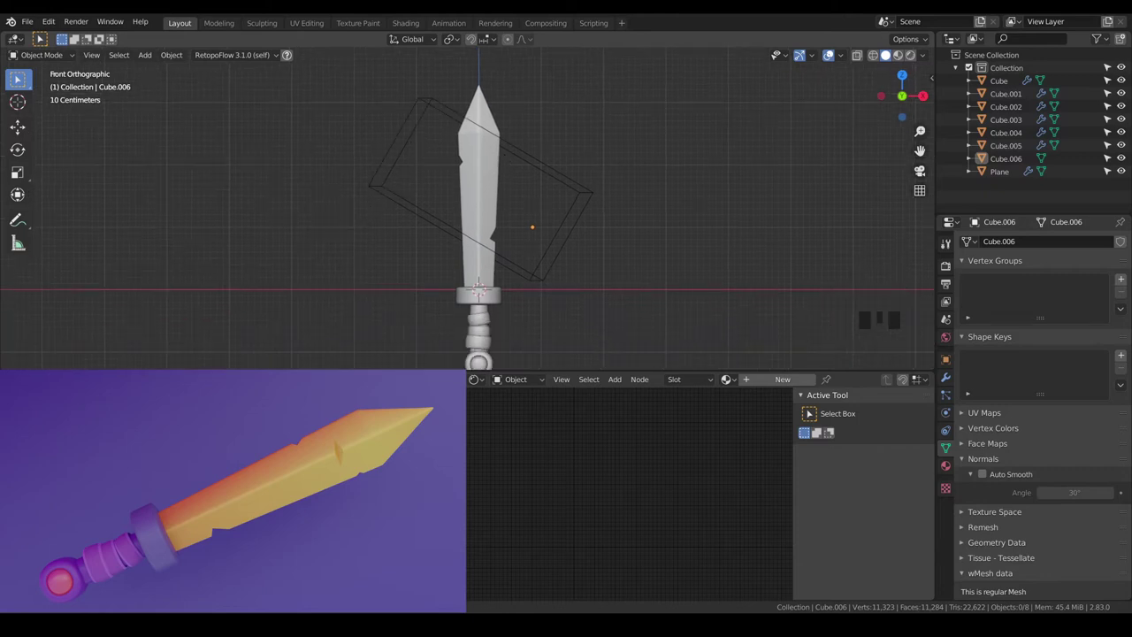
Select a linked part of the cutter and duplicate it with Shift+D, viewed from the side
{"action": "scroll", "scroll_direction": "up", "scroll_amount": 3}
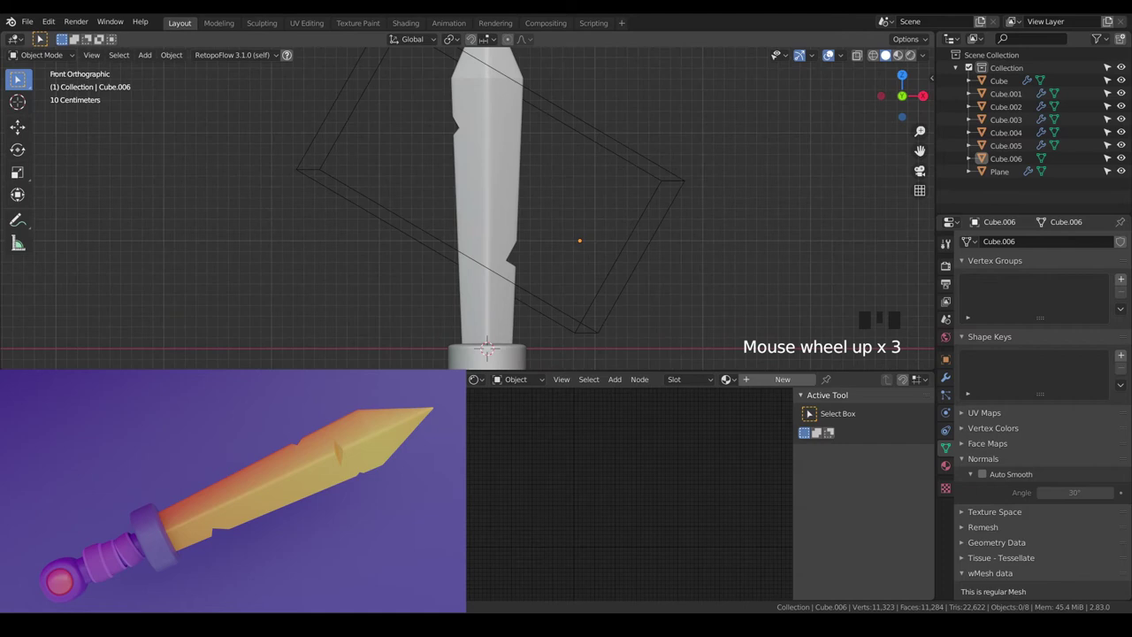
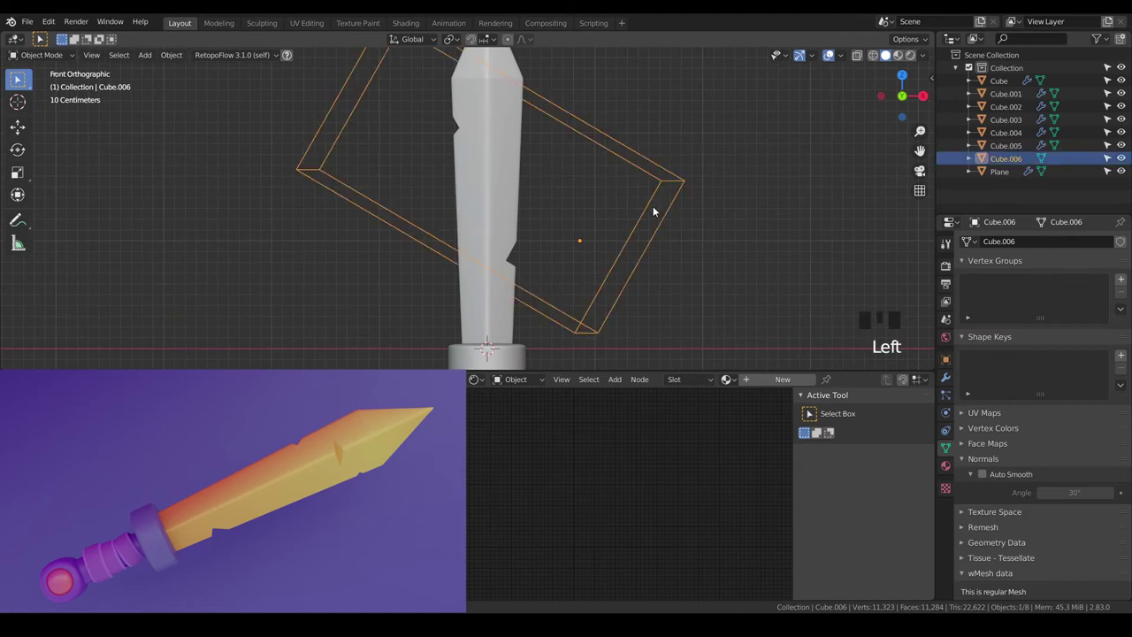
{"action": "key", "text": "Tab"}
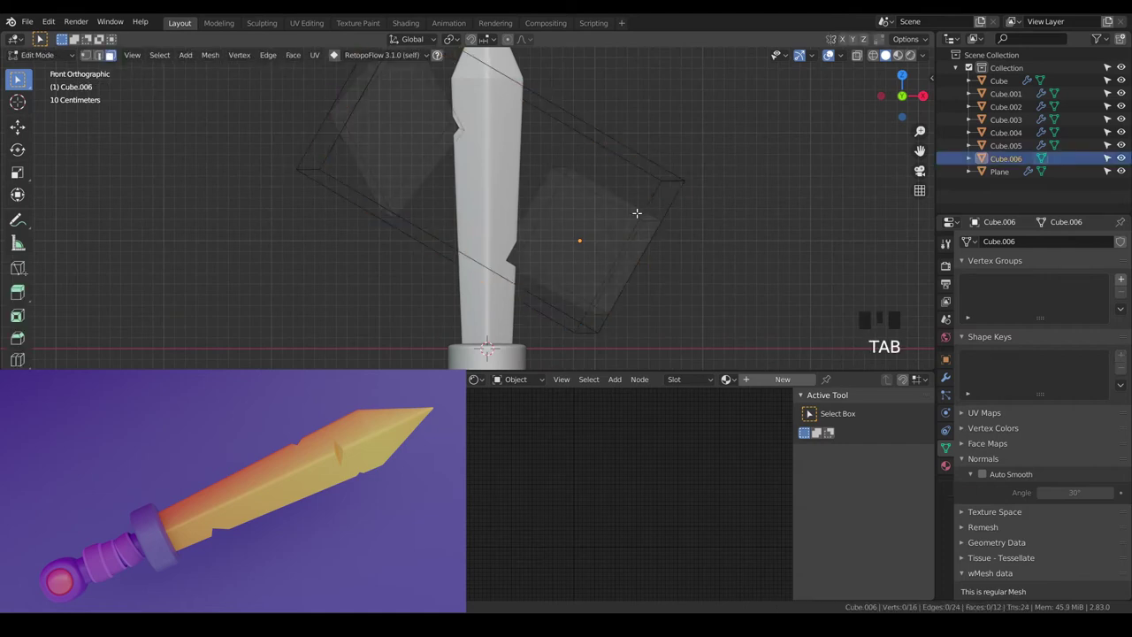
{"action": "key", "text": "l"}
{"action": "key", "text": "shift+d"}
{"action": "scroll", "scroll_direction": "down", "scroll_amount": 3}
{"action": "key", "text": "KP_3"}
{"action": "scroll", "scroll_direction": "up", "scroll_amount": 3}
Rotate the copy about 55°, move it up the blade and tilt it a further 20° and 5°
{"action": "key", "text": "r"}
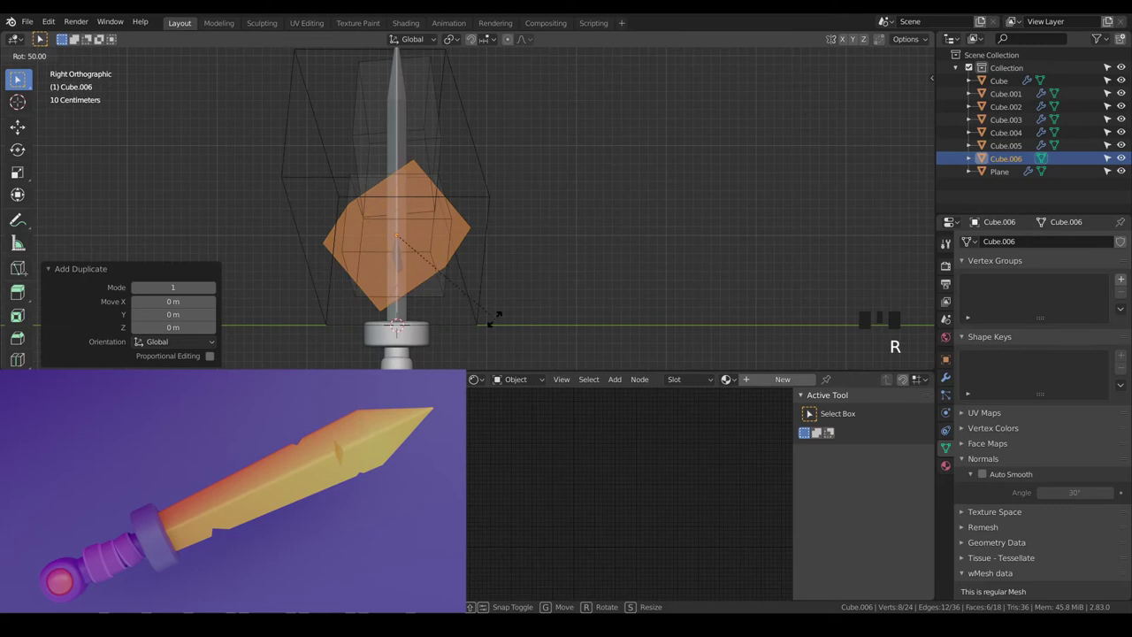
{"action": "key", "text": "g"}
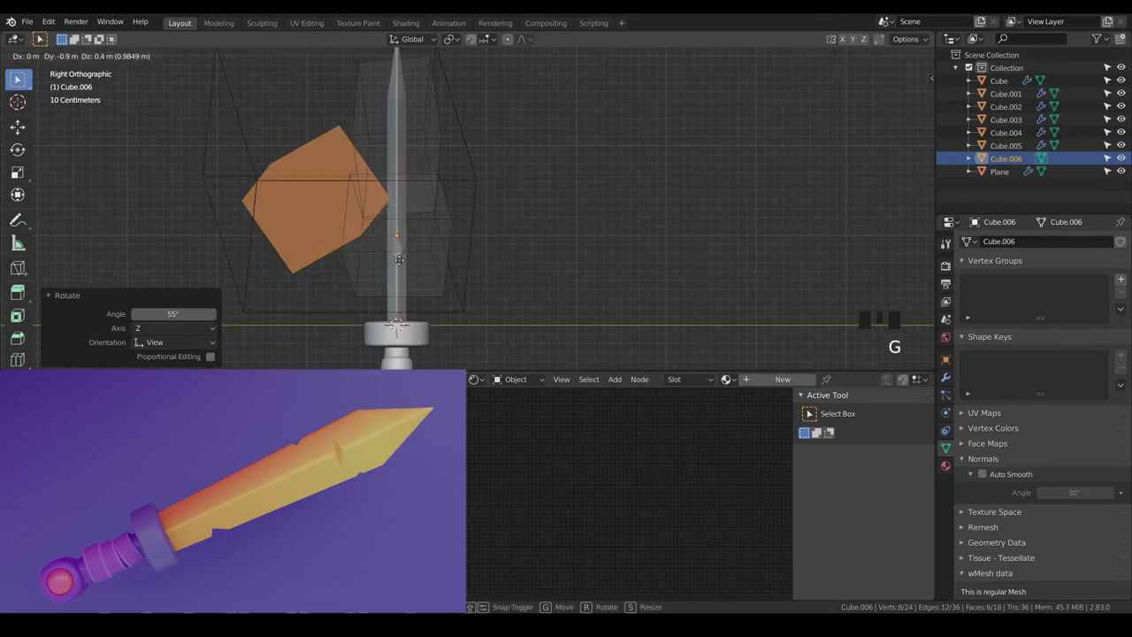
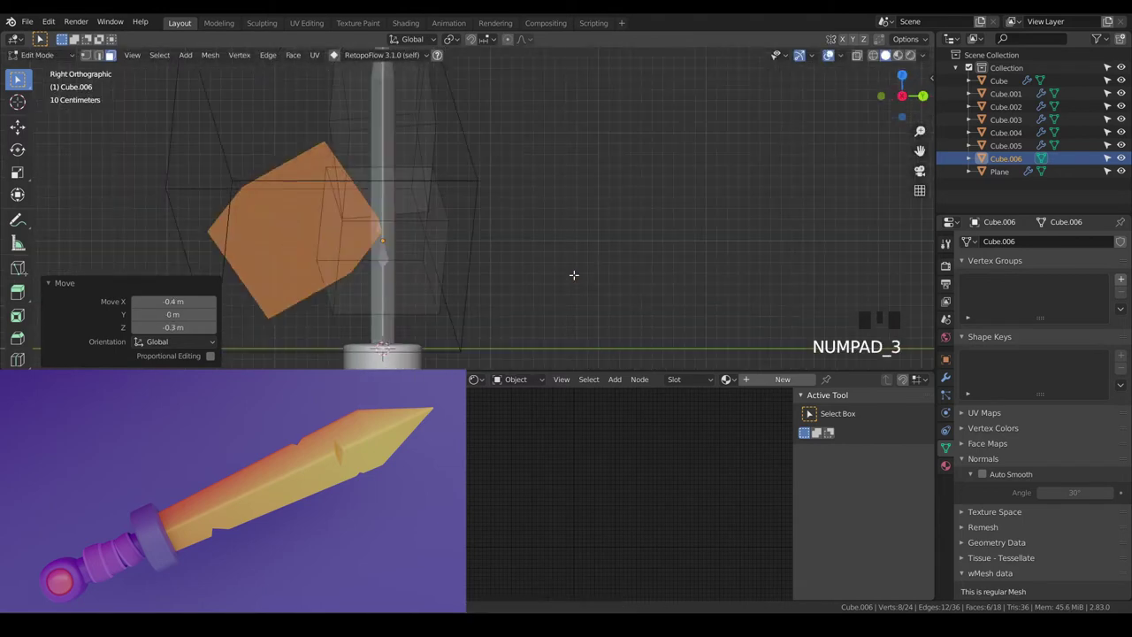
{"action": "key", "text": "r"}
{"action": "key", "text": "g"}
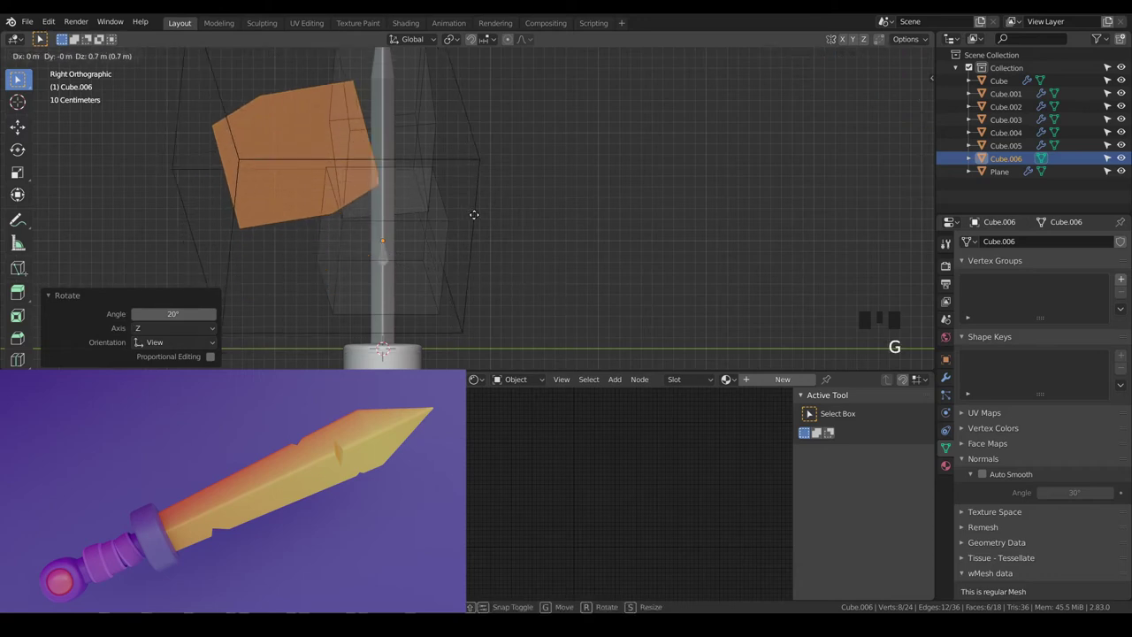
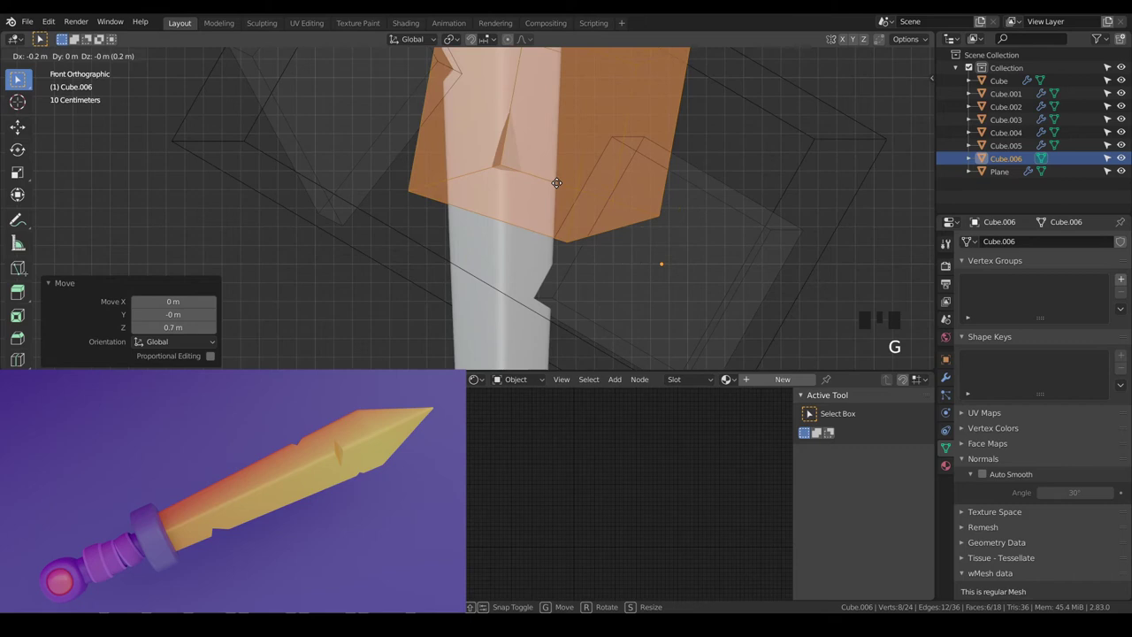
{"action": "scroll", "scroll_direction": "down", "scroll_amount": 3}
{"action": "scroll", "scroll_direction": "up", "scroll_amount": 3}
{"action": "key", "text": "r"}
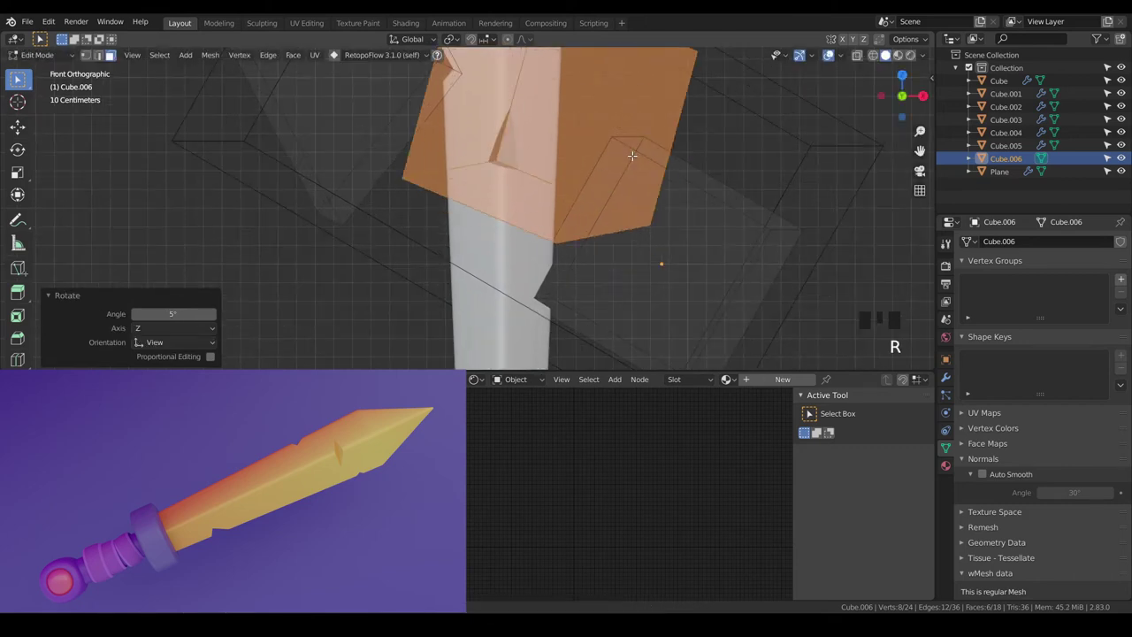
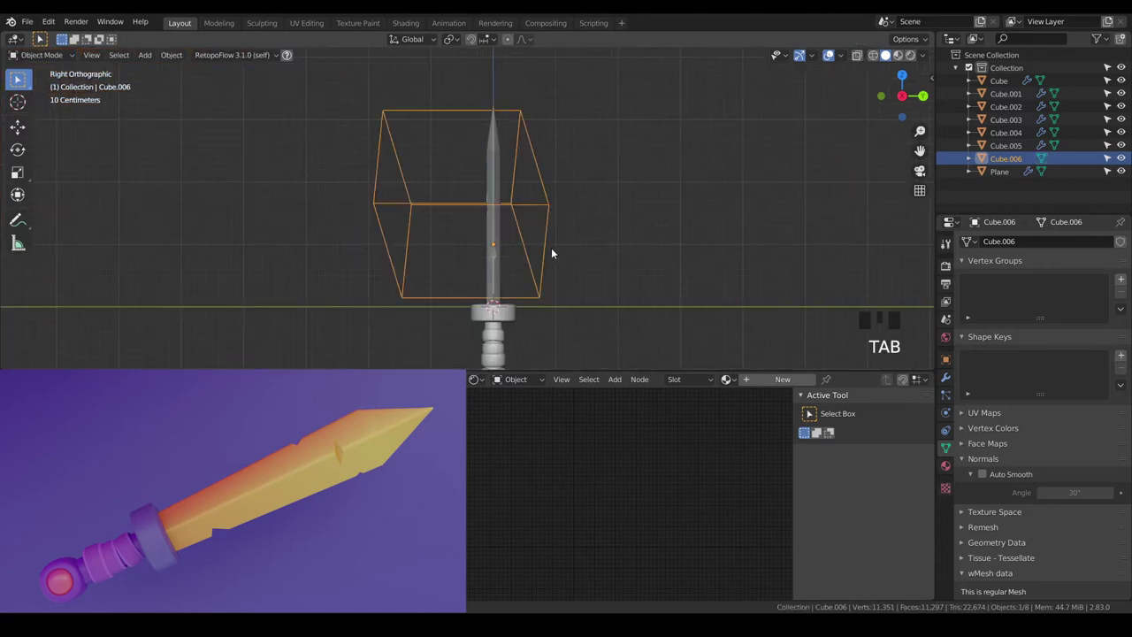
Enter edit mode on the cutter Cube.006 and view the sword straight from the front
{"action": "left_click_drag", "start_coordinate": [555, 252], "coordinate": [627, 250]}
{"action": "scroll", "scroll_direction": "up", "scroll_amount": 3}
{"action": "left_click_drag", "start_coordinate": [610, 254], "coordinate": [572, 293]}
{"action": "scroll", "scroll_direction": "down", "scroll_amount": 3}
{"action": "key", "text": "Tab"}
{"action": "scroll", "scroll_direction": "up", "scroll_amount": 3}
{"action": "key", "text": "KP_1"}
{"action": "scroll", "scroll_direction": "up", "scroll_amount": 3}
Rotate and shift the diamond cutter pieces so they overlap the blade's edge
{"action": "key", "text": "r"}
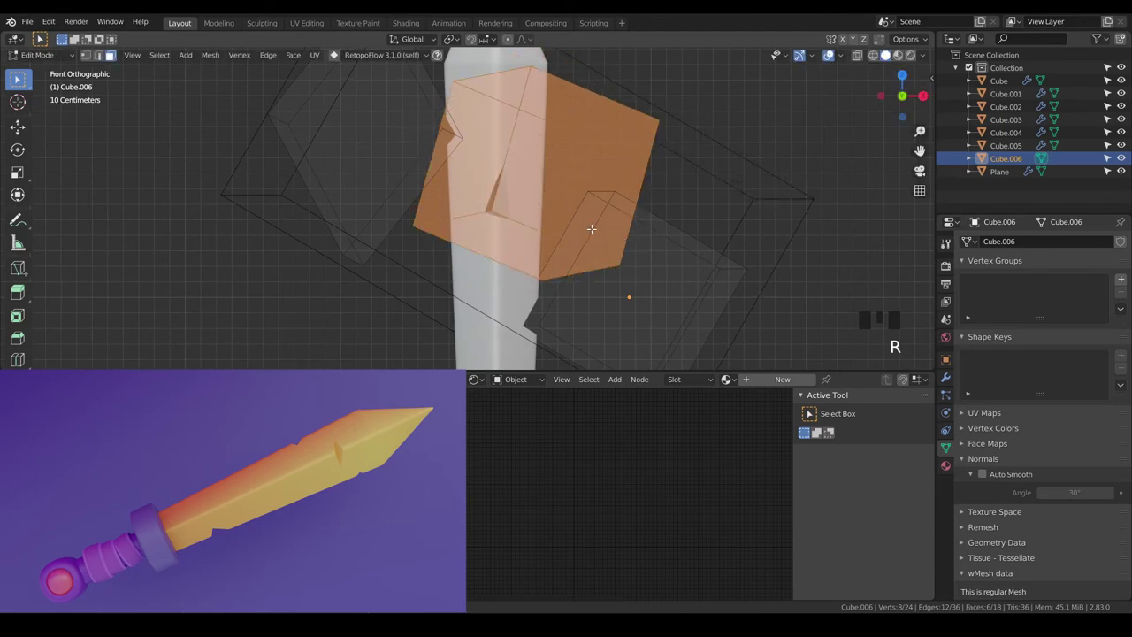
{"action": "key", "text": "g"}
{"action": "key", "text": "r"}
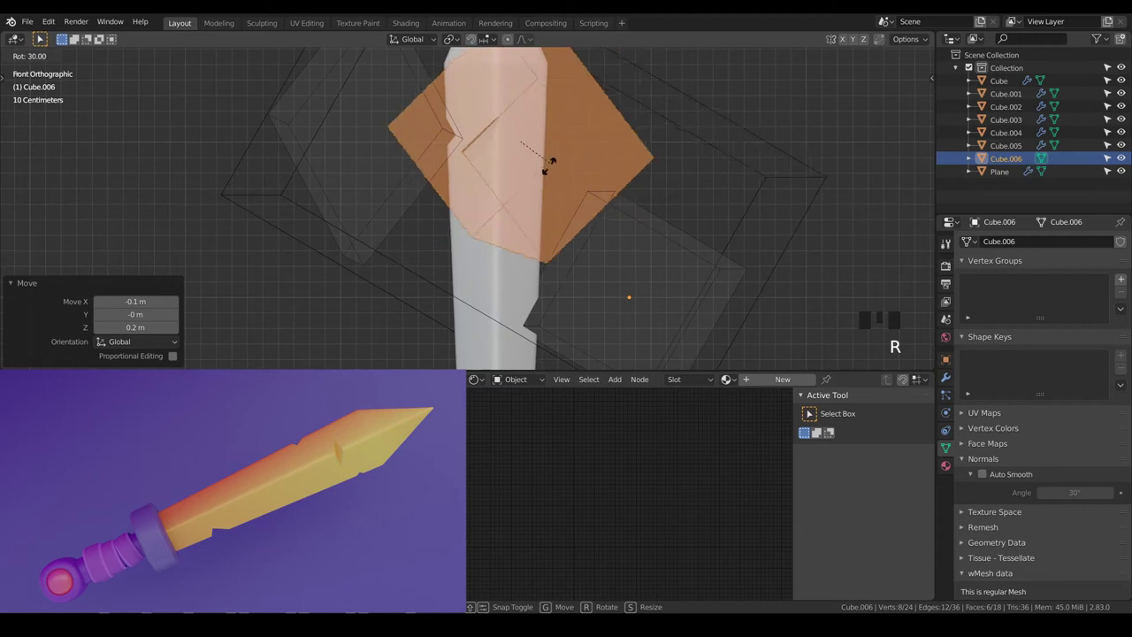
{"action": "key", "text": "g"}
{"action": "scroll", "scroll_direction": "up", "scroll_amount": 3}
{"action": "key", "text": "r"}
{"action": "key", "text": "g"}
{"action": "scroll", "scroll_direction": "up", "scroll_amount": 3}
{"action": "scroll", "scroll_direction": "down", "scroll_amount": 3}
{"action": "key", "text": "KP_3"}
{"action": "scroll", "scroll_direction": "up", "scroll_amount": 3}
{"action": "key", "text": "r"}
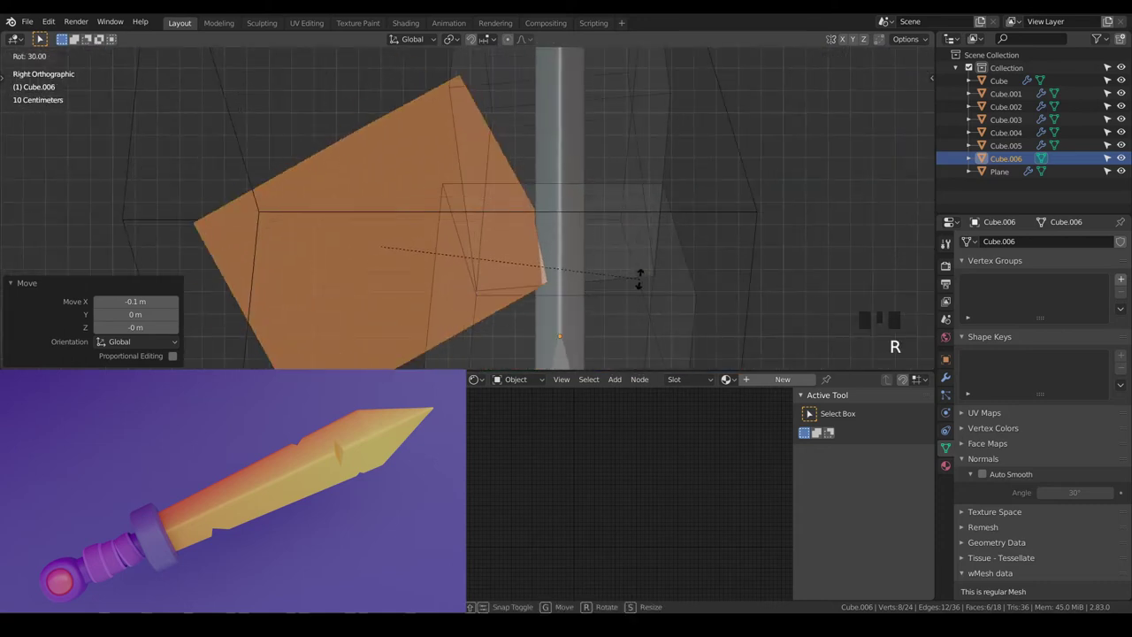
{"action": "key", "text": "g"}
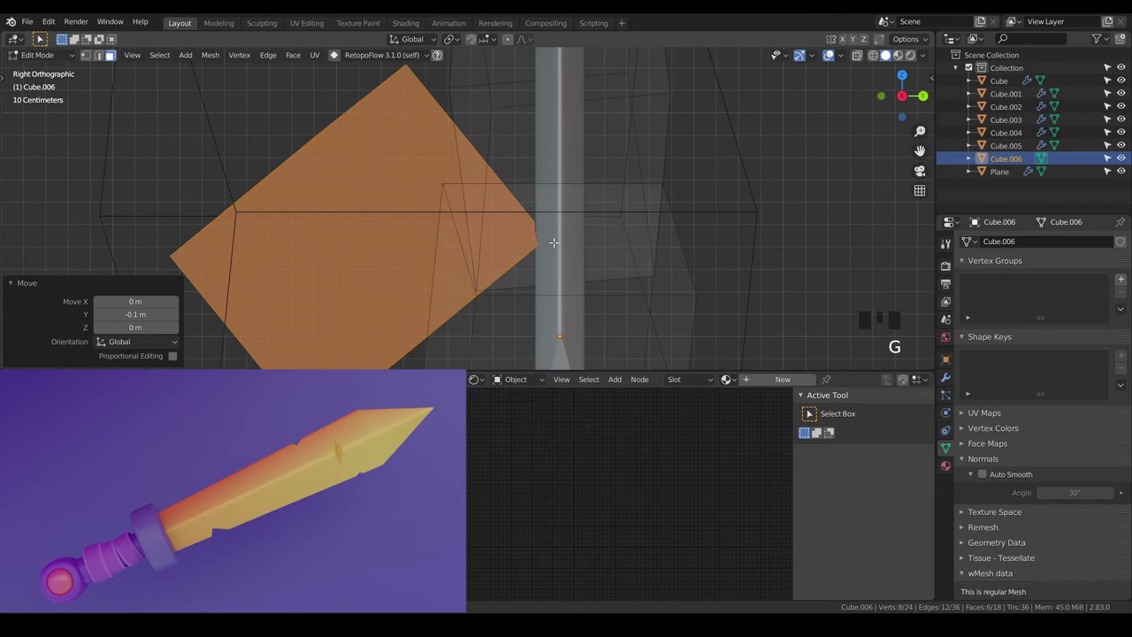
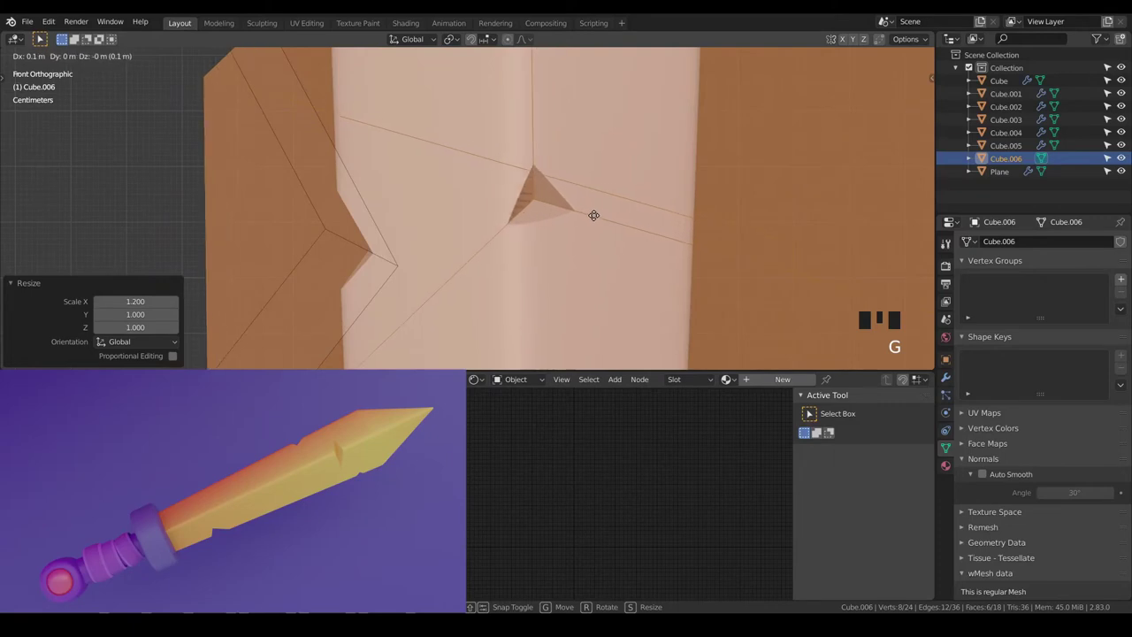
Check the cut in object mode, then return to editing the cutter faces
{"action": "scroll", "scroll_direction": "down", "scroll_amount": 3}
{"action": "key", "text": "Tab"}
{"action": "scroll", "scroll_direction": "up", "scroll_amount": 3}
{"action": "scroll", "scroll_direction": "down", "scroll_amount": 3}
{"action": "key", "text": "a"}
{"action": "key", "text": "a"}
{"action": "scroll", "scroll_direction": "up", "scroll_amount": 3}
{"action": "key", "text": "Tab"}
{"action": "scroll", "scroll_direction": "down", "scroll_amount": 3}
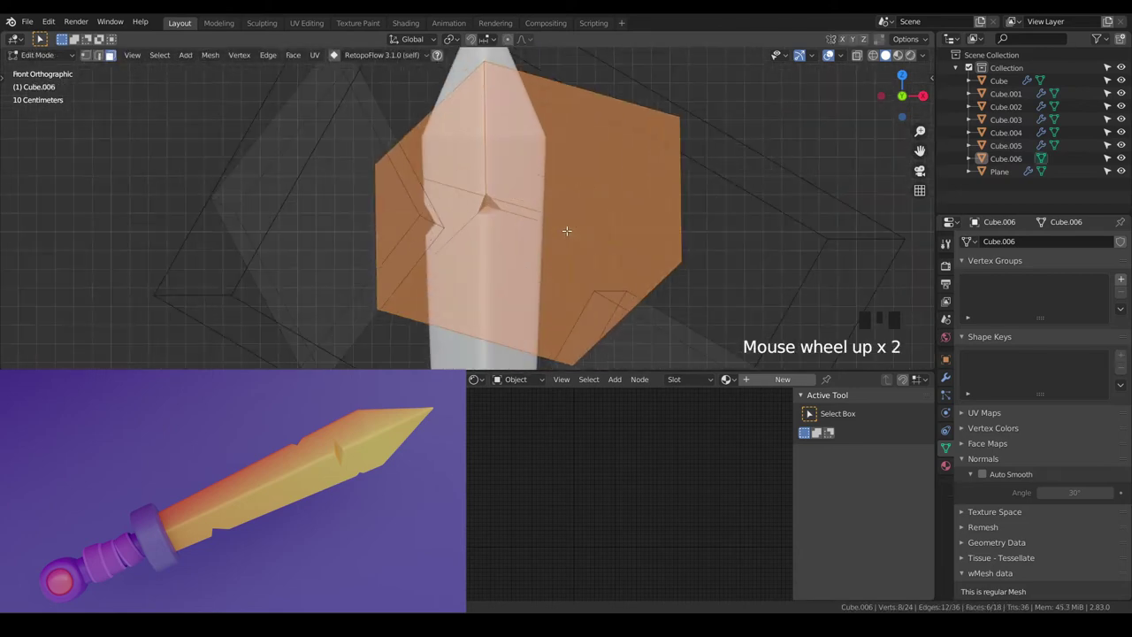
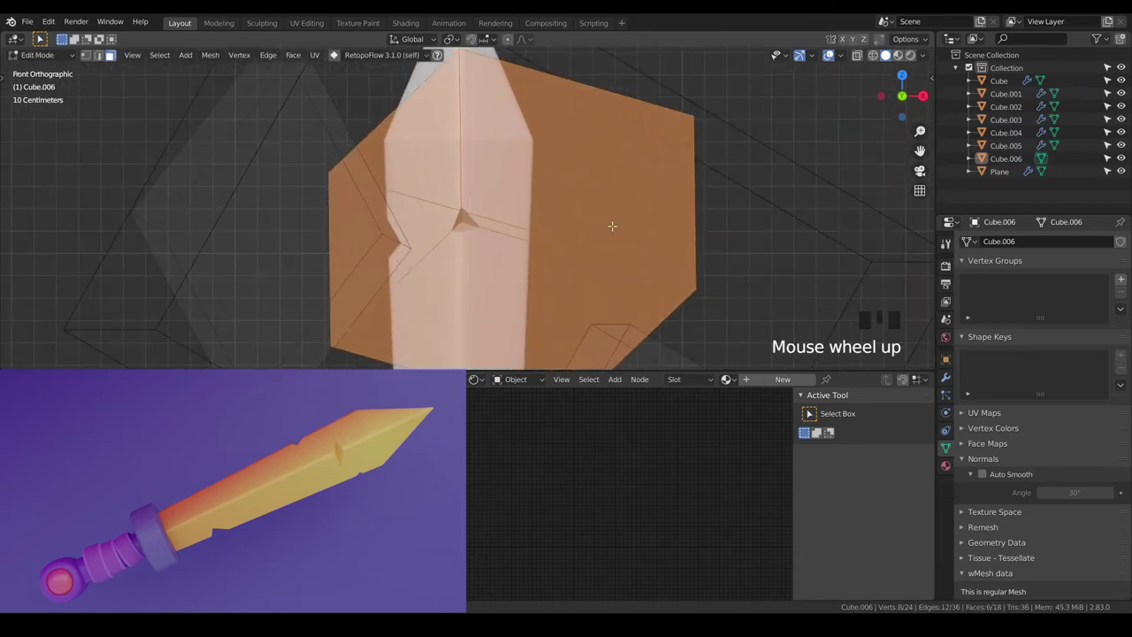
Widen the cutter piece 1.5 times sideways and move it 0.1 m along X into the blade
{"action": "key", "text": "s"}
{"action": "key", "text": "s"}
{"action": "scroll", "scroll_direction": "up", "scroll_amount": 3}
{"action": "key", "text": "g"}
{"action": "scroll", "scroll_direction": "down", "scroll_amount": 3}
{"action": "key", "text": "KP_2"}
{"action": "key", "text": "KP_3"}
{"action": "scroll", "scroll_direction": "up", "scroll_amount": 3}
{"action": "key", "text": "g"}
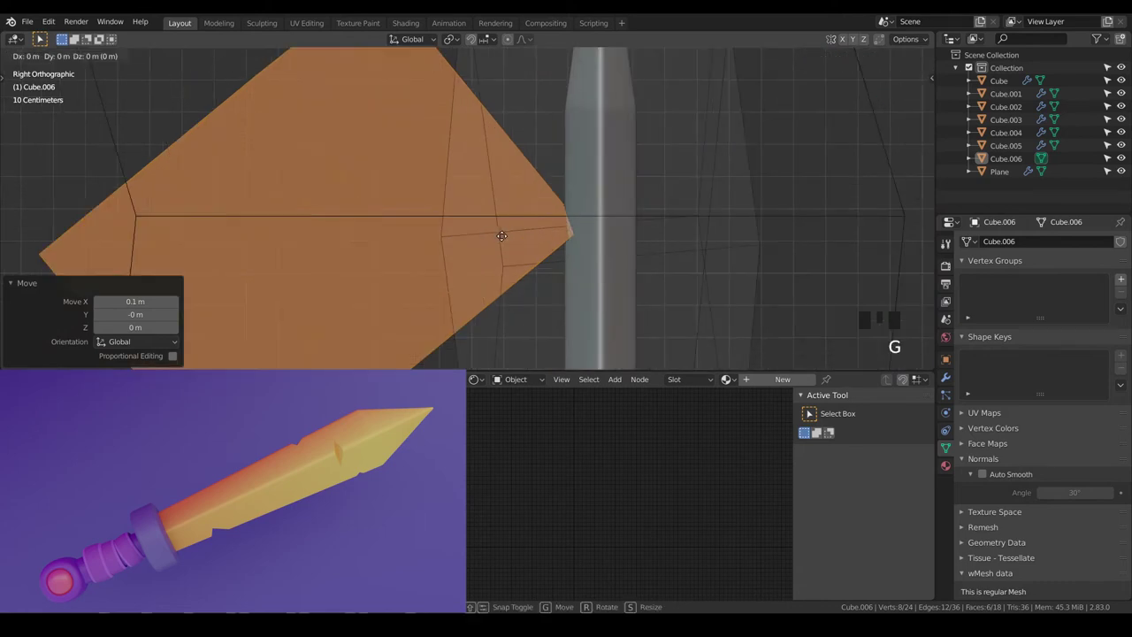
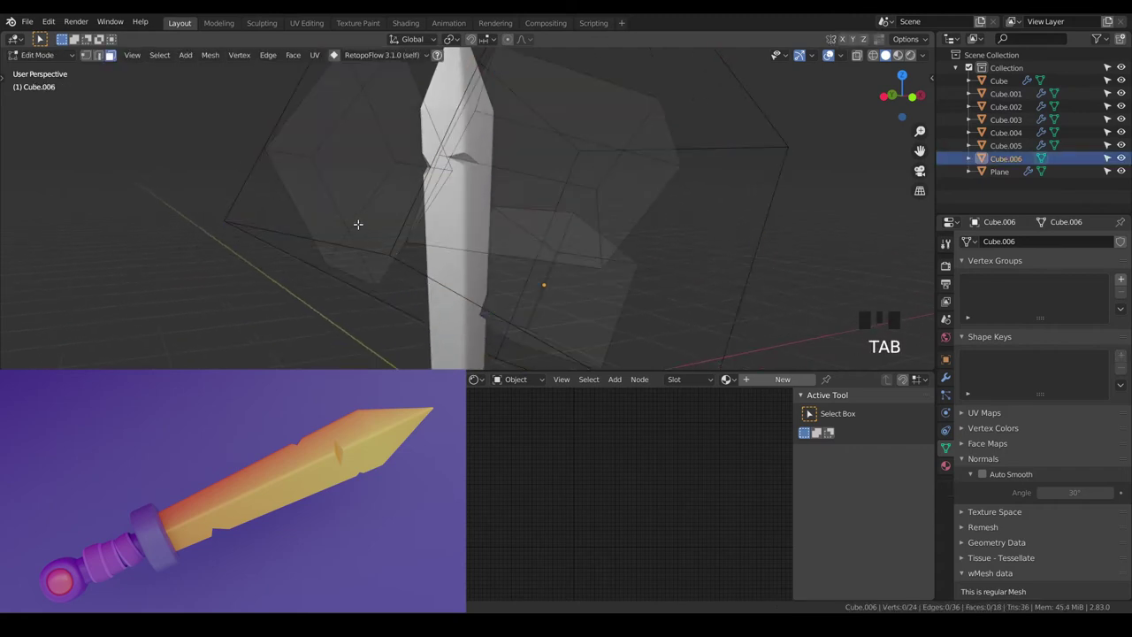
Select the linked cutter pieces and move them vertically along the blade in front view
{"action": "key", "text": "l"}
{"action": "key", "text": "l"}
{"action": "scroll", "scroll_direction": "down", "scroll_amount": 3}
{"action": "key", "text": "KP_1"}
{"action": "scroll", "scroll_direction": "up", "scroll_amount": 3}
{"action": "key", "text": "g"}
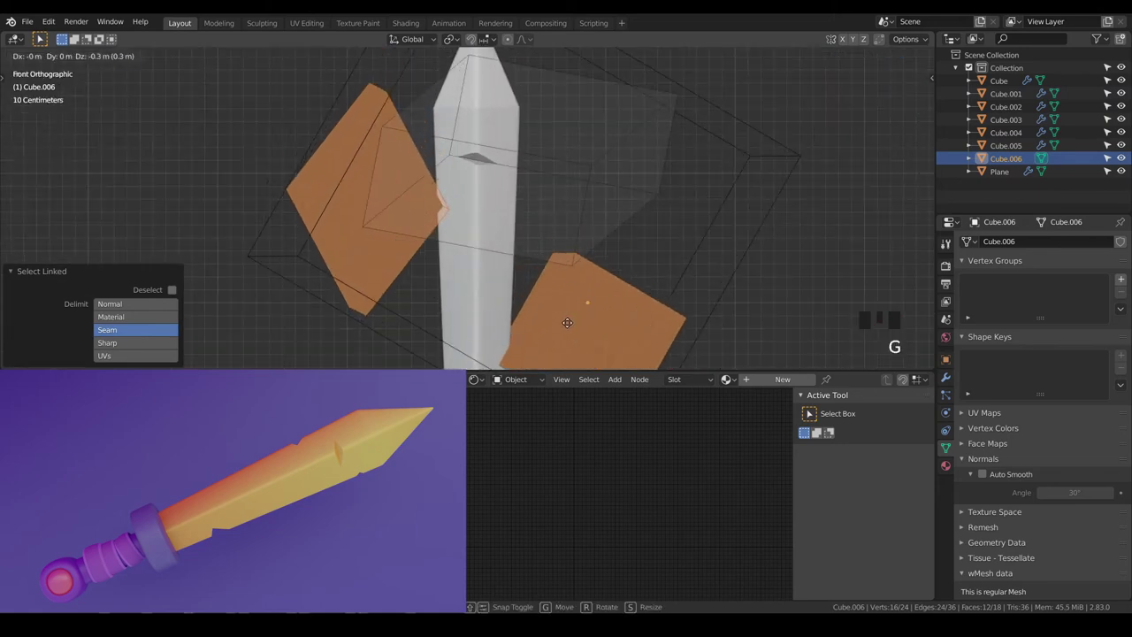
{"action": "key", "text": "a"}
{"action": "key", "text": "a"}
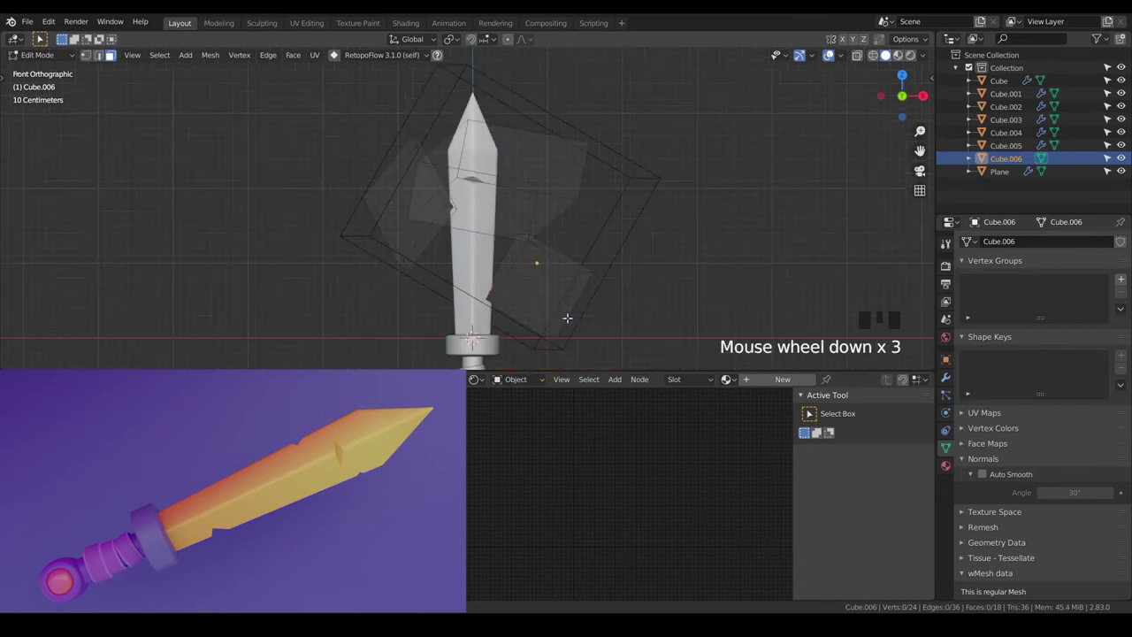
Leave edit mode and inspect the notches cut into the blade's edge
{"action": "scroll", "scroll_direction": "up", "scroll_amount": 3}
{"action": "scroll", "scroll_direction": "down", "scroll_amount": 3}
{"action": "scroll", "scroll_direction": "up", "scroll_amount": 3}
{"action": "key", "text": "Tab"}
{"action": "scroll", "scroll_direction": "down", "scroll_amount": 3}
{"action": "key", "text": "a"}
{"action": "key", "text": "a"}
{"action": "scroll", "scroll_direction": "up", "scroll_amount": 3}
{"action": "scroll", "scroll_direction": "up", "scroll_amount": 3}
{"action": "scroll", "scroll_direction": "up", "scroll_amount": 3}
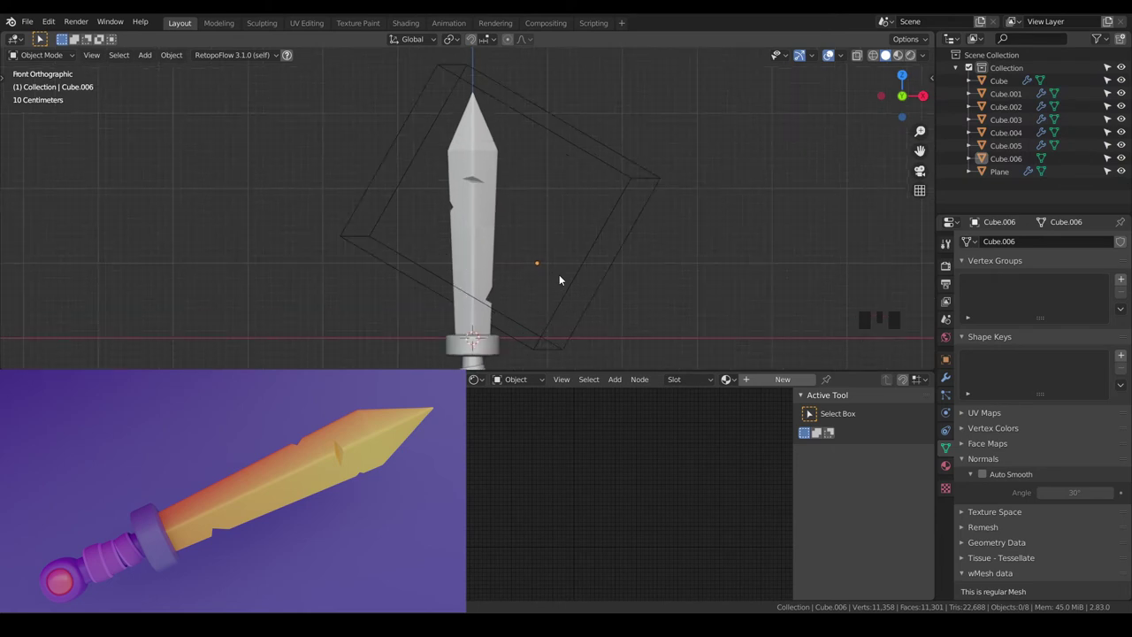
{"action": "left_click_drag", "start_coordinate": [560, 279], "coordinate": [509, 291]}
{"action": "scroll", "scroll_direction": "up", "scroll_amount": 3}
Duplicate one diamond cutter piece and move the copy to the blade's opposite edge
{"action": "left_click", "coordinate": [285, 305]}
{"action": "key", "text": "Tab"}
{"action": "key", "text": "k"}
{"action": "key", "text": "l"}
{"action": "scroll", "scroll_direction": "down", "scroll_amount": 3}
{"action": "key", "text": "KP_1"}
{"action": "scroll", "scroll_direction": "up", "scroll_amount": 3}
{"action": "key", "text": "shift+d"}
{"action": "key", "text": "g"}
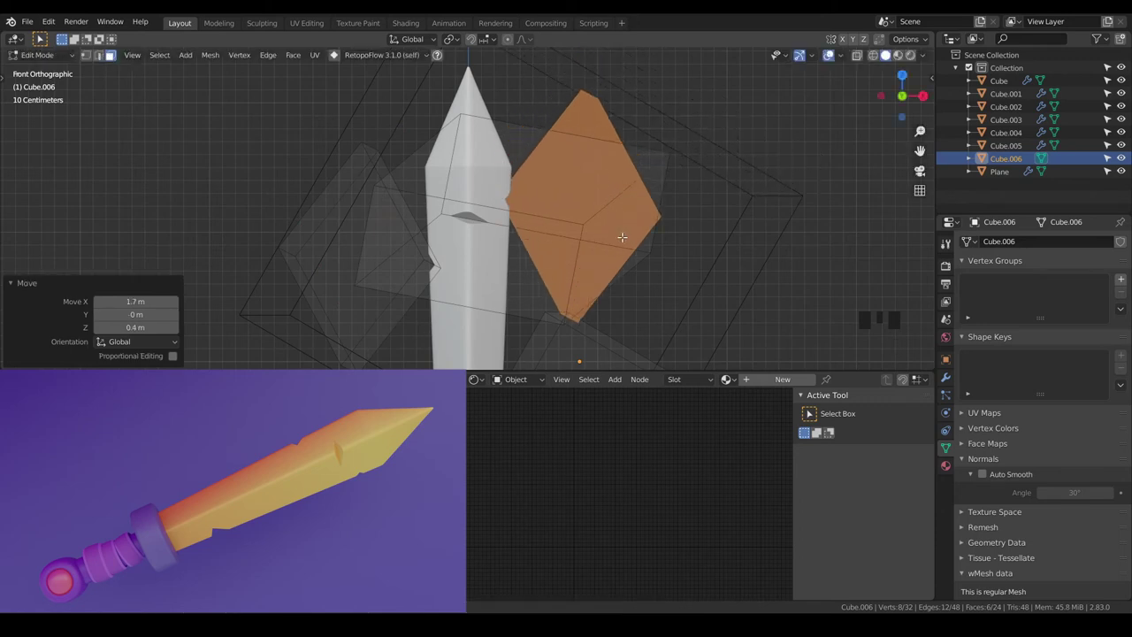
Scale the copied piece to 0.8 and push it against the blade edge
{"action": "scroll", "scroll_direction": "up", "scroll_amount": 3}
{"action": "key", "text": "s"}
{"action": "scroll", "scroll_direction": "up", "scroll_amount": 3}
{"action": "key", "text": "g"}
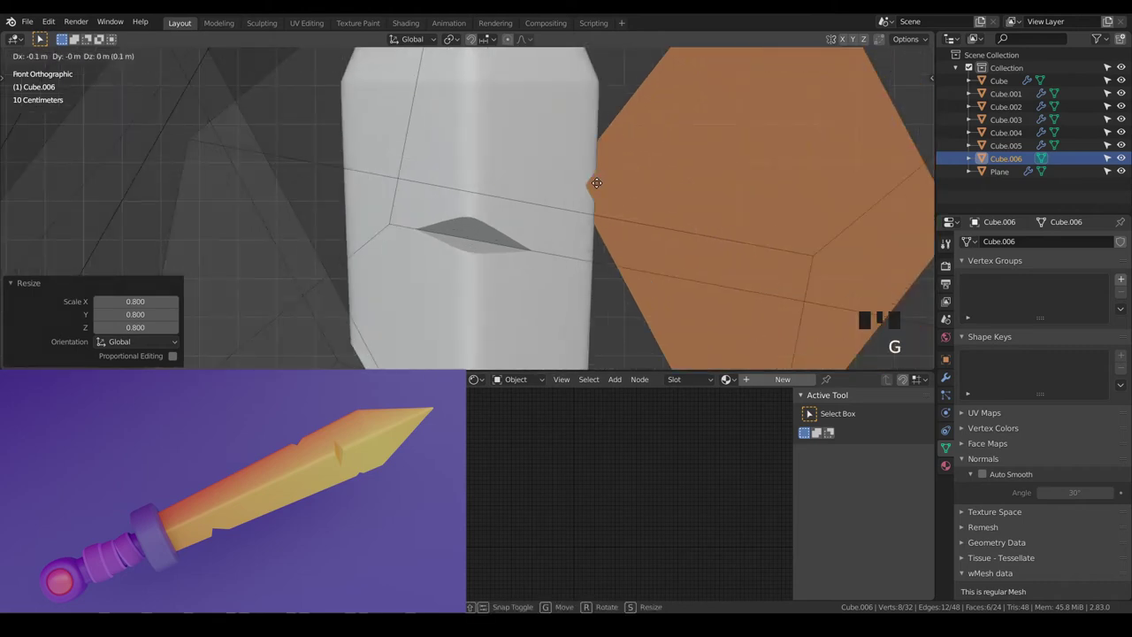
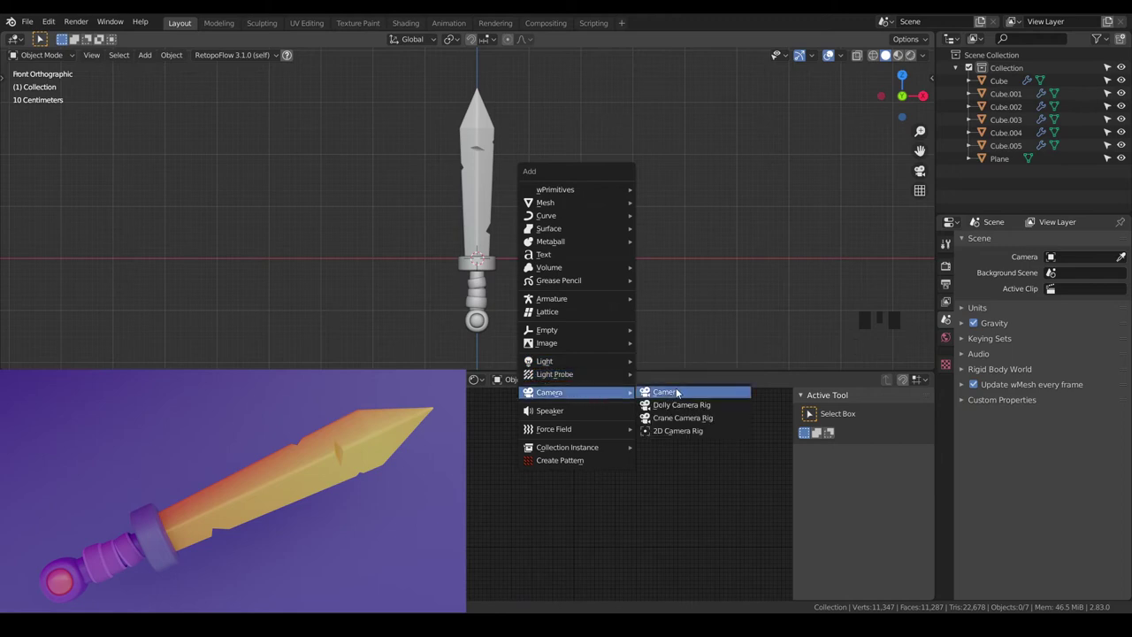
Look through the new camera and tilt, shift and scale the sword to fit diagonally in the frame
{"action": "key", "text": "ctrl+alt+KP_0"}
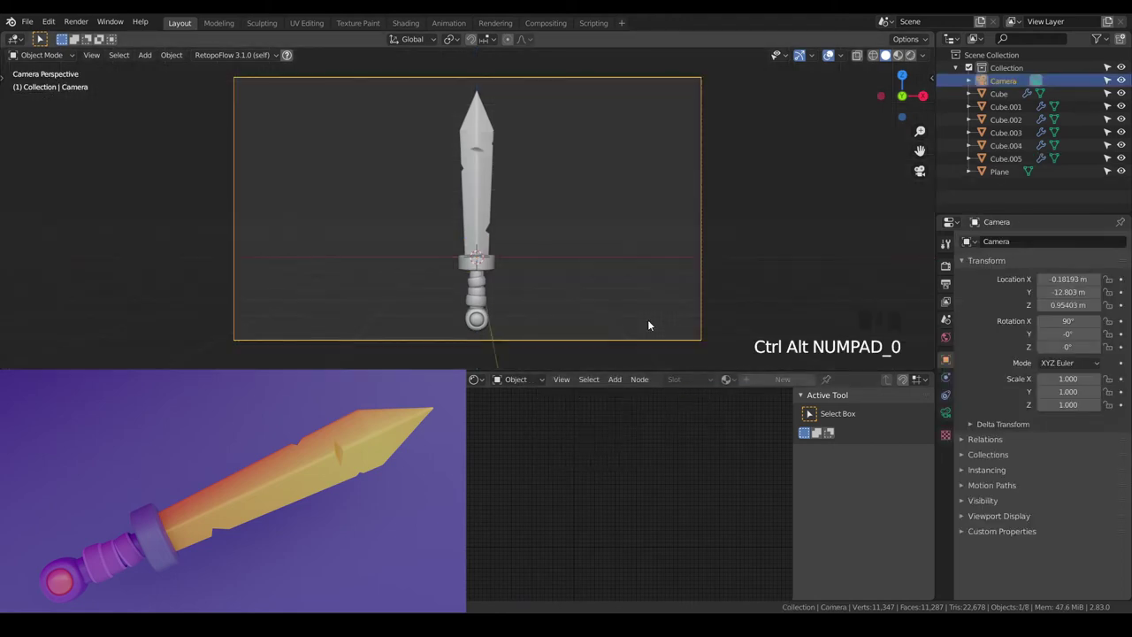
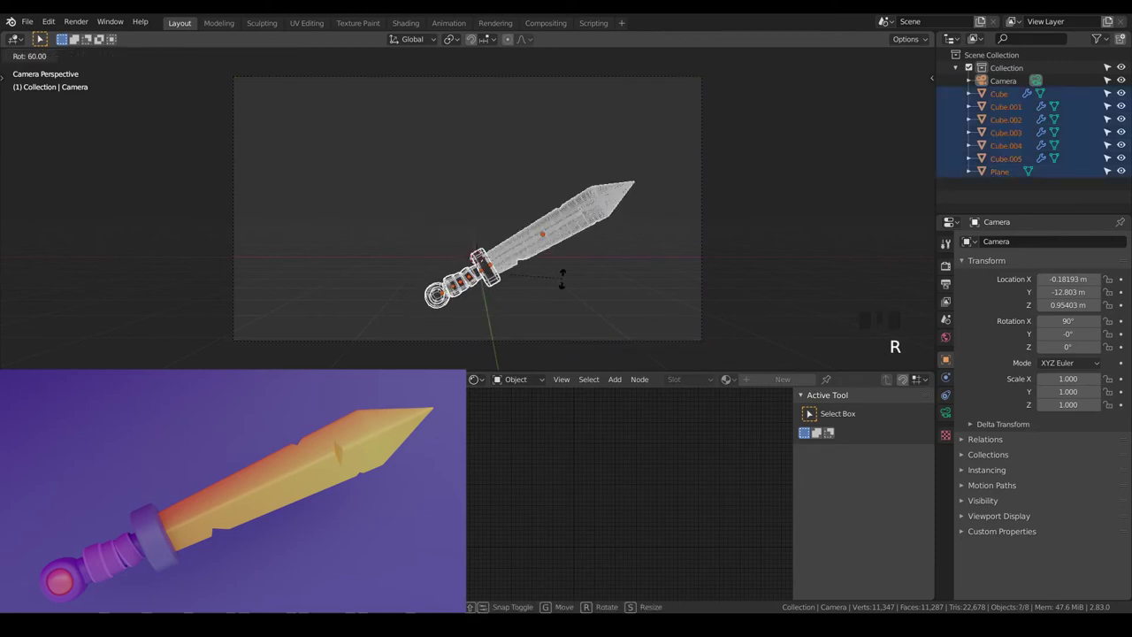
{"action": "key", "text": "g"}
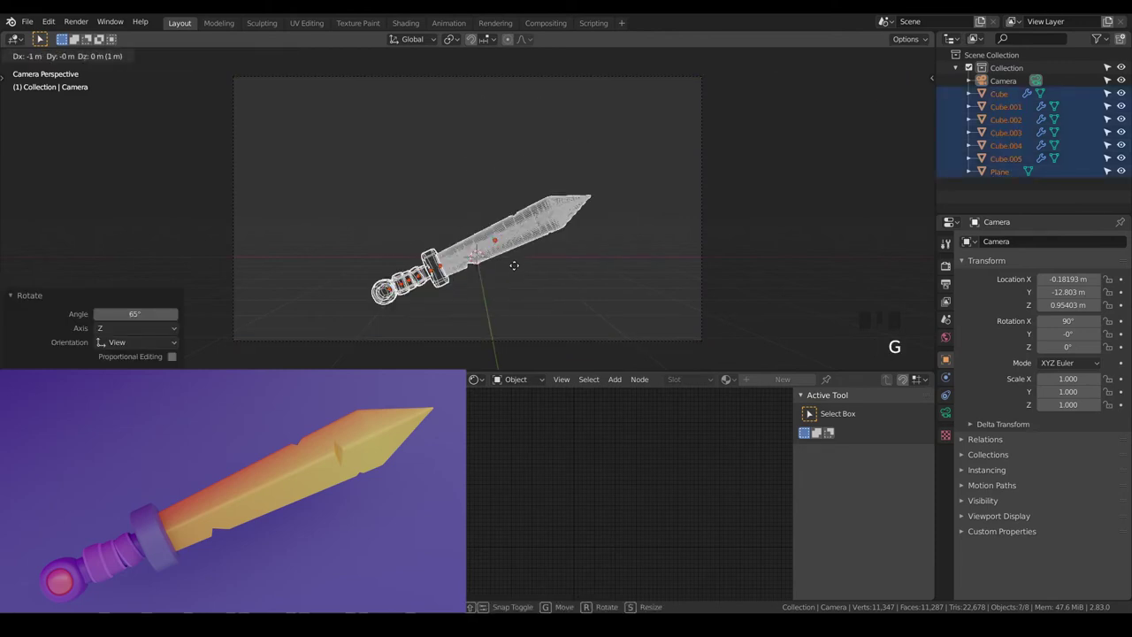
{"action": "key", "text": "s"}
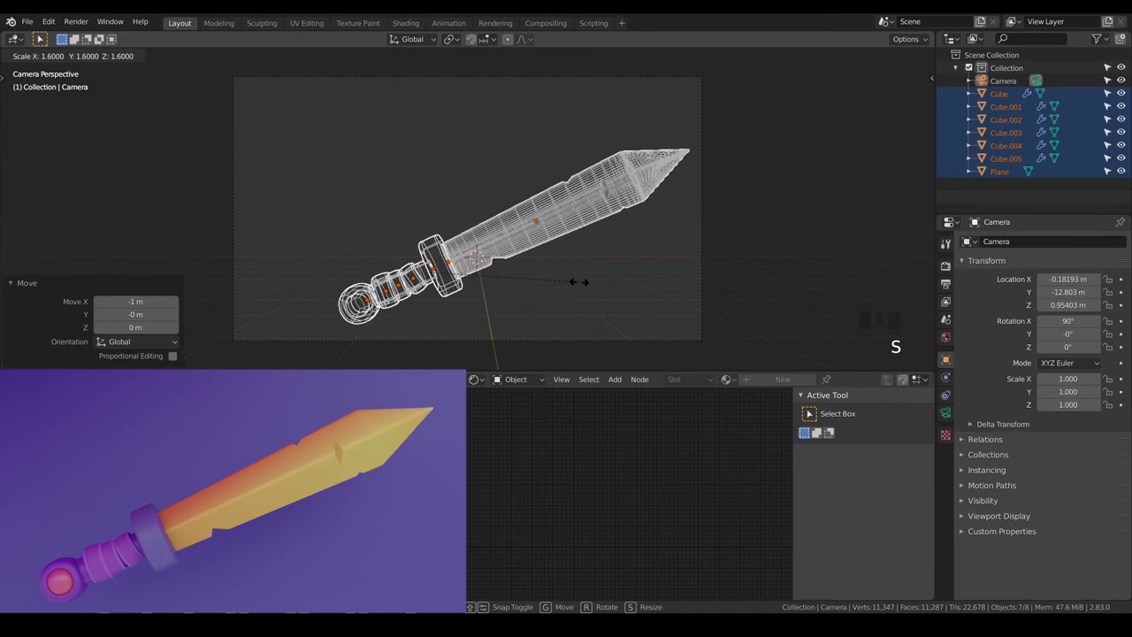
{"action": "key", "text": "g"}
{"action": "key", "text": "g"}
{"action": "key", "text": "s"}
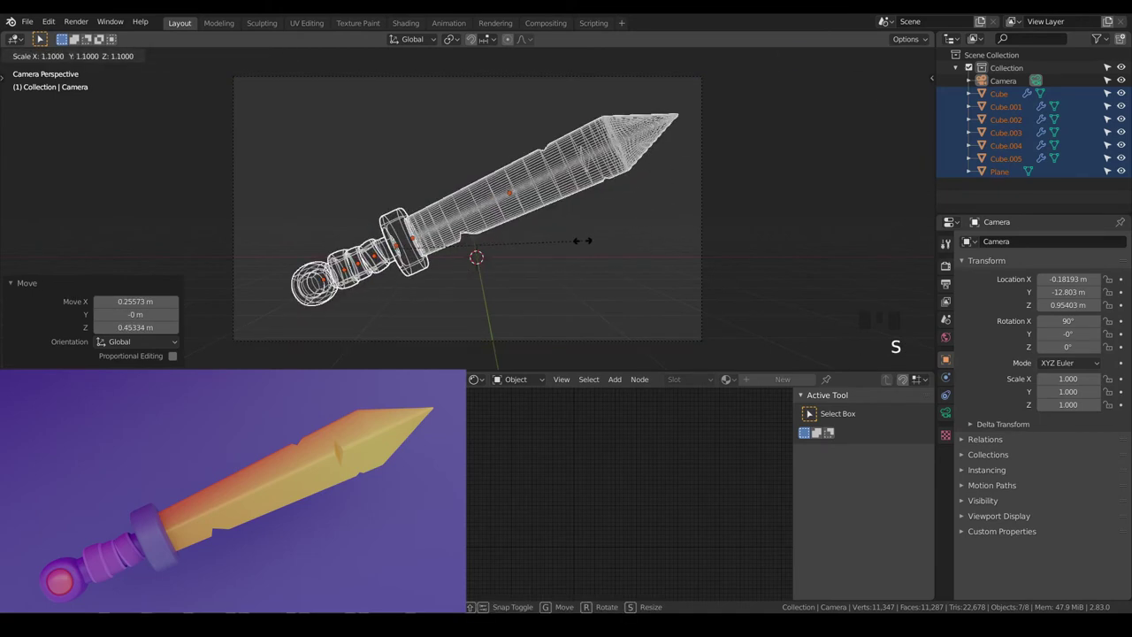
{"action": "key", "text": "g"}
Deselect everything and navigate around the sword to reach the pommel
{"action": "key", "text": "a"}
{"action": "key", "text": "a"}
{"action": "key", "text": "z"}
{"action": "key", "text": "Tab"}
{"action": "key", "text": "a"}
{"action": "key", "text": "a"}
{"action": "scroll", "scroll_direction": "up", "scroll_amount": 3}
{"action": "left_click_drag", "start_coordinate": [565, 274], "coordinate": [539, 239]}
{"action": "scroll", "scroll_direction": "up", "scroll_amount": 3}
{"action": "left_click", "coordinate": [430, 247]}
{"action": "scroll", "scroll_direction": "down", "scroll_amount": 3}
Adjust the pommel ball slightly along its normals with Alt+S and return to object mode
{"action": "left_click", "coordinate": [412, 263]}
{"action": "key", "text": "Tab"}
{"action": "key", "text": "a"}
{"action": "key", "text": "alt+s"}
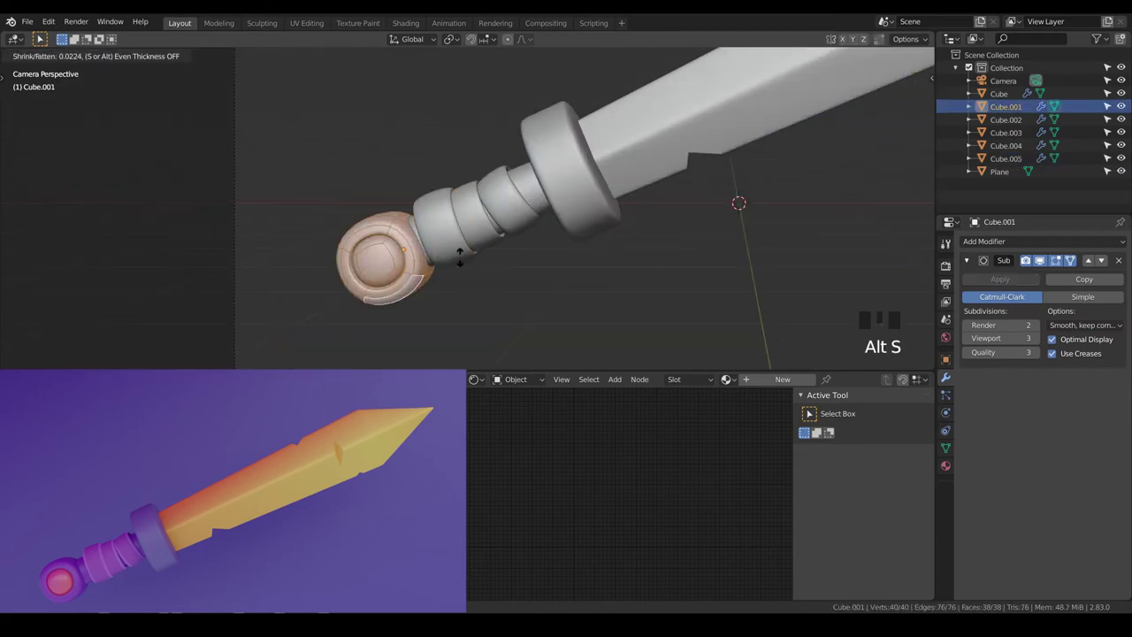
{"action": "key", "text": "a"}
{"action": "key", "text": "a"}
{"action": "scroll", "scroll_direction": "down", "scroll_amount": 3}
{"action": "key", "text": "Tab"}
{"action": "key", "text": "a"}
{"action": "key", "text": "a"}
{"action": "left_click_drag", "start_coordinate": [544, 231], "coordinate": [541, 240]}
Add a view-aligned plane mesh and scale it by 7.8 into a backdrop
{"action": "key", "text": "shift+a"}
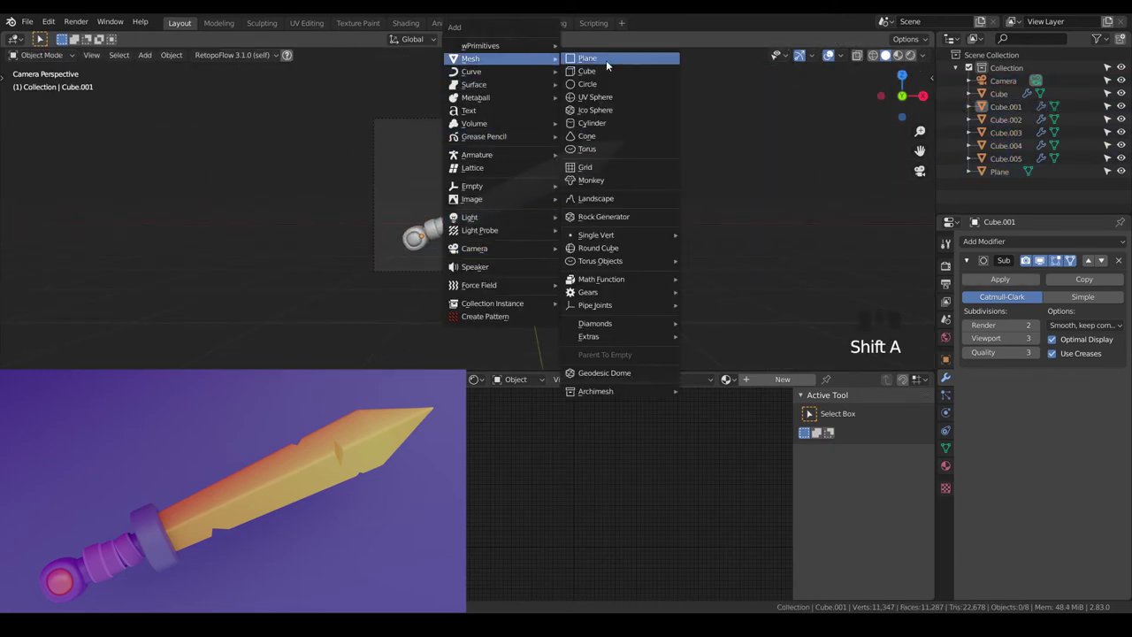
{"action": "left_click_drag", "start_coordinate": [161, 275], "coordinate": [480, 271]}
{"action": "scroll", "scroll_direction": "down", "scroll_amount": 3}
{"action": "key", "text": "s"}
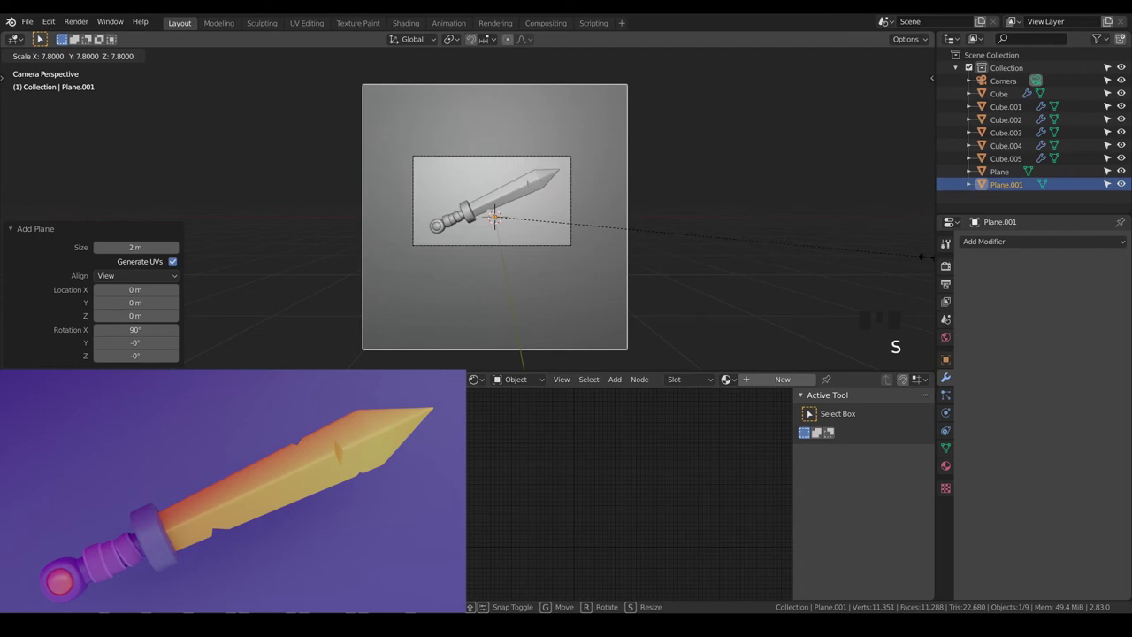
{"action": "scroll", "scroll_direction": "up", "scroll_amount": 3}
{"action": "scroll", "scroll_direction": "down", "scroll_amount": 3}
{"action": "left_click_drag", "start_coordinate": [813, 268], "coordinate": [698, 301]}
{"action": "scroll", "scroll_direction": "down", "scroll_amount": 3}
From top view move the backdrop 2 m along Y behind the sword and return to camera view
{"action": "key", "text": "KP_7"}
{"action": "key", "text": "g"}
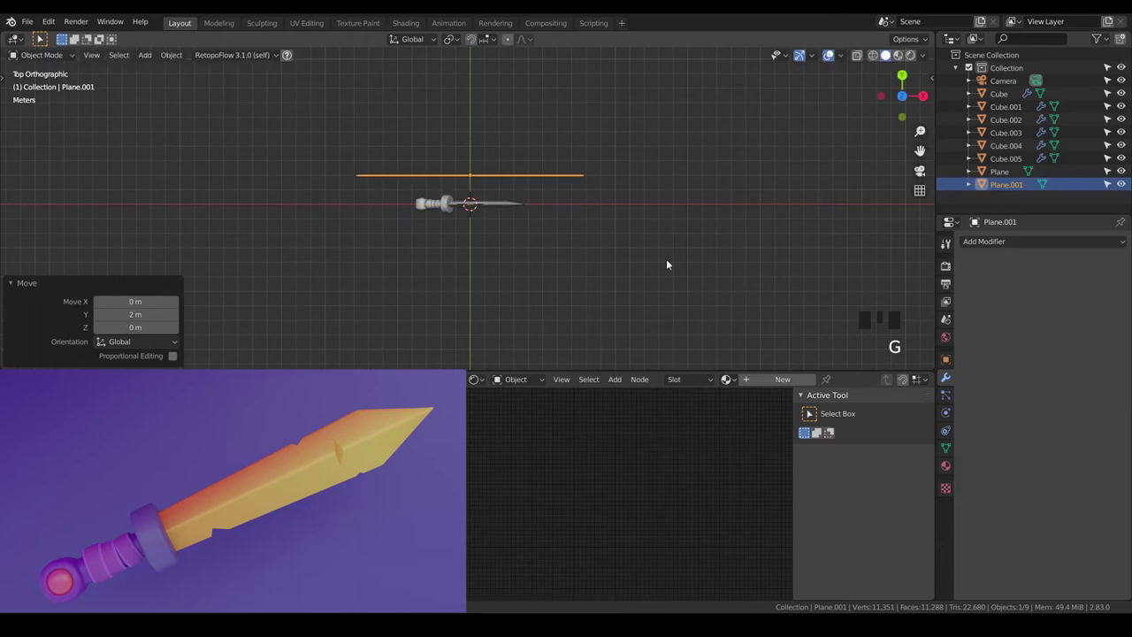
{"action": "key", "text": "KP_0"}
{"action": "key", "text": "a"}
{"action": "key", "text": "a"}
Select the blade, look over the scene and center the camera frame in the viewport
{"action": "scroll", "scroll_direction": "up", "scroll_amount": 3}
{"action": "scroll", "scroll_direction": "up", "scroll_amount": 3}
{"action": "left_click", "coordinate": [646, 147]}
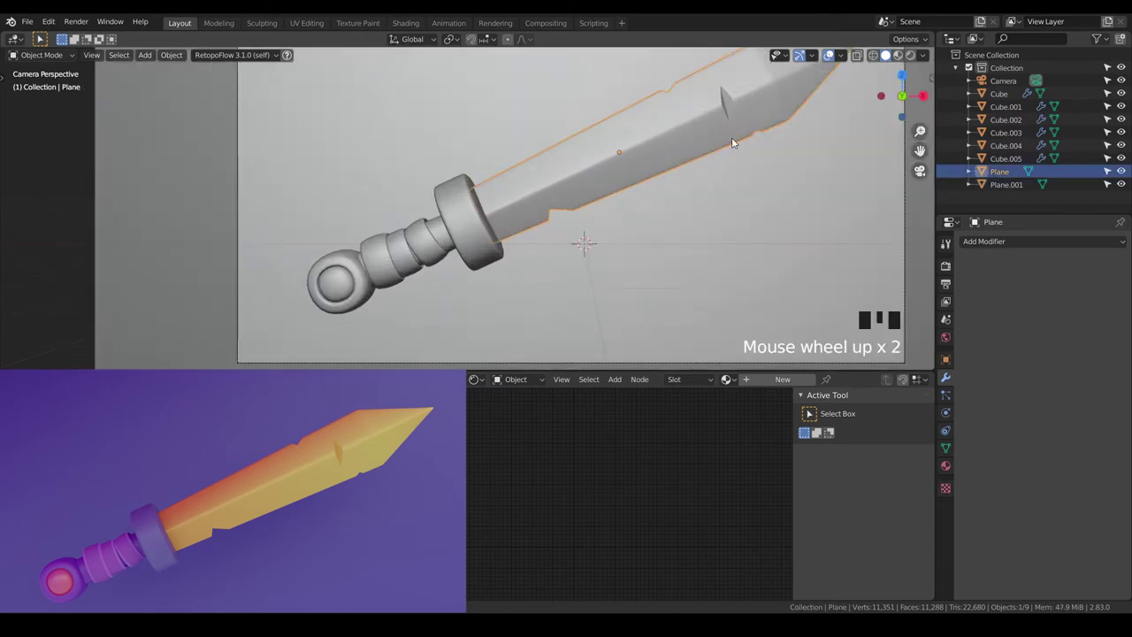
{"action": "middle_click", "coordinate": [723, 165]}
{"action": "scroll", "scroll_direction": "down", "scroll_amount": 3}
{"action": "left_click_drag", "start_coordinate": [654, 215], "coordinate": [530, 280]}
{"action": "scroll", "scroll_direction": "up", "scroll_amount": 3}
{"action": "key", "text": "Tab"}
{"action": "key", "text": "Tab"}
{"action": "scroll", "scroll_direction": "down", "scroll_amount": 3}
{"action": "scroll", "scroll_direction": "down", "scroll_amount": 3}
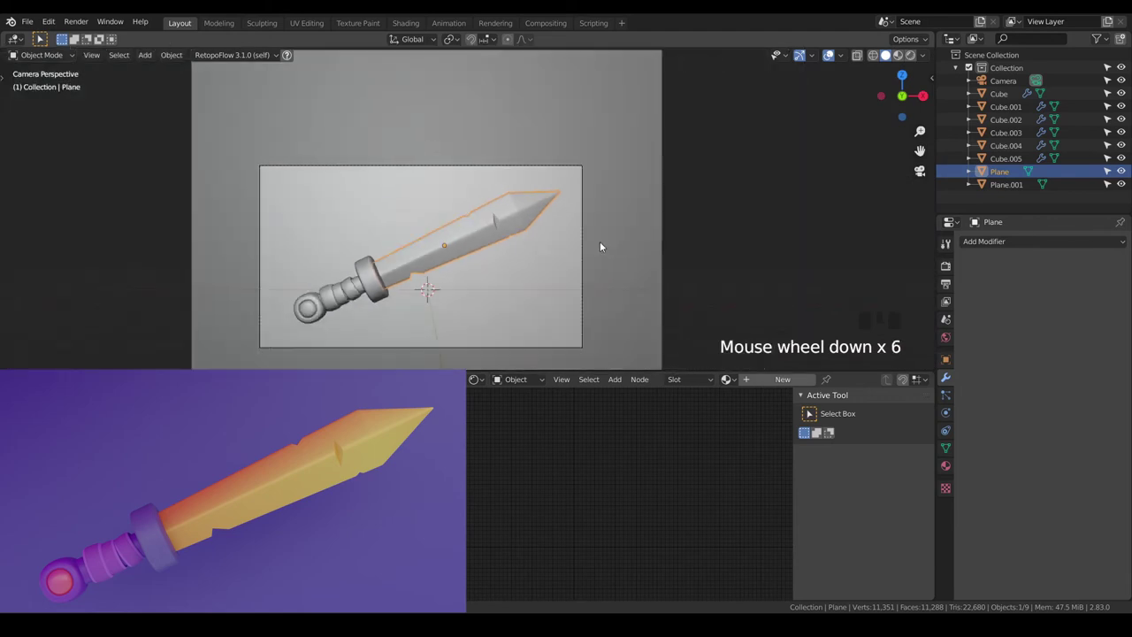
{"action": "left_click_drag", "start_coordinate": [599, 266], "coordinate": [515, 251]}
Set the render engine to Cycles in Render Properties
{"action": "scroll", "scroll_direction": "up", "scroll_amount": 3}
{"action": "scroll", "scroll_direction": "up", "scroll_amount": 3}
{"action": "left_click", "coordinate": [913, 60]}
{"action": "left_click", "coordinate": [949, 265]}
{"action": "left_click_drag", "start_coordinate": [1073, 241], "coordinate": [949, 387]}
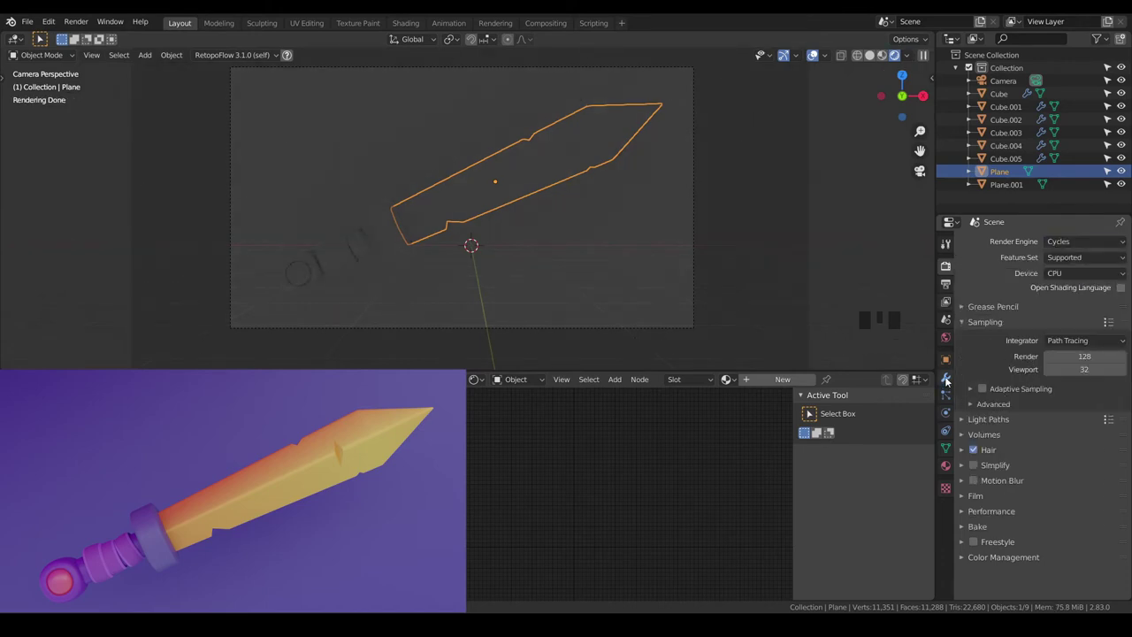
Load birchwood_1k.hdr as the World background and switch the viewport to Rendered shading
{"action": "left_click", "coordinate": [947, 338]}
{"action": "left_click_drag", "start_coordinate": [1128, 318], "coordinate": [1104, 337]}
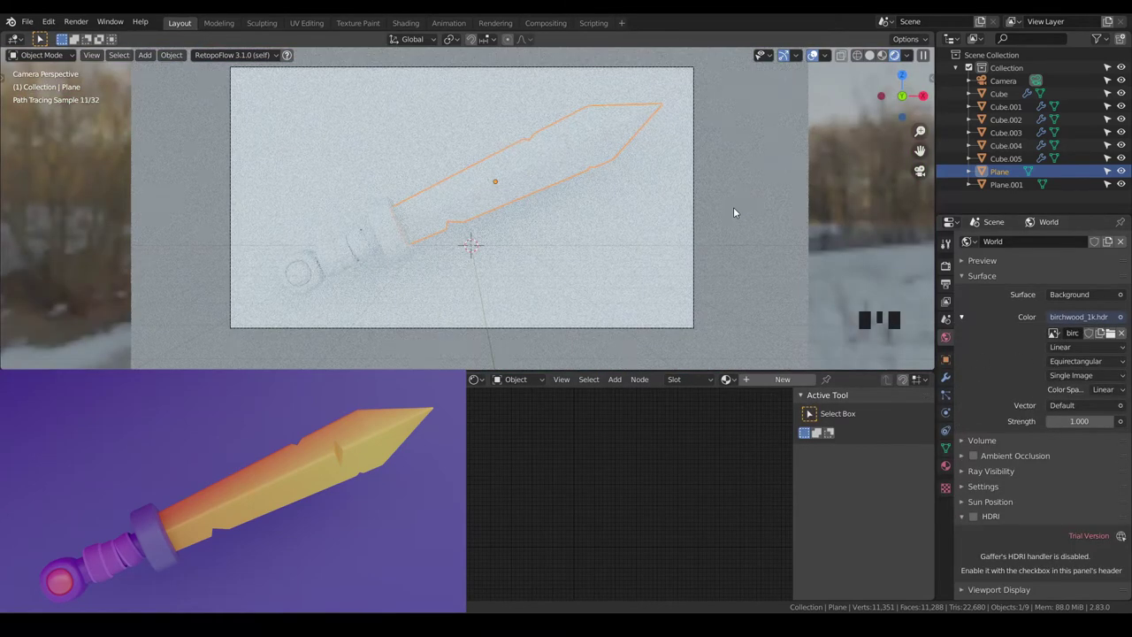
{"action": "left_click", "coordinate": [736, 211]}
{"action": "left_click", "coordinate": [565, 170]}
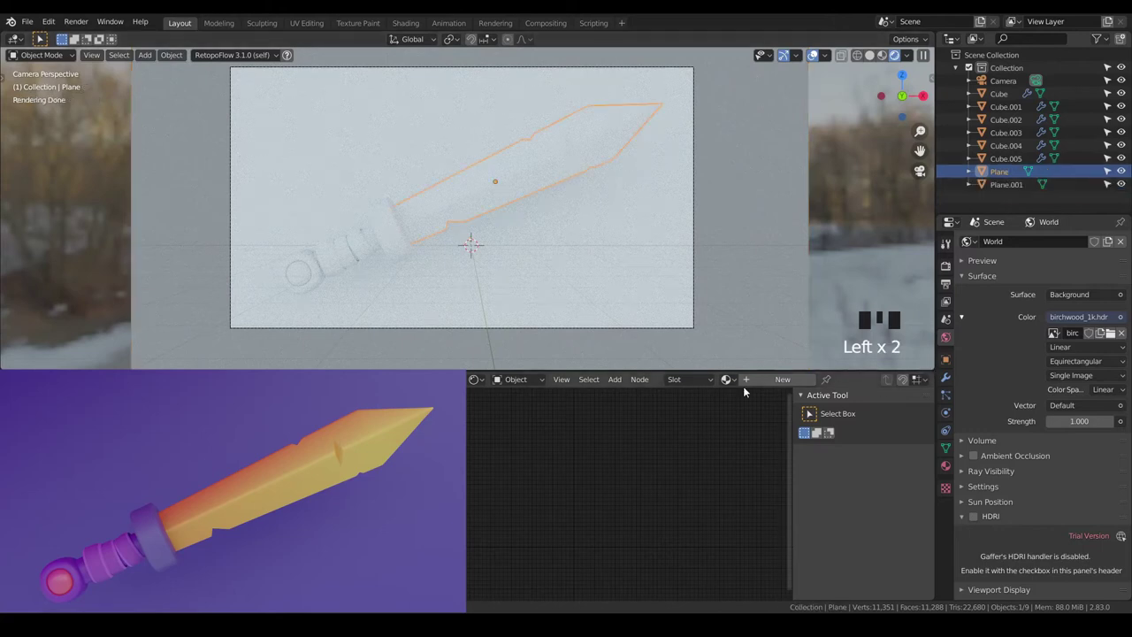
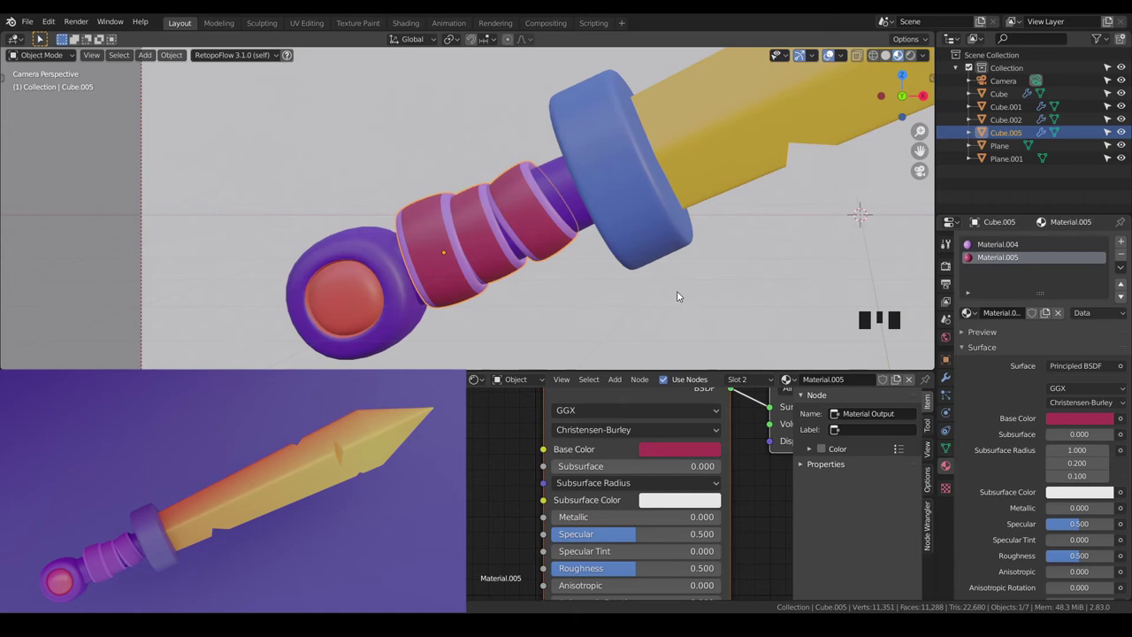
Select the grip geometry and toggle through edit mode on it
{"action": "scroll", "scroll_direction": "down", "scroll_amount": 3}
{"action": "scroll", "scroll_direction": "up", "scroll_amount": 3}
{"action": "key", "text": "a"}
{"action": "key", "text": "a"}
{"action": "left_click_drag", "start_coordinate": [640, 240], "coordinate": [570, 267]}
{"action": "key", "text": "Tab"}
Pick a new base colour for the grip, then select the blue guard ring
{"action": "scroll", "scroll_direction": "up", "scroll_amount": 3}
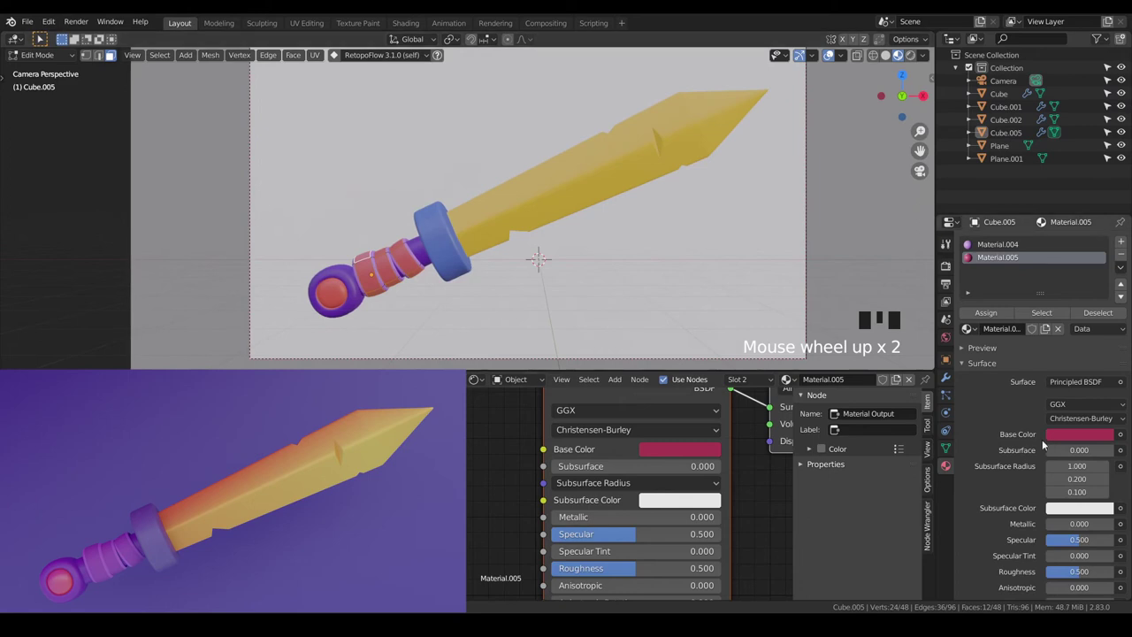
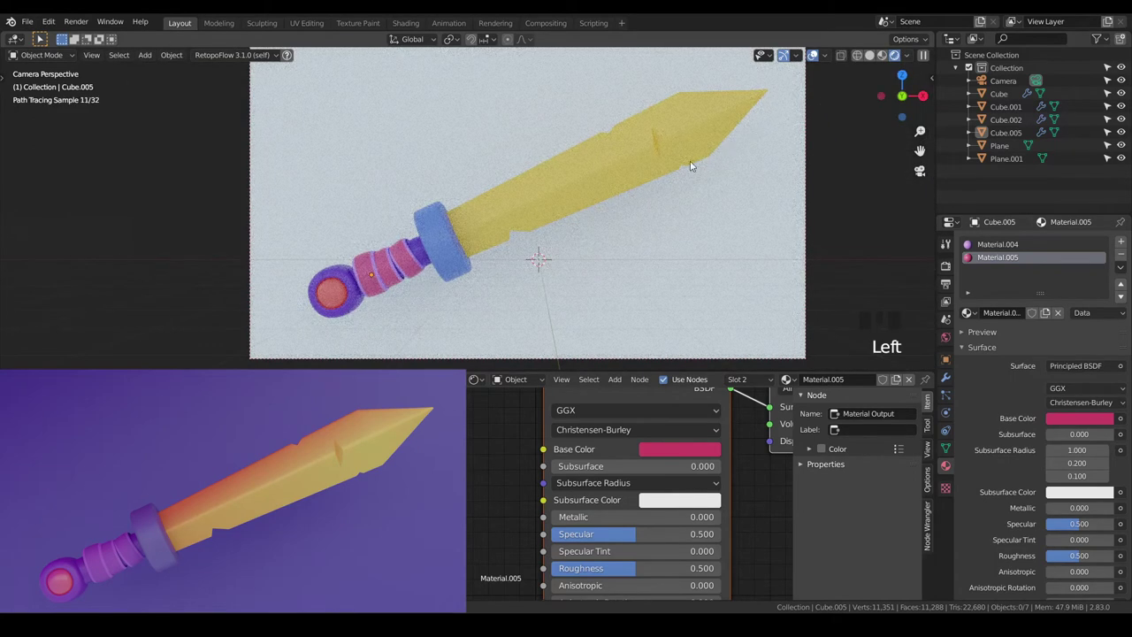
{"action": "scroll", "scroll_direction": "up", "scroll_amount": 3}
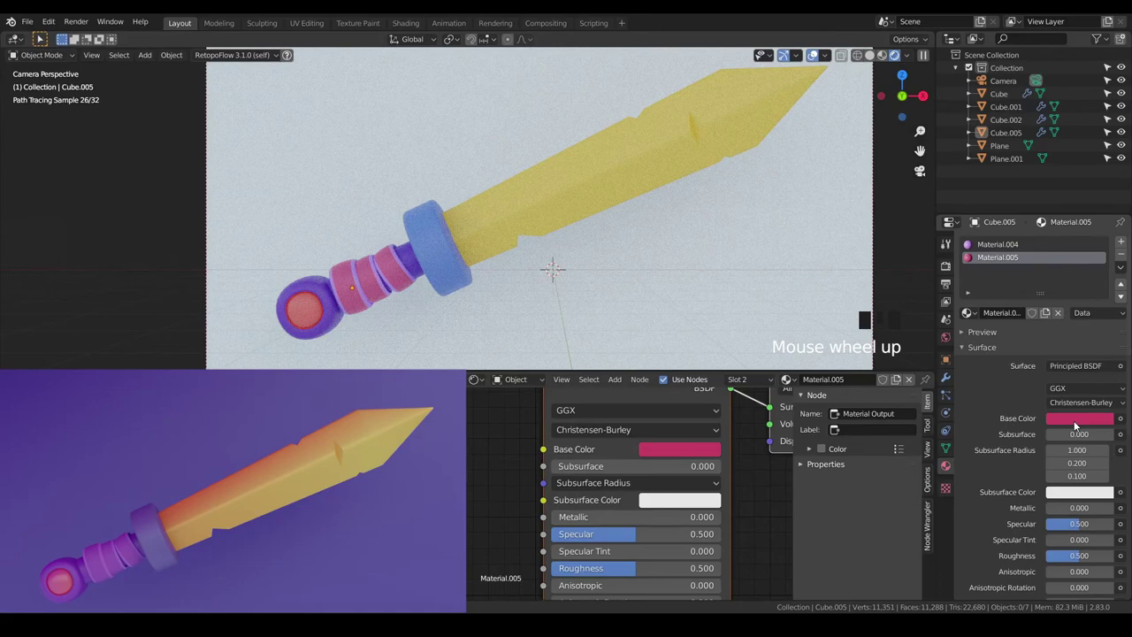
{"action": "left_click", "coordinate": [1079, 422]}
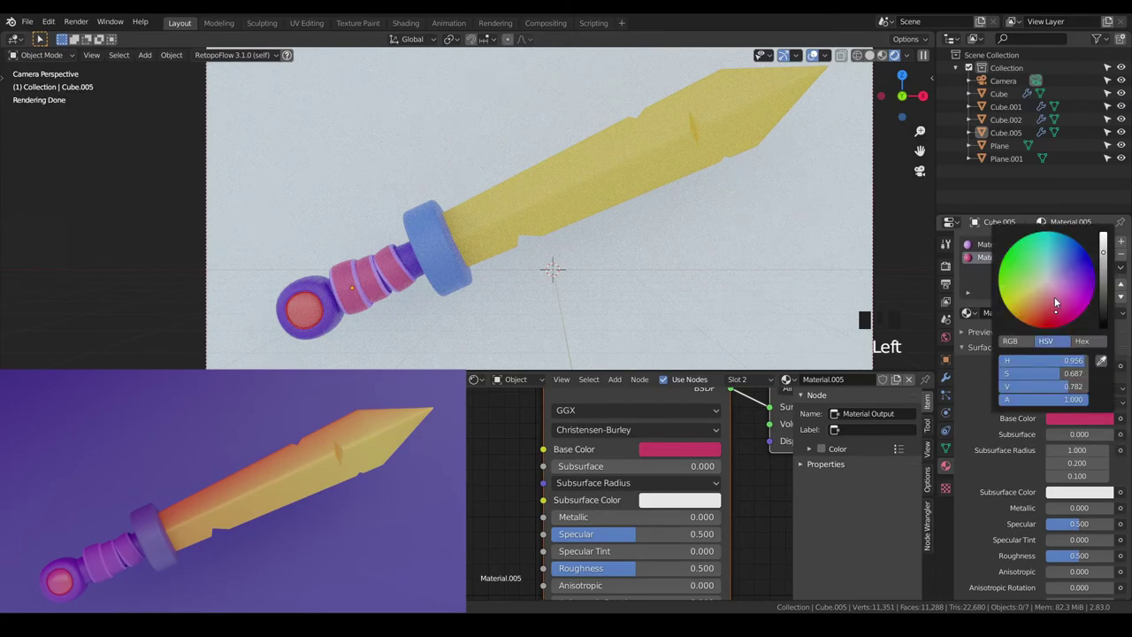
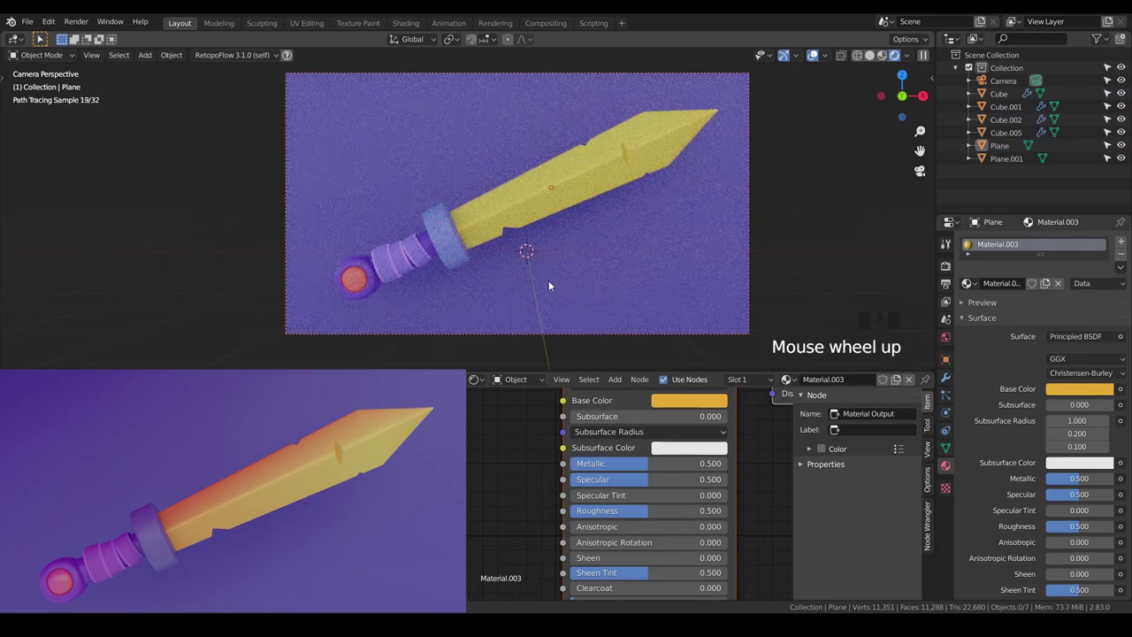
{"action": "left_click", "coordinate": [456, 248]}
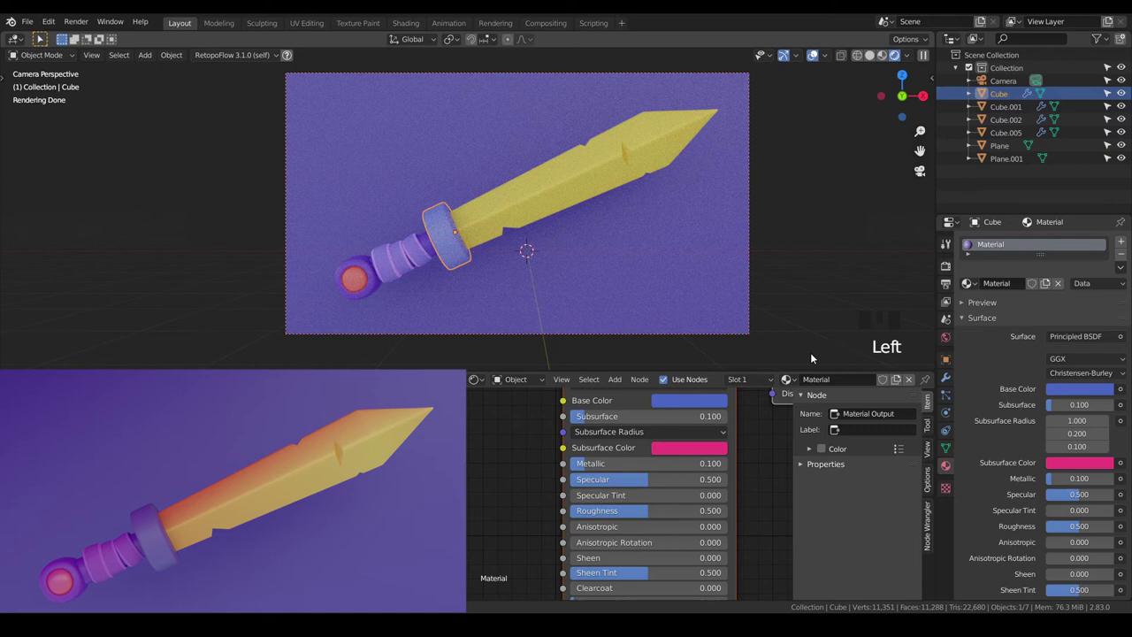
Open the guard's Base Color swatch to darken it to a deeper blue
{"action": "left_click", "coordinate": [694, 404]}
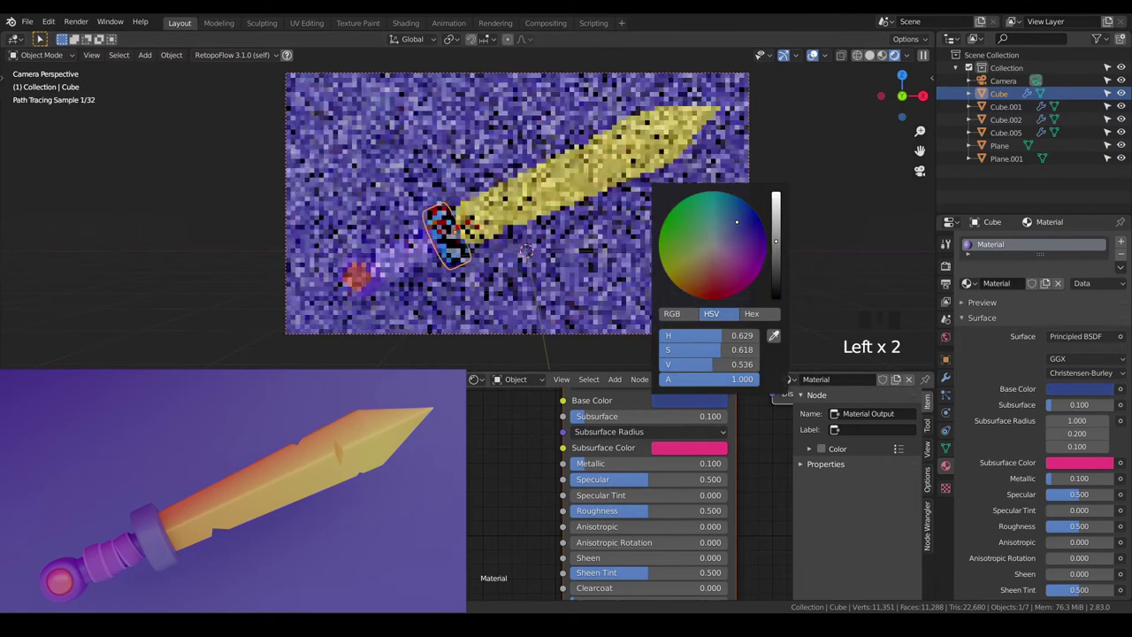
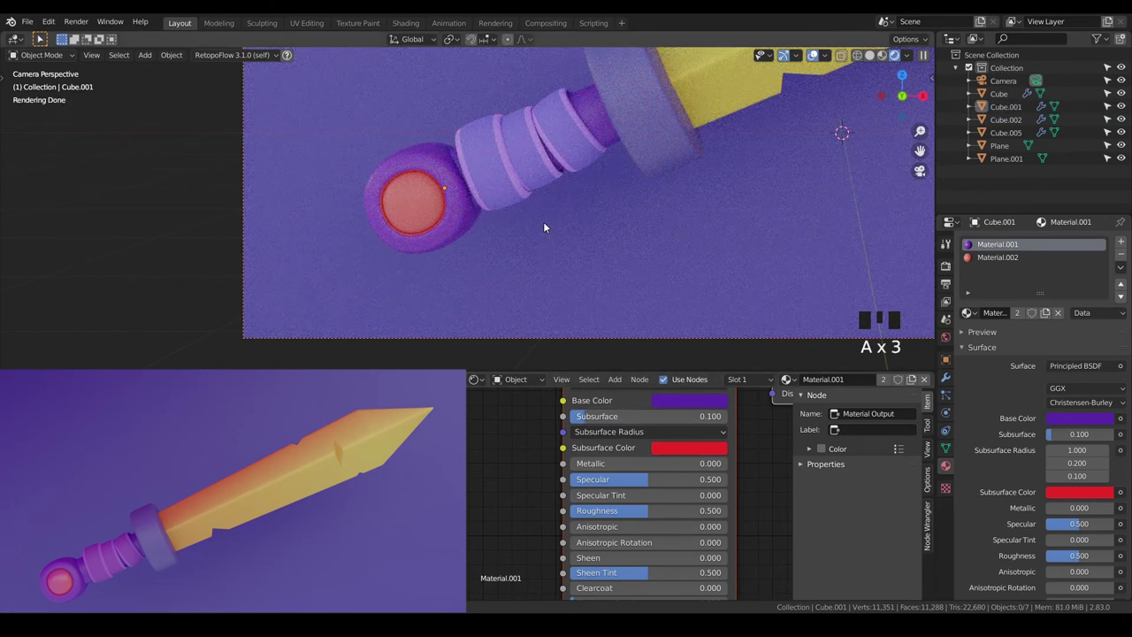
{"action": "left_click", "coordinate": [576, 140]}
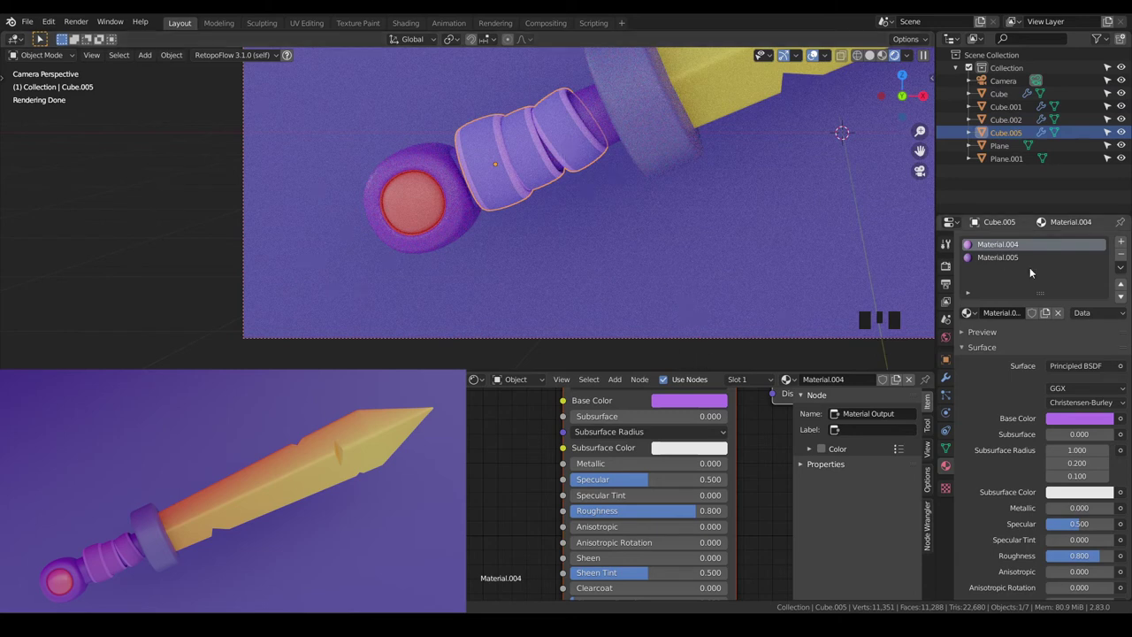
{"action": "left_click", "coordinate": [1084, 420]}
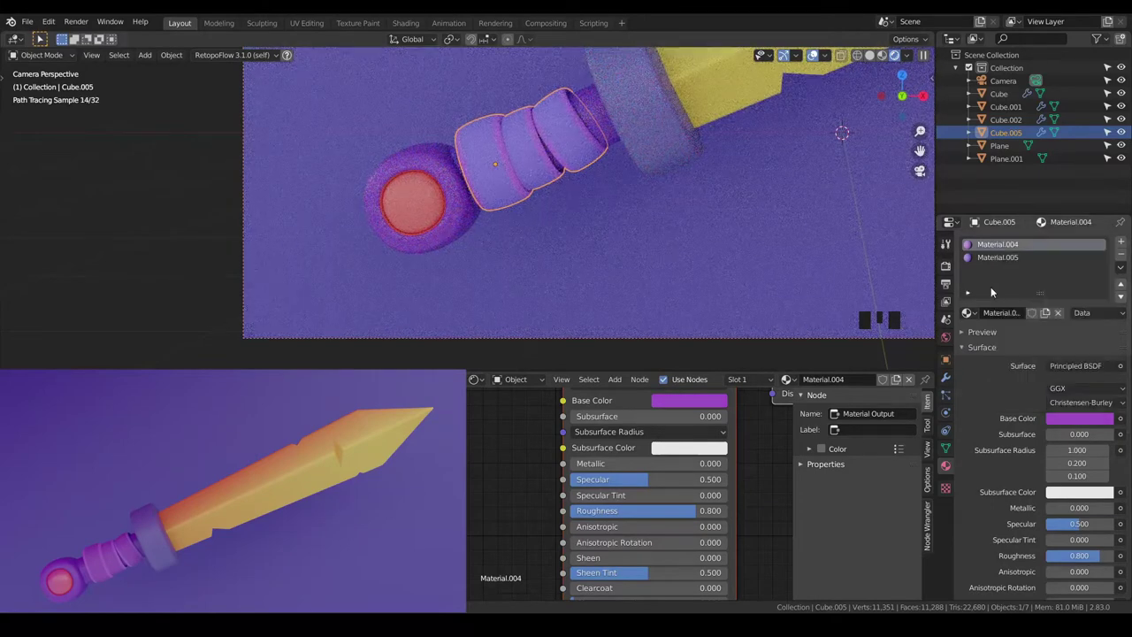
{"action": "left_click", "coordinate": [1025, 262]}
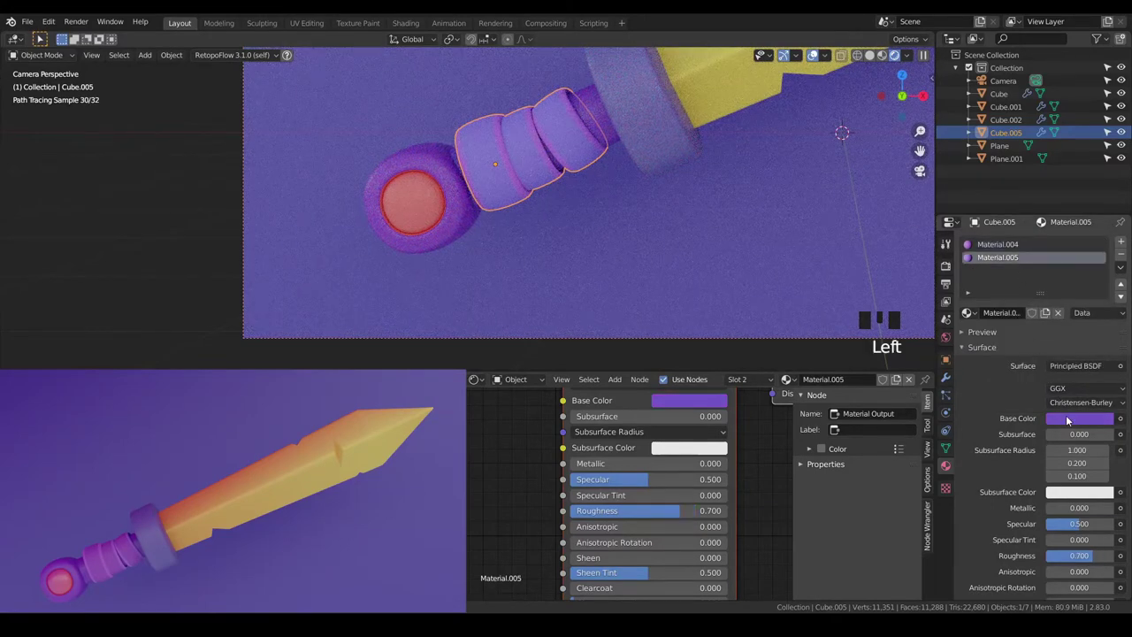
{"action": "left_click", "coordinate": [1075, 424]}
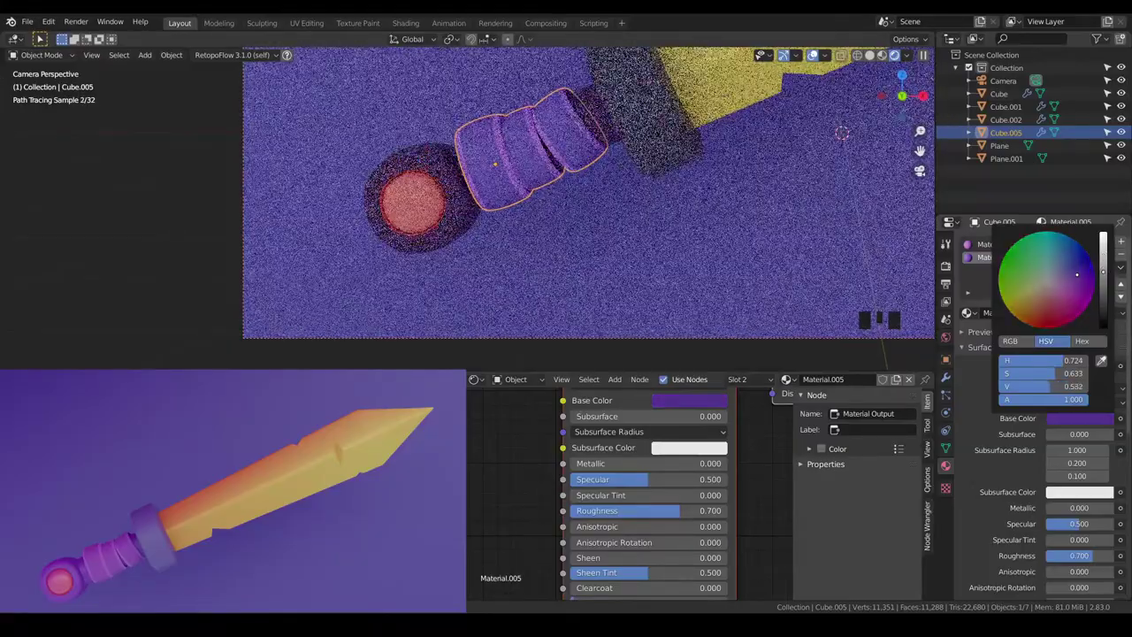
{"action": "scroll", "scroll_direction": "down", "scroll_amount": 3}
{"action": "scroll", "scroll_direction": "up", "scroll_amount": 3}
{"action": "key", "text": "a"}
{"action": "key", "text": "a"}
{"action": "scroll", "scroll_direction": "up", "scroll_amount": 3}
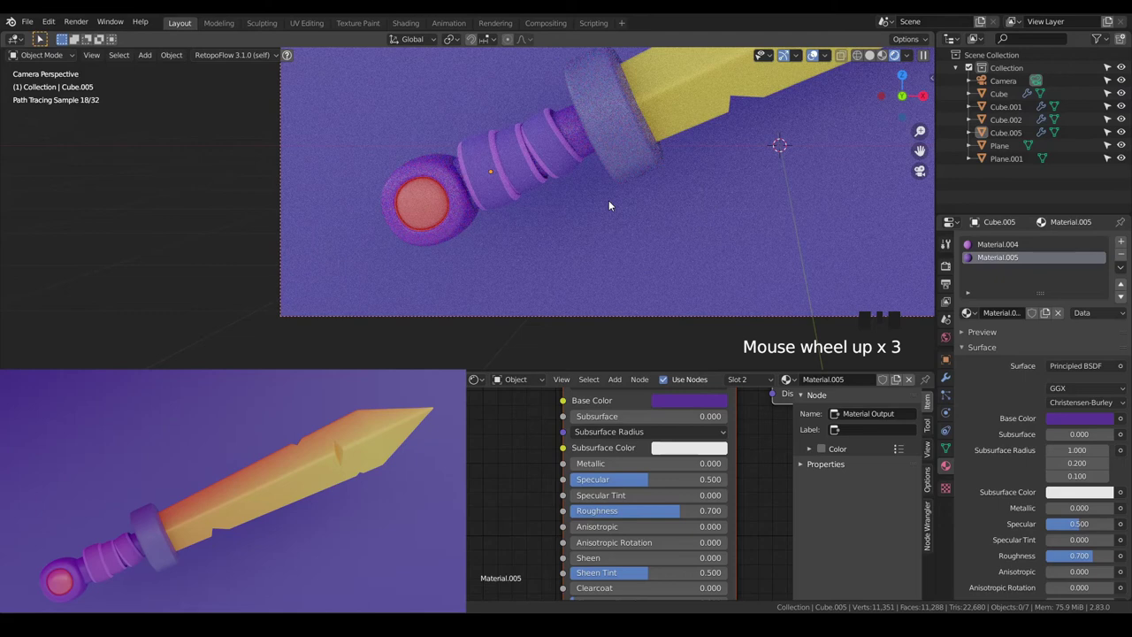
{"action": "left_click", "coordinate": [567, 166]}
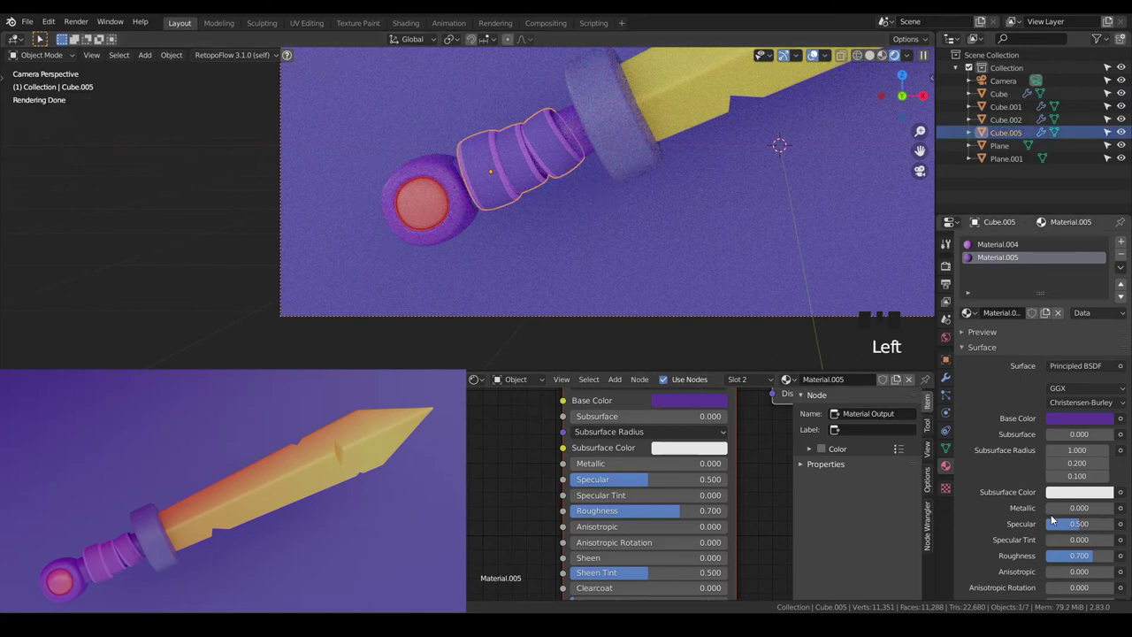
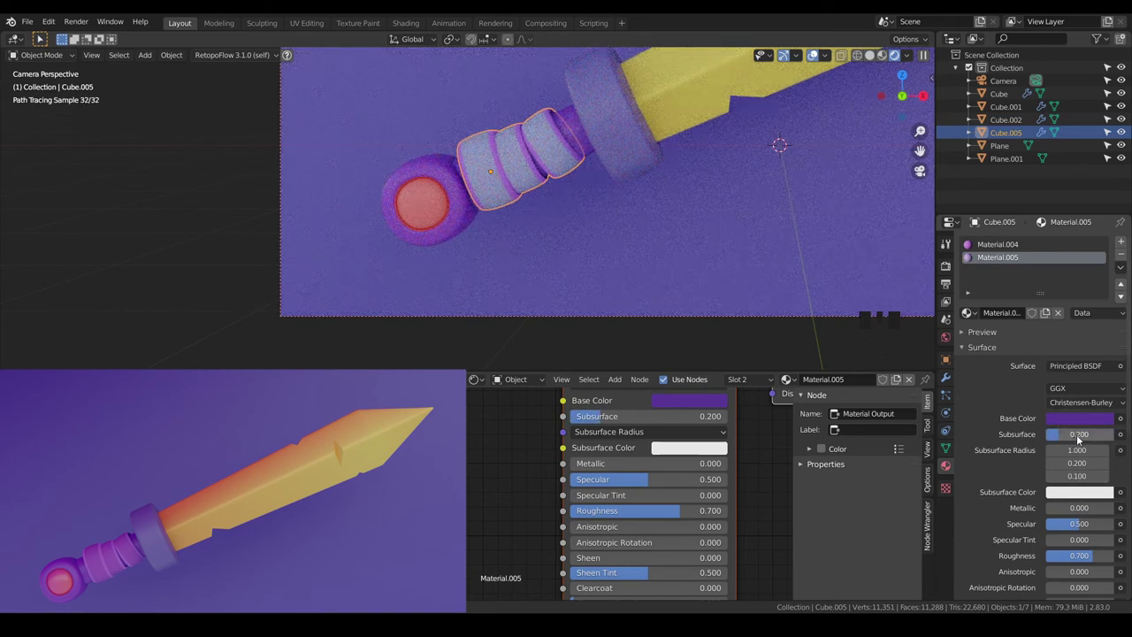
{"action": "left_click", "coordinate": [1081, 501]}
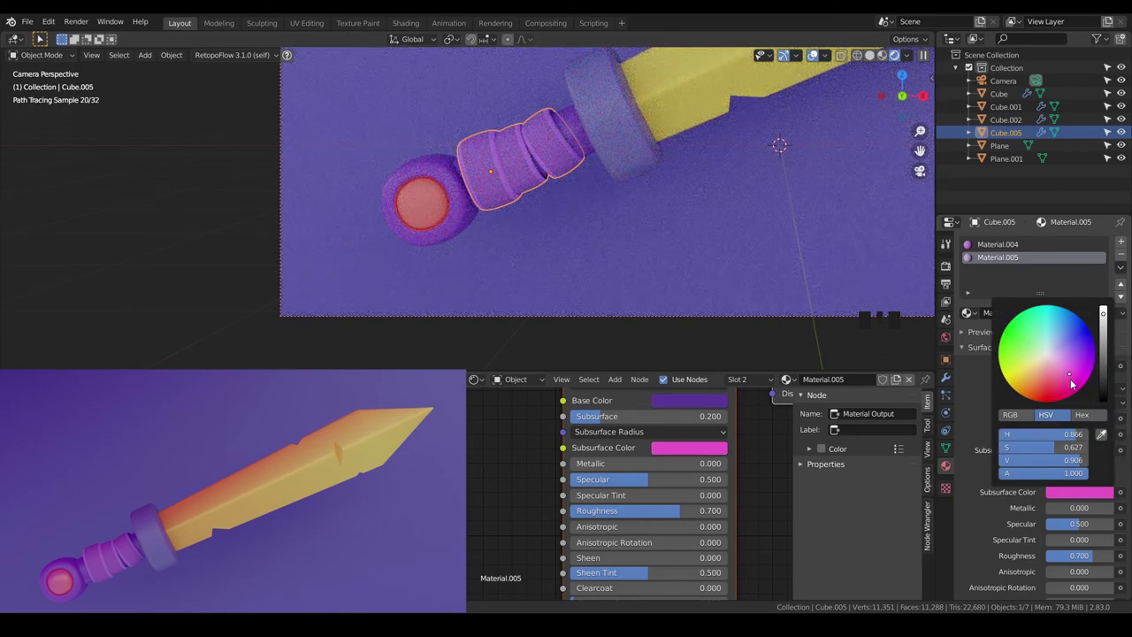
{"action": "left_click", "coordinate": [1001, 244]}
{"action": "key", "text": "a"}
{"action": "key", "text": "a"}
{"action": "scroll", "scroll_direction": "down", "scroll_amount": 3}
{"action": "left_click_drag", "start_coordinate": [613, 220], "coordinate": [558, 245]}
{"action": "scroll", "scroll_direction": "up", "scroll_amount": 3}
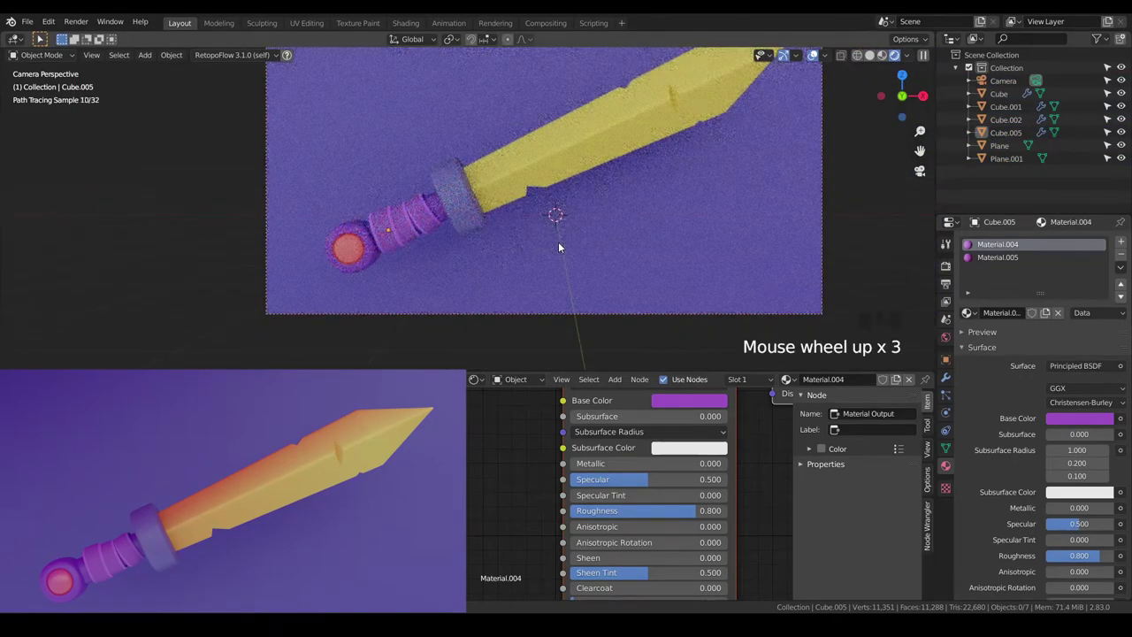
Select the yellow blade and bring its Principled BSDF node into view
{"action": "scroll", "scroll_direction": "down", "scroll_amount": 3}
{"action": "left_click_drag", "start_coordinate": [502, 252], "coordinate": [536, 190]}
{"action": "left_click", "coordinate": [536, 190]}
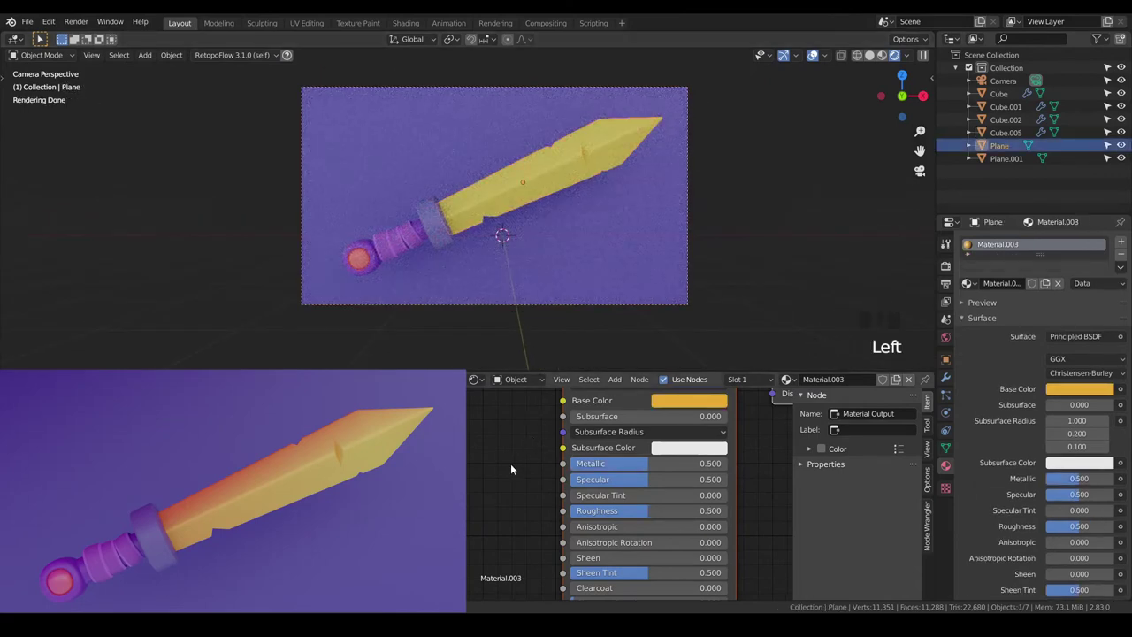
{"action": "scroll", "scroll_direction": "down", "scroll_amount": 3}
{"action": "left_click_drag", "start_coordinate": [514, 456], "coordinate": [578, 478]}
Select the pommel (Cube.001) and switch to its red gem Material.002 slot
{"action": "scroll", "scroll_direction": "up", "scroll_amount": 3}
{"action": "left_click", "coordinate": [363, 265]}
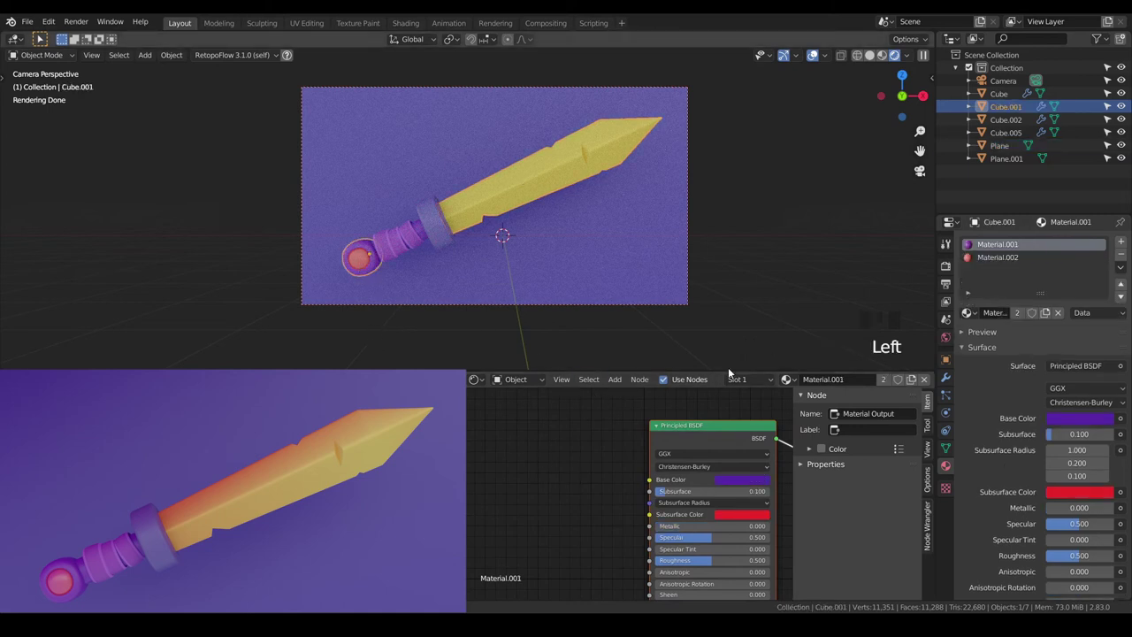
{"action": "left_click", "coordinate": [980, 259]}
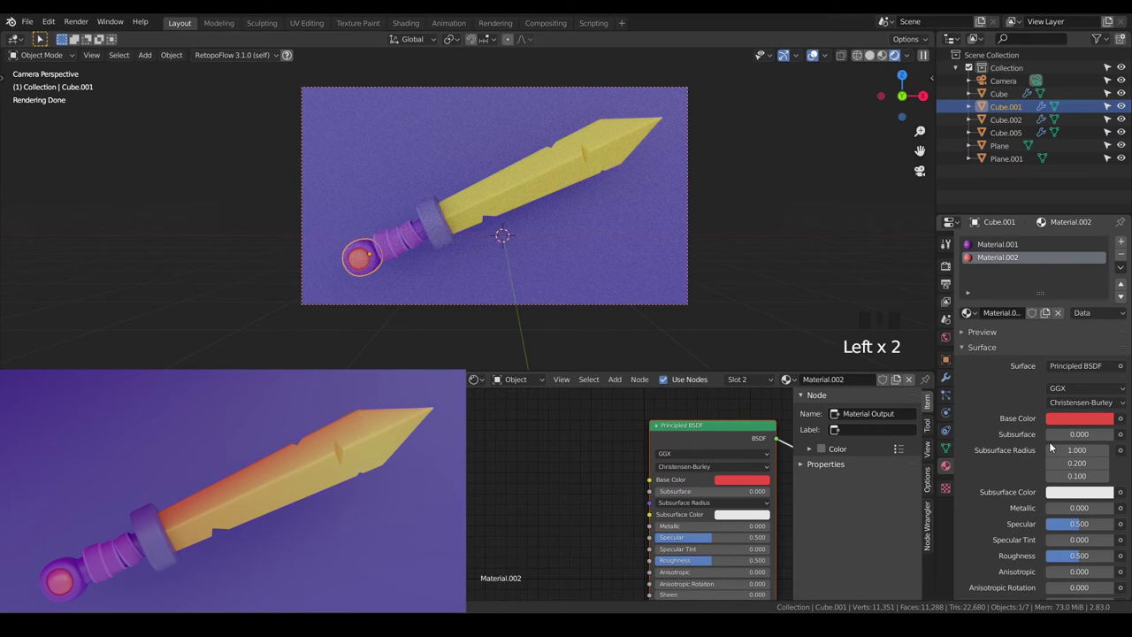
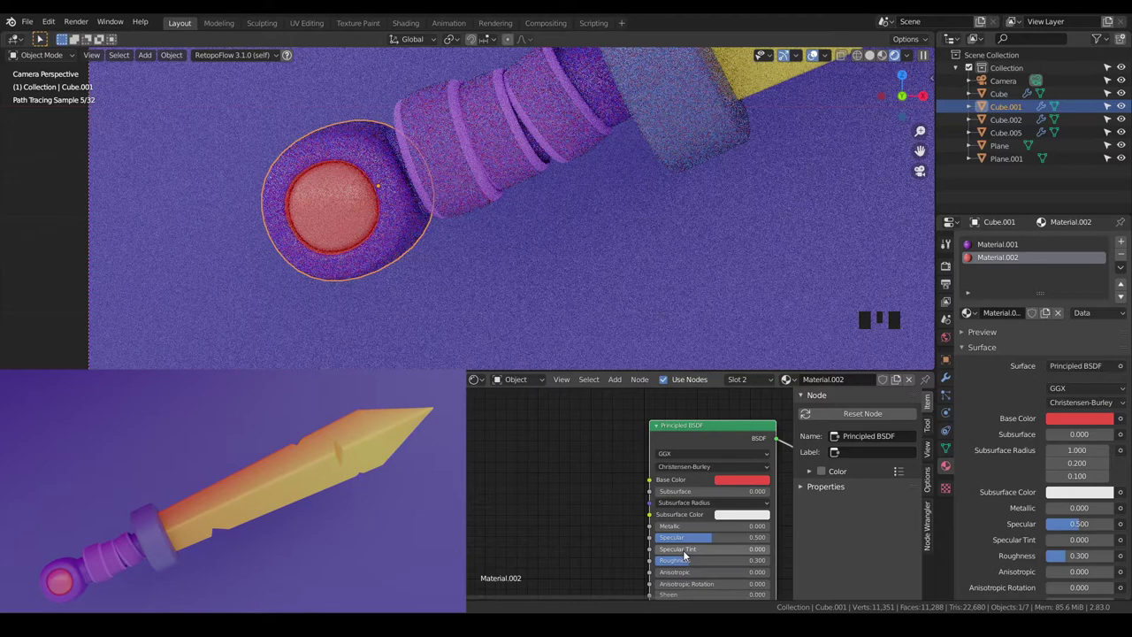
{"action": "key", "text": "a"}
{"action": "key", "text": "a"}
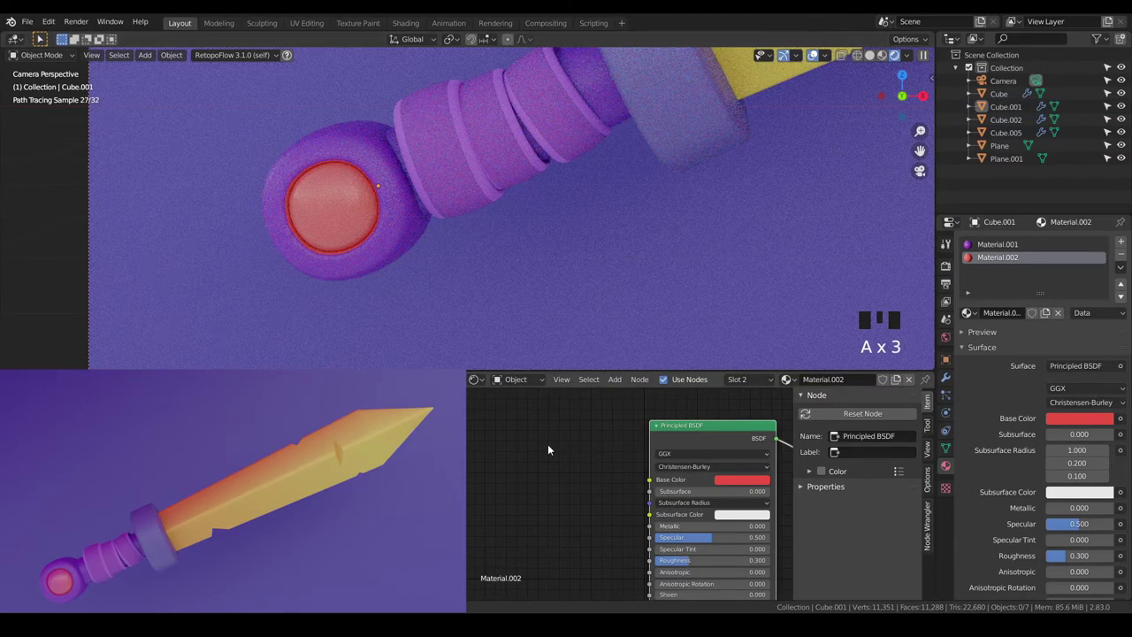
{"action": "left_click_drag", "start_coordinate": [551, 449], "coordinate": [731, 433]}
{"action": "left_click", "coordinate": [731, 432]}
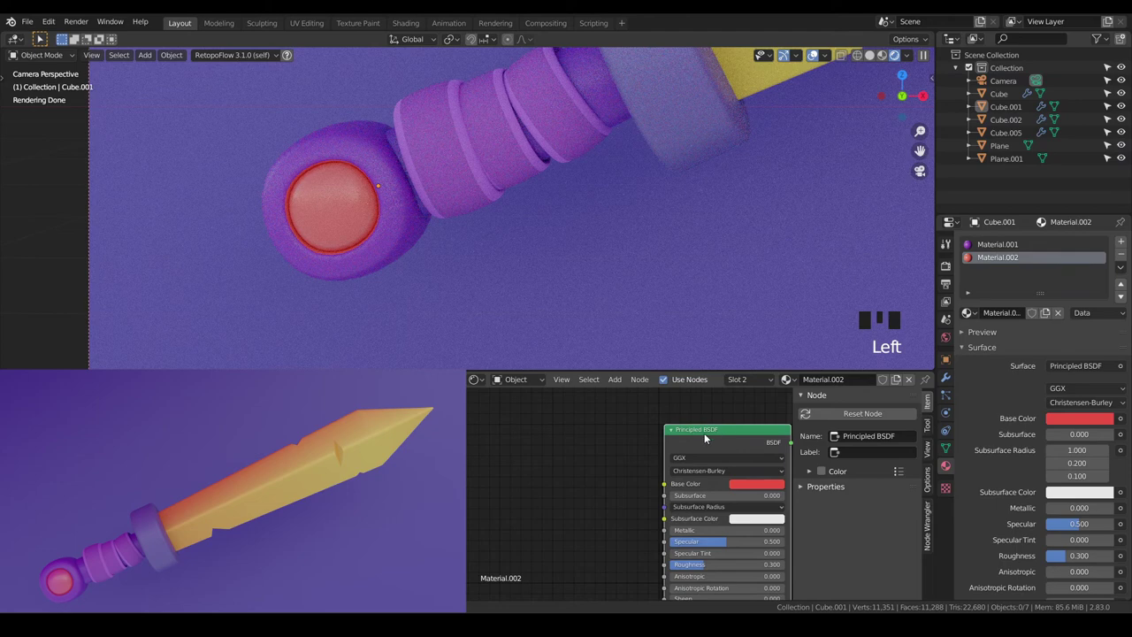
{"action": "key", "text": "ctrl+t"}
{"action": "scroll", "scroll_direction": "down", "scroll_amount": 3}
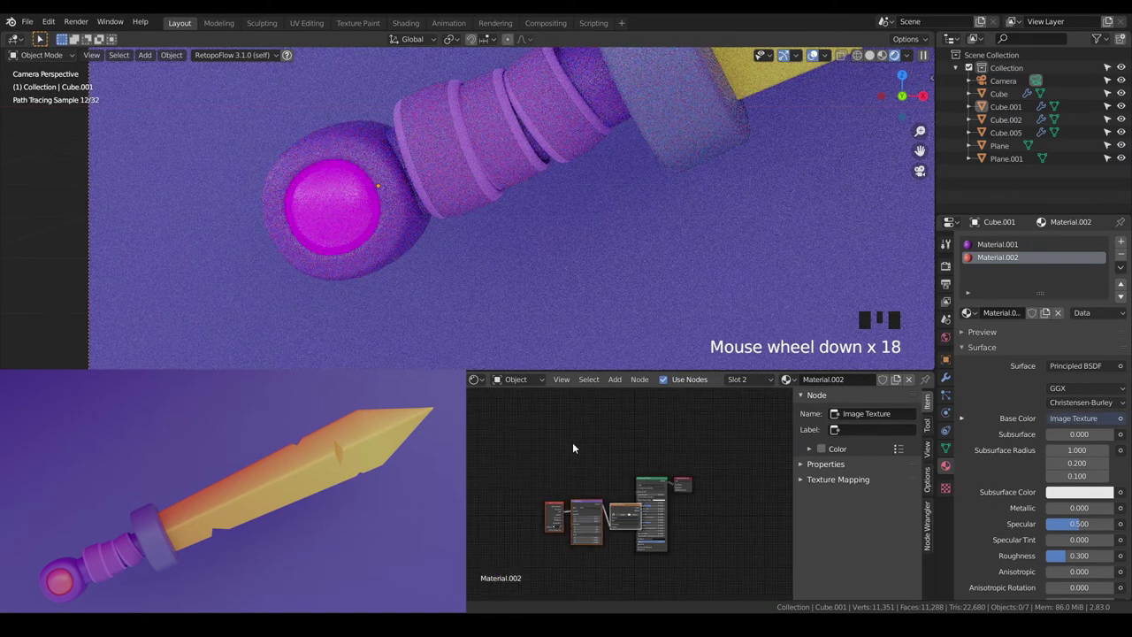
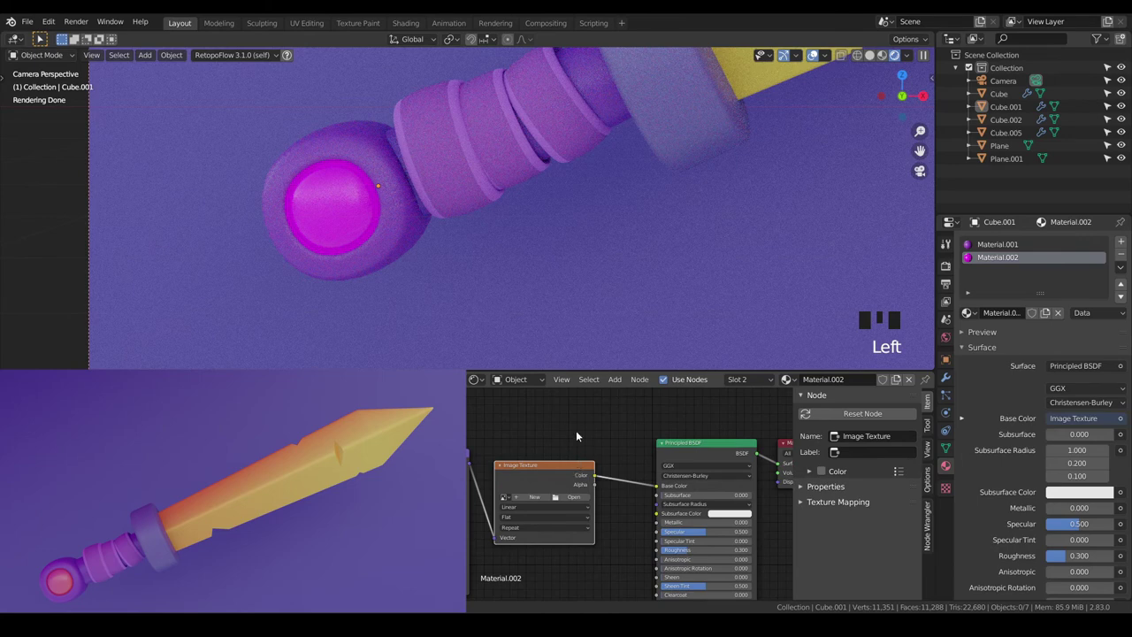
{"action": "key", "text": "Delete"}
Add a ColorRamp node via Shift+A search and place it beside the gem's shader
{"action": "left_click", "coordinate": [578, 434]}
{"action": "key", "text": "shift+a"}
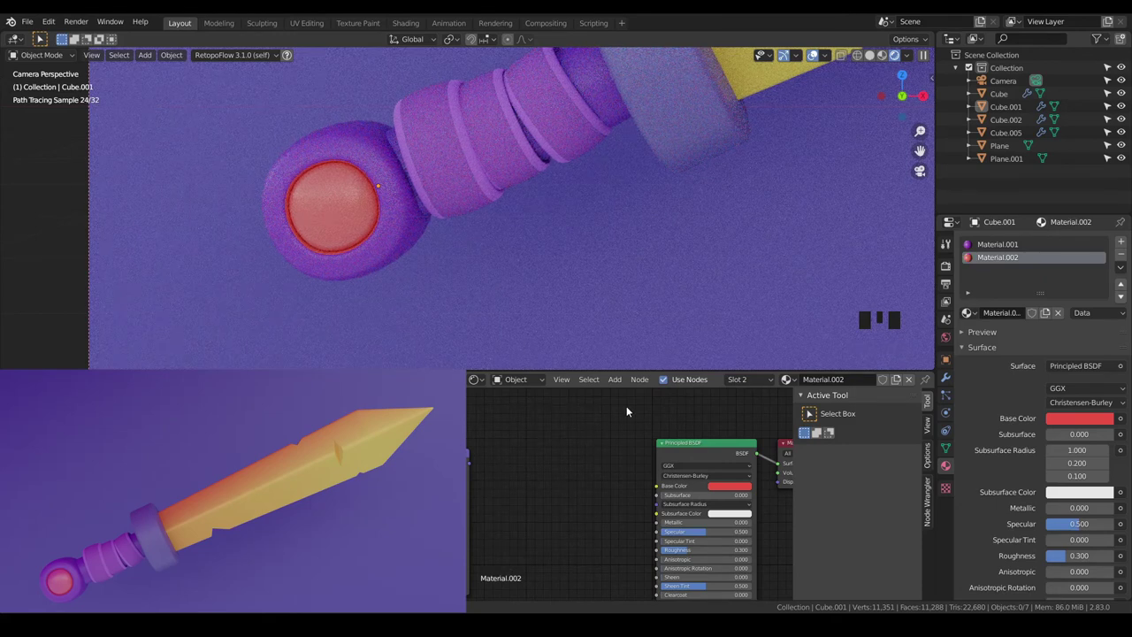
{"action": "key", "text": "shift+a"}
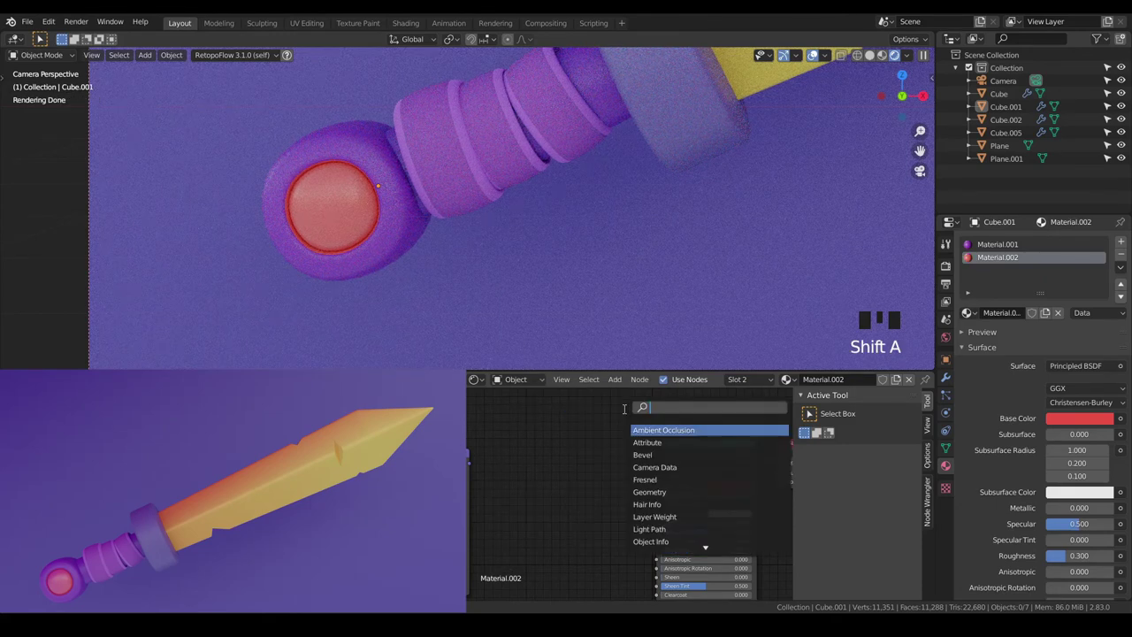
{"action": "key", "text": "BackSpace"}
{"action": "key", "text": "BackSpace"}
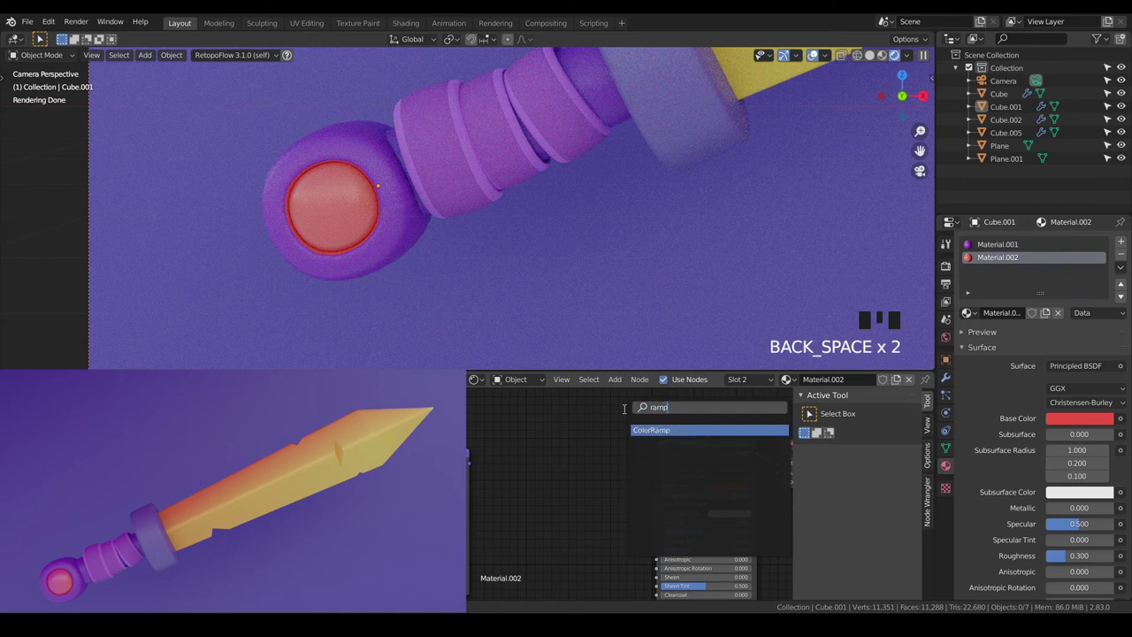
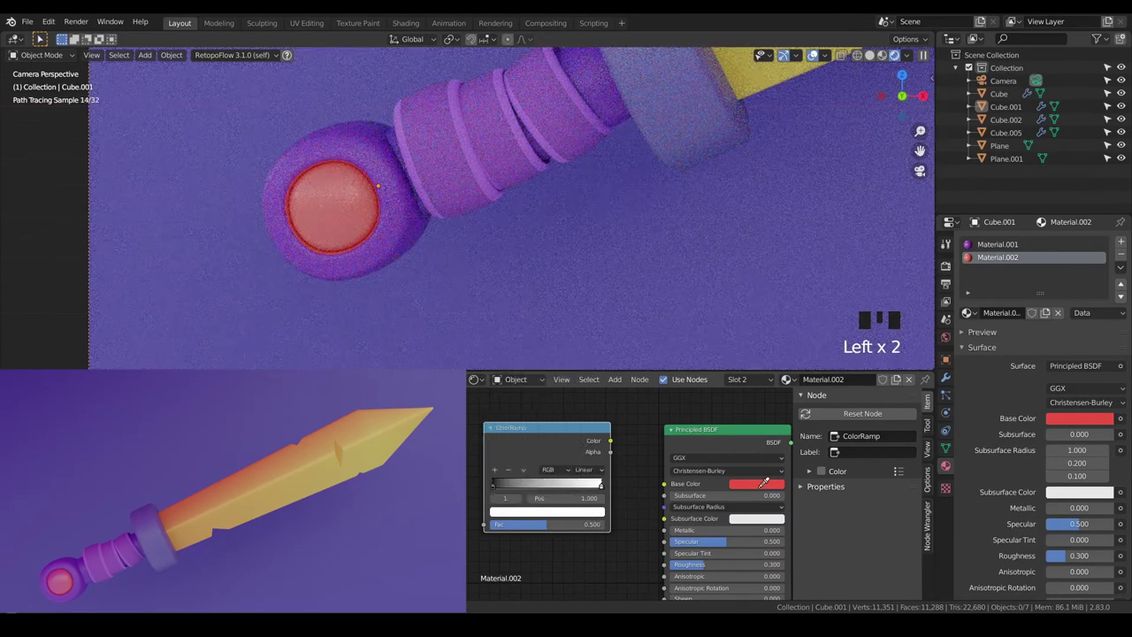
{"action": "left_click_drag", "start_coordinate": [498, 490], "coordinate": [543, 518]}
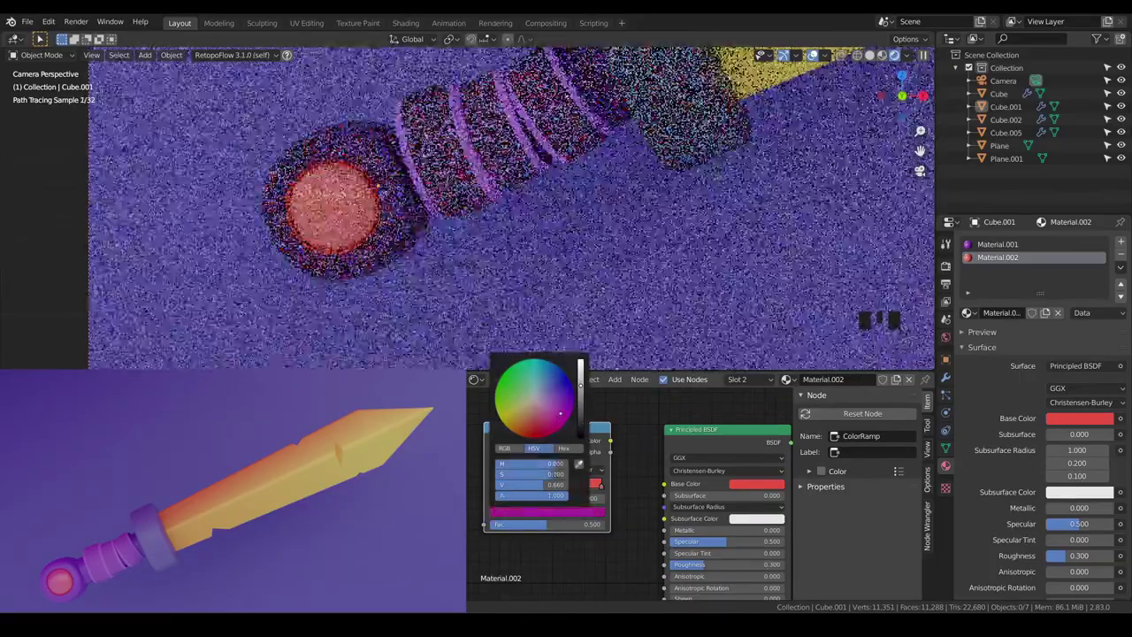
Set the ColorRamp stops to magenta and red
{"action": "left_click", "coordinate": [607, 547]}
{"action": "left_click_drag", "start_coordinate": [579, 564], "coordinate": [527, 421]}
{"action": "left_click", "coordinate": [527, 421]}
{"action": "left_click_drag", "start_coordinate": [674, 514], "coordinate": [623, 436]}
{"action": "left_click", "coordinate": [623, 436]}
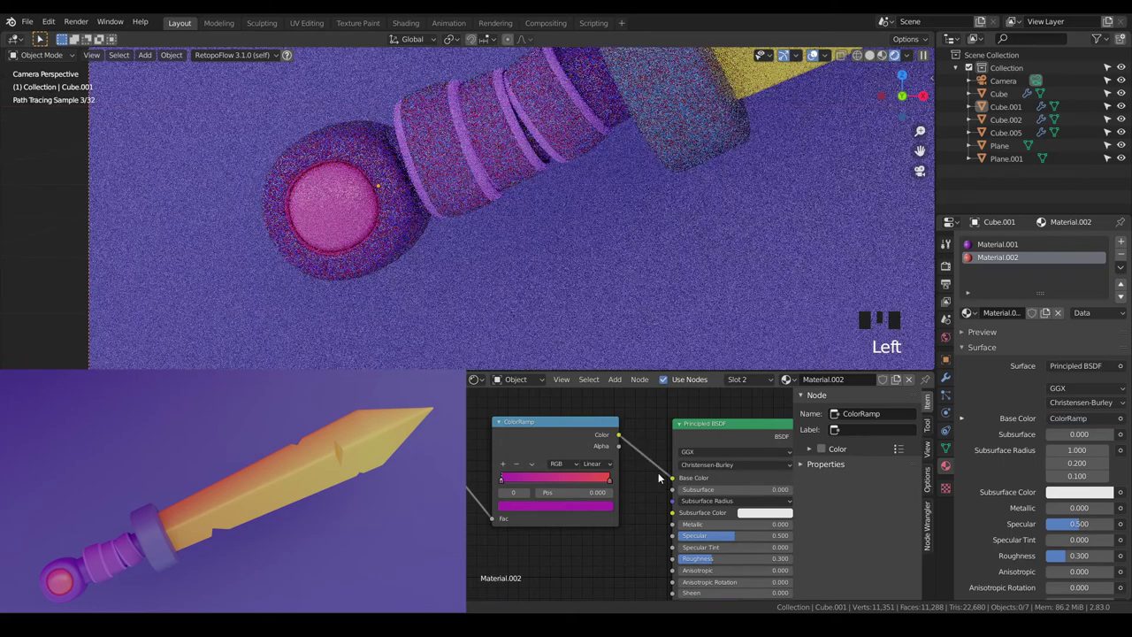
Plug the ramp into Base Color and slide the red stop to ~0.63, magenta to ~0.23
{"action": "scroll", "scroll_direction": "down", "scroll_amount": 3}
{"action": "scroll", "scroll_direction": "up", "scroll_amount": 3}
{"action": "left_click_drag", "start_coordinate": [576, 547], "coordinate": [689, 529]}
{"action": "scroll", "scroll_direction": "up", "scroll_amount": 3}
{"action": "left_click_drag", "start_coordinate": [687, 546], "coordinate": [721, 491]}
{"action": "left_click_drag", "start_coordinate": [721, 490], "coordinate": [673, 489]}
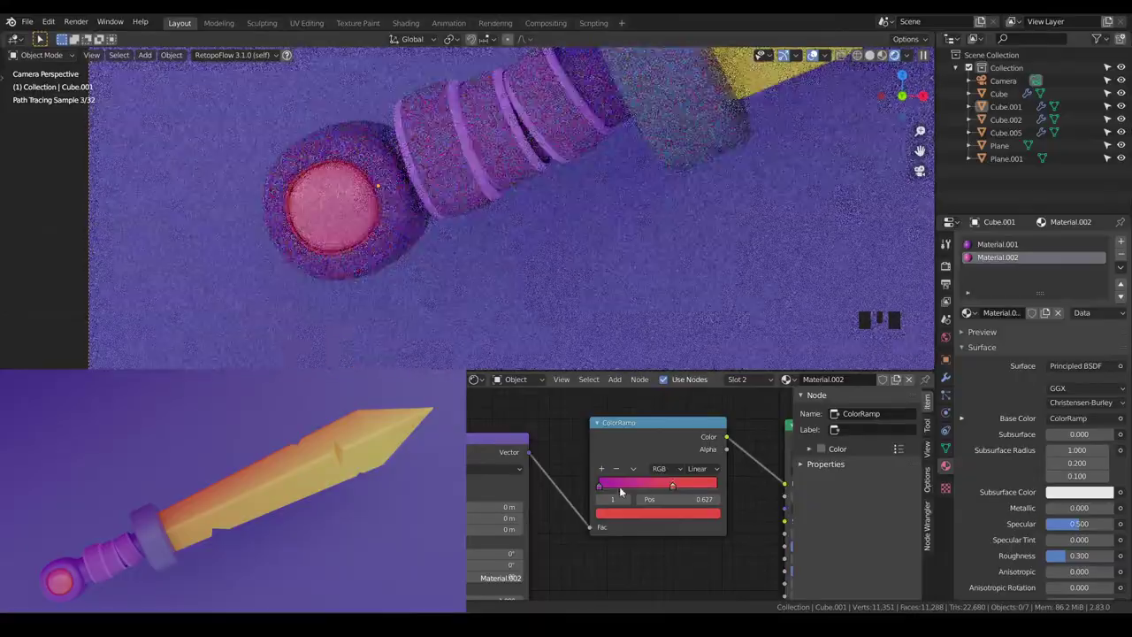
{"action": "left_click_drag", "start_coordinate": [604, 490], "coordinate": [633, 491]}
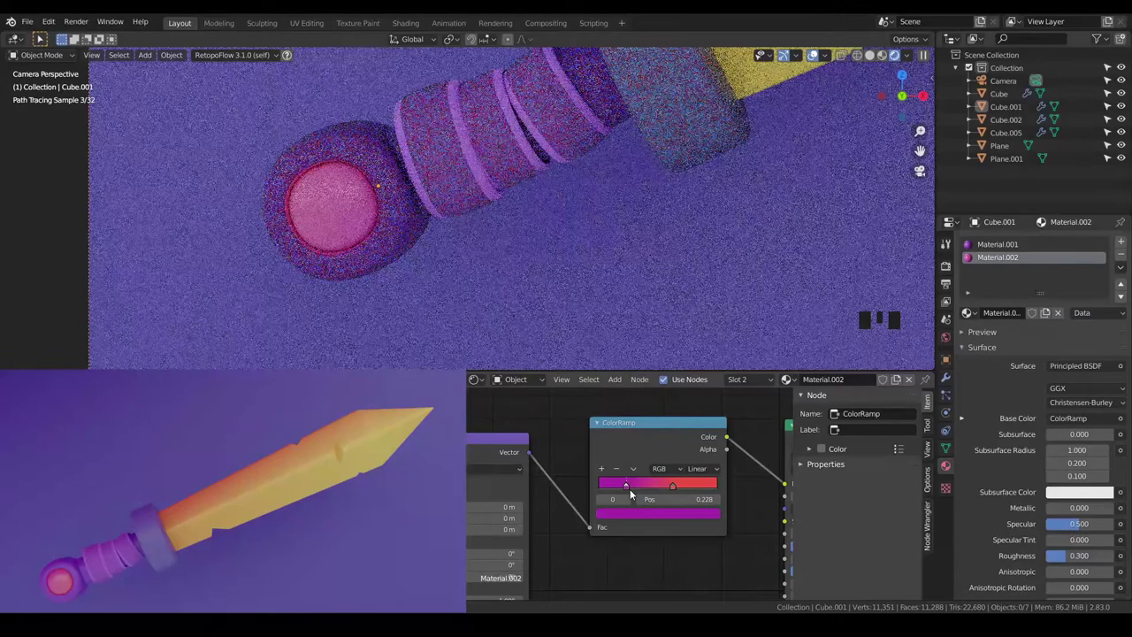
Pan to and inspect the Texture Coordinate node feeding the ramp
{"action": "scroll", "scroll_direction": "down", "scroll_amount": 3}
{"action": "middle_click", "coordinate": [604, 551]}
{"action": "scroll", "scroll_direction": "up", "scroll_amount": 3}
{"action": "left_click", "coordinate": [636, 415]}
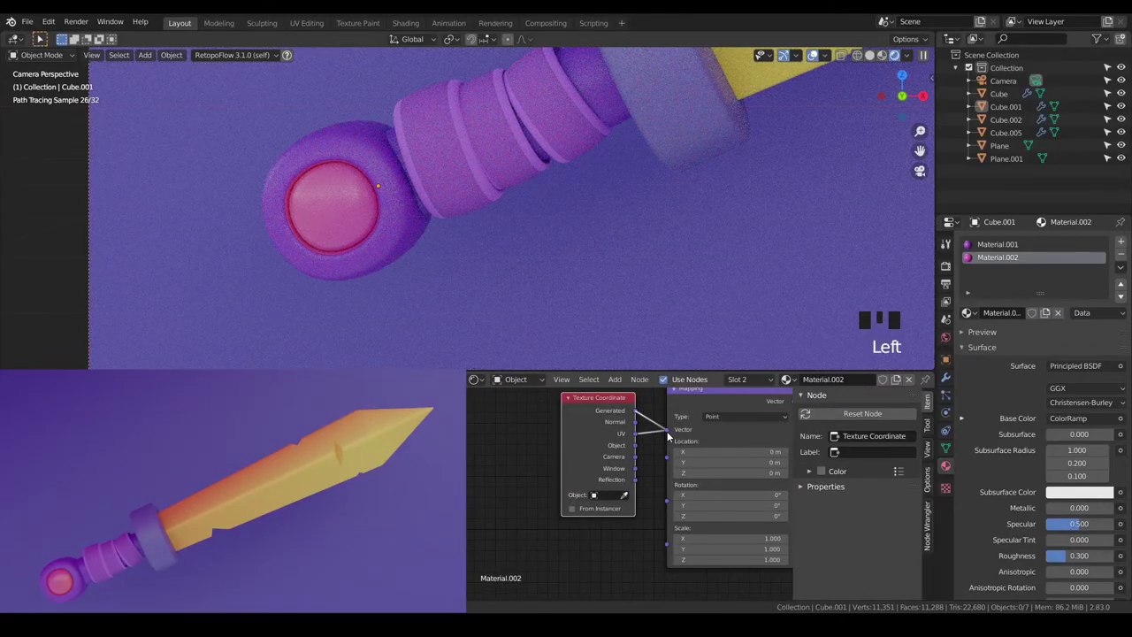
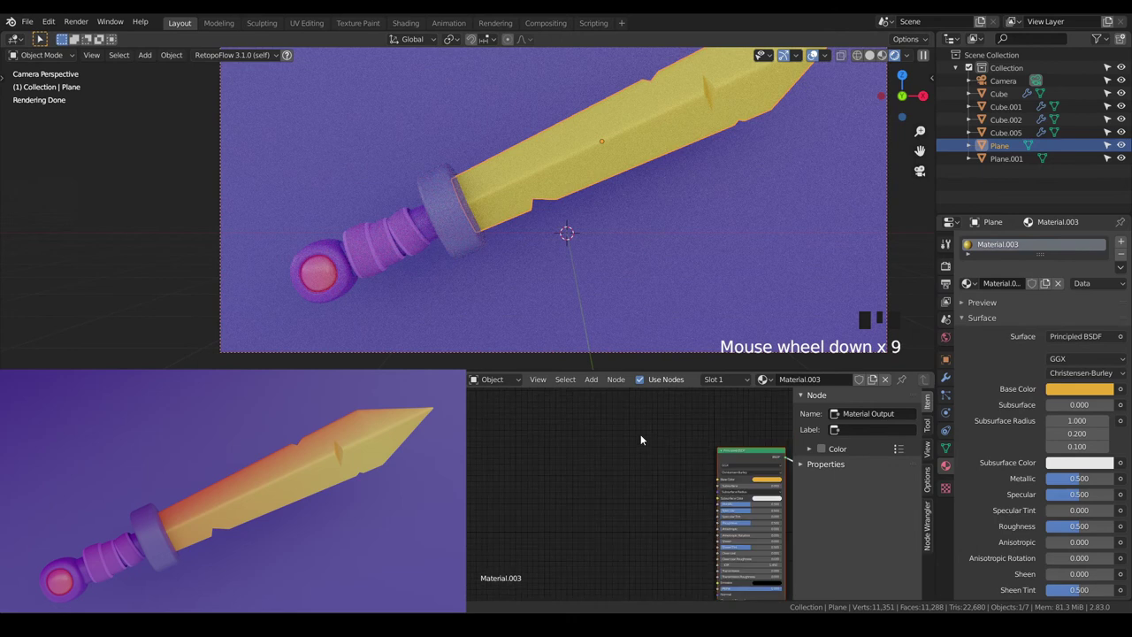
Select the Texture Coordinate, Mapping and ColorRamp nodes and copy them
{"action": "left_click", "coordinate": [325, 286]}
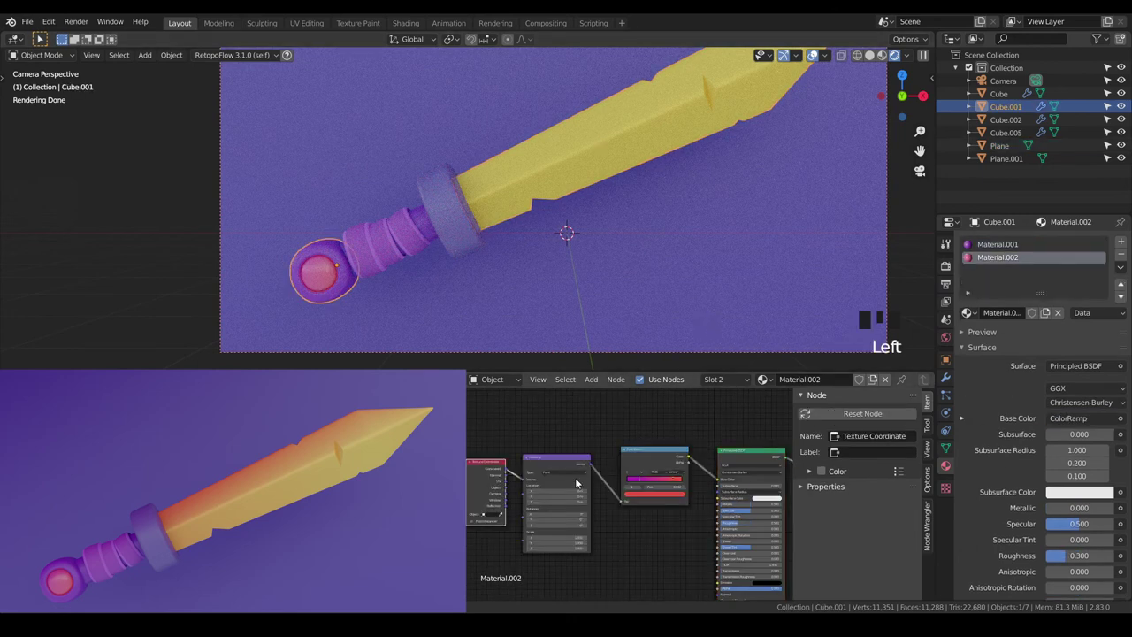
{"action": "left_click", "coordinate": [540, 424]}
{"action": "left_click", "coordinate": [481, 422]}
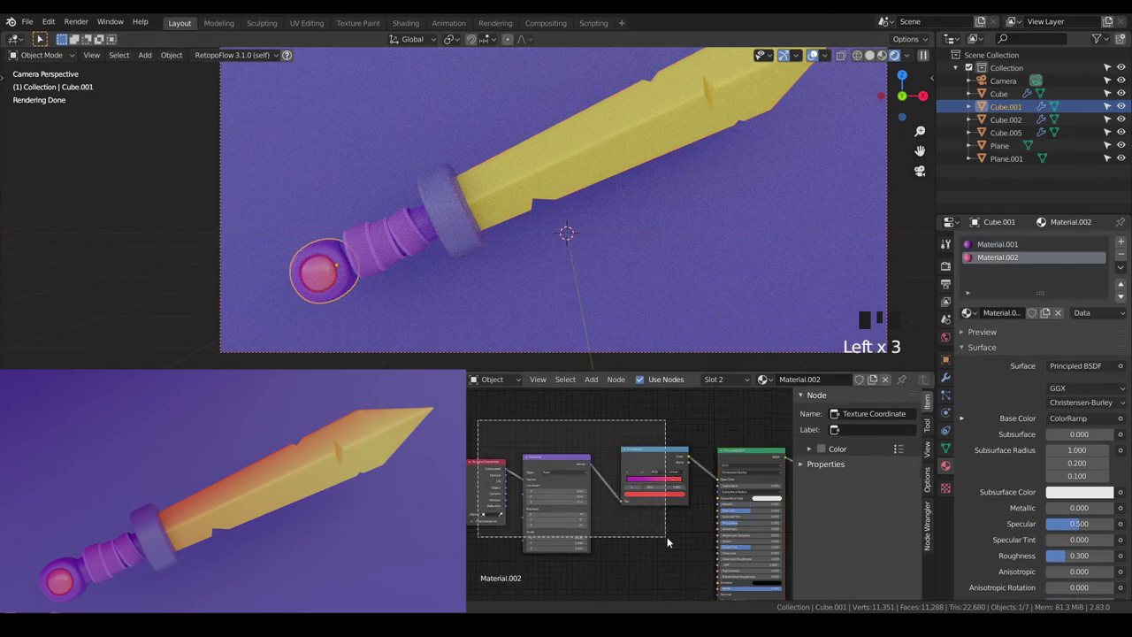
{"action": "key", "text": "ctrl+c"}
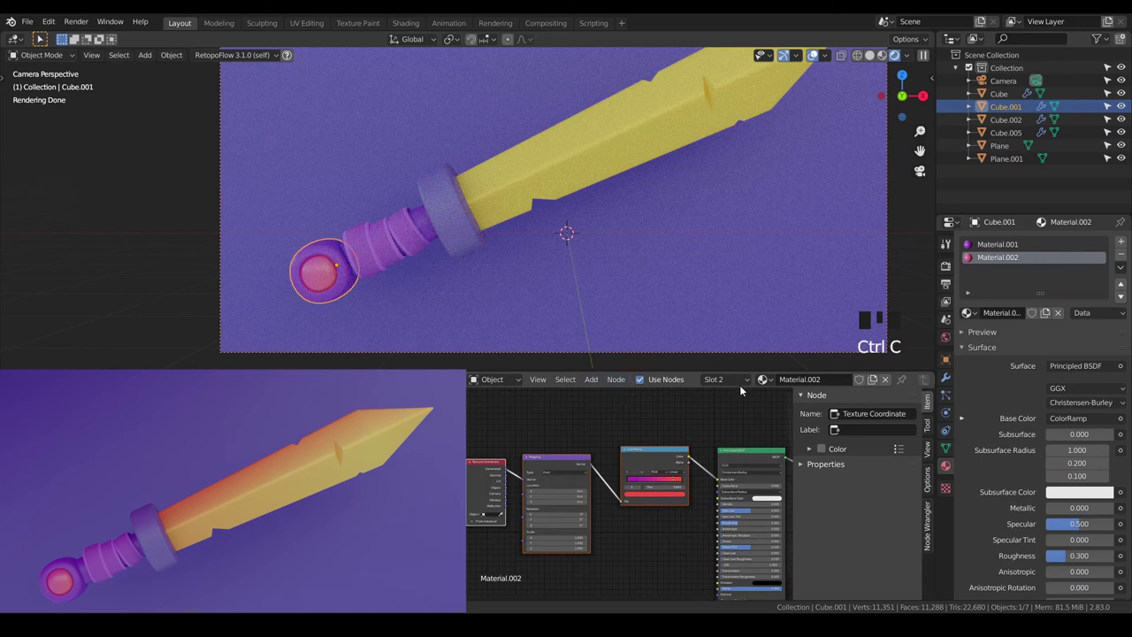
Paste the gradient nodes into the Plane blade's material and wire ColorRamp to Base Color
{"action": "left_click", "coordinate": [566, 146]}
{"action": "left_click", "coordinate": [590, 447]}
{"action": "key", "text": "ctrl+v"}
{"action": "left_click", "coordinate": [561, 424]}
{"action": "scroll", "scroll_direction": "up", "scroll_amount": 3}
{"action": "middle_click", "coordinate": [711, 538]}
{"action": "scroll", "scroll_direction": "up", "scroll_amount": 3}
{"action": "left_click", "coordinate": [550, 477]}
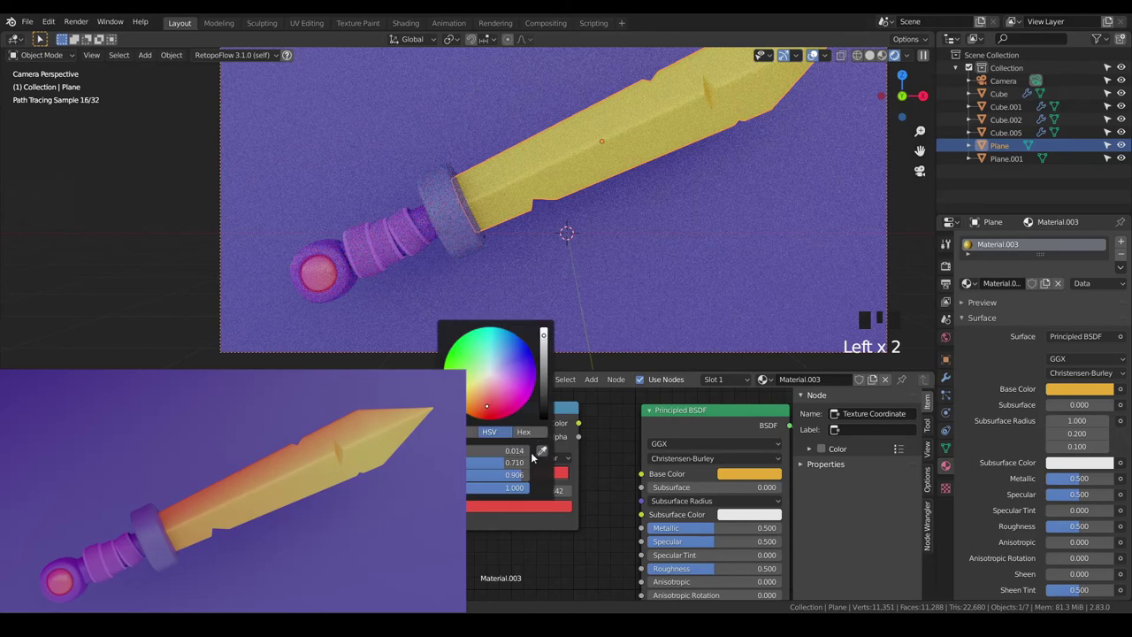
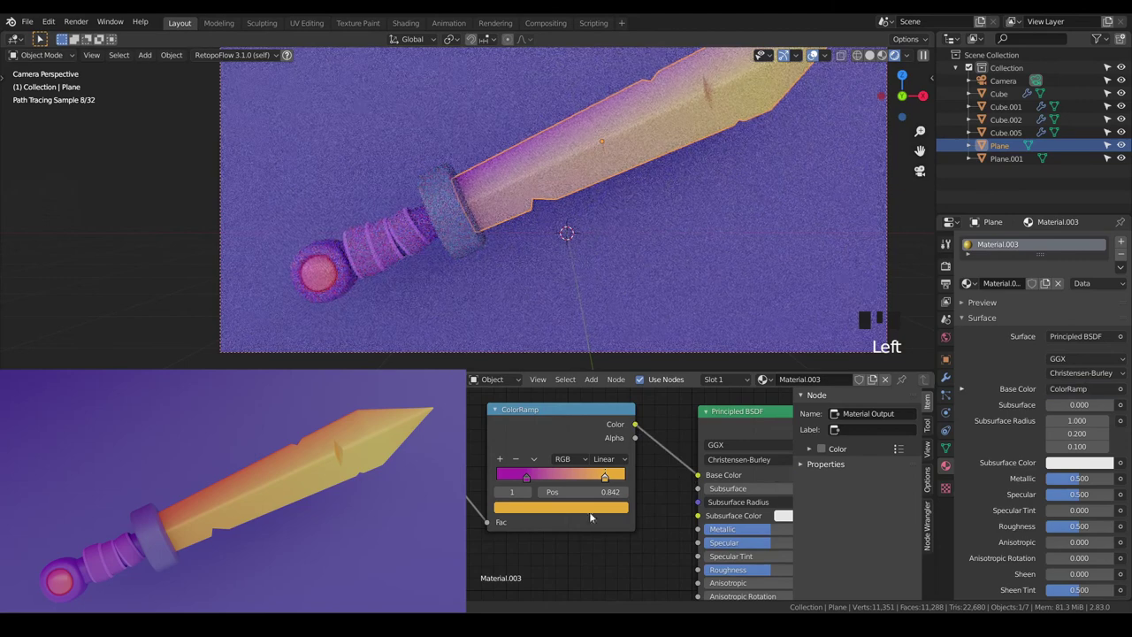
Select the blade ramp's left stop and recolour it red-orange
{"action": "left_click", "coordinate": [533, 482]}
{"action": "left_click", "coordinate": [546, 510]}
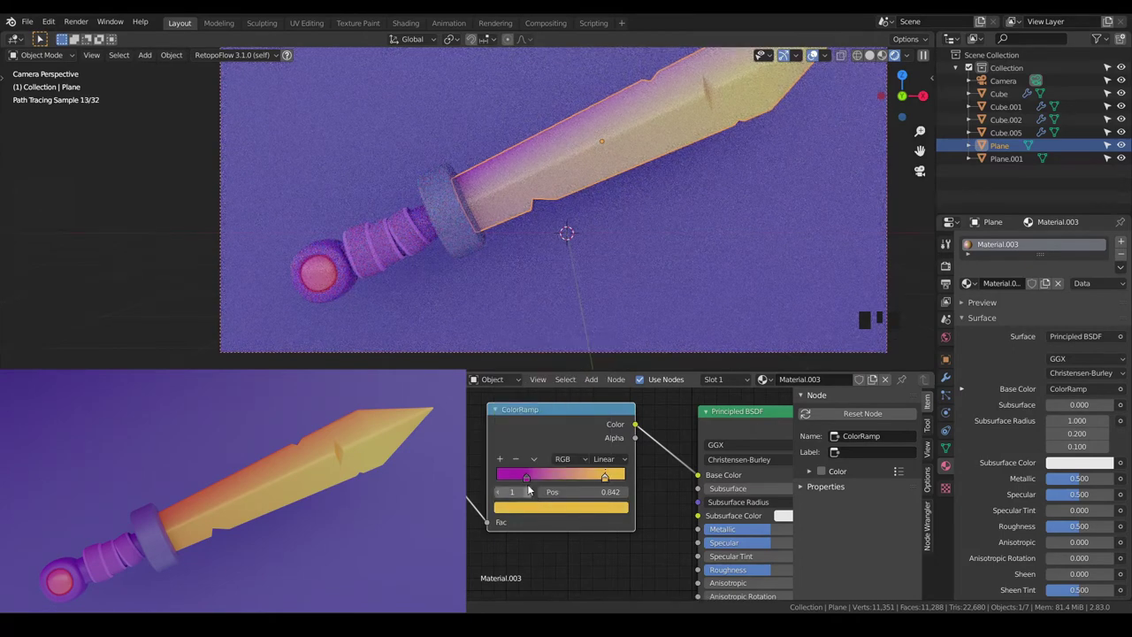
{"action": "left_click_drag", "start_coordinate": [533, 477], "coordinate": [575, 505]}
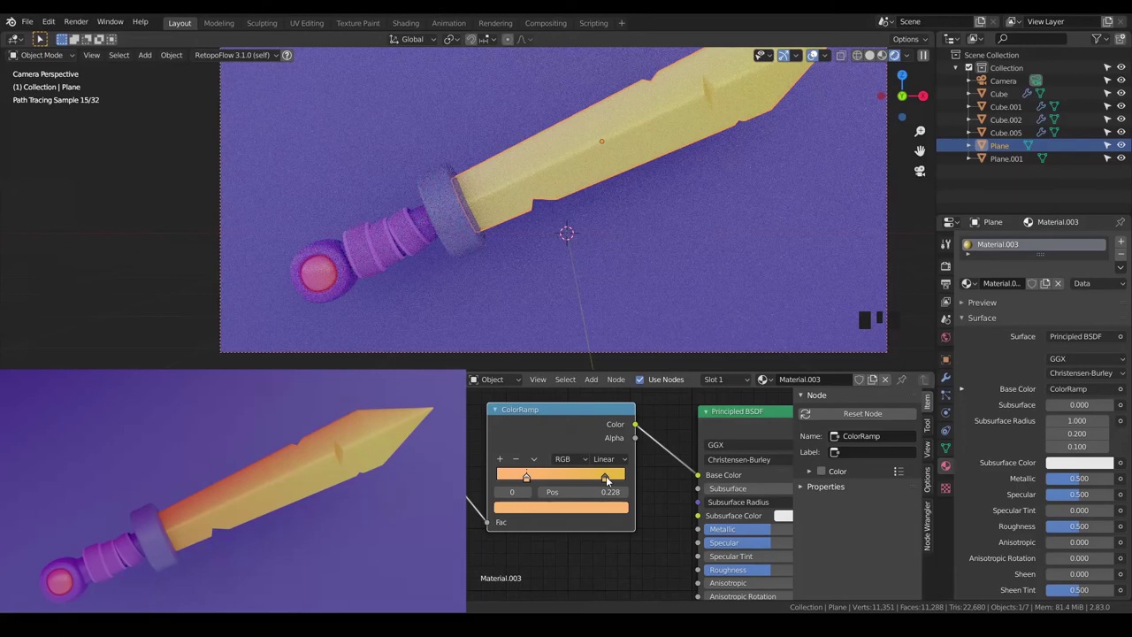
{"action": "scroll", "scroll_direction": "down", "scroll_amount": 3}
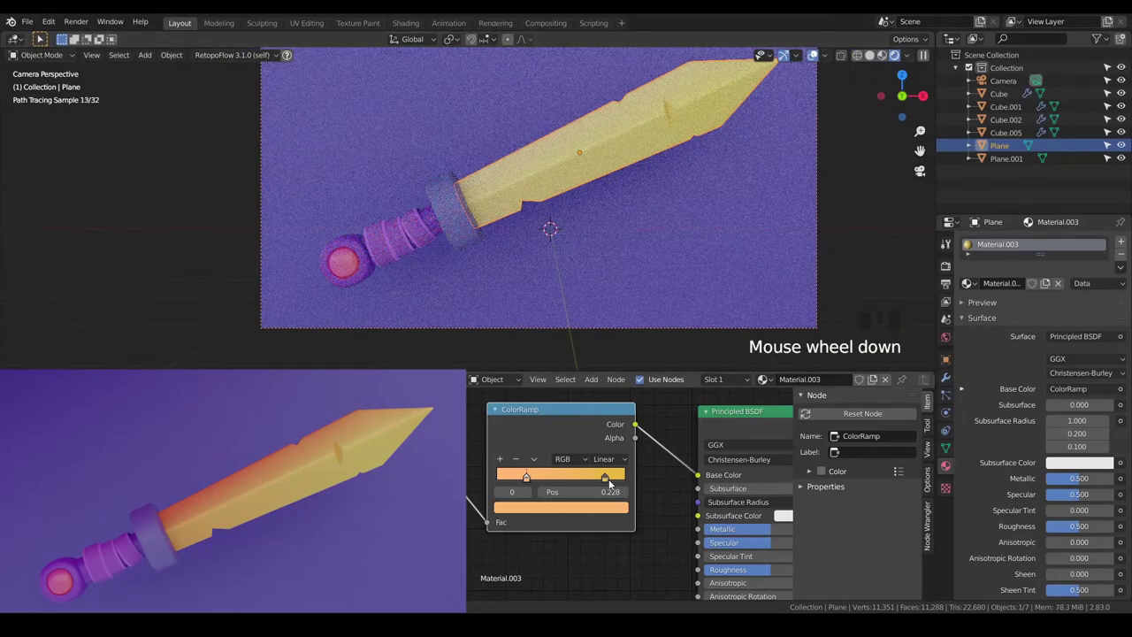
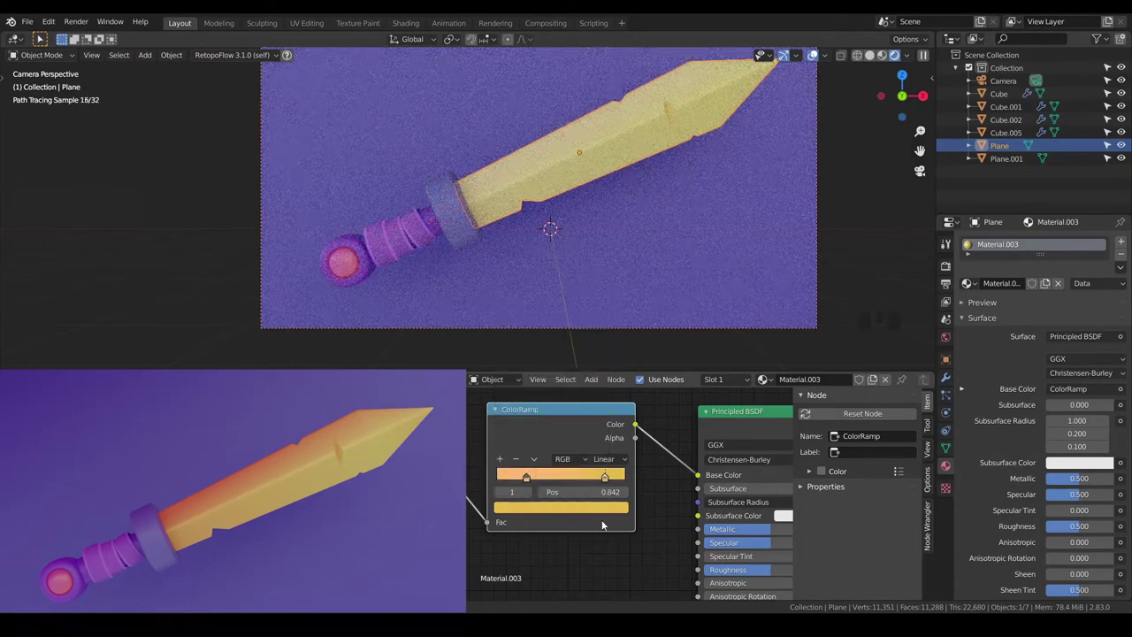
Slide the red-orange stop to about 0.33 and let the render preview refresh
{"action": "left_click_drag", "start_coordinate": [532, 482], "coordinate": [539, 506]}
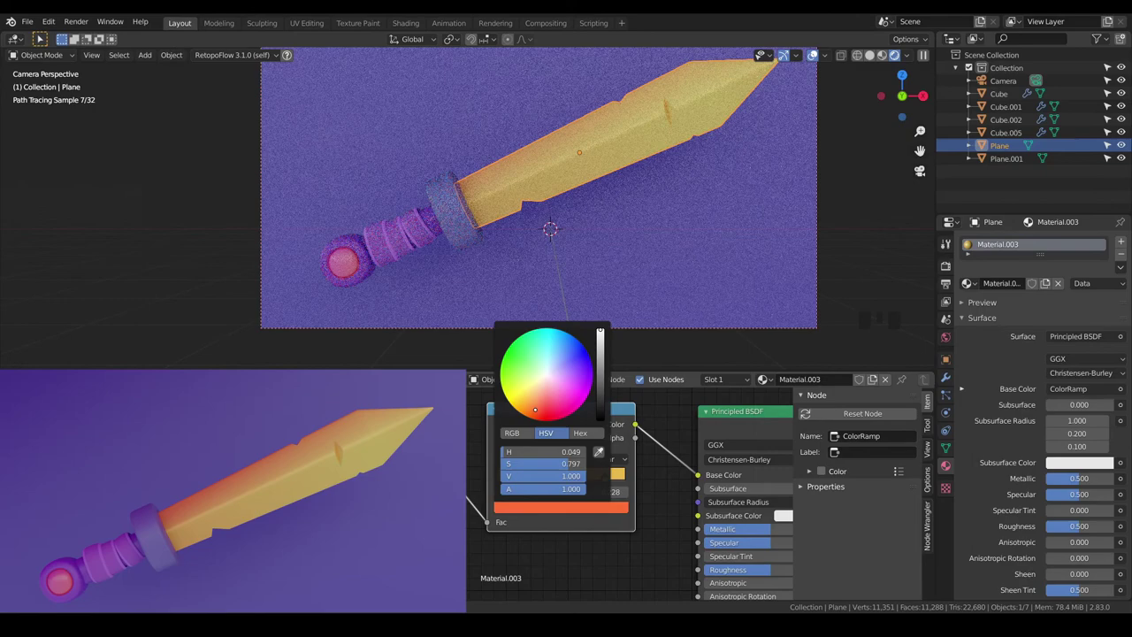
{"action": "left_click", "coordinate": [573, 547]}
{"action": "left_click_drag", "start_coordinate": [531, 476], "coordinate": [547, 483]}
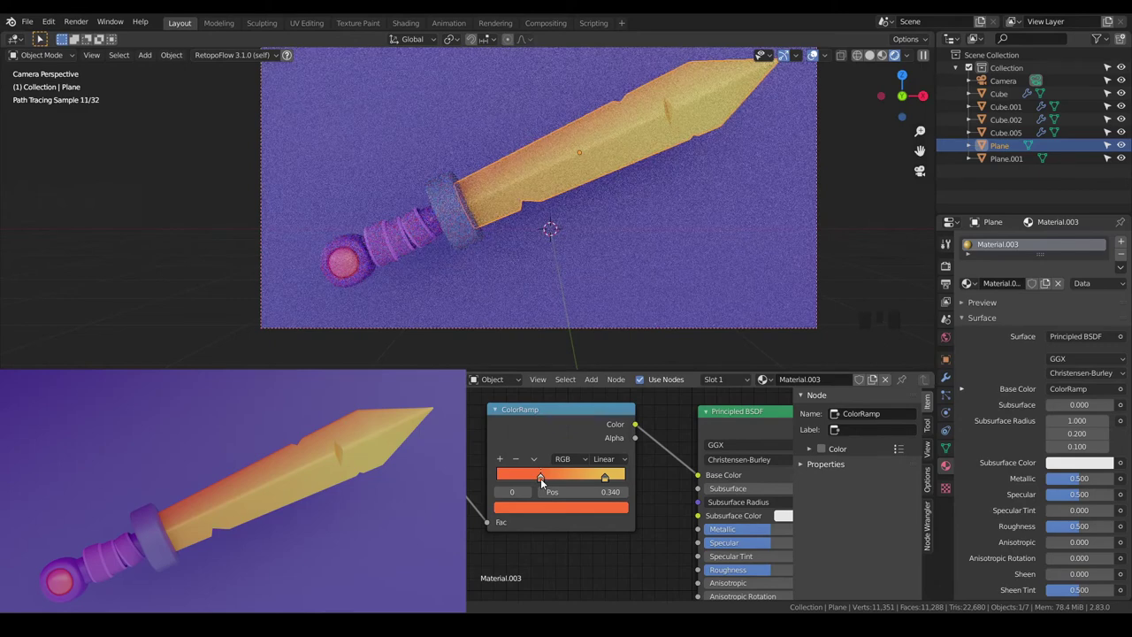
{"action": "scroll", "scroll_direction": "down", "scroll_amount": 3}
{"action": "key", "text": "a"}
{"action": "key", "text": "a"}
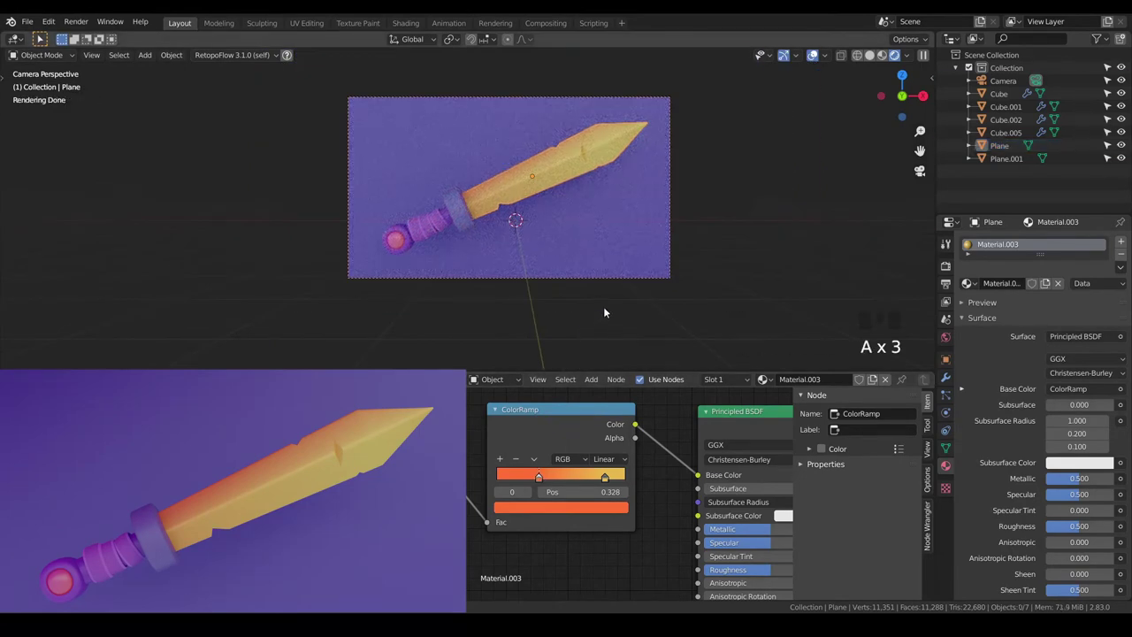
{"action": "scroll", "scroll_direction": "up", "scroll_amount": 3}
{"action": "left_click_drag", "start_coordinate": [636, 298], "coordinate": [619, 325]}
{"action": "scroll", "scroll_direction": "up", "scroll_amount": 3}
{"action": "scroll", "scroll_direction": "down", "scroll_amount": 3}
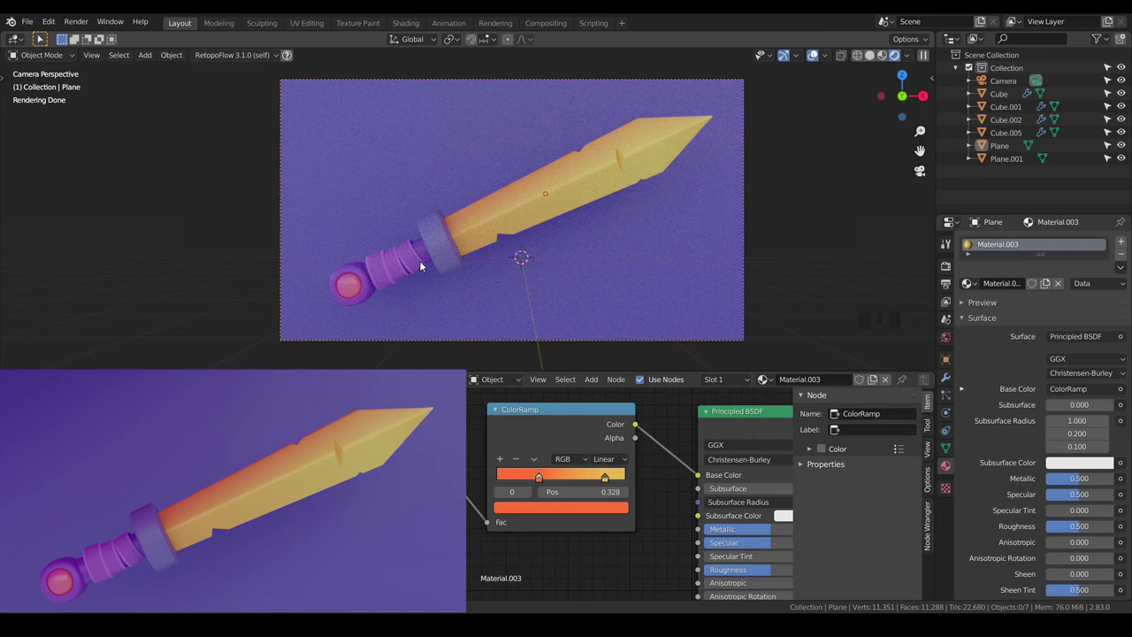
Move the purple backdrop Plane.001 back 2 m along Y, checking from side and camera views
{"action": "left_click", "coordinate": [647, 290]}
{"action": "scroll", "scroll_direction": "down", "scroll_amount": 3}
{"action": "key", "text": "KP_1"}
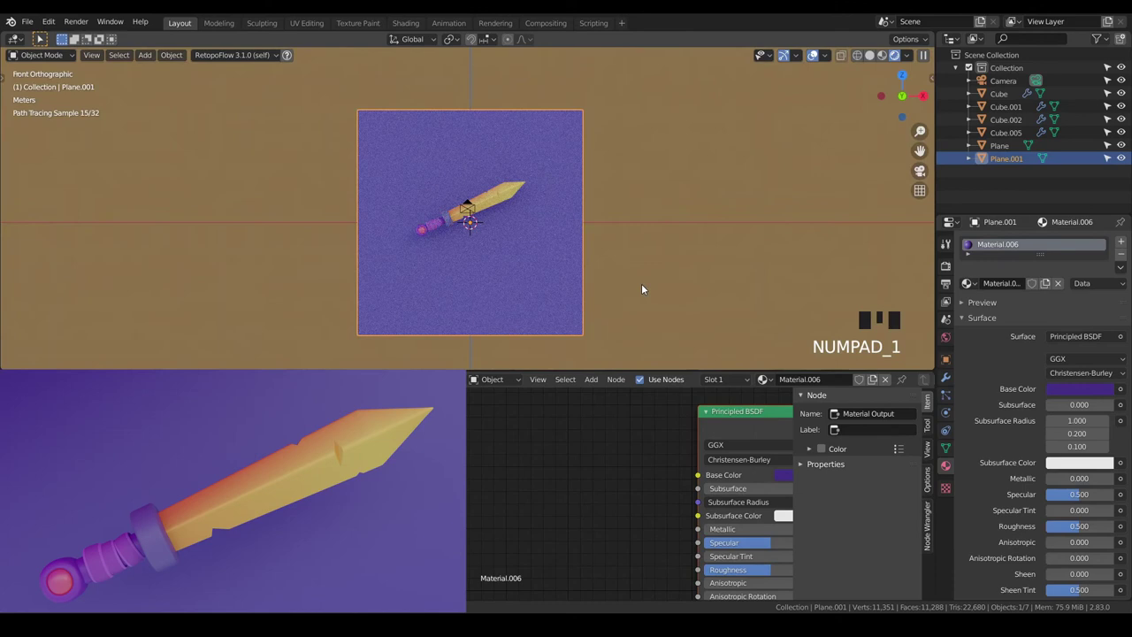
{"action": "key", "text": "KP_3"}
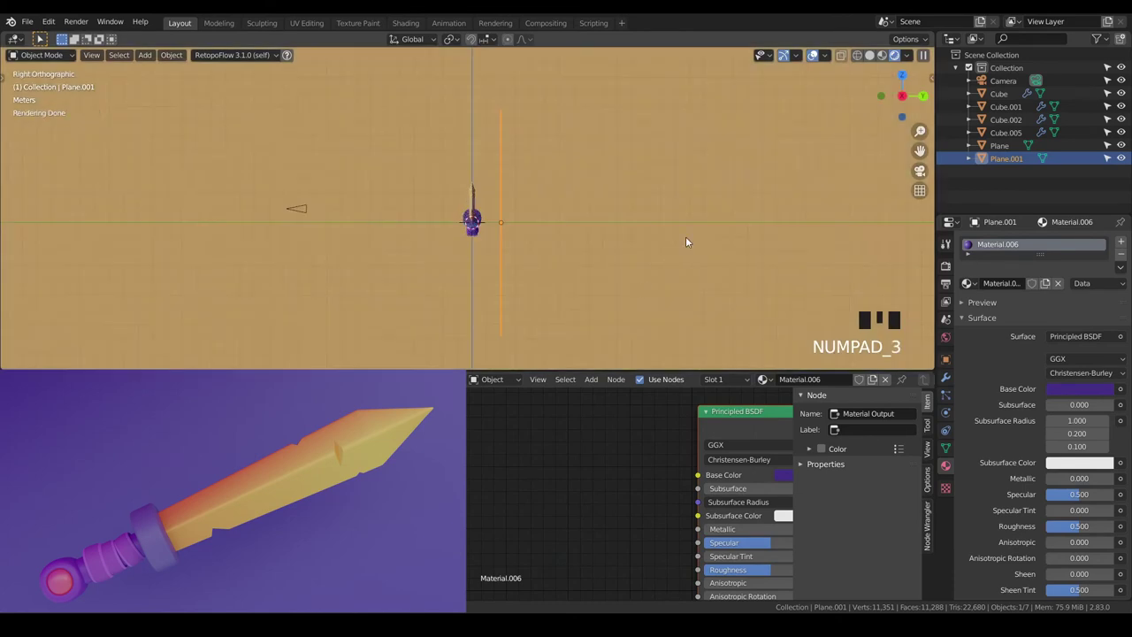
{"action": "key", "text": "g"}
{"action": "key", "text": "KP_0"}
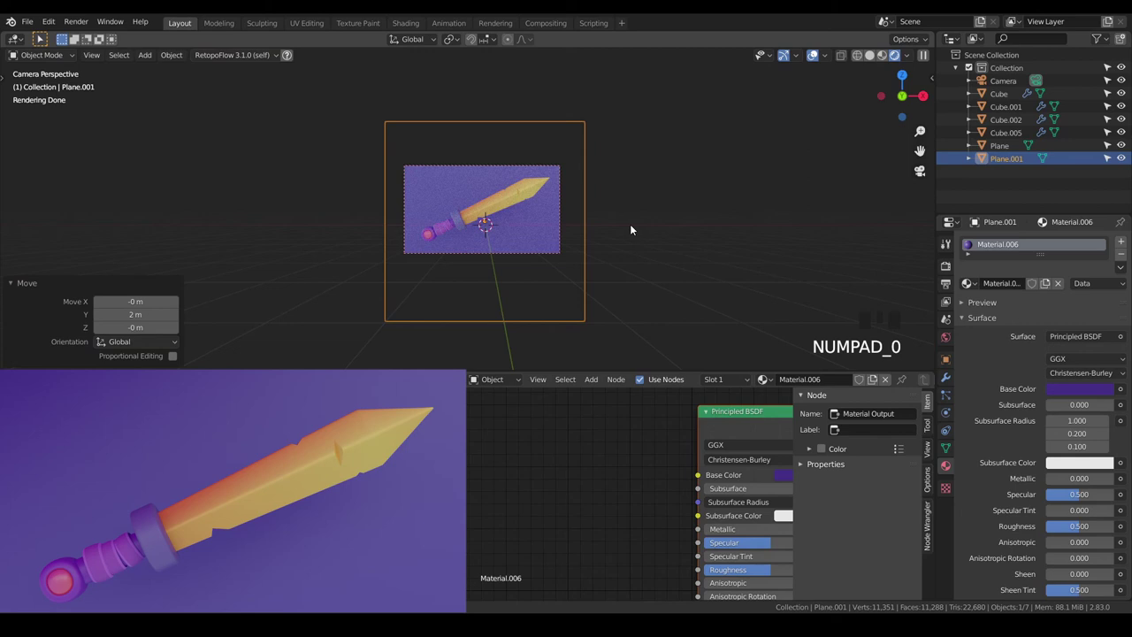
Duplicate the backdrop plane with Shift+D and start tilting and lifting the copy
{"action": "key", "text": "shift+d"}
{"action": "key", "text": "KP_3"}
{"action": "scroll", "scroll_direction": "down", "scroll_amount": 3}
{"action": "key", "text": "r"}
{"action": "key", "text": "g"}
{"action": "key", "text": "KP_0"}
Rotate the new plane -5 degrees and reposition it above the sword
{"action": "scroll", "scroll_direction": "up", "scroll_amount": 3}
{"action": "key", "text": "r"}
{"action": "key", "text": "g"}
{"action": "key", "text": "r"}
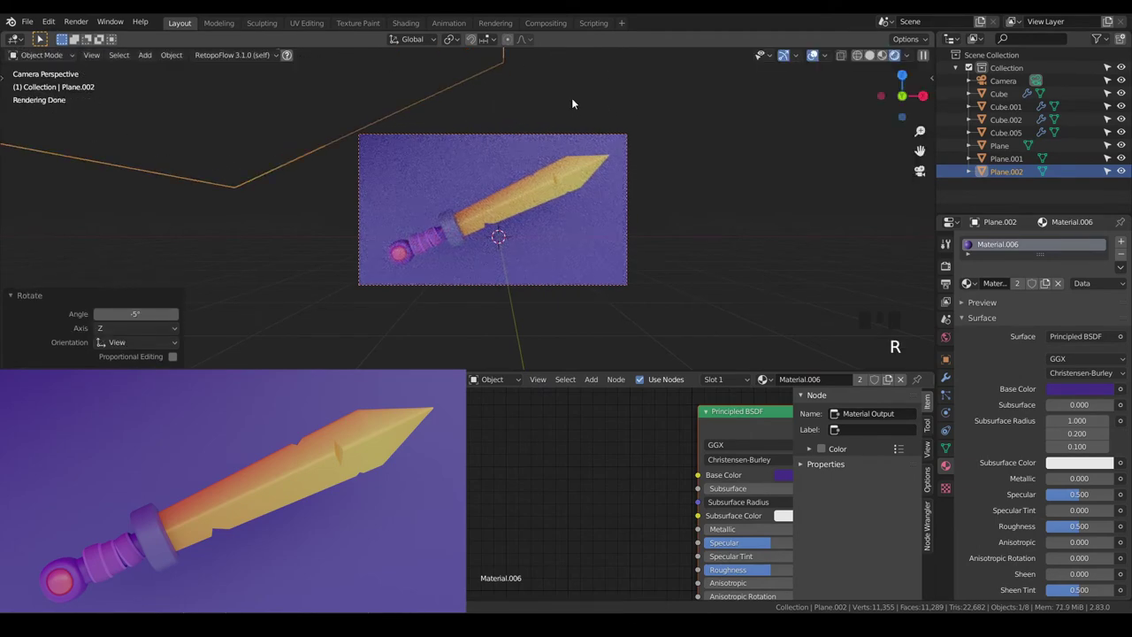
{"action": "key", "text": "g"}
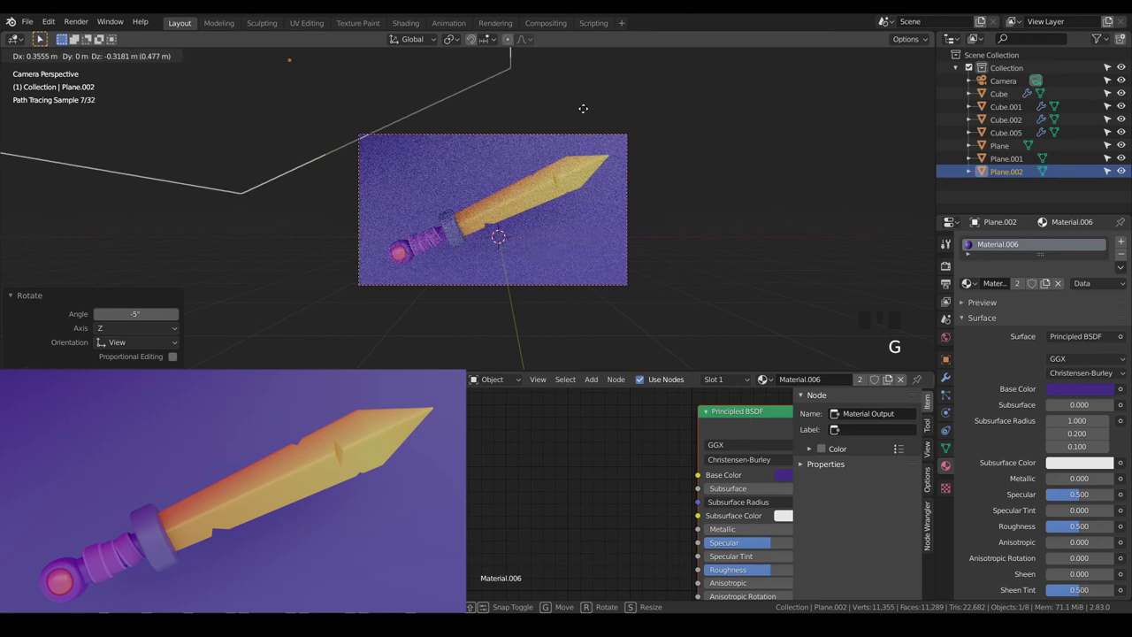
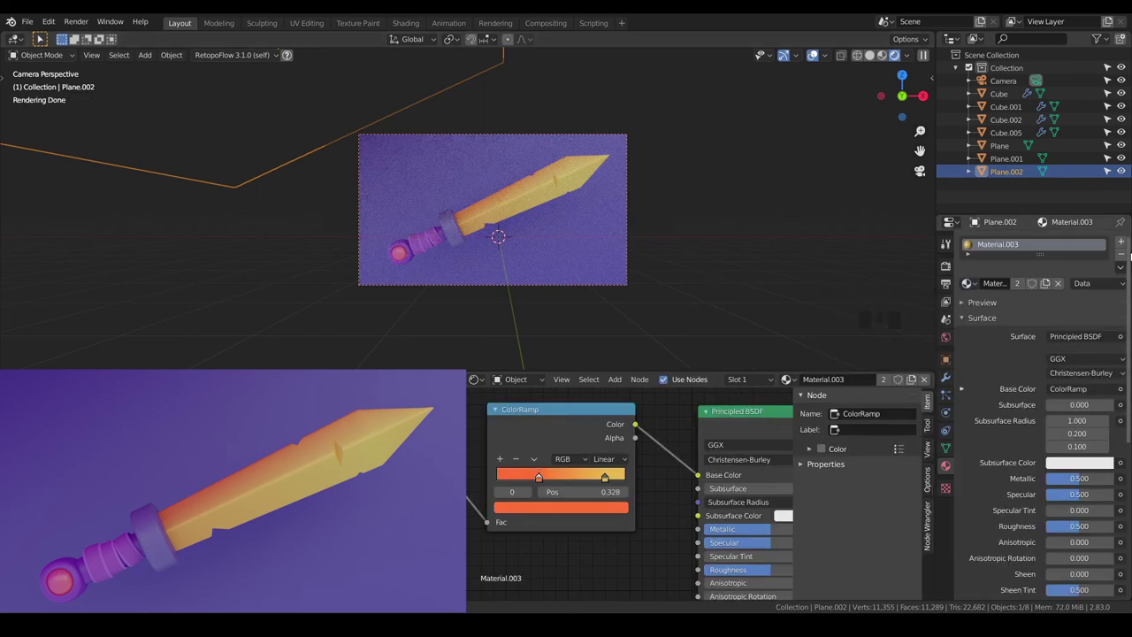
Give the new plane a magenta Base Color and scale it by 1.4
{"action": "left_click_drag", "start_coordinate": [1122, 253], "coordinate": [1067, 396]}
{"action": "left_click", "coordinate": [1076, 389]}
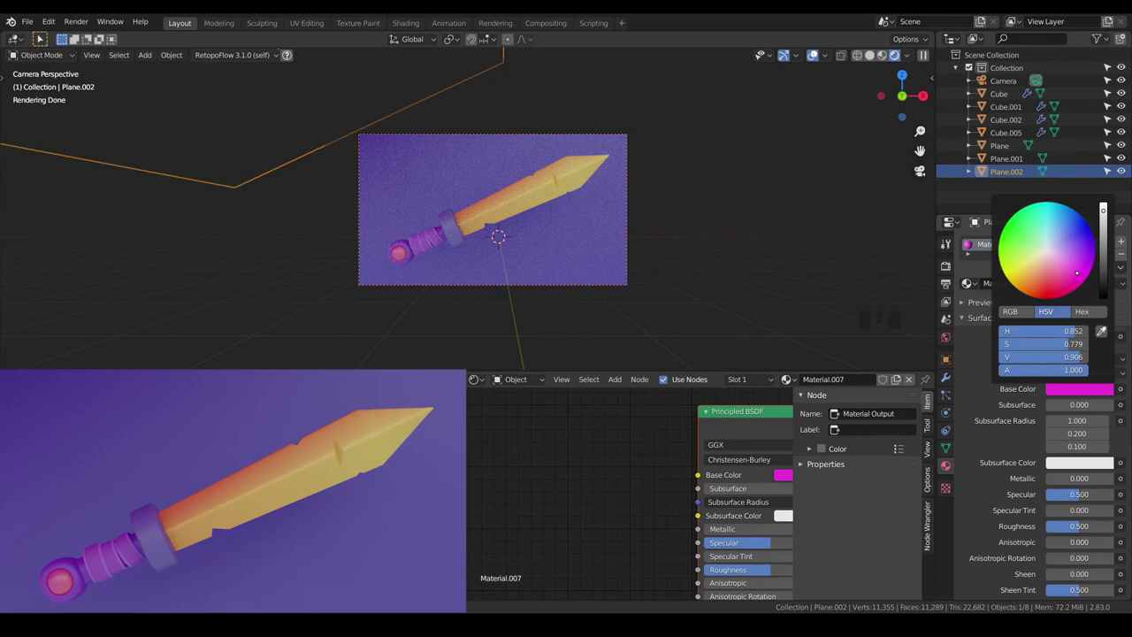
{"action": "key", "text": "s"}
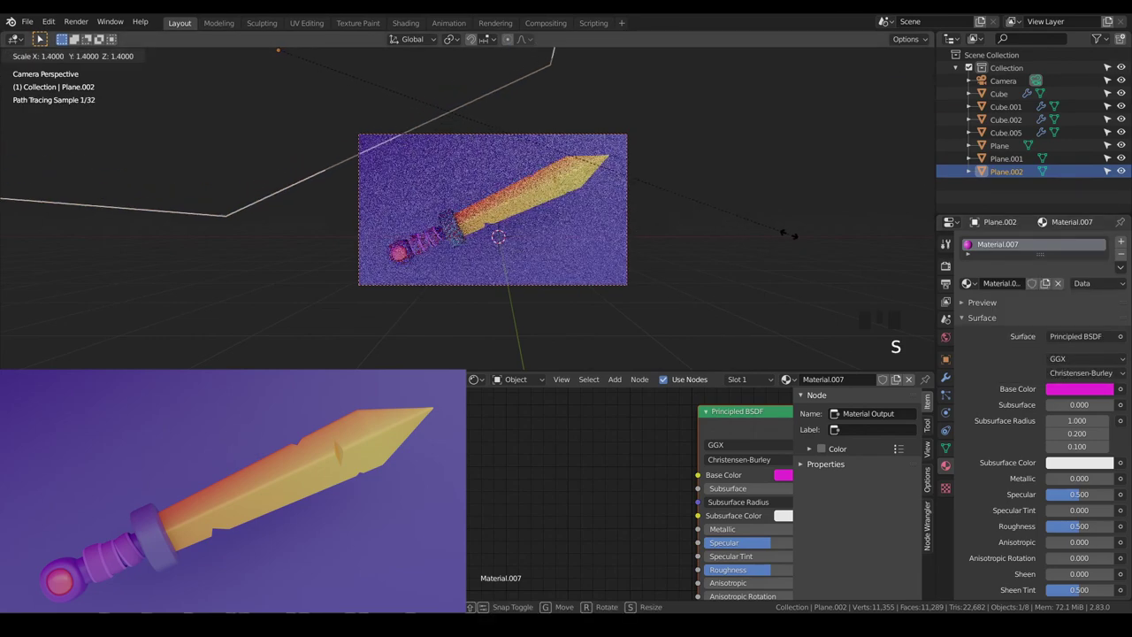
{"action": "key", "text": "a"}
{"action": "key", "text": "a"}
Orbit the viewport to inspect the magenta plane in the scene
{"action": "scroll", "scroll_direction": "up", "scroll_amount": 3}
{"action": "scroll", "scroll_direction": "down", "scroll_amount": 3}
{"action": "left_click_drag", "start_coordinate": [516, 267], "coordinate": [473, 278]}
{"action": "scroll", "scroll_direction": "down", "scroll_amount": 3}
{"action": "left_click_drag", "start_coordinate": [477, 276], "coordinate": [424, 149]}
{"action": "left_click", "coordinate": [423, 148]}
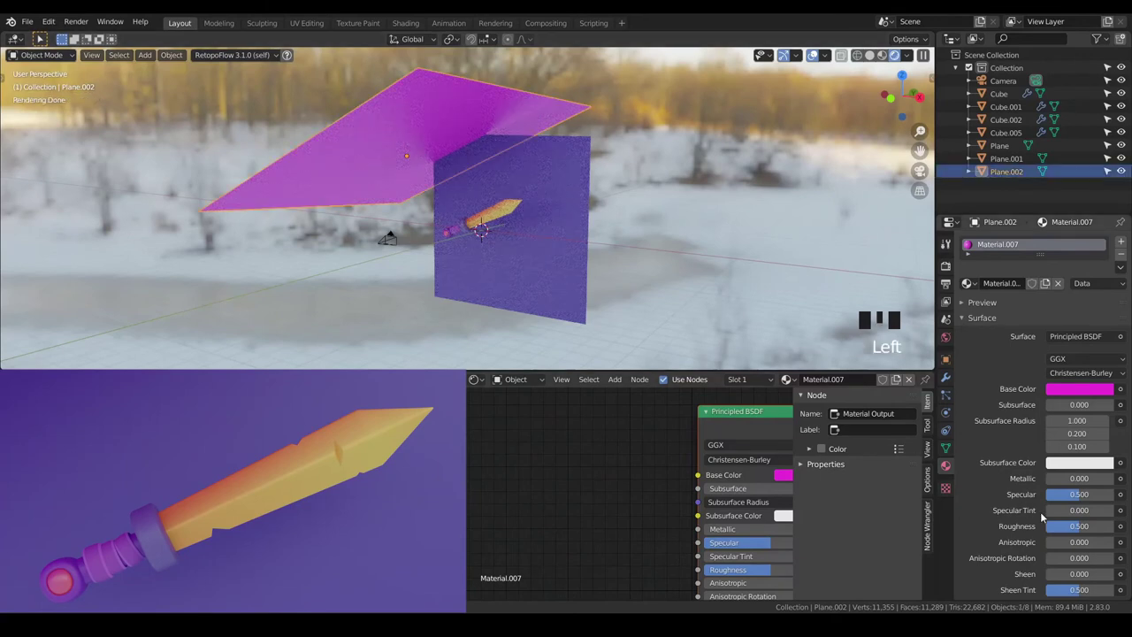
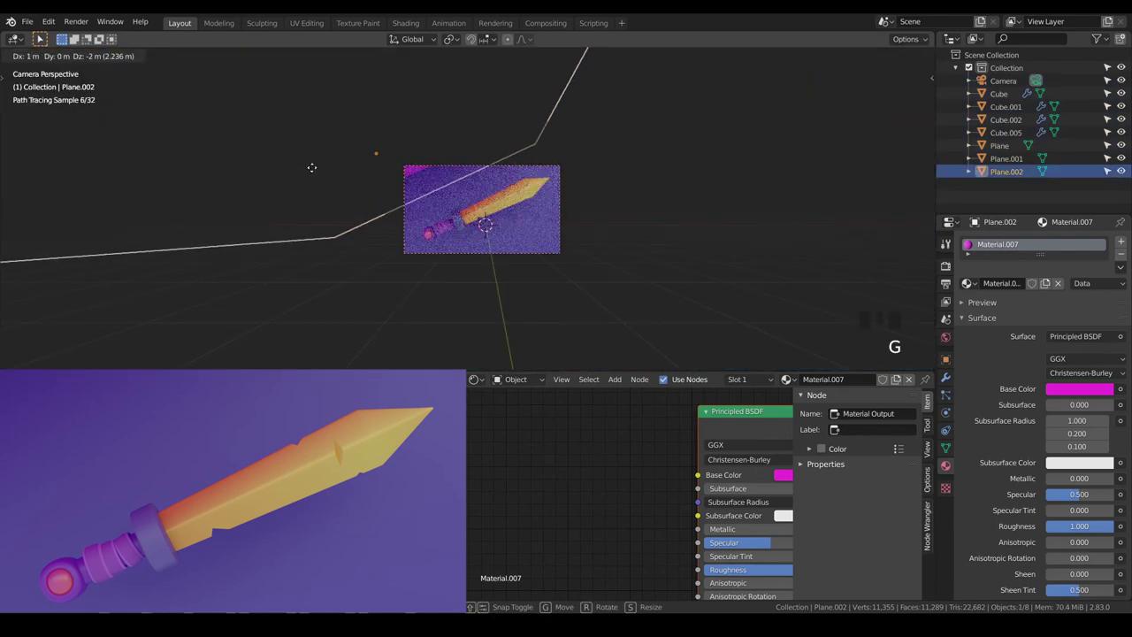
Set the magenta plane's Roughness to 1.0 and move it X 1 m, Z -1 m
{"action": "scroll", "scroll_direction": "up", "scroll_amount": 3}
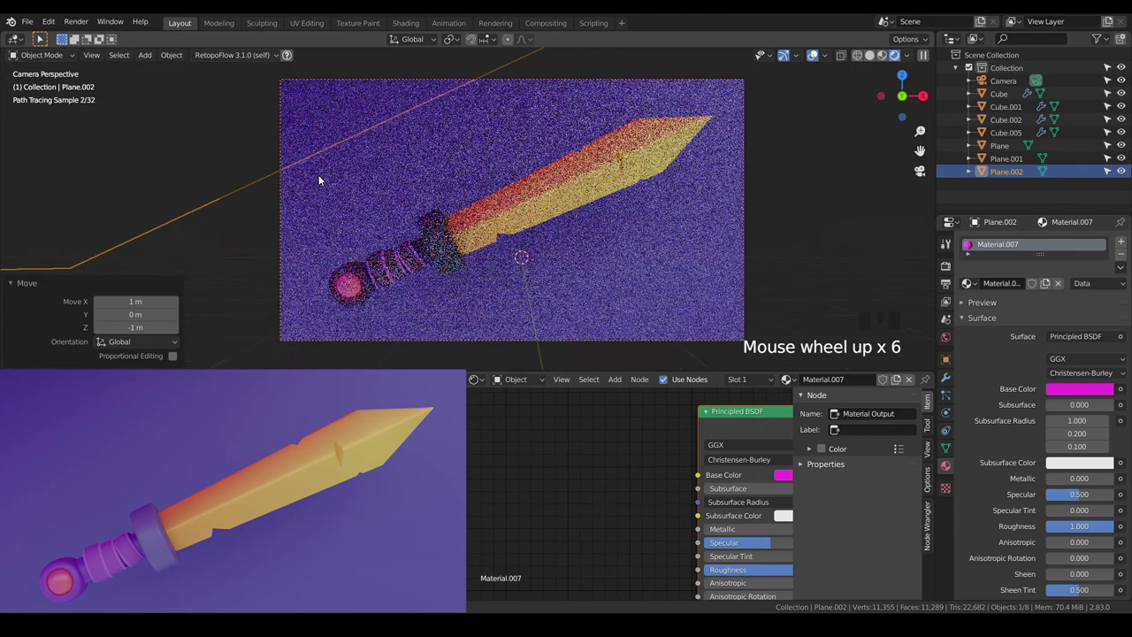
{"action": "left_click_drag", "start_coordinate": [324, 177], "coordinate": [403, 216]}
{"action": "key", "text": "a"}
{"action": "key", "text": "a"}
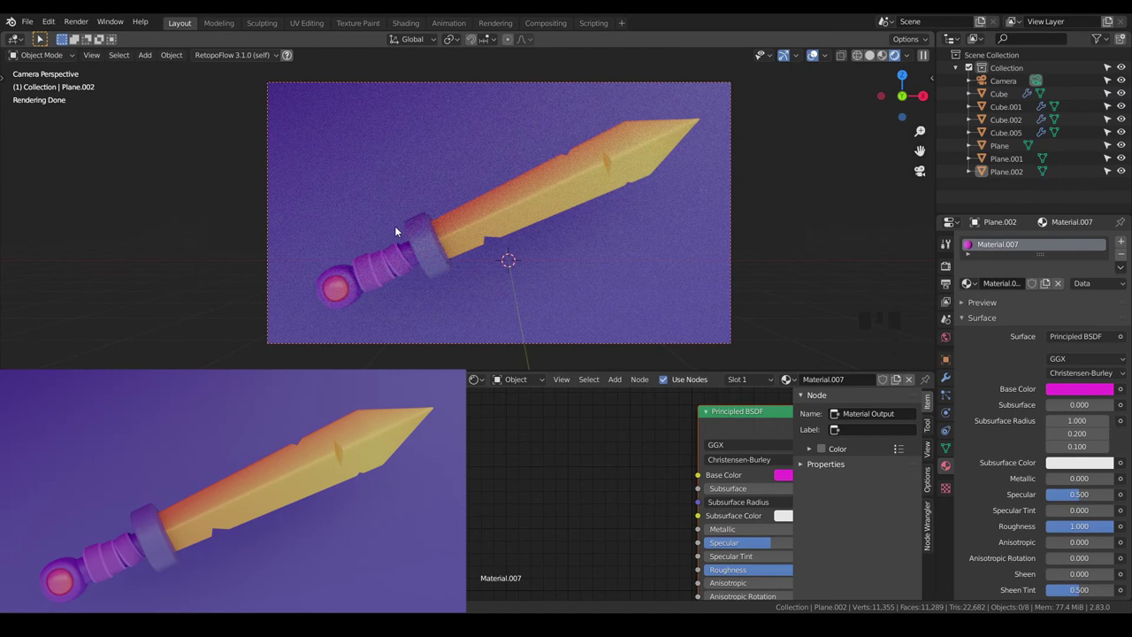
{"action": "middle_click", "coordinate": [410, 248]}
{"action": "scroll", "scroll_direction": "down", "scroll_amount": 3}
Move the purple grip rings (Cube.005) about 0.1 m in X and 0.05 m up toward the crossguard, viewed from the front
{"action": "scroll", "scroll_direction": "up", "scroll_amount": 3}
{"action": "left_click", "coordinate": [400, 275]}
{"action": "key", "text": "KP_1"}
{"action": "key", "text": "KP_1"}
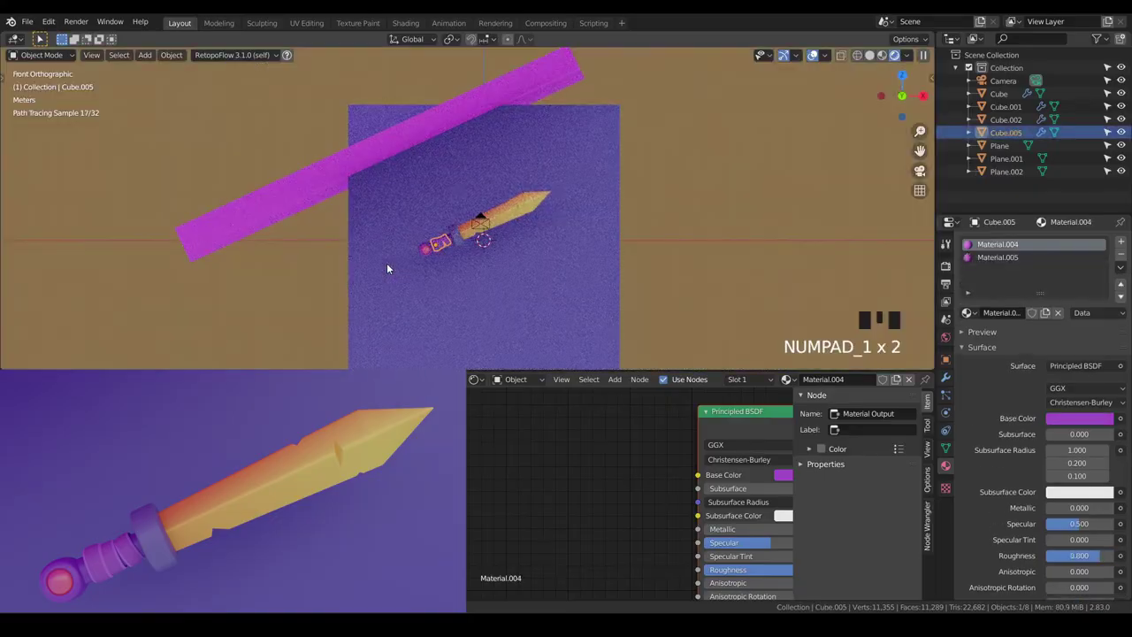
{"action": "scroll", "scroll_direction": "up", "scroll_amount": 3}
{"action": "left_click_drag", "start_coordinate": [386, 275], "coordinate": [425, 197]}
{"action": "scroll", "scroll_direction": "up", "scroll_amount": 3}
{"action": "scroll", "scroll_direction": "down", "scroll_amount": 3}
{"action": "left_click", "coordinate": [891, 59]}
{"action": "scroll", "scroll_direction": "up", "scroll_amount": 3}
{"action": "key", "text": "g"}
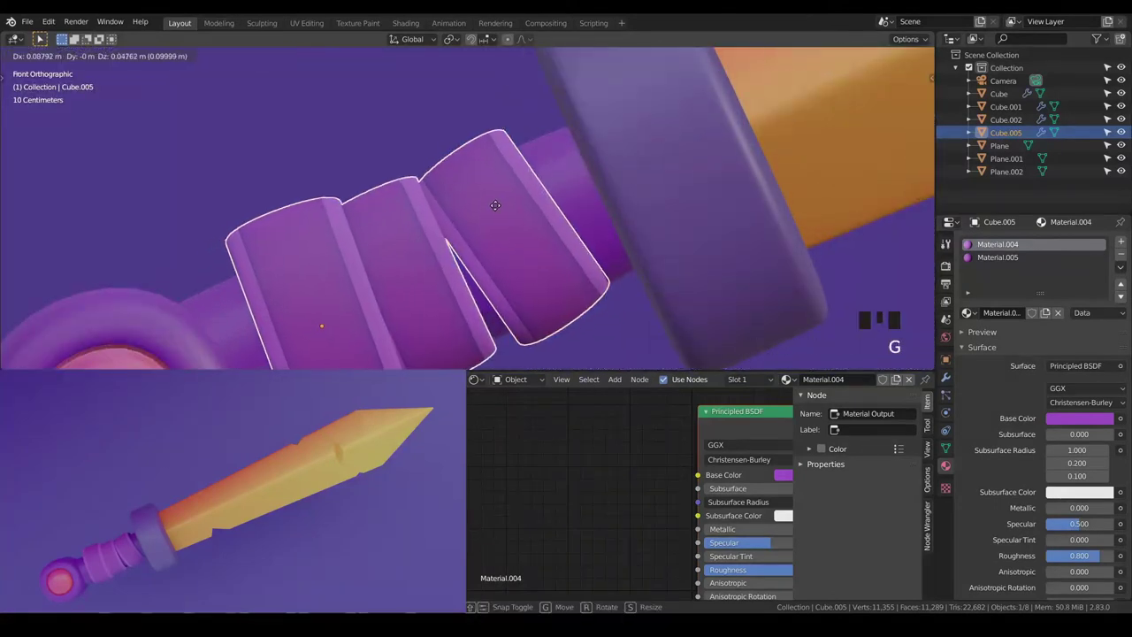